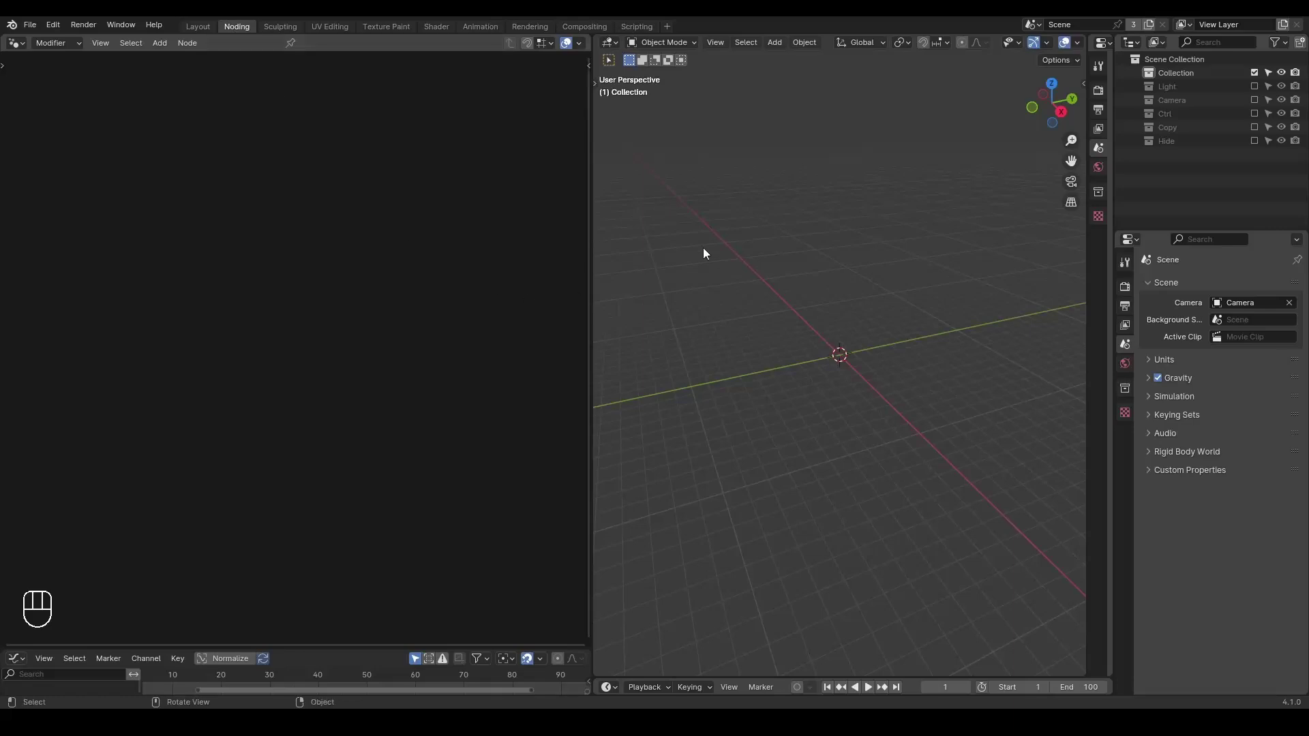
Add a Plane, give it a new Geometry Nodes tree and delete the Group Input node.
key(shift+a)
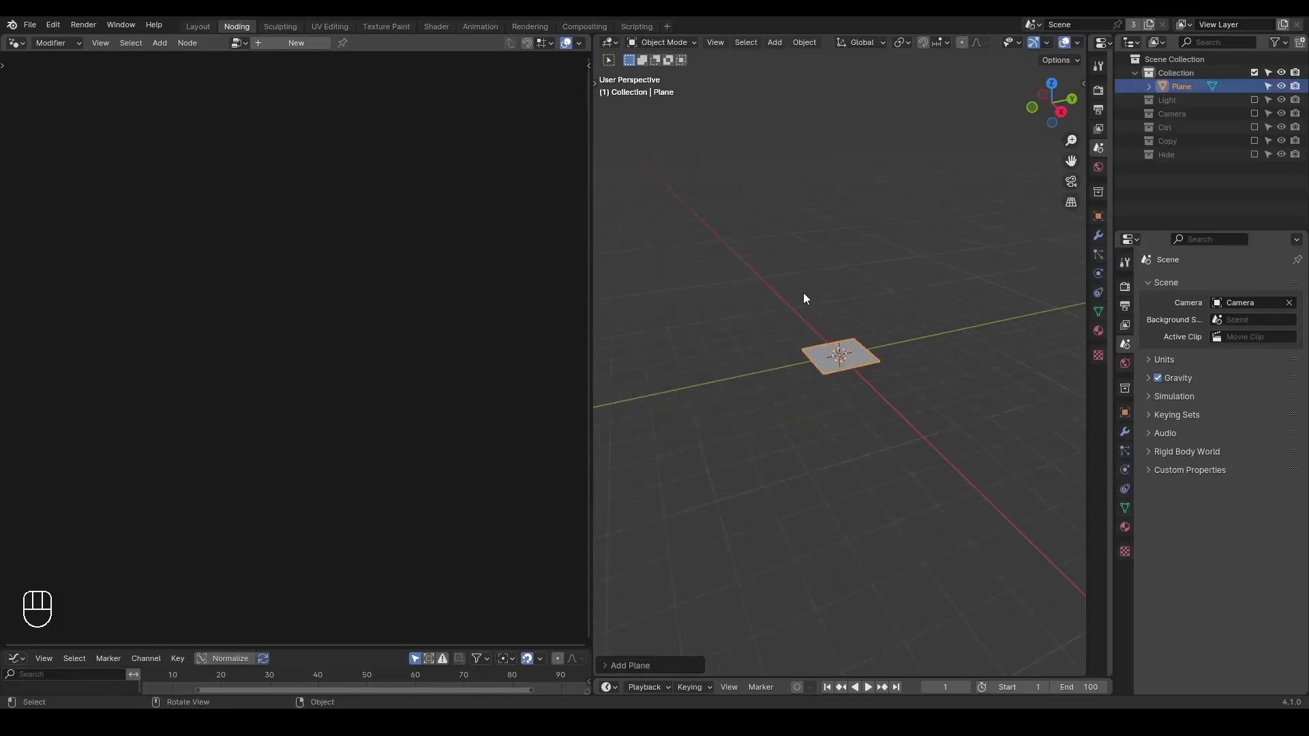
drag(781, 309, 816, 283)
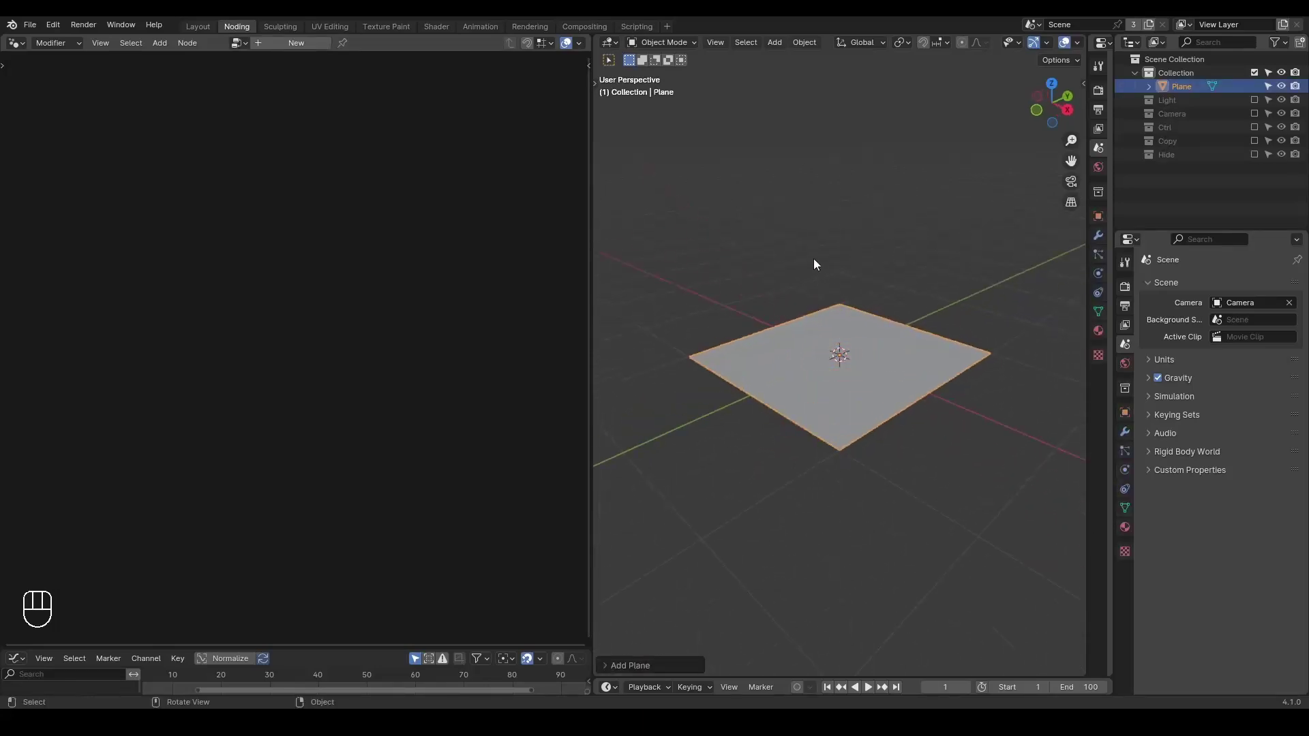
click(265, 245)
key(x)
middle_click(158, 322)
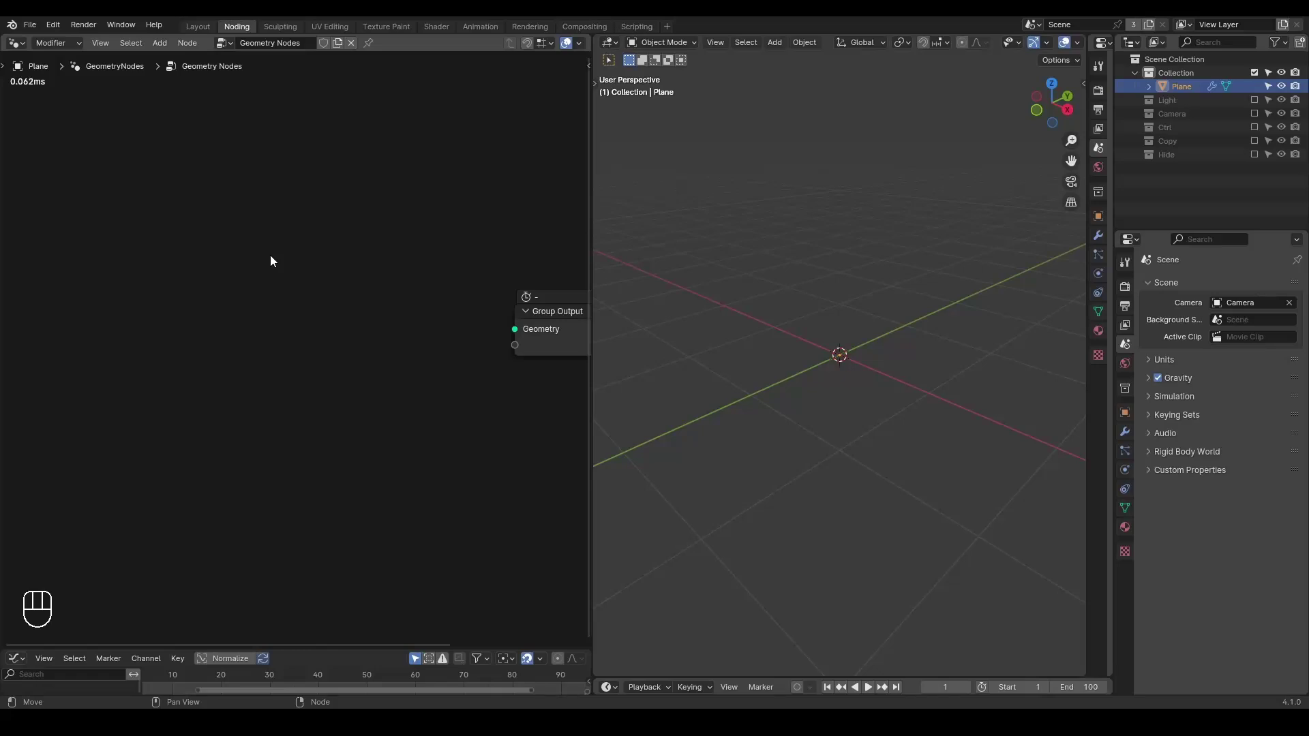
Keep the node group and search the add menu for 'curve c' to find Curve Circle.
key(ctrl+shift+alt+w)
key(ctrl+shift+alt+q)
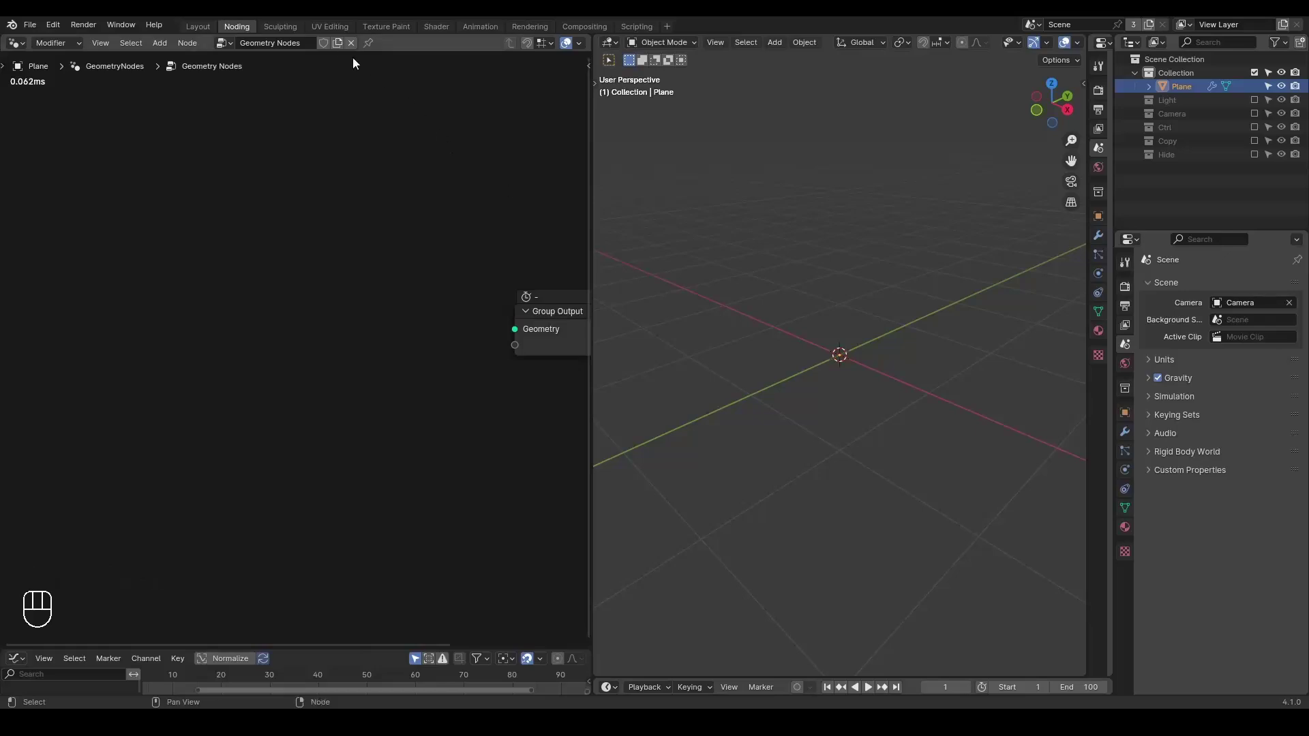
click(326, 48)
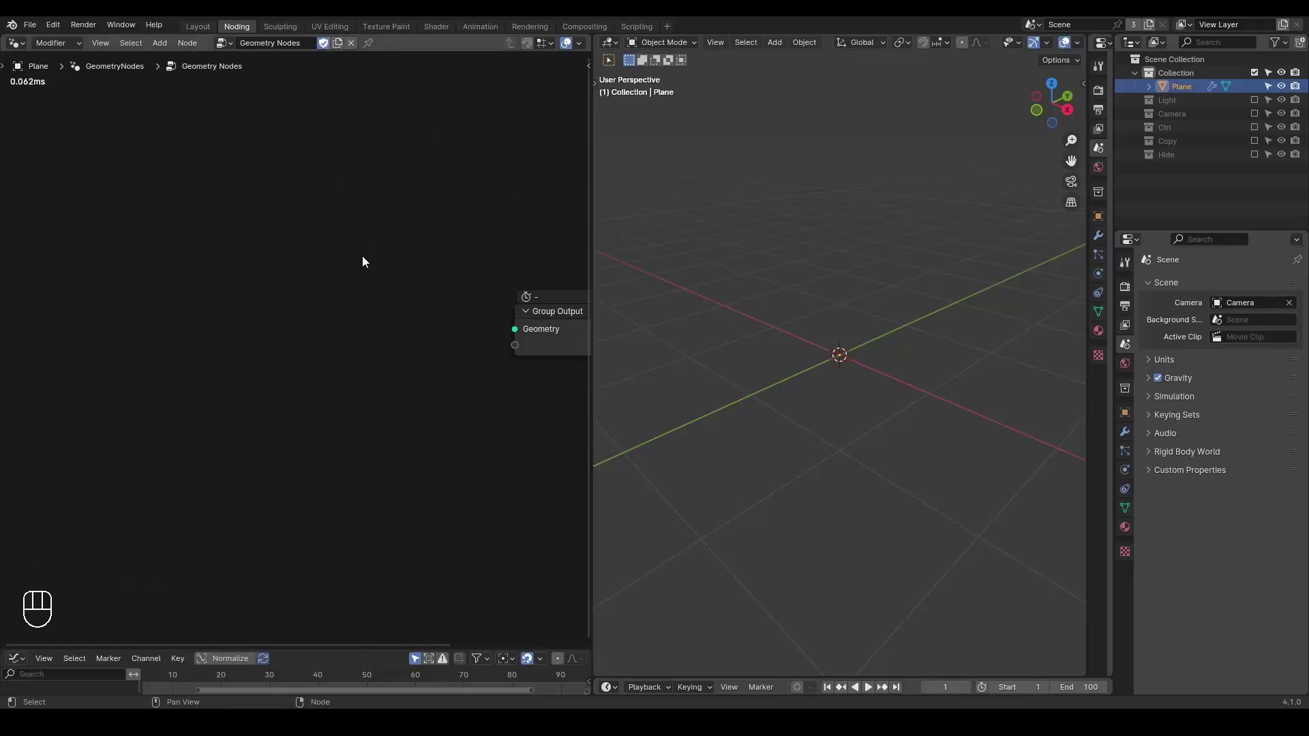
key(shift+a)
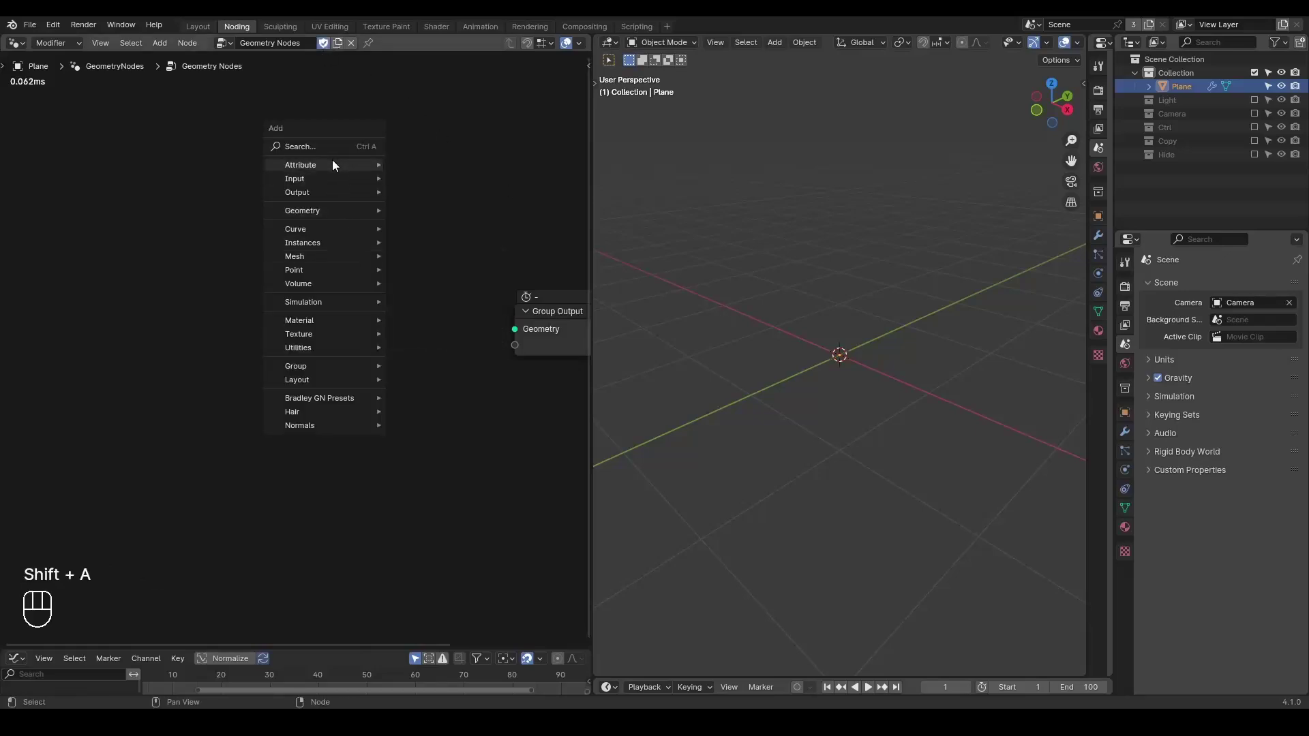
key(space)
key(space)
key(ctrl+a)
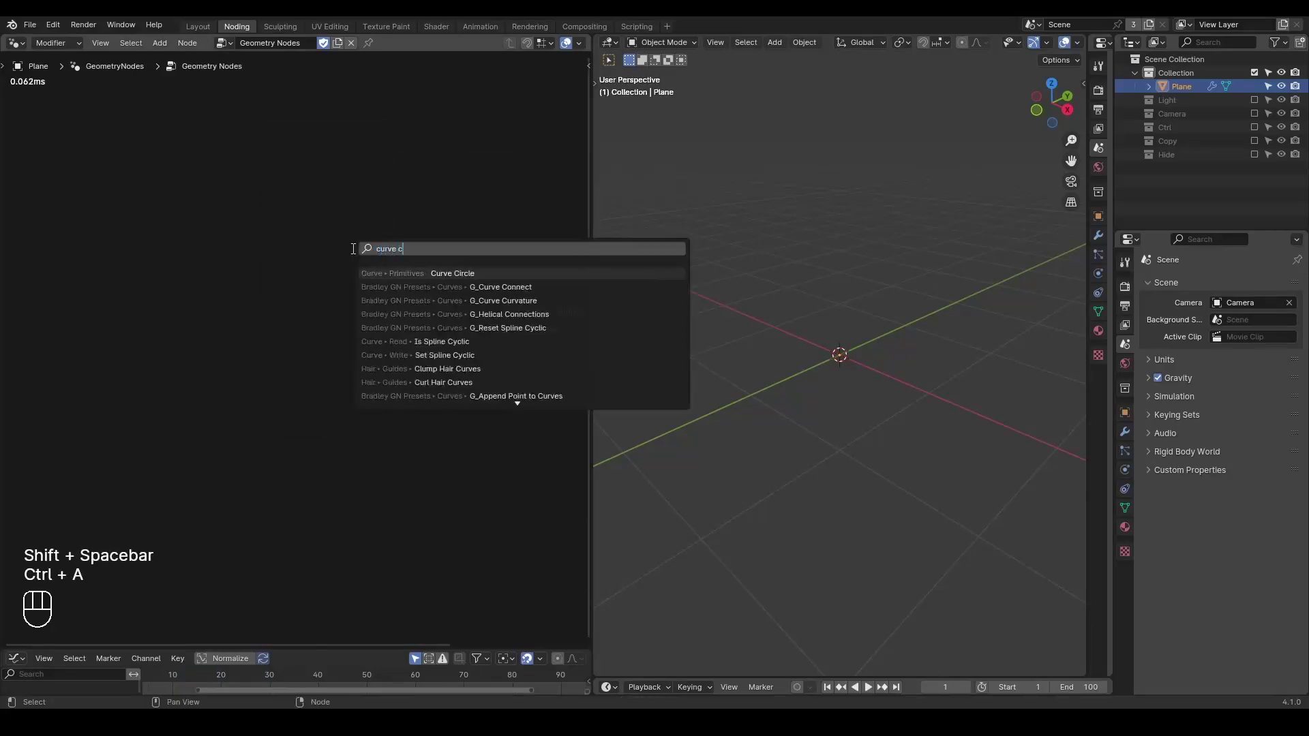
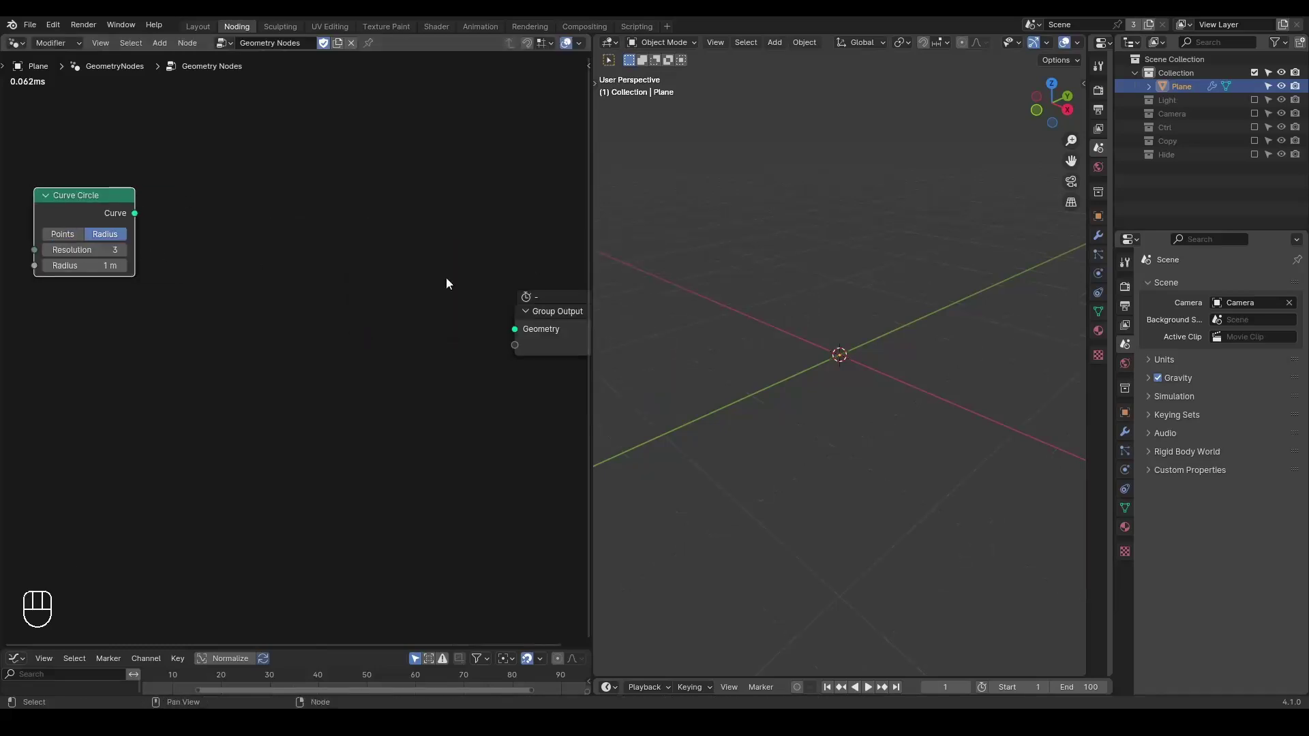
Set the Curve Circle to 3 points and route it through Transform Geometry to the output.
click(94, 213)
click(105, 212)
drag(823, 322, 874, 370)
key(ctrl+a)
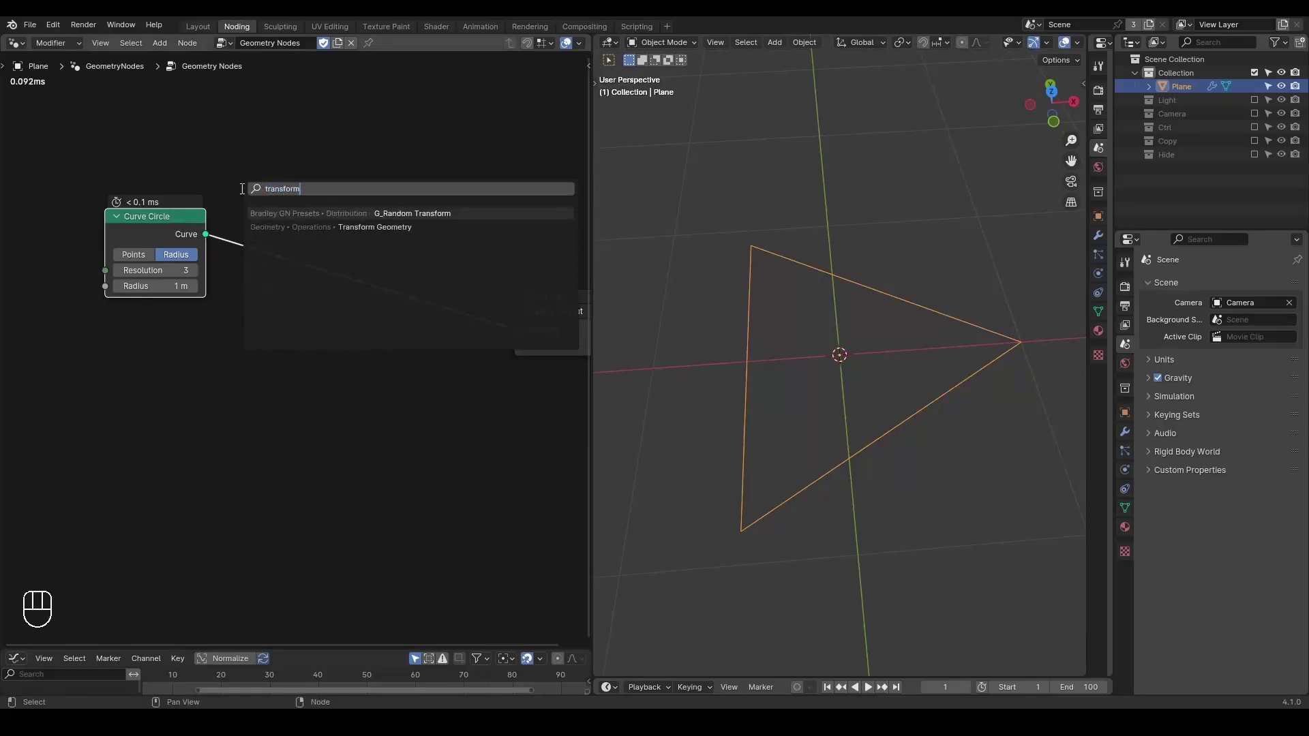
middle_click(189, 415)
click(260, 328)
Drive the Z rotation from negated scene time via Combine Euler, then play back the spin.
key(ctrl+a)
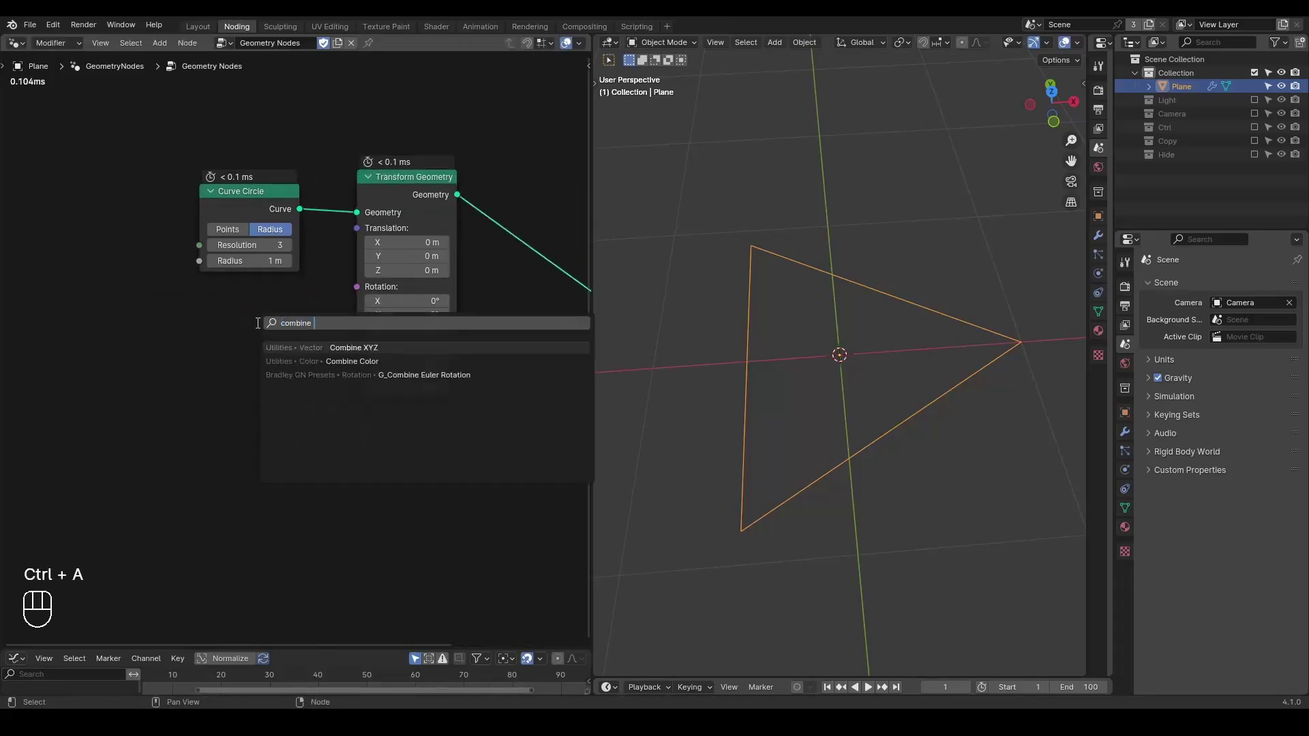
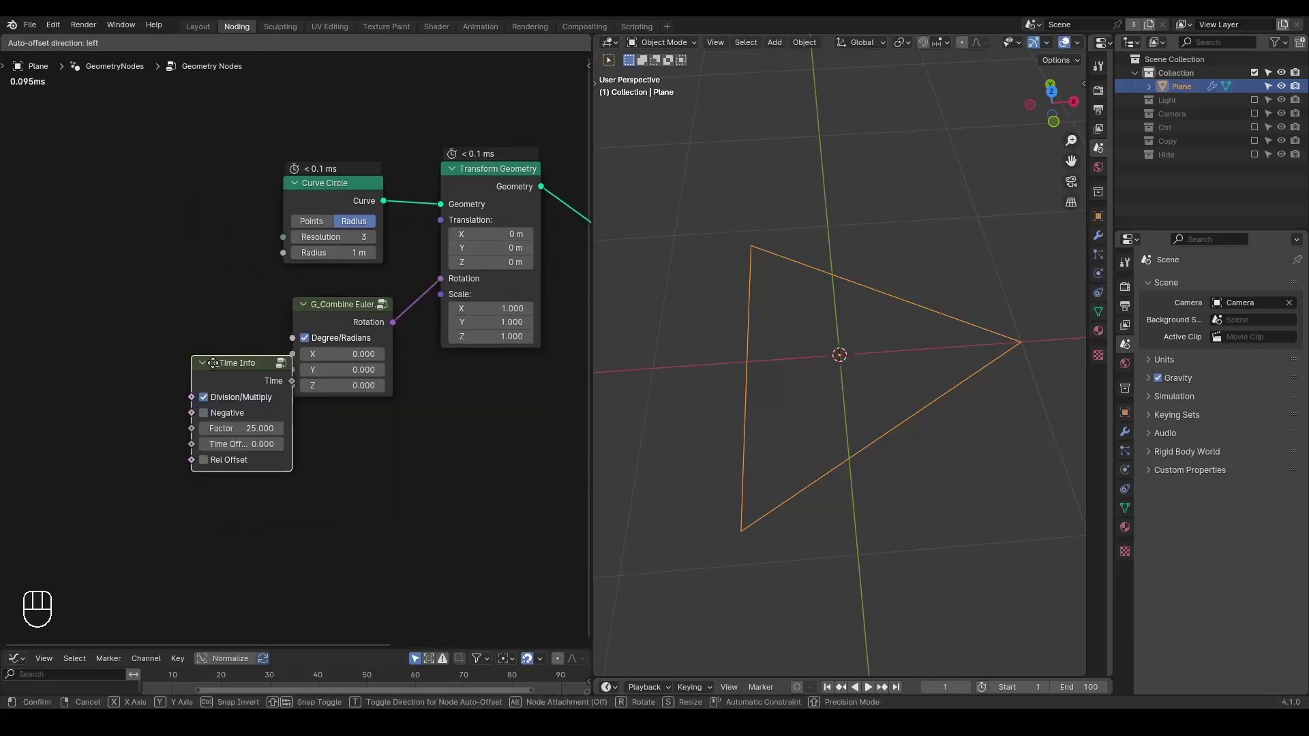
drag(258, 377, 301, 388)
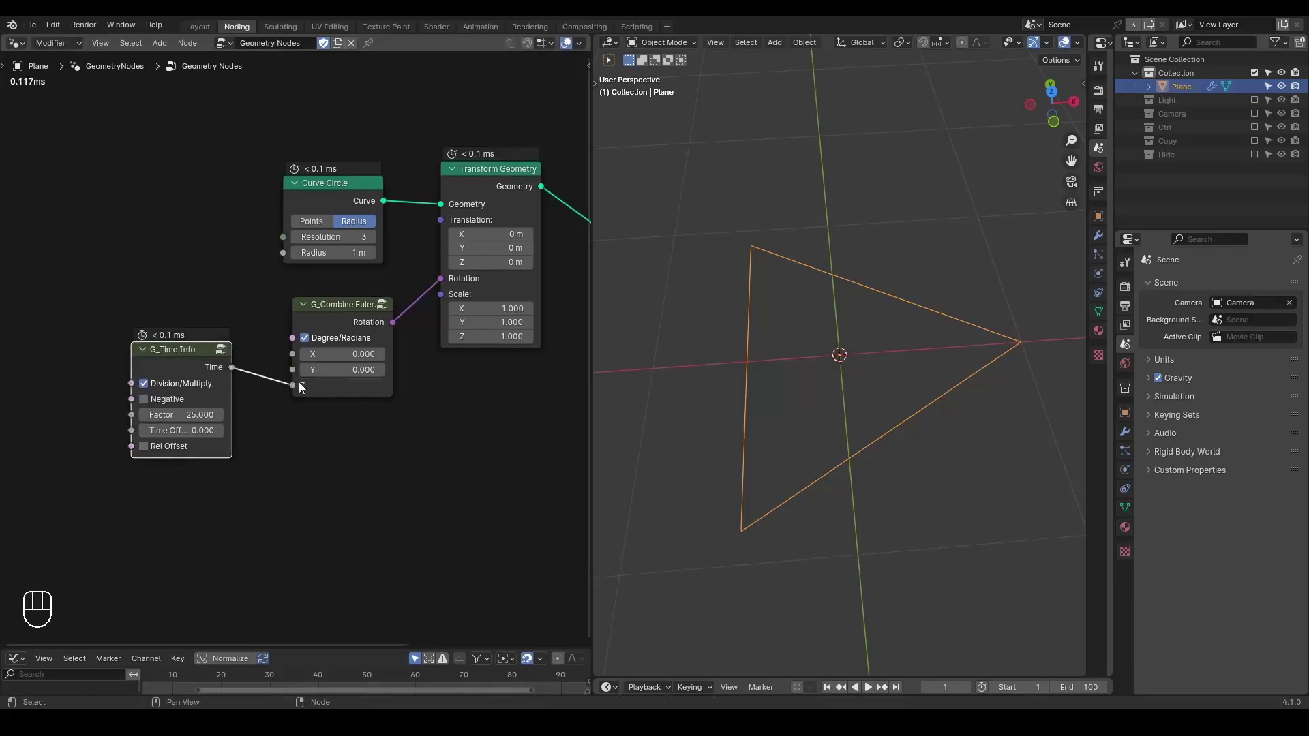
key(space)
key(space)
click(145, 403)
click(329, 341)
key(space)
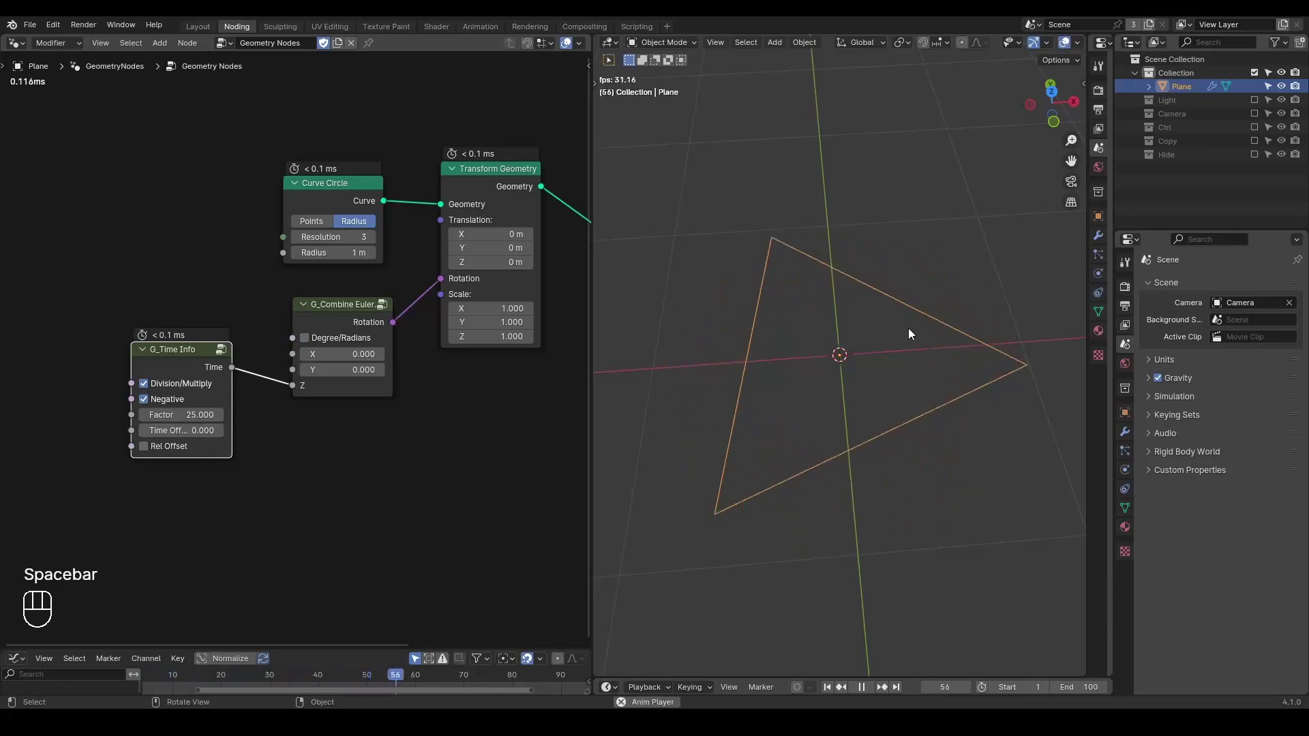
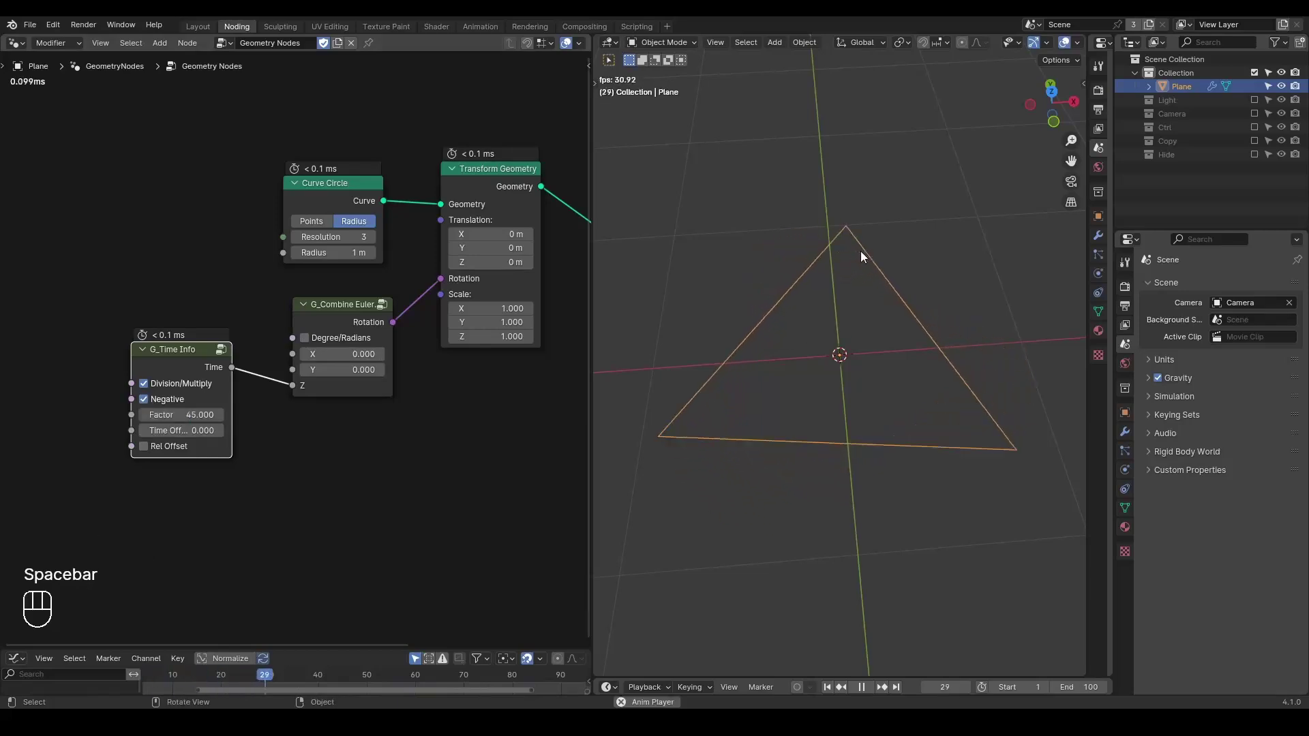
key(space)
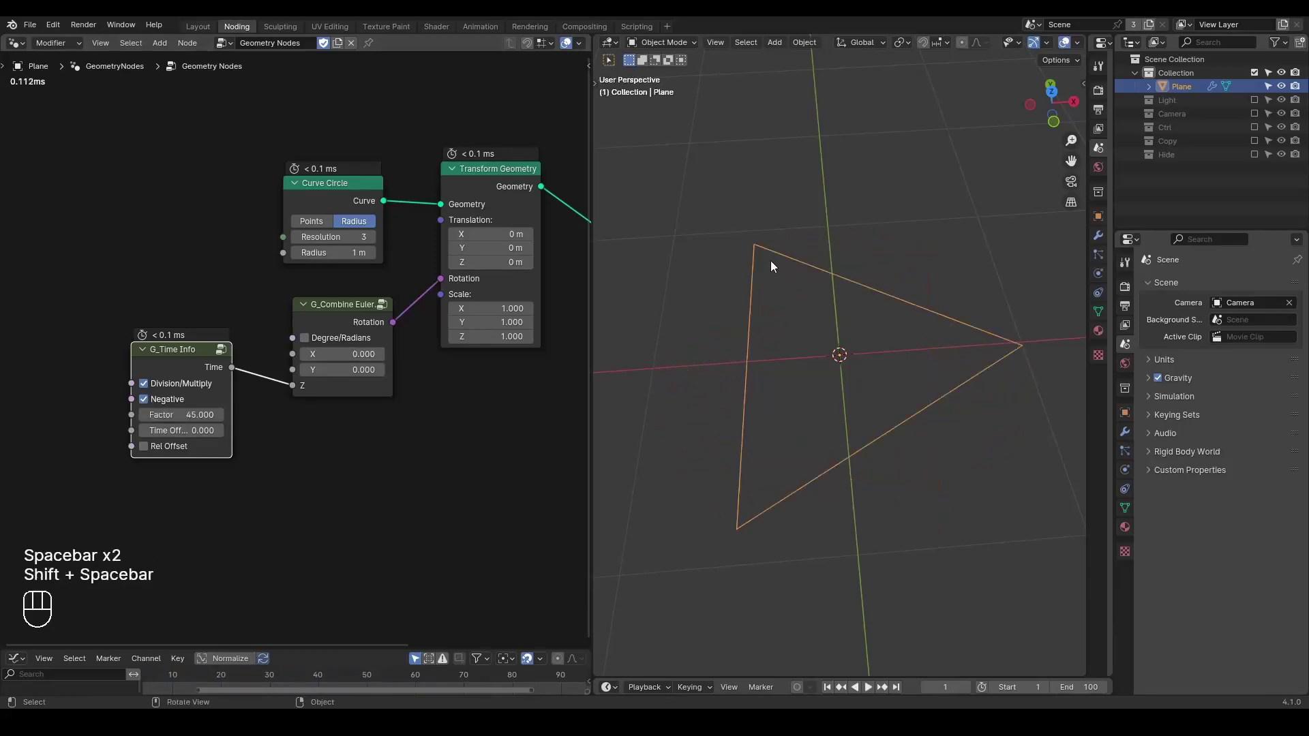
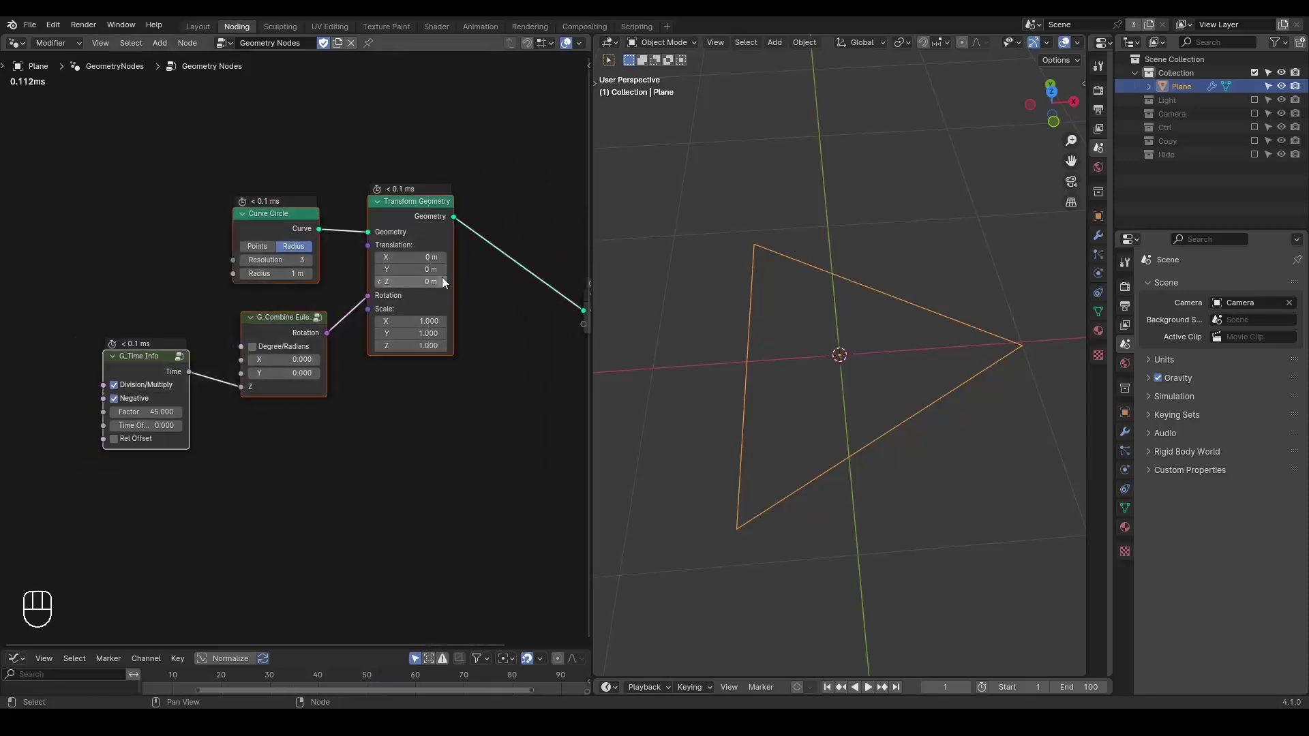
Search the node catalogue for 'res' to add a Resample Curve node.
key(g)
click(326, 255)
key(ctrl+a)
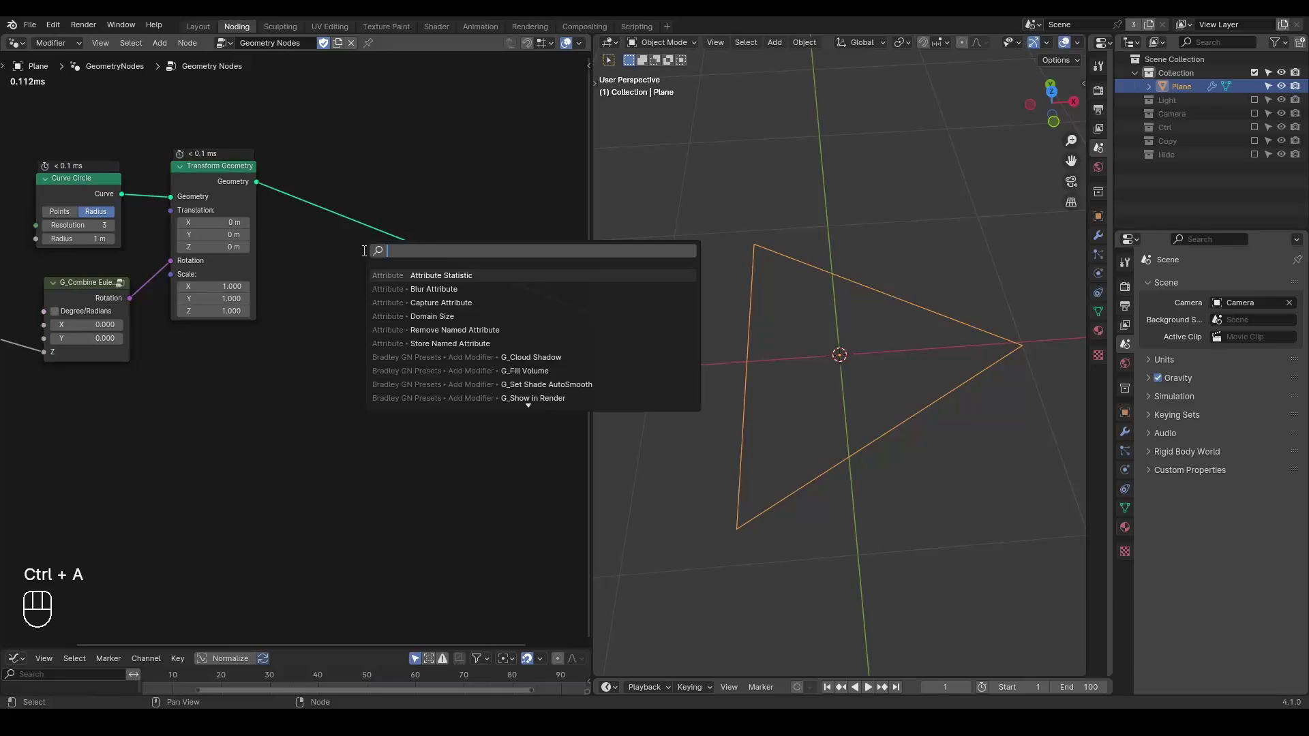
key(r)
key(BackSpace)
key(r)
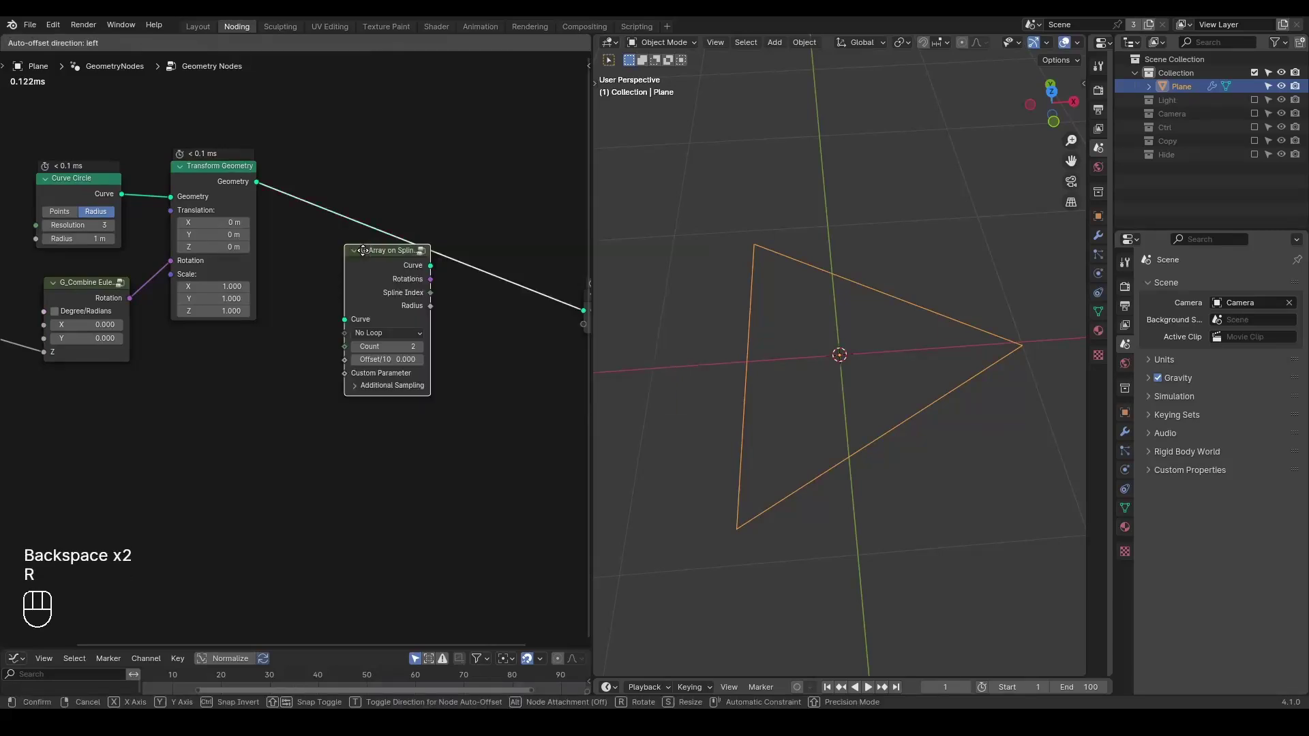
key(x)
key(ctrl+a)
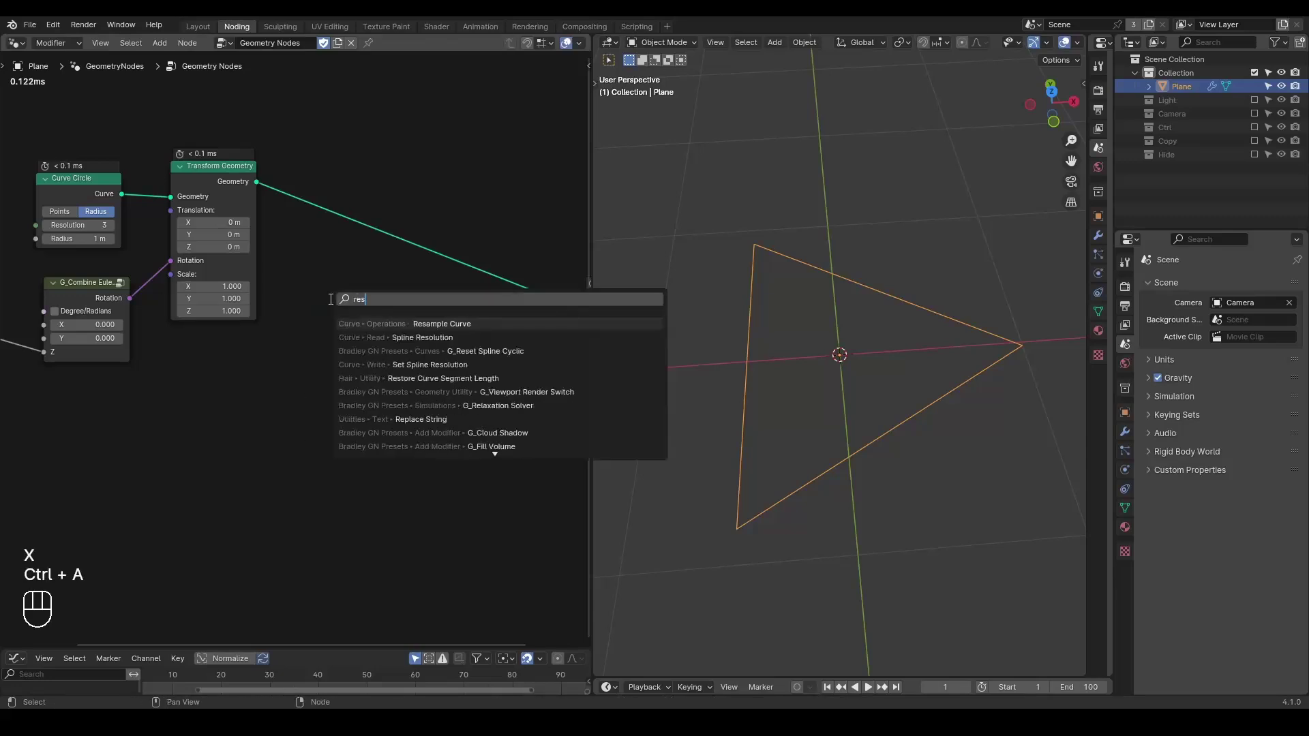
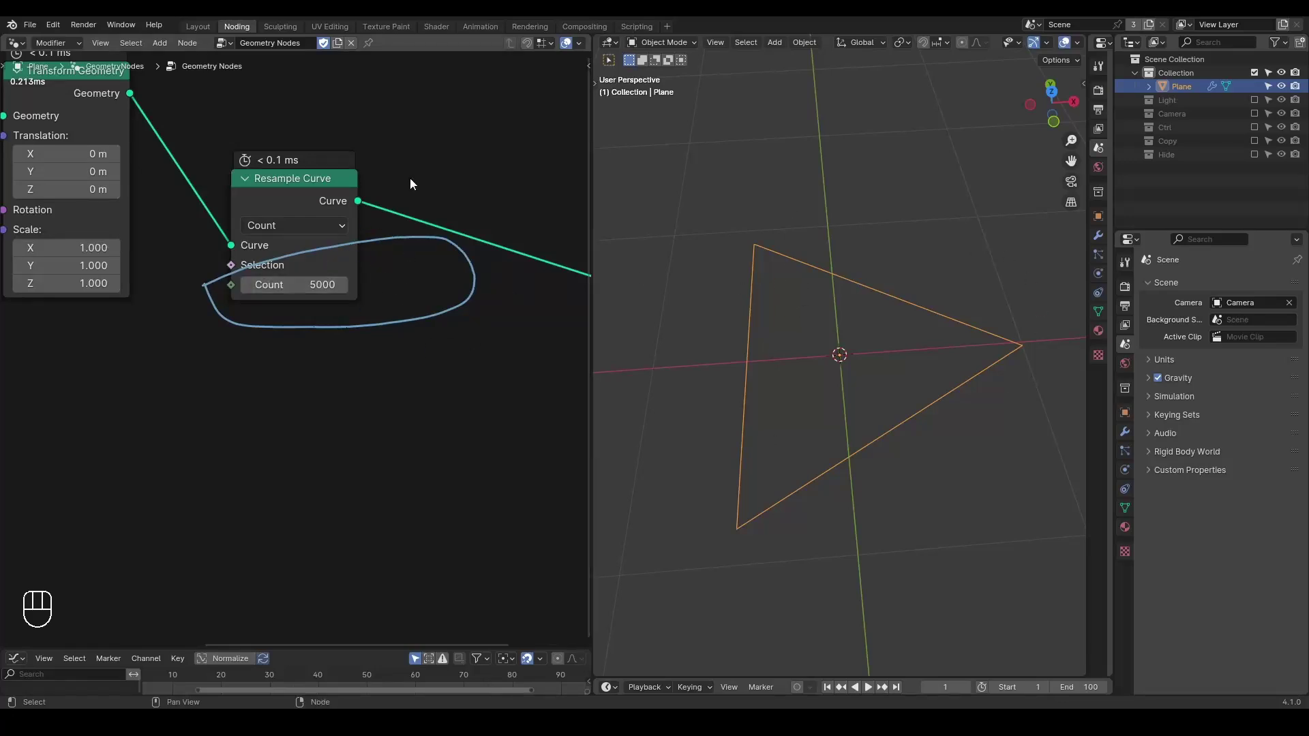
Insert Resample Curve after Transform Geometry with Count 5000.
key(d)
drag(434, 164, 395, 316)
key(d)
middle_click(447, 355)
key(ctrl+a)
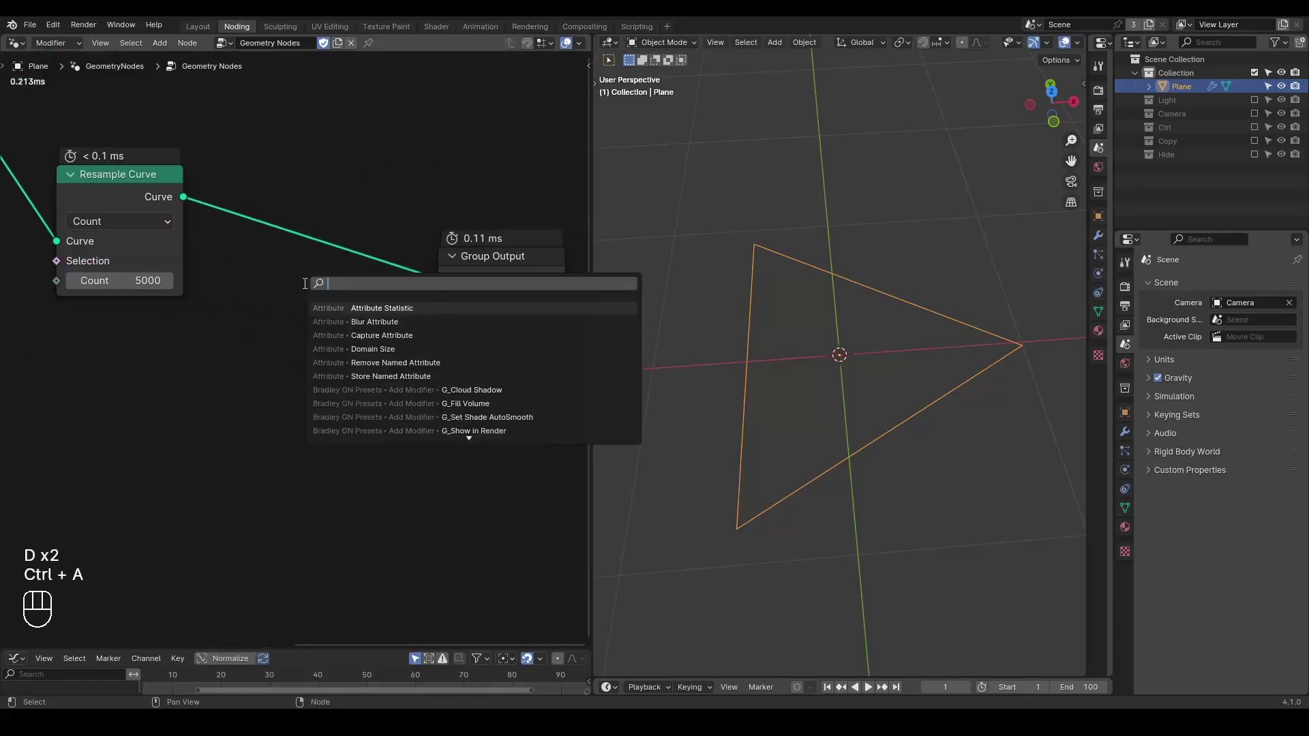
Place a Simulation Zone between the resampled curve and the Group Output.
drag(303, 293, 297, 444)
drag(272, 376, 97, 474)
key(g)
click(406, 255)
middle_click(432, 267)
click(338, 446)
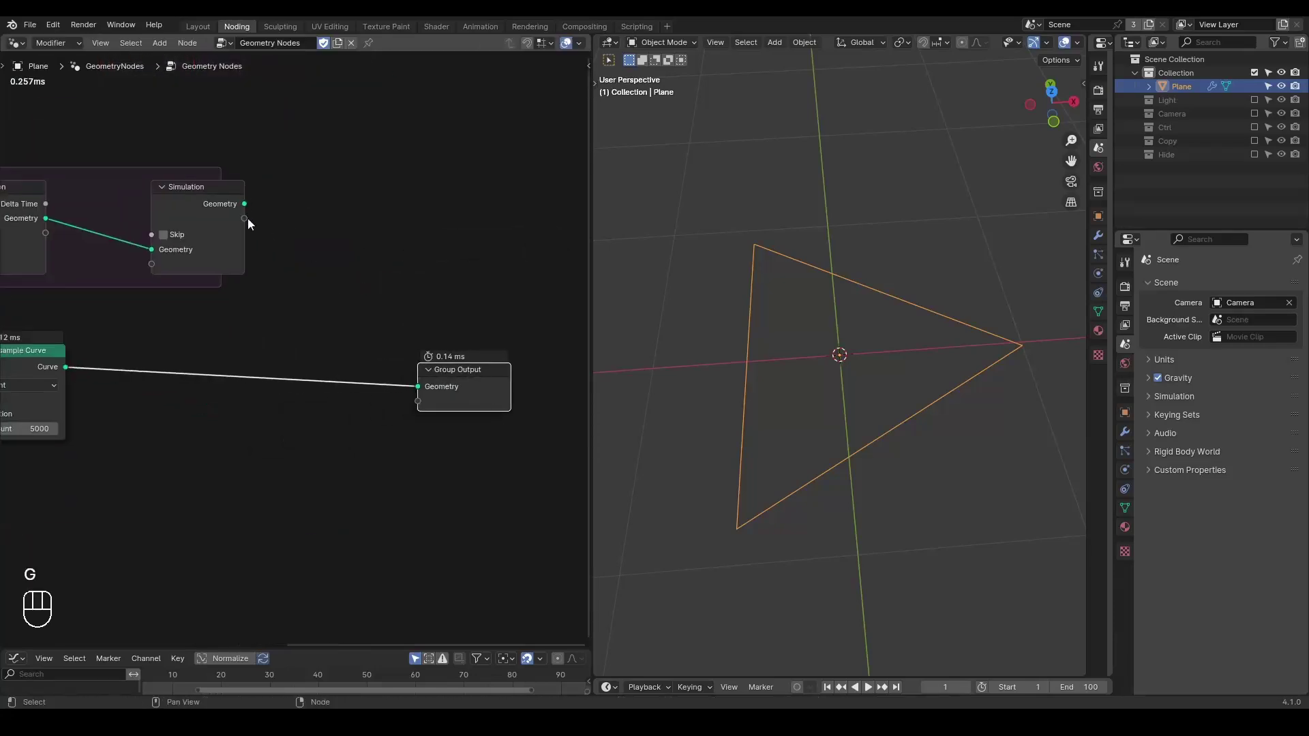
click(196, 210)
Add Join Geometry inside the zone merging the resampled curve with the previous state.
key(ctrl+a)
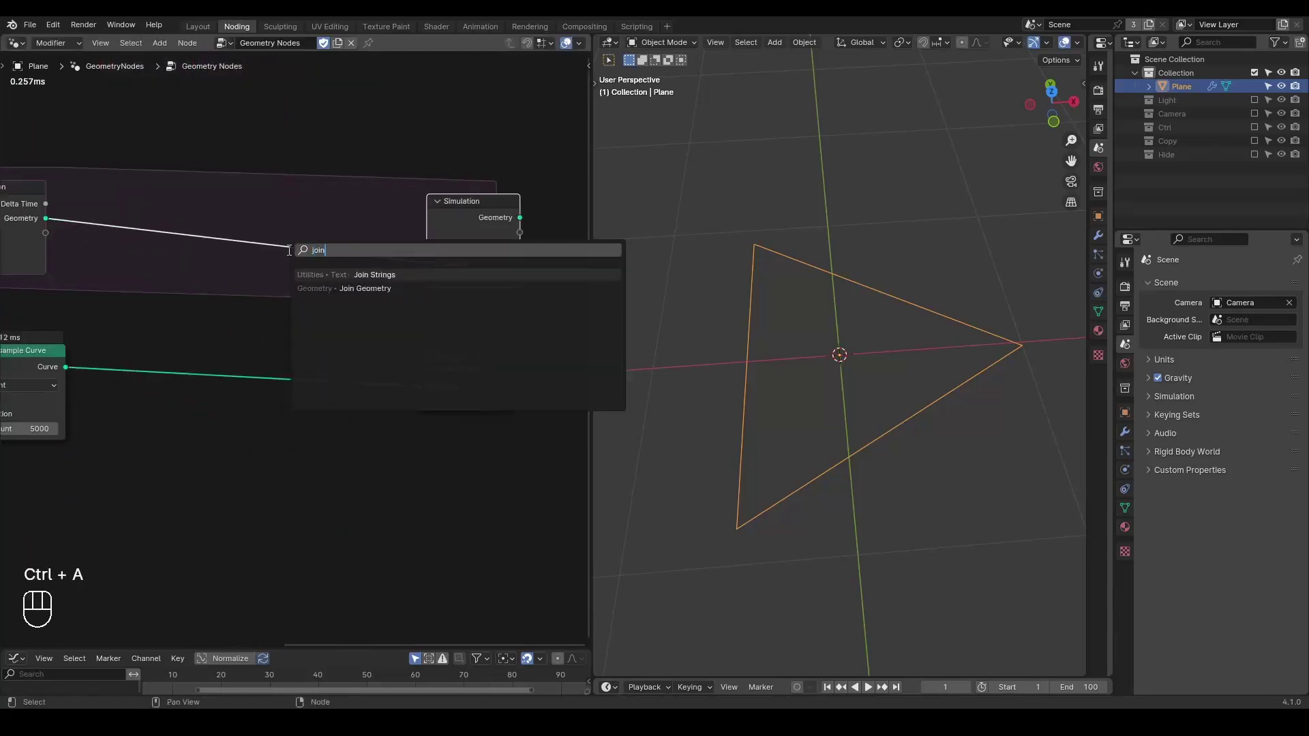
middle_click(225, 313)
drag(128, 376, 315, 291)
click(376, 268)
click(544, 237)
click(434, 211)
click(513, 389)
Play the animation to watch the trails accumulate, then rewind to the start.
key(shift+space)
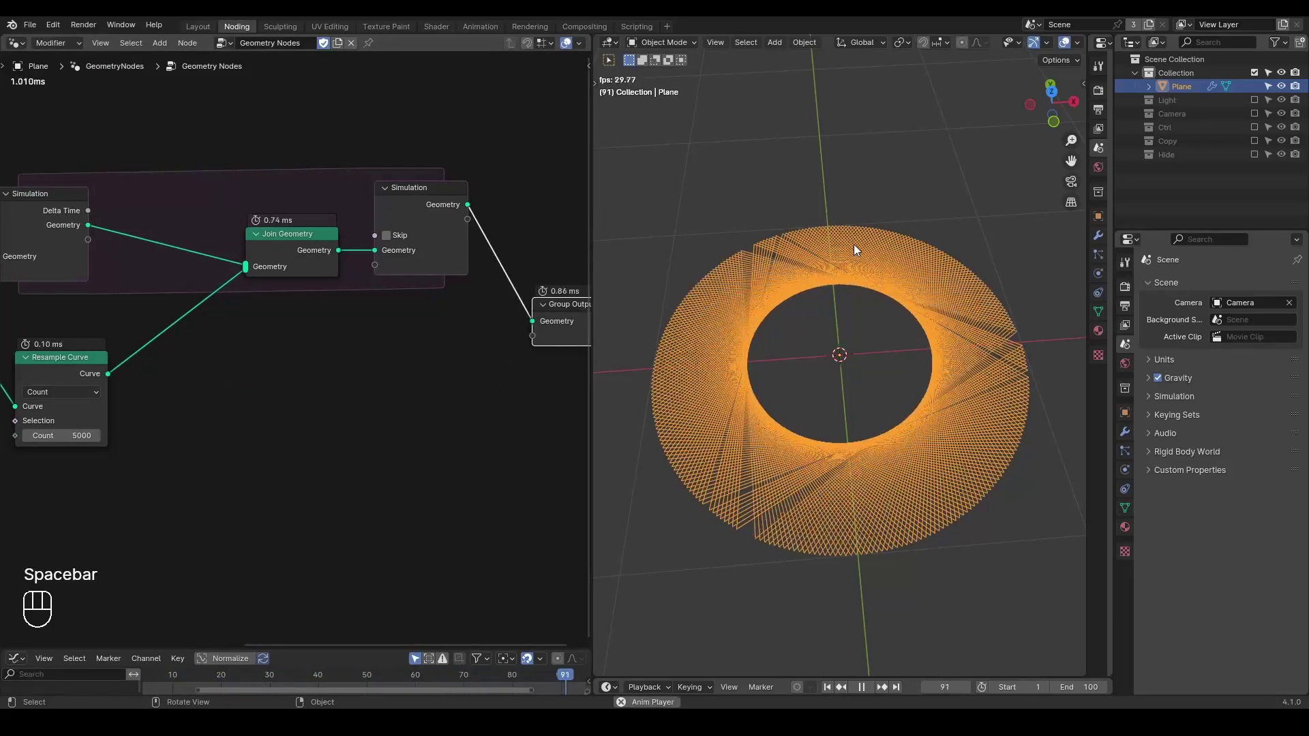
key(shift+space)
click(269, 321)
click(210, 325)
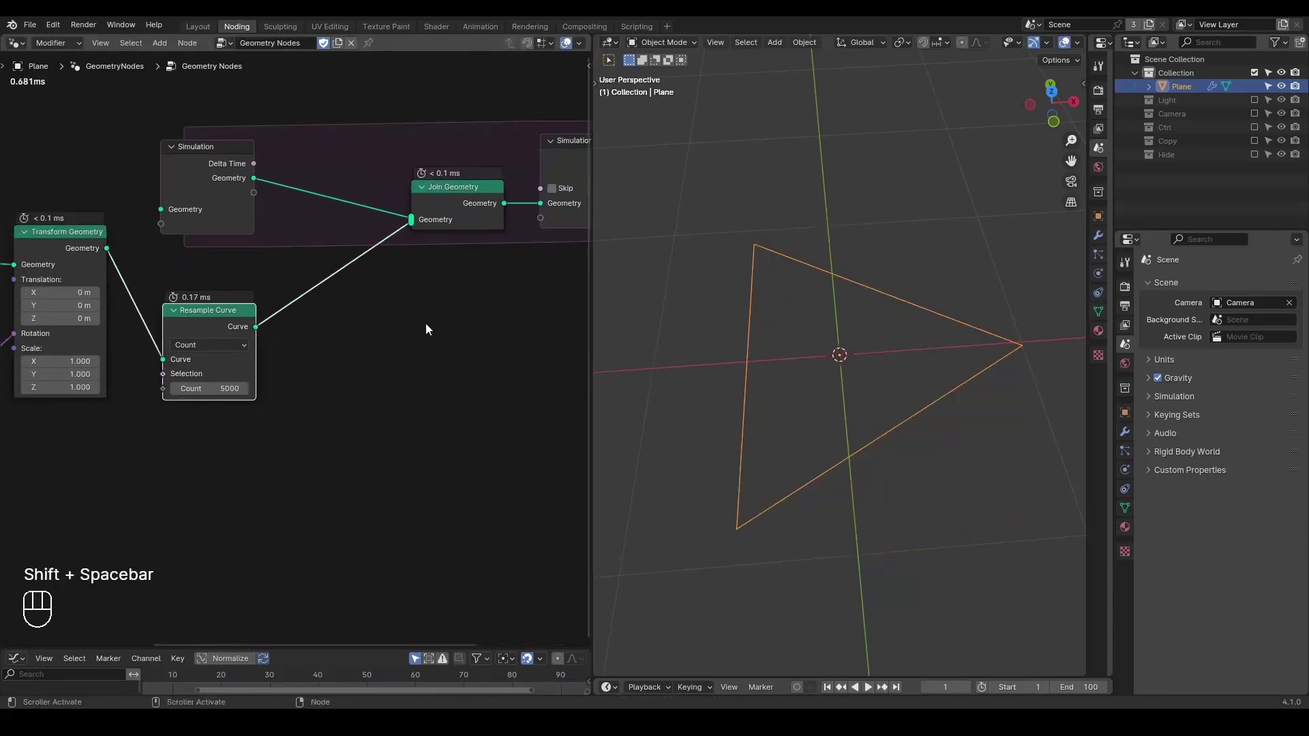
Mute the G_Curve Points group and insert a Curve to Points node into the chain.
key(ctrl+a)
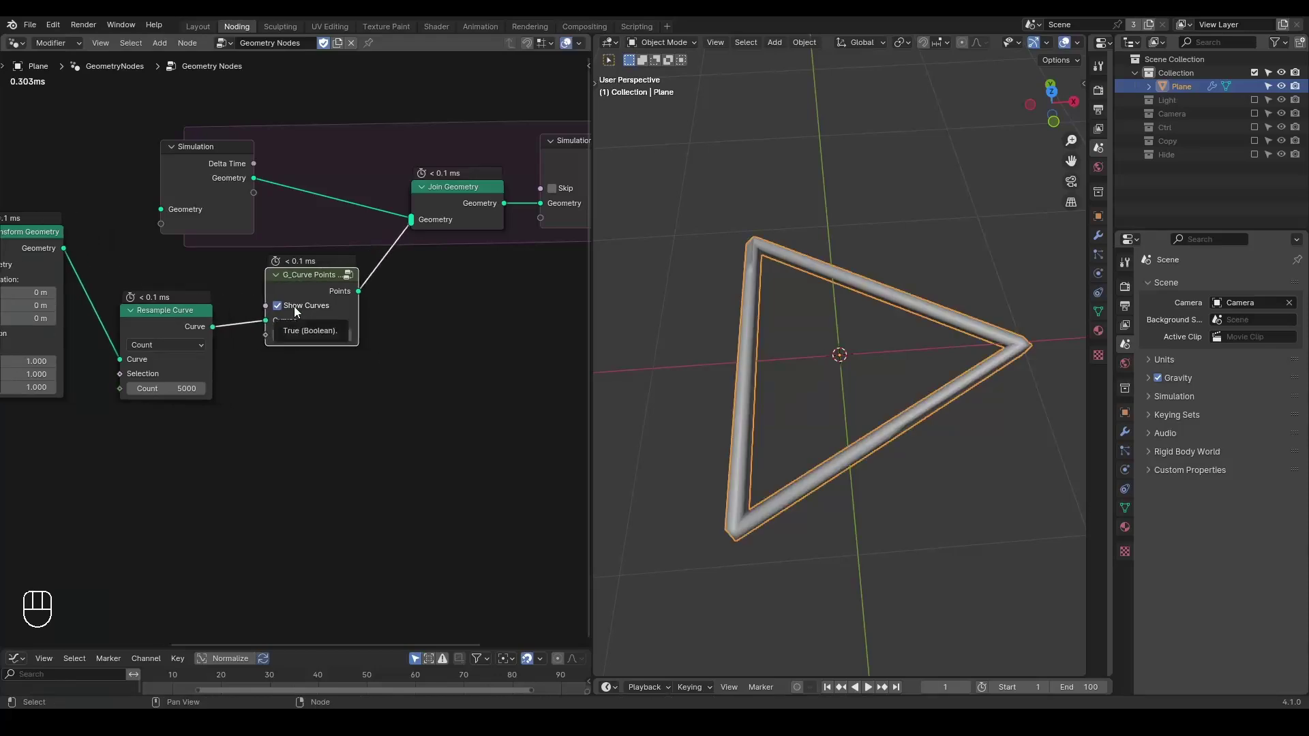
click(298, 312)
key(shift+space)
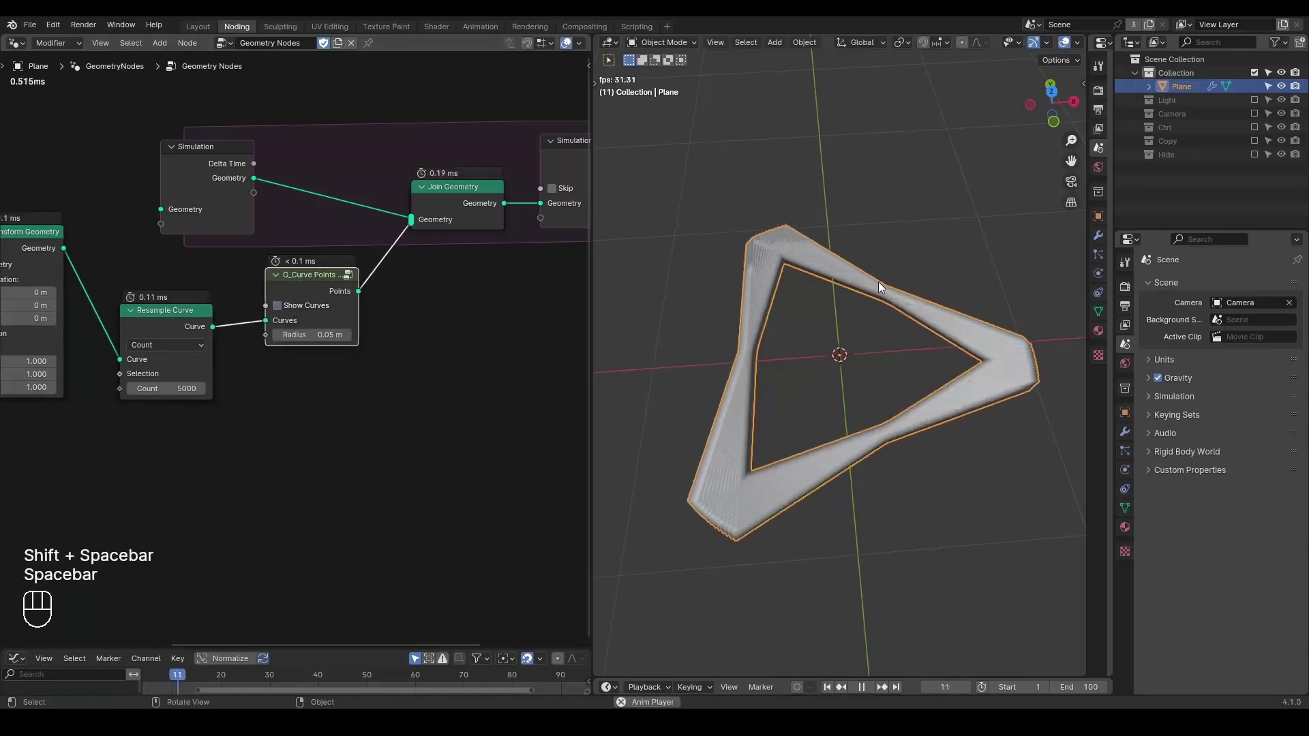
key(space)
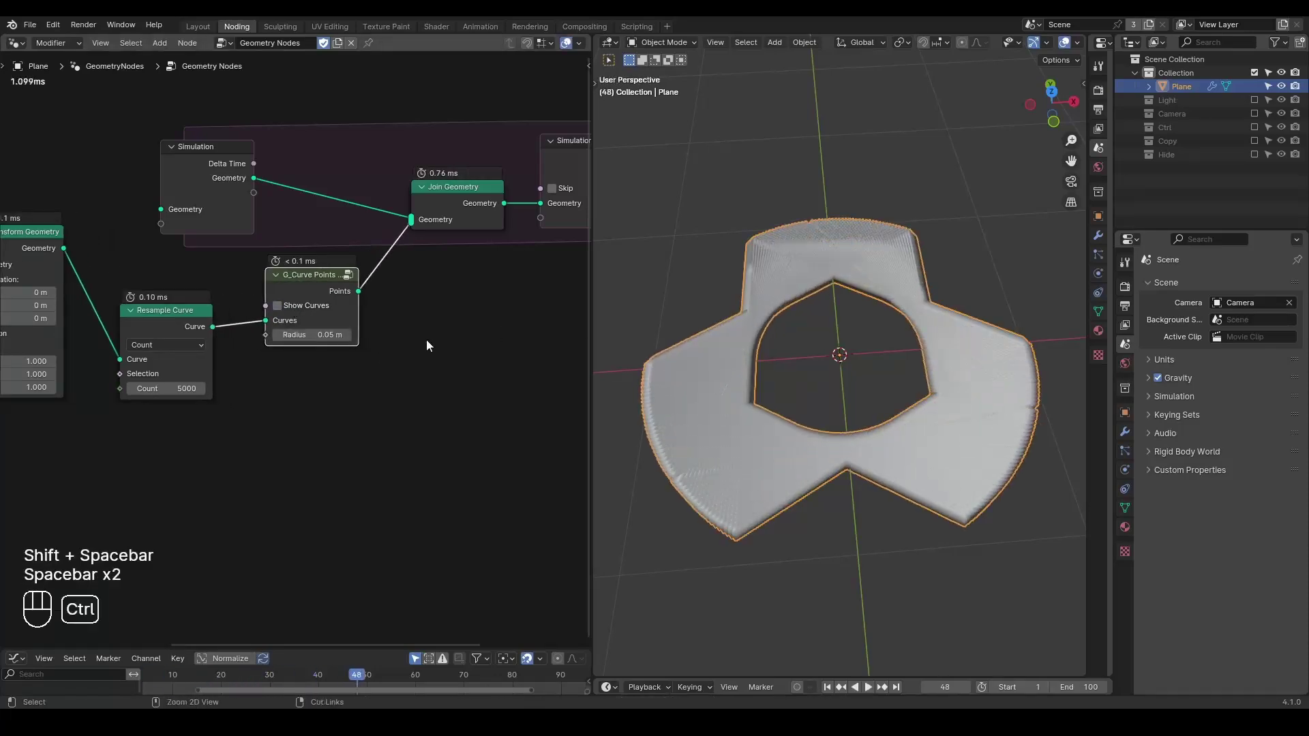
key(ctrl+a)
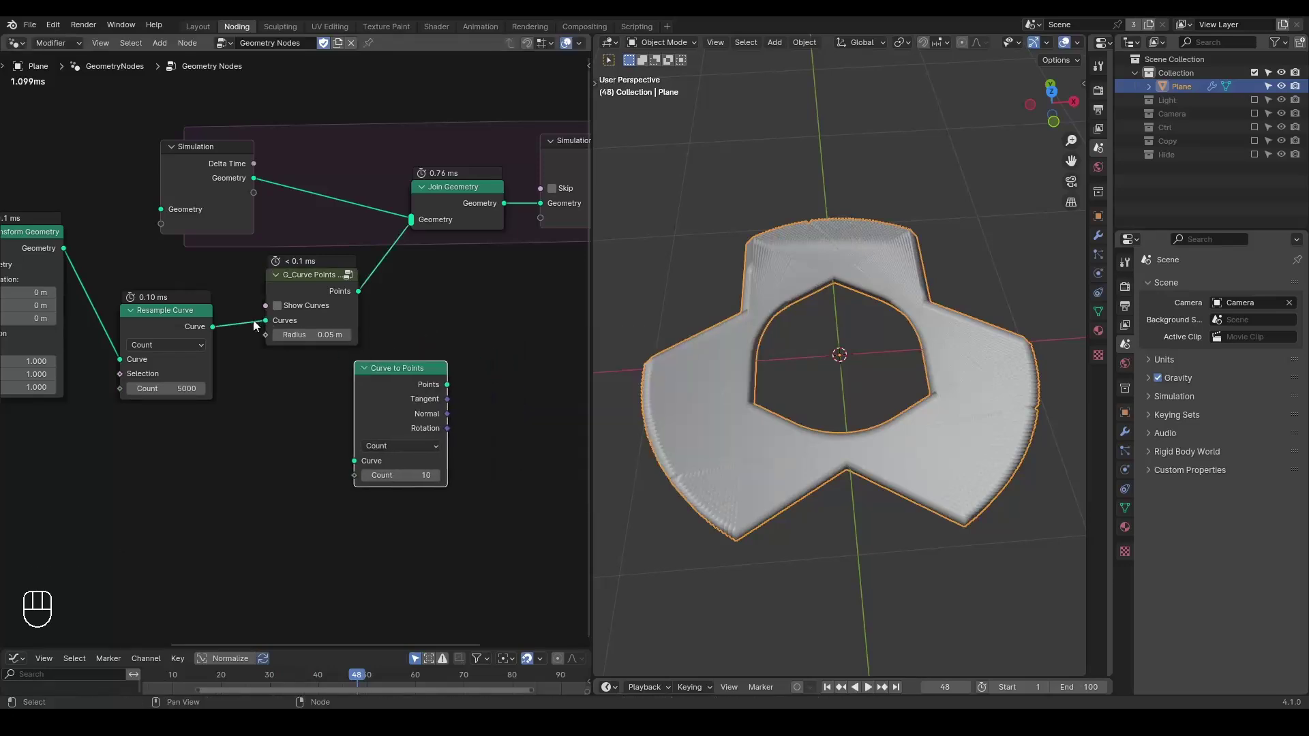
click(307, 298)
key(m)
click(415, 389)
key(shift+space)
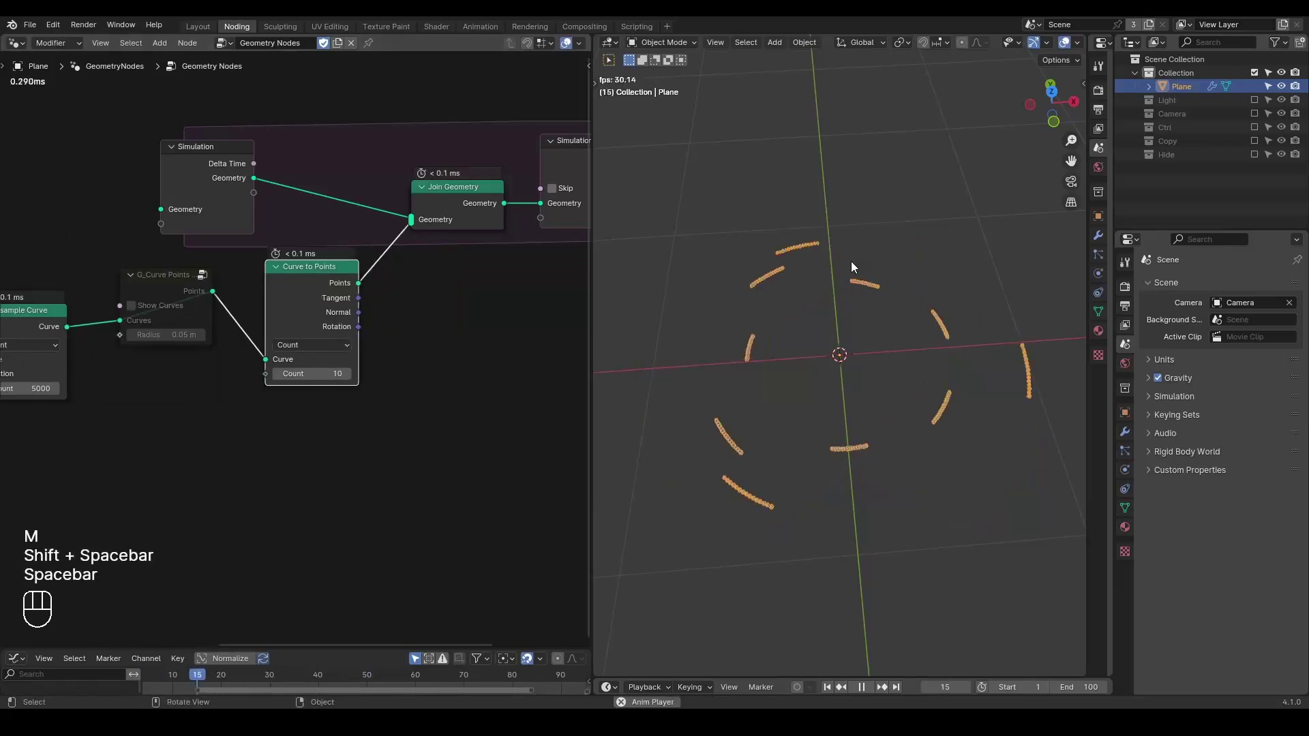
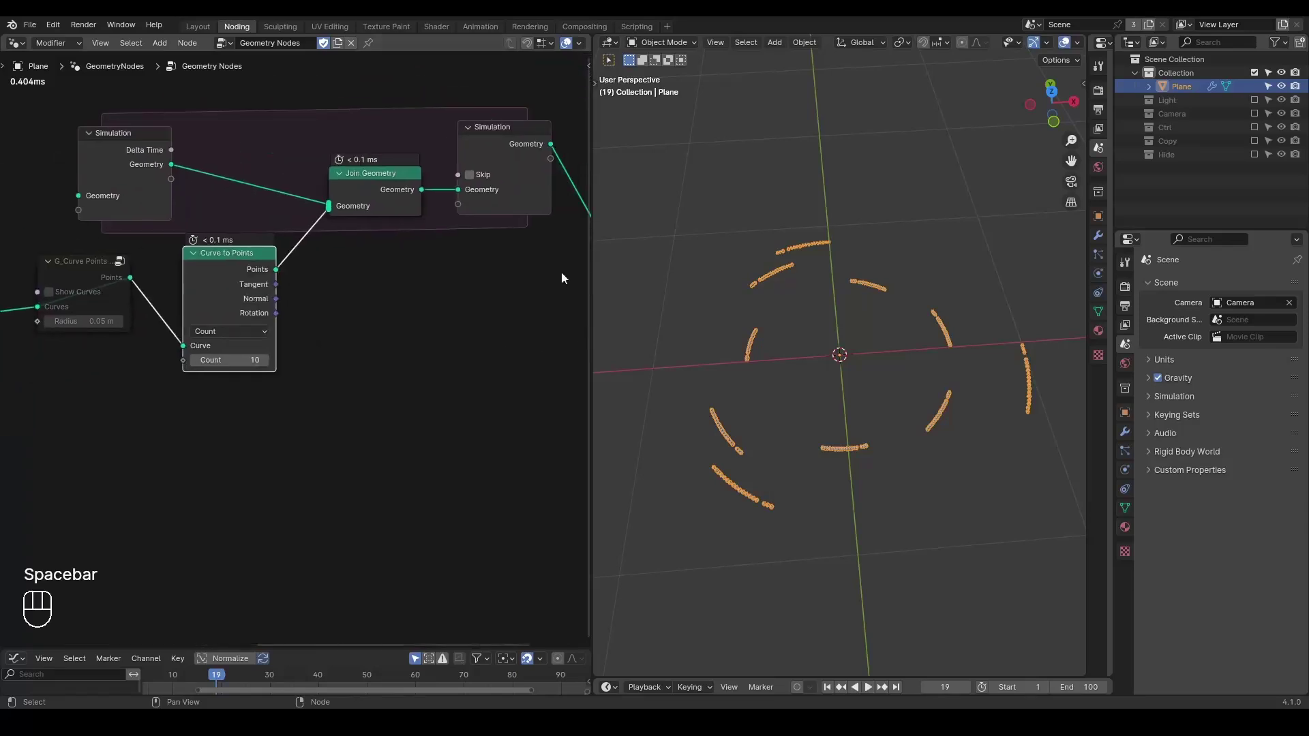
Set Curve to Points to Evaluated mode and preview the point trails.
drag(833, 321, 757, 353)
middle_click(262, 314)
click(171, 263)
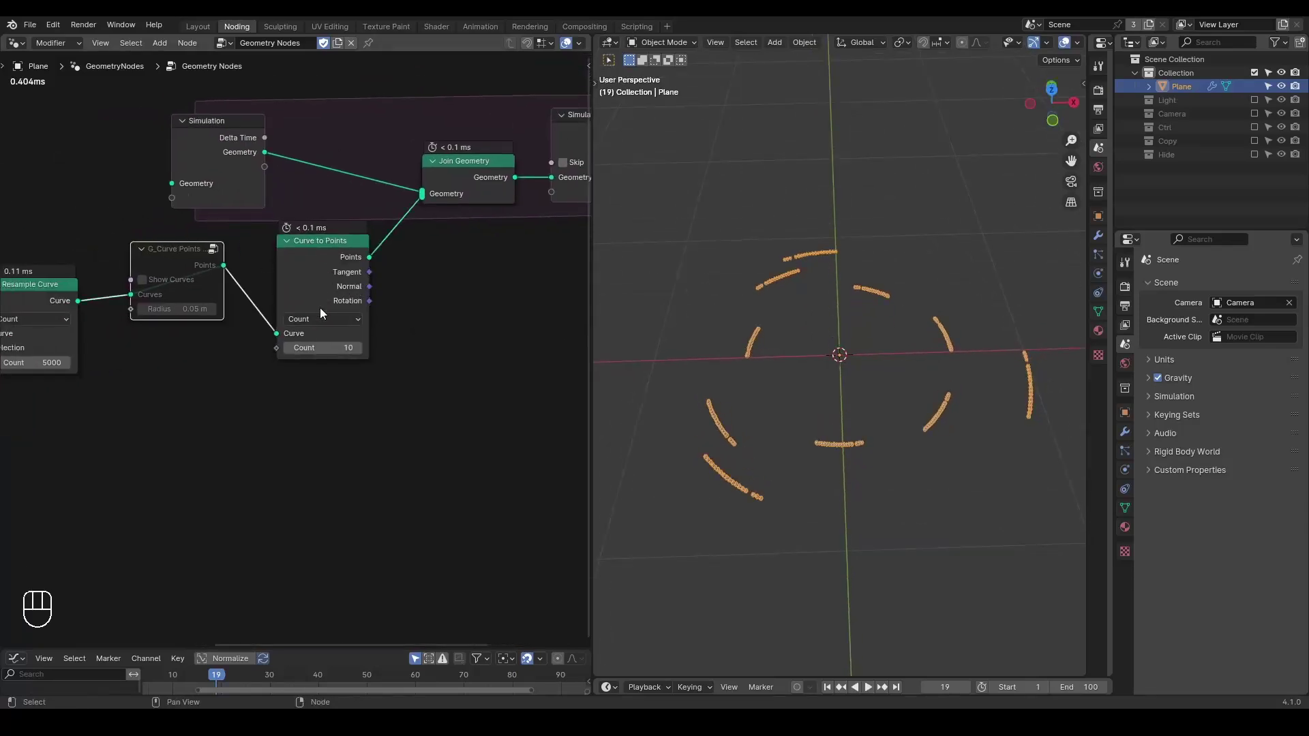
drag(323, 324, 547, 301)
key(shift+space)
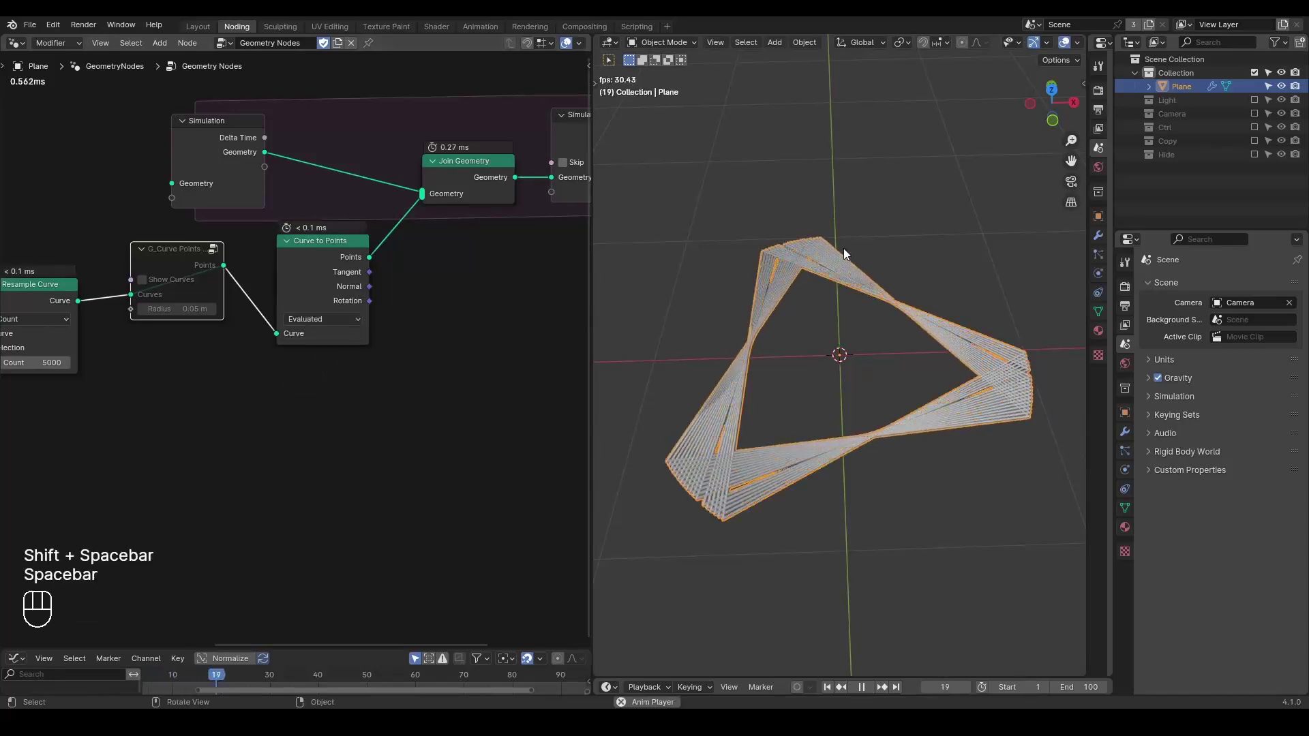
key(space)
Delete the G_Curve Points group and return the timeline to frame 1.
click(156, 259)
key(ctrl+x)
click(321, 250)
key(shift+space)
key(ctrl+shift+alt+w)
key(ctrl+shift+alt+q)
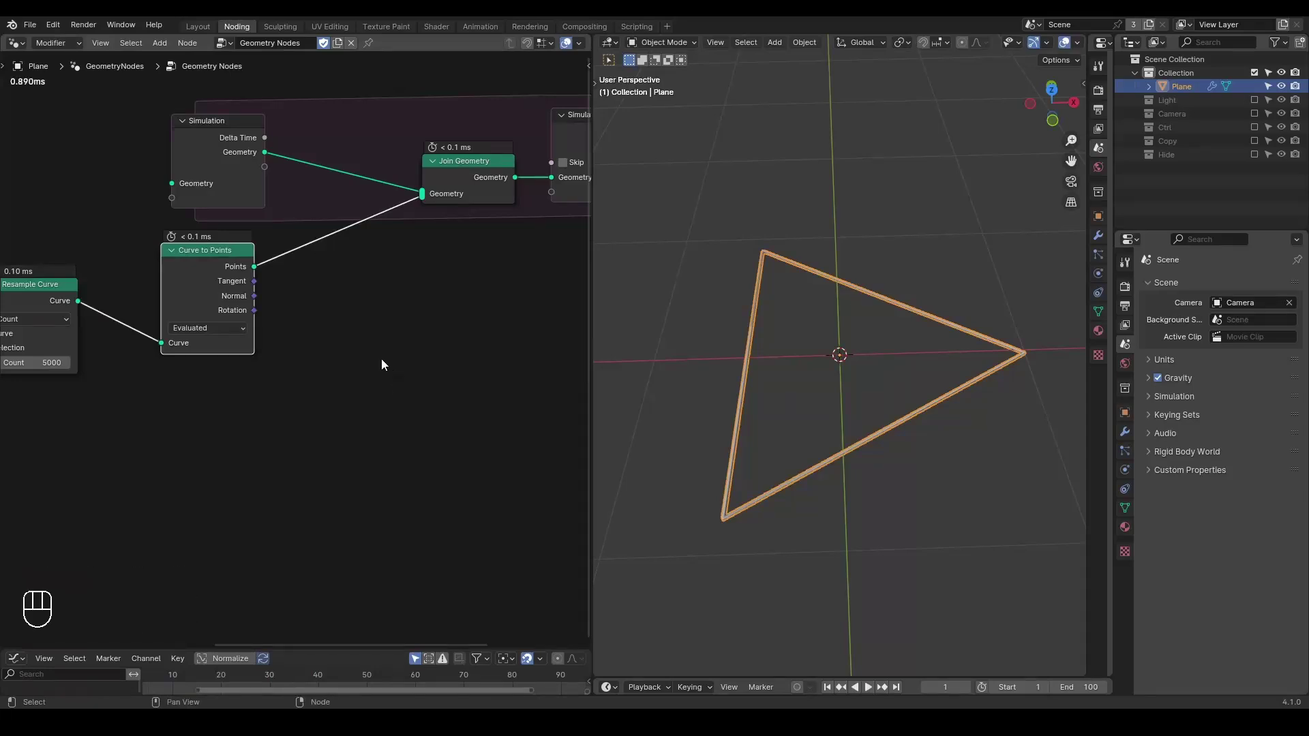
Add the G_Set Particle Parameter group after Curve to Points for velocity and age.
drag(405, 361, 159, 364)
click(209, 203)
middle_click(137, 281)
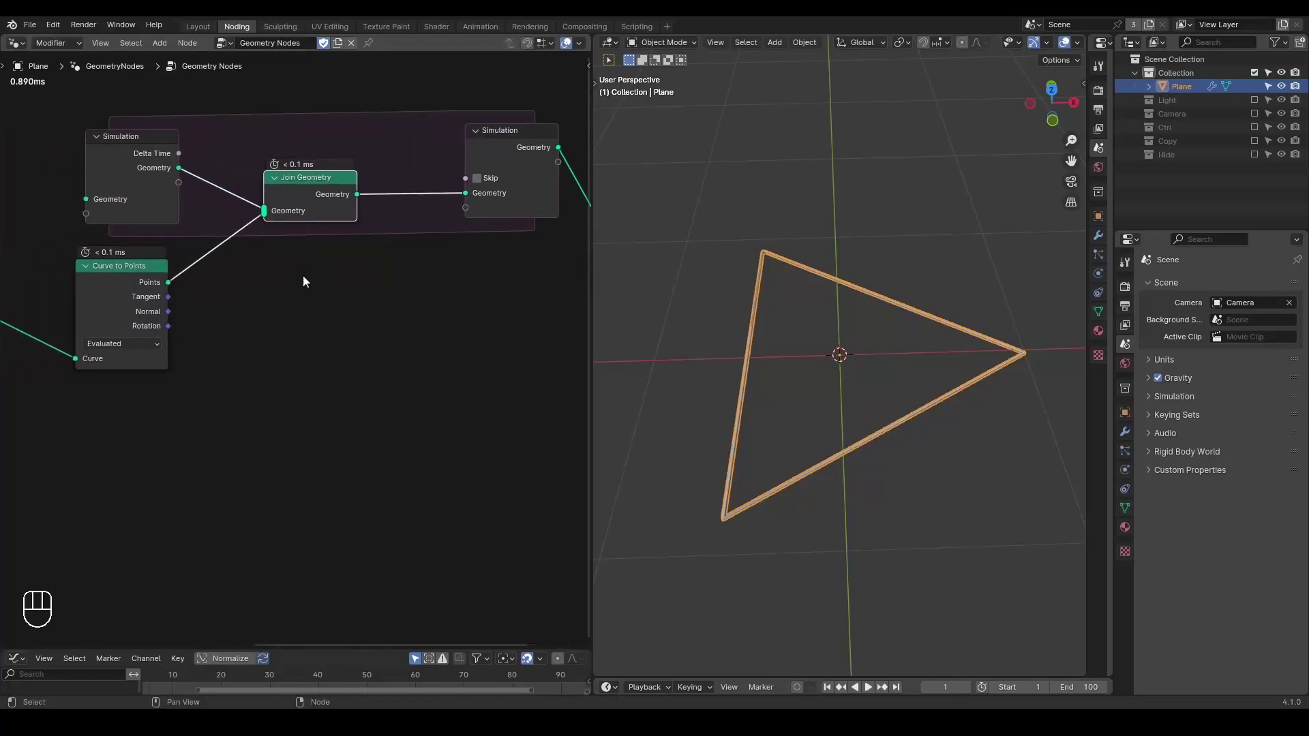
key(ctrl+a)
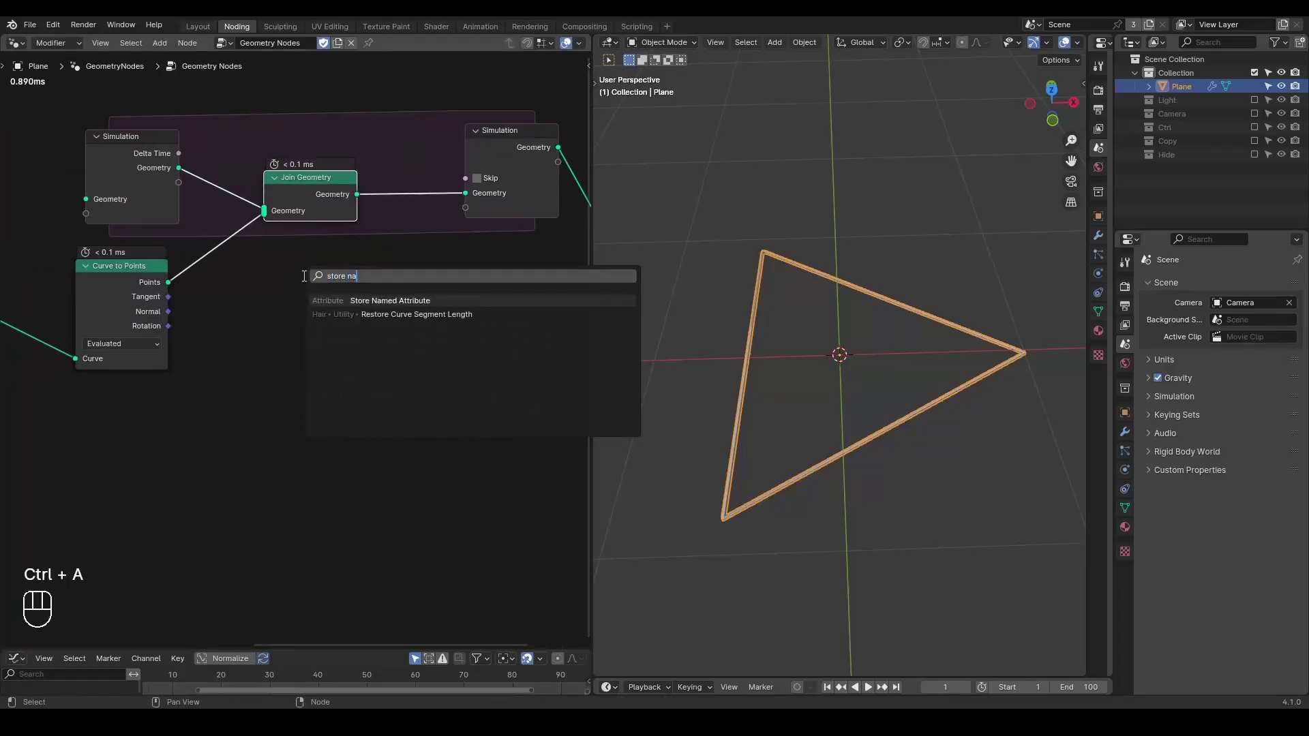
key(BackSpace)
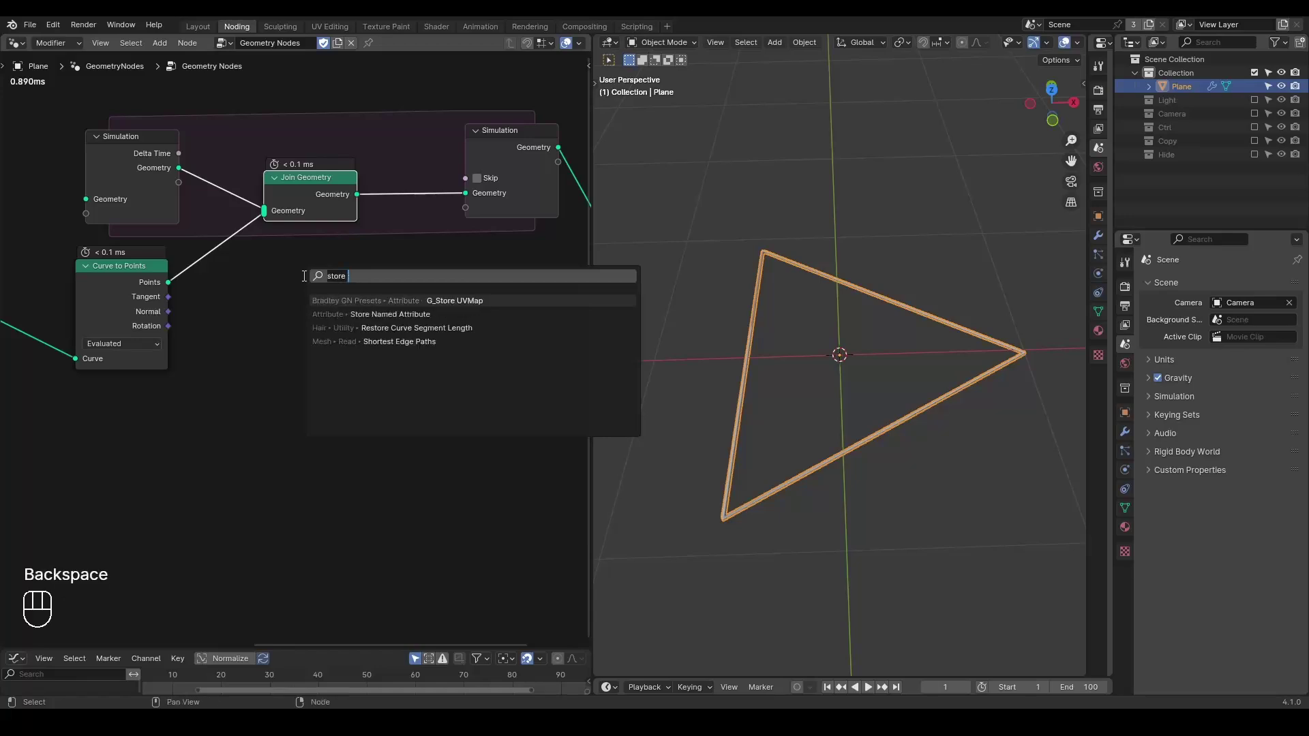
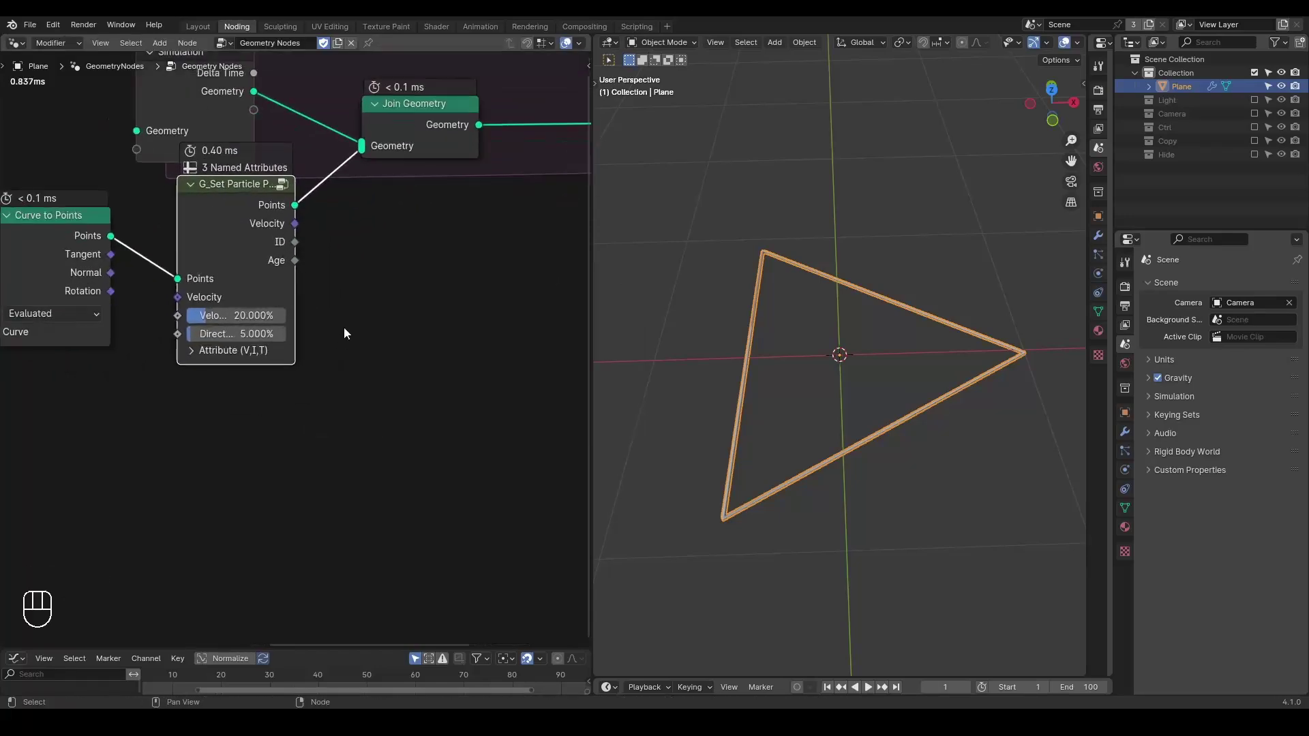
middle_click(361, 321)
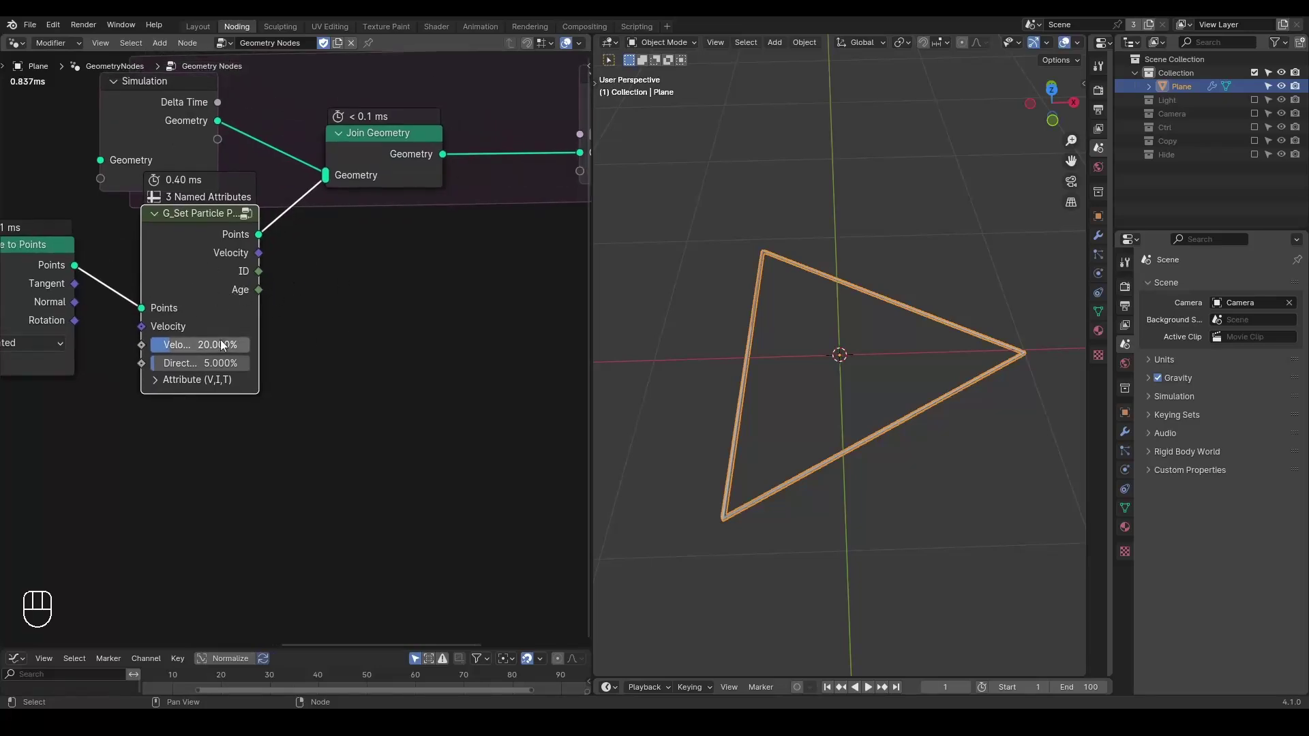
middle_click(386, 294)
Store particle Age as an integer named attribute 'A'.
key(ctrl+a)
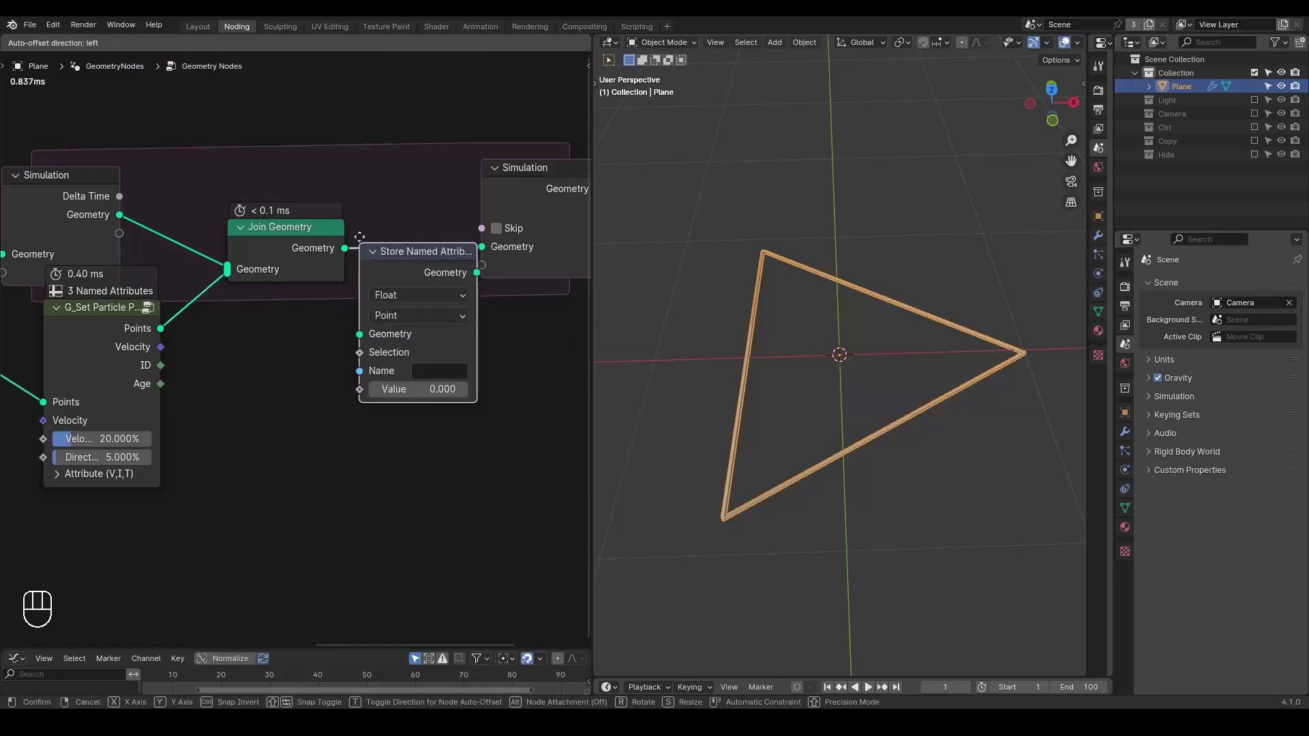
middle_click(295, 372)
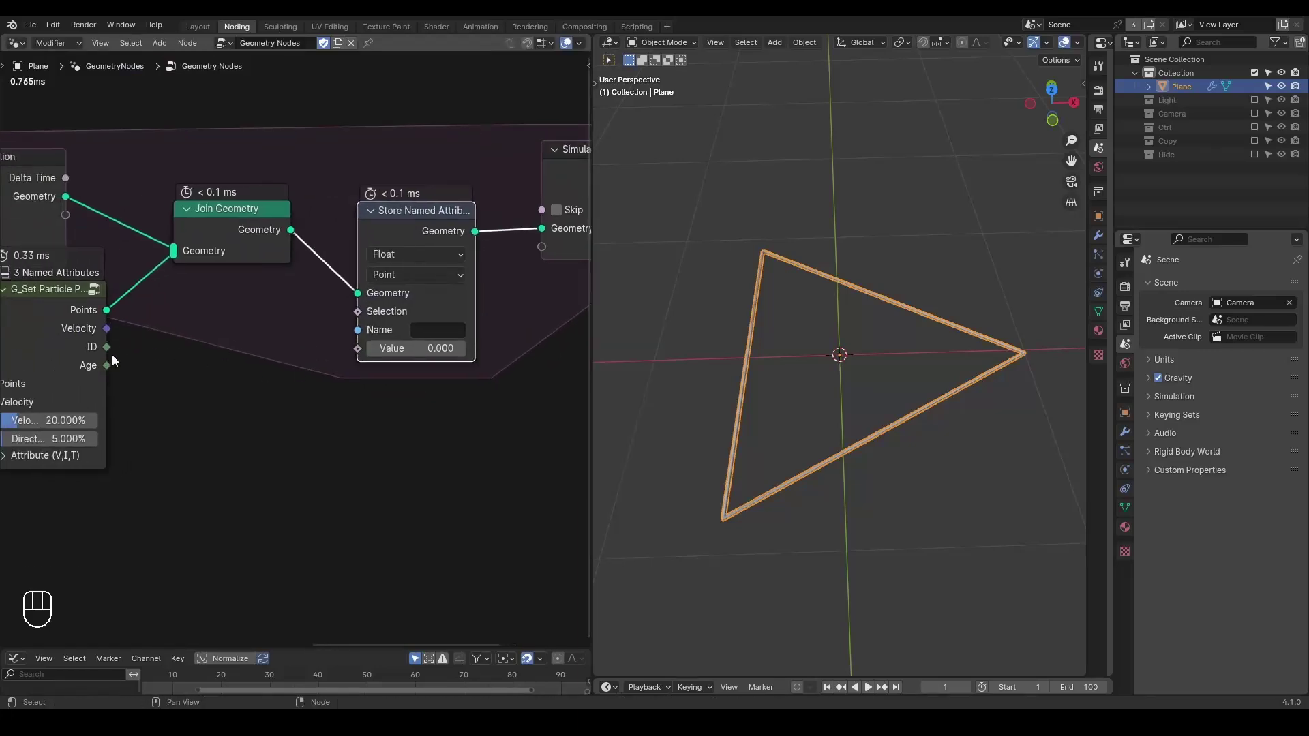
drag(422, 260, 407, 331)
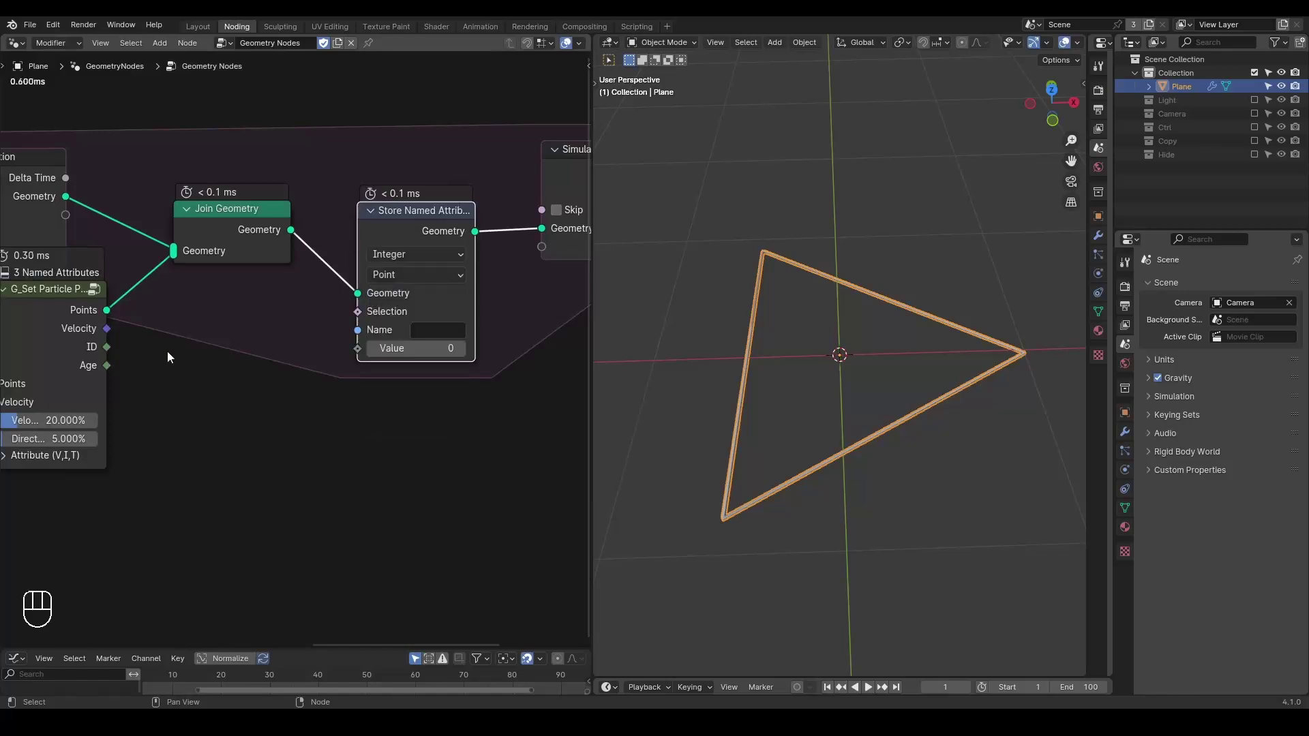
click(116, 375)
click(427, 339)
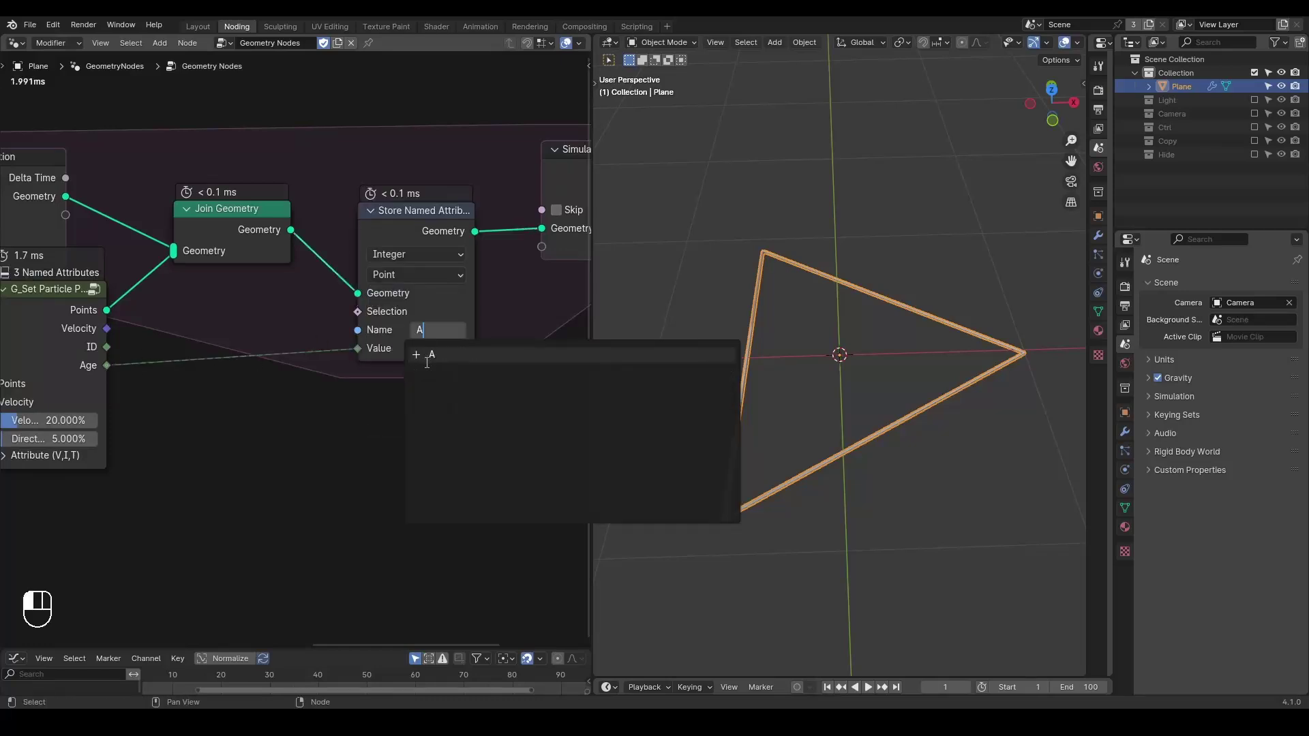
middle_click(445, 424)
click(305, 213)
click(342, 217)
Add a G_Time Falloff group reading attribute A.
middle_click(422, 320)
click(365, 306)
click(287, 281)
middle_click(284, 298)
key(ctrl+a)
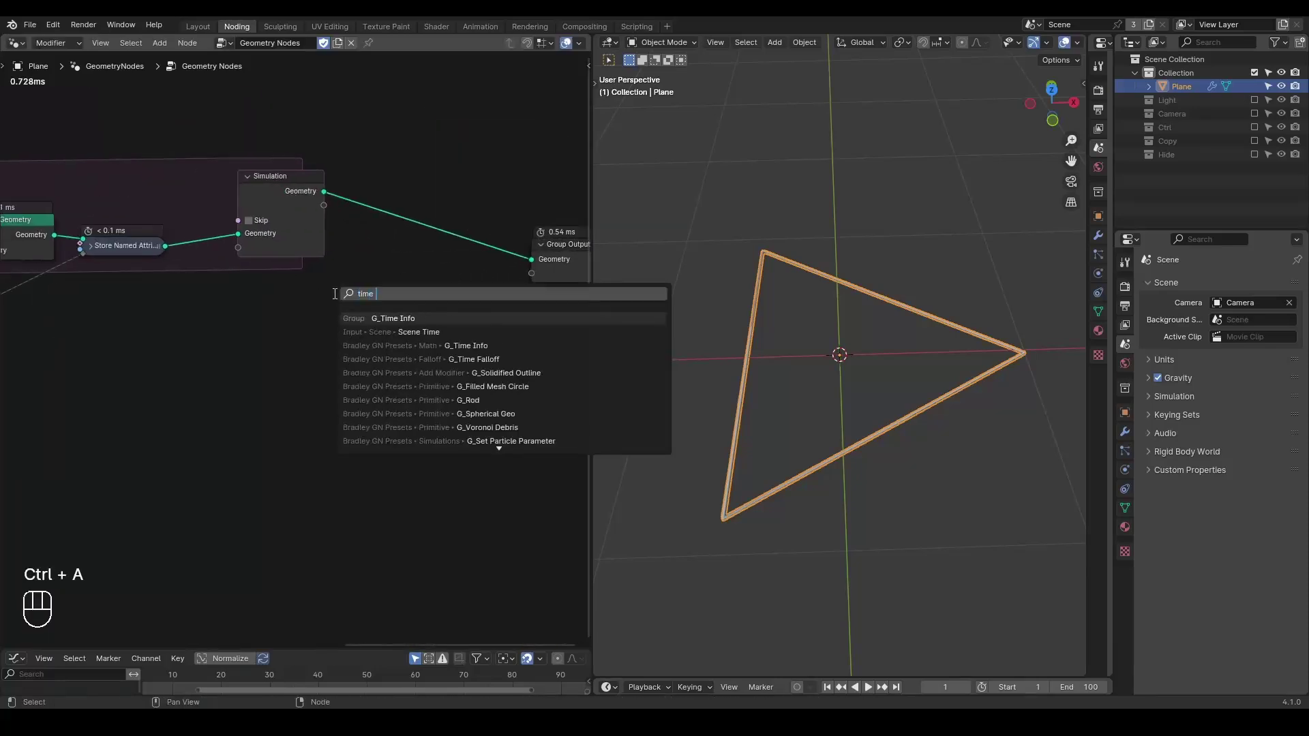
key(l)
key(ctrl+a)
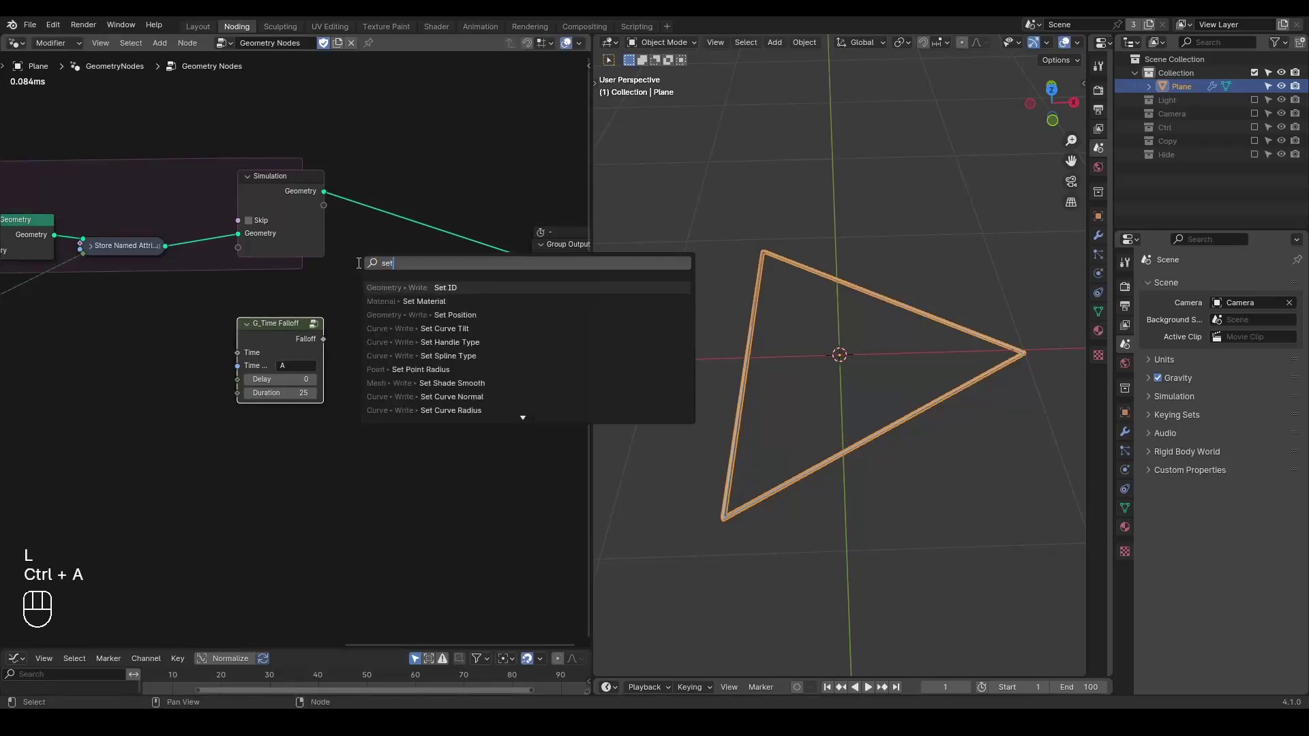
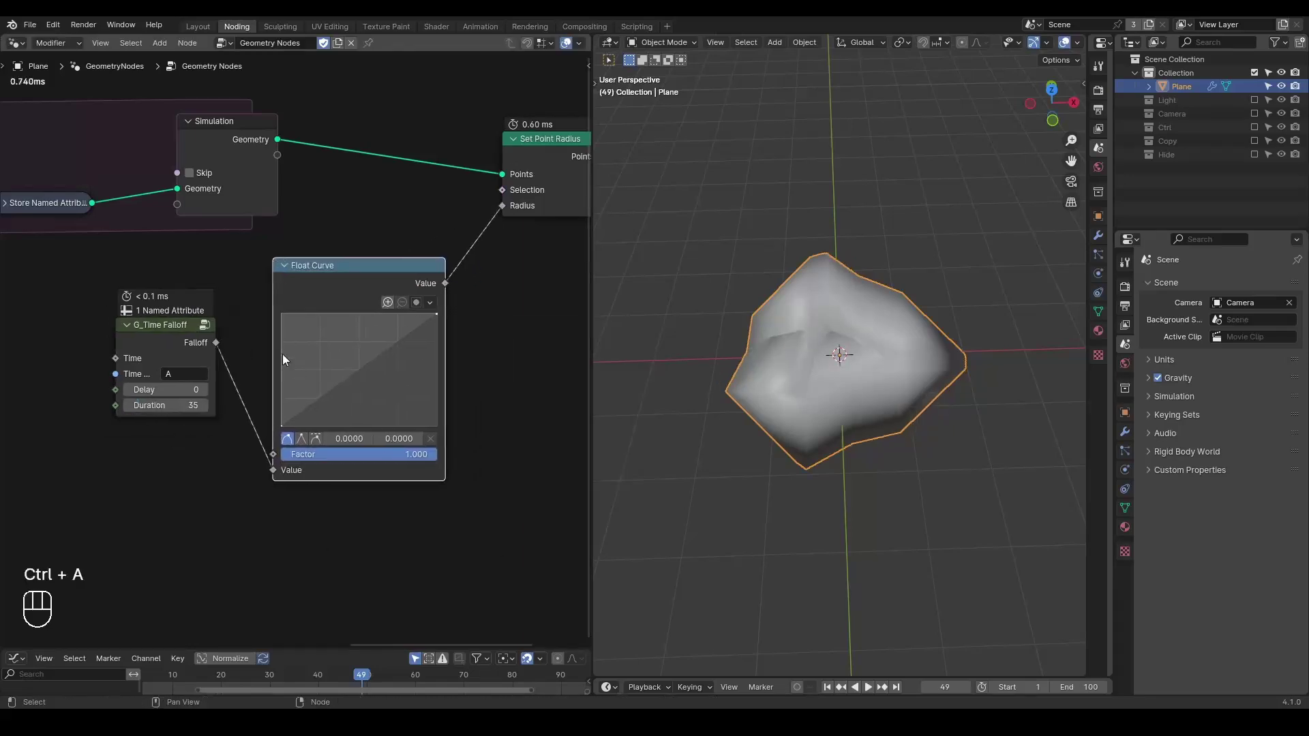
Feed G_Time Falloff through a Float Curve into Set Point Radius after the simulation.
click(165, 345)
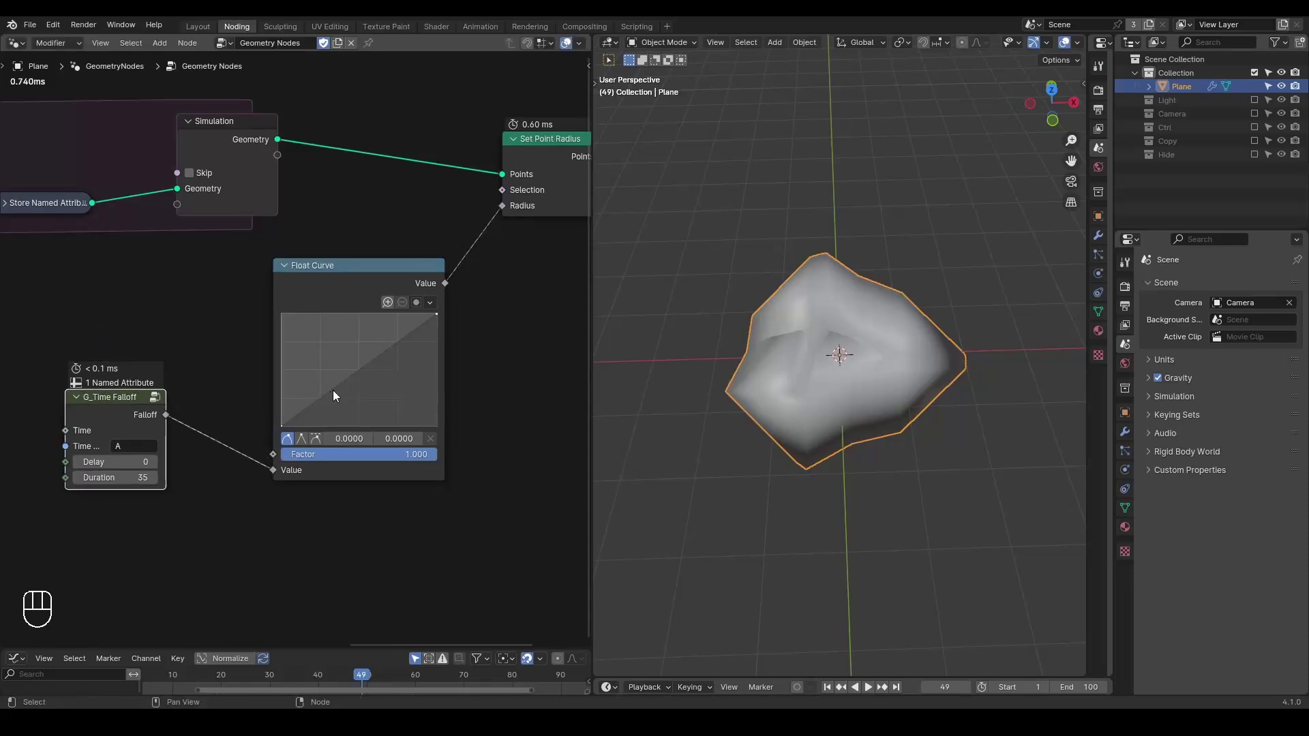
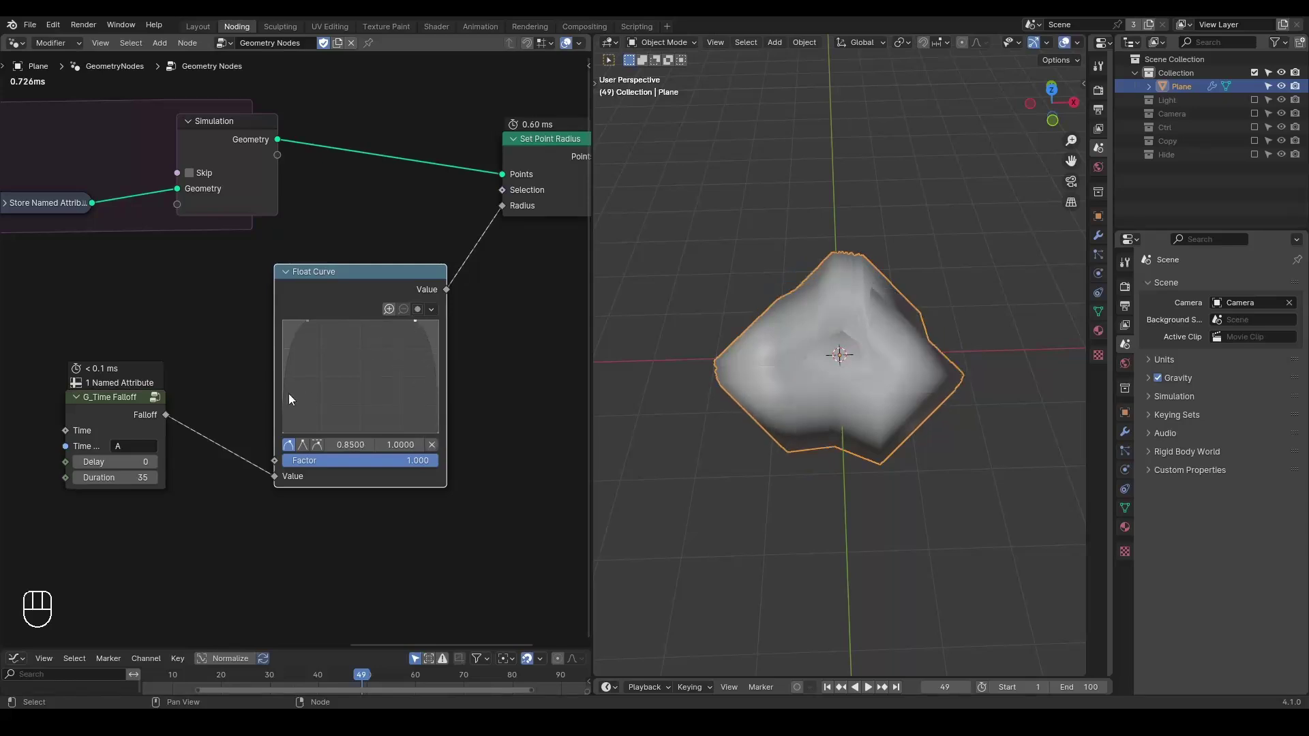
middle_click(209, 457)
click(418, 252)
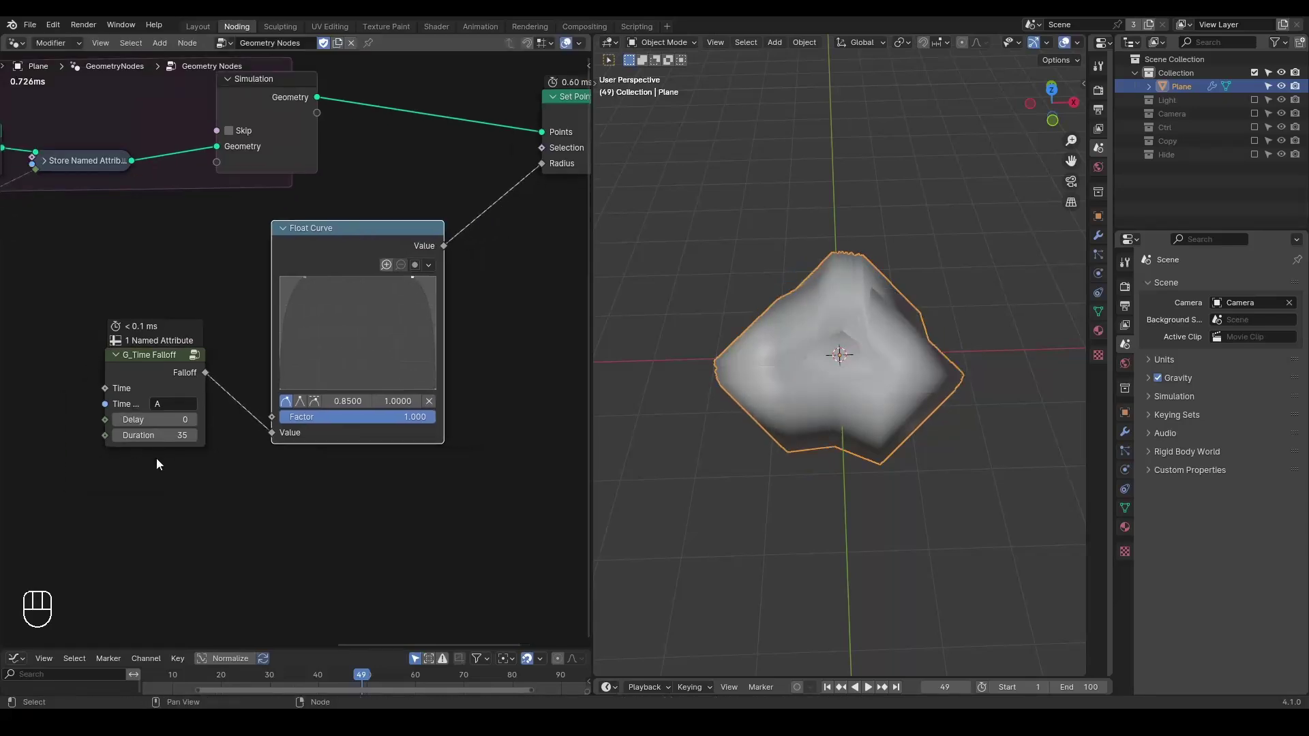
click(473, 300)
Insert a G_Remap 0-1 group (To Max 0.04) between the curve and the radius.
key(ctrl+a)
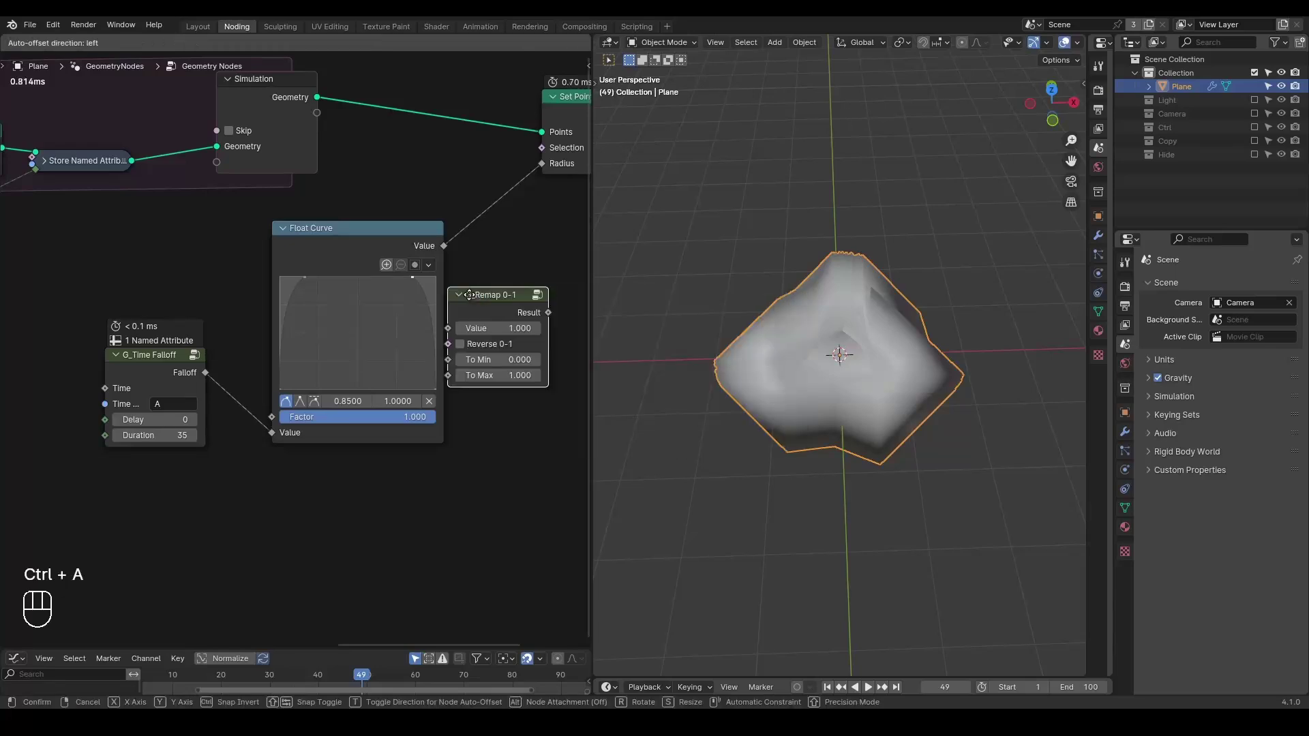
key(d)
key(d)
key(d)
click(157, 479)
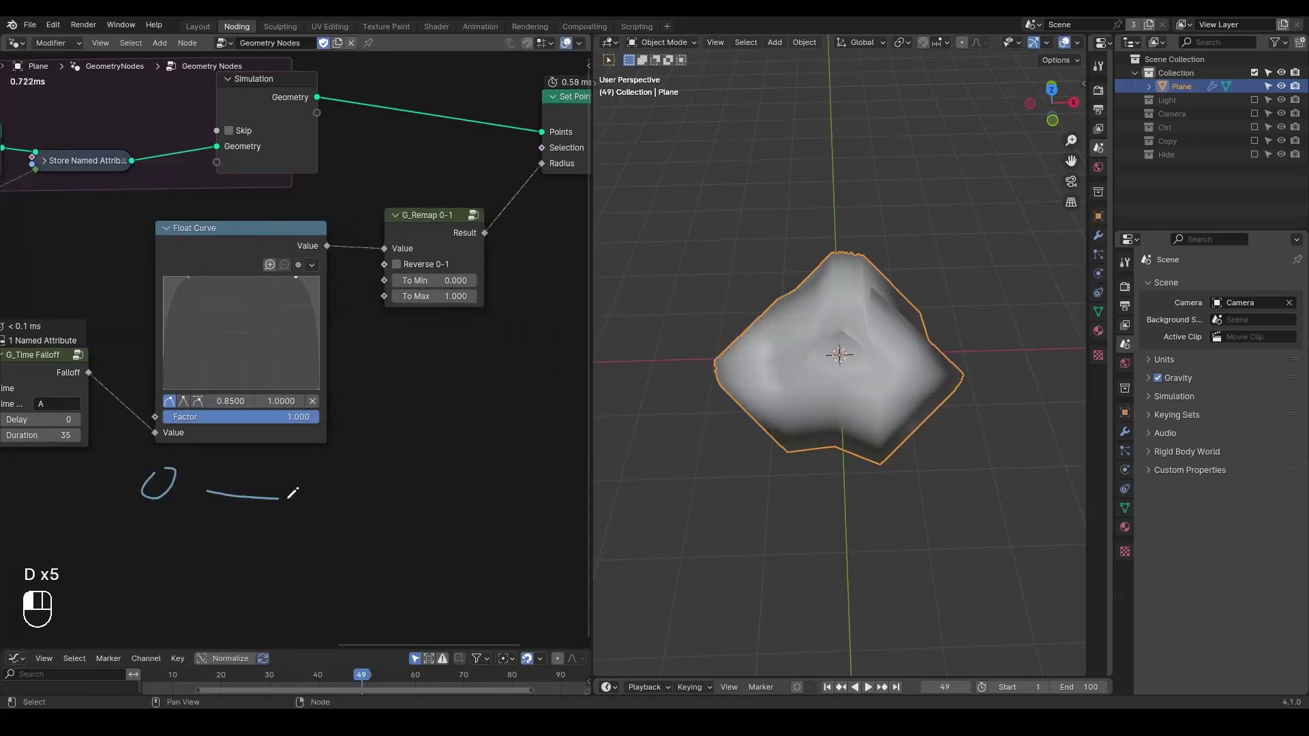
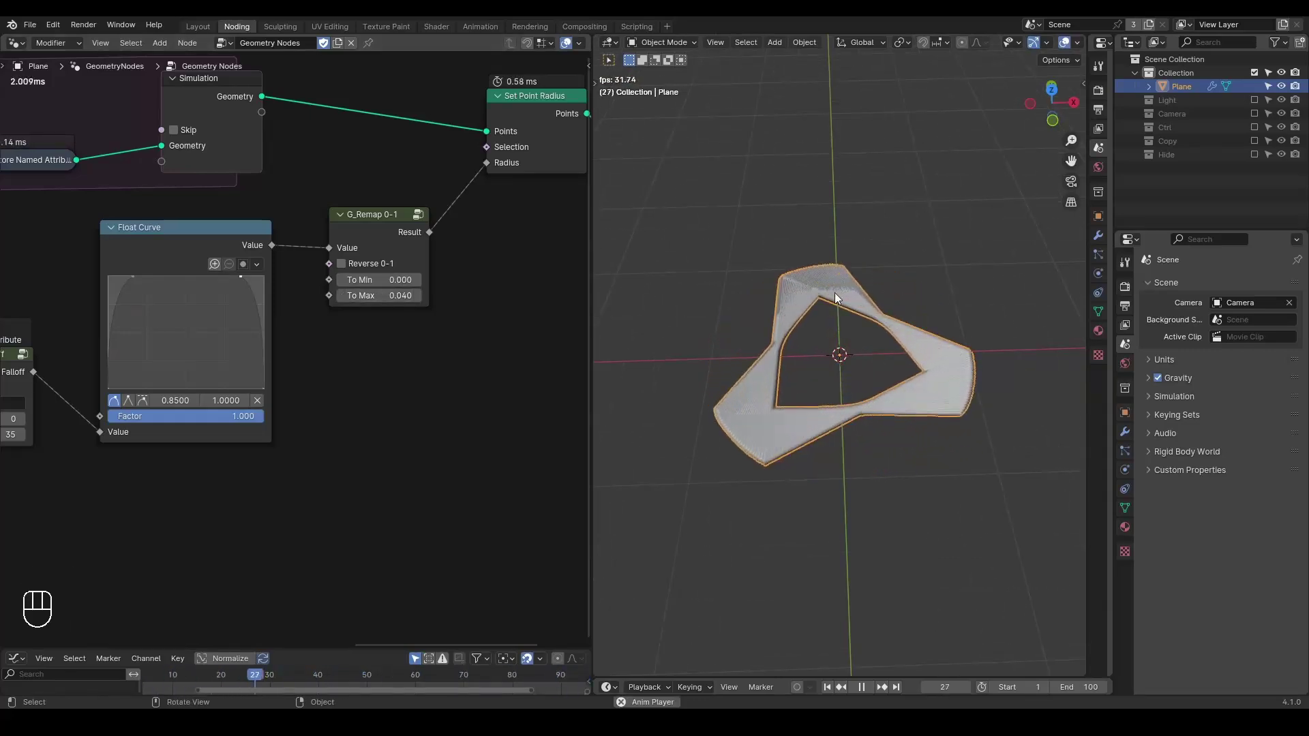
Shape the Float Curve into a falling arc and play back to check the taper.
key(space)
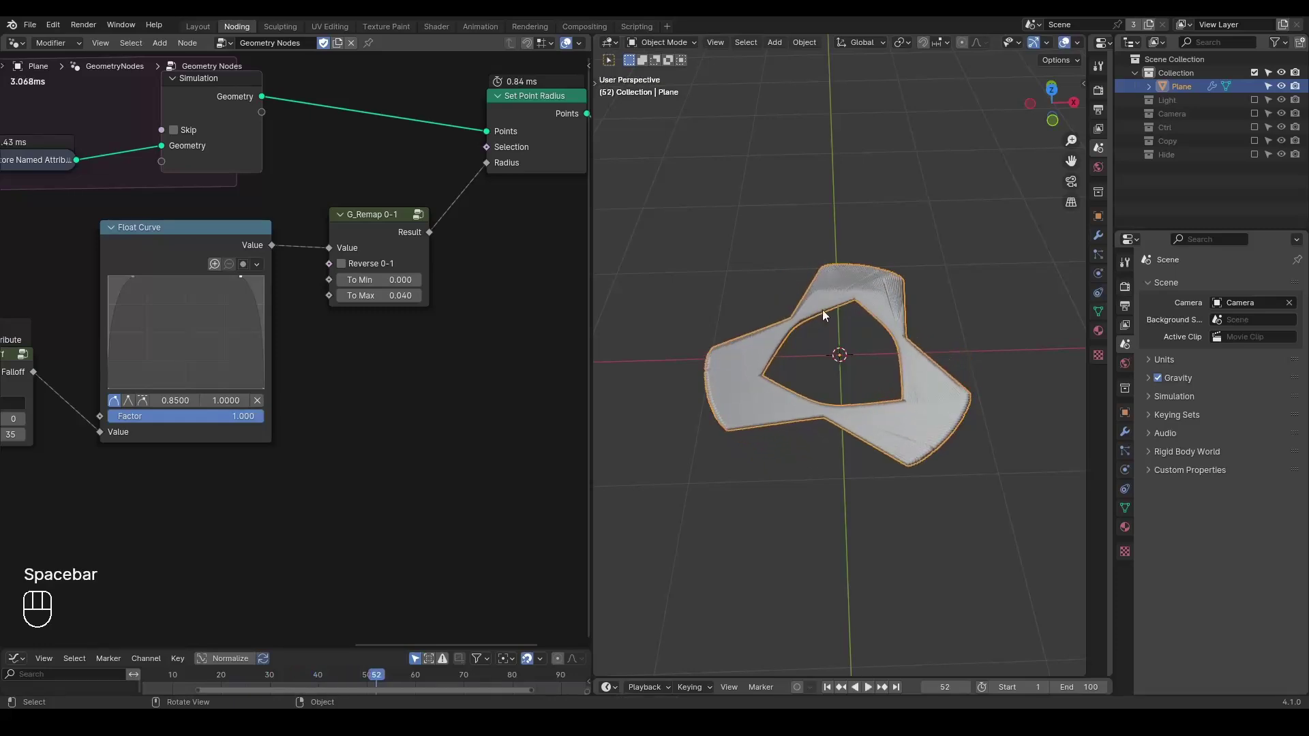
key(space)
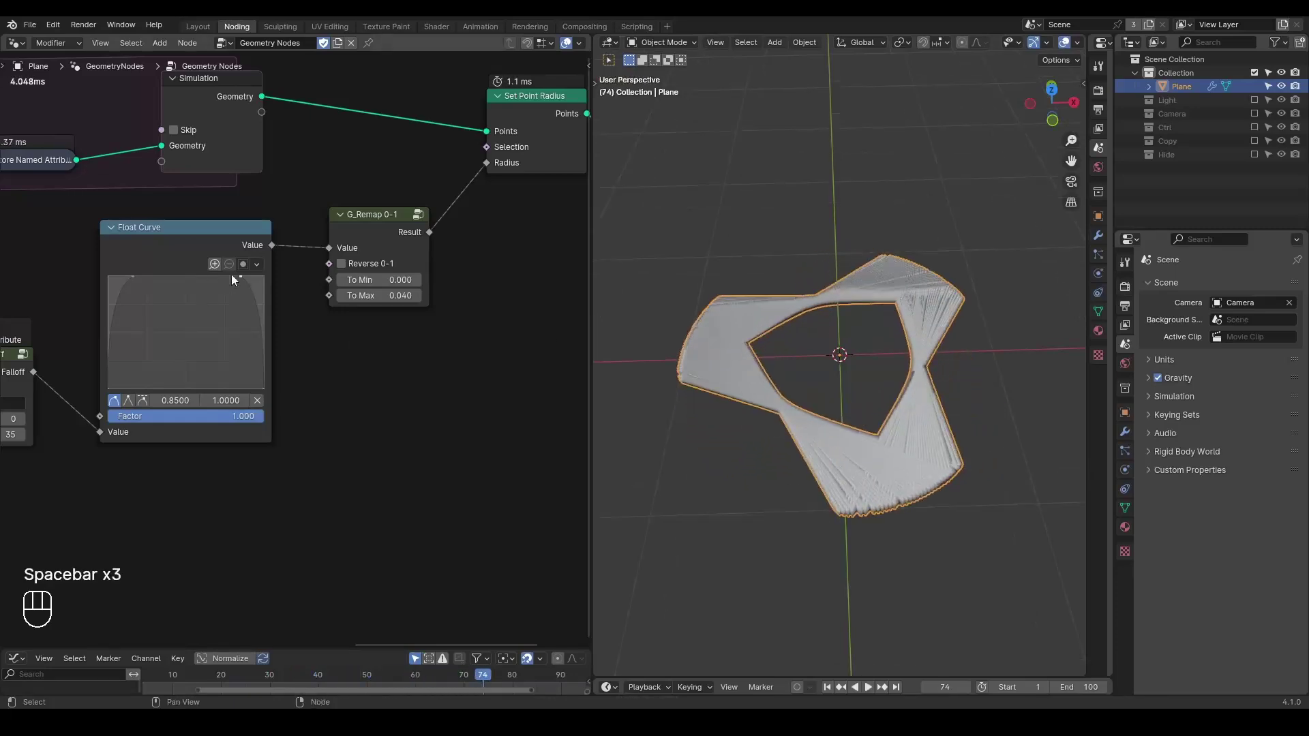
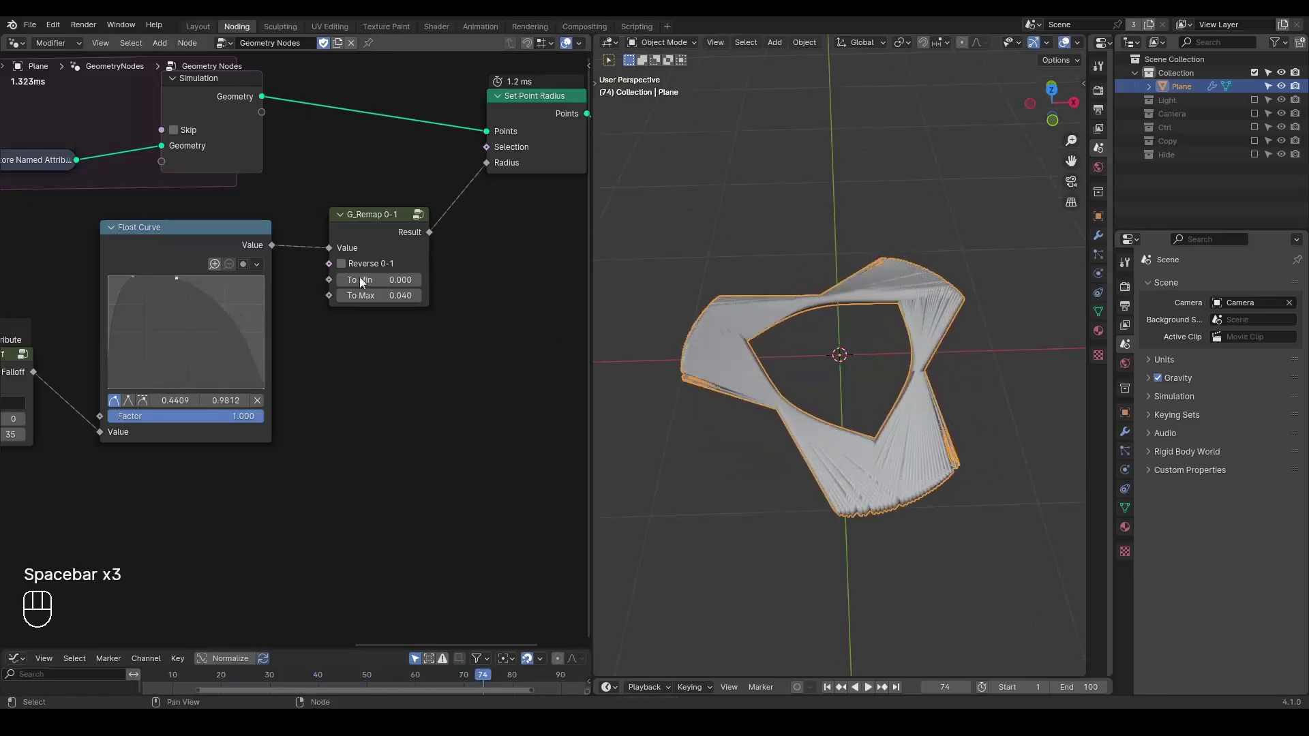
drag(848, 436, 835, 418)
key(shift+space)
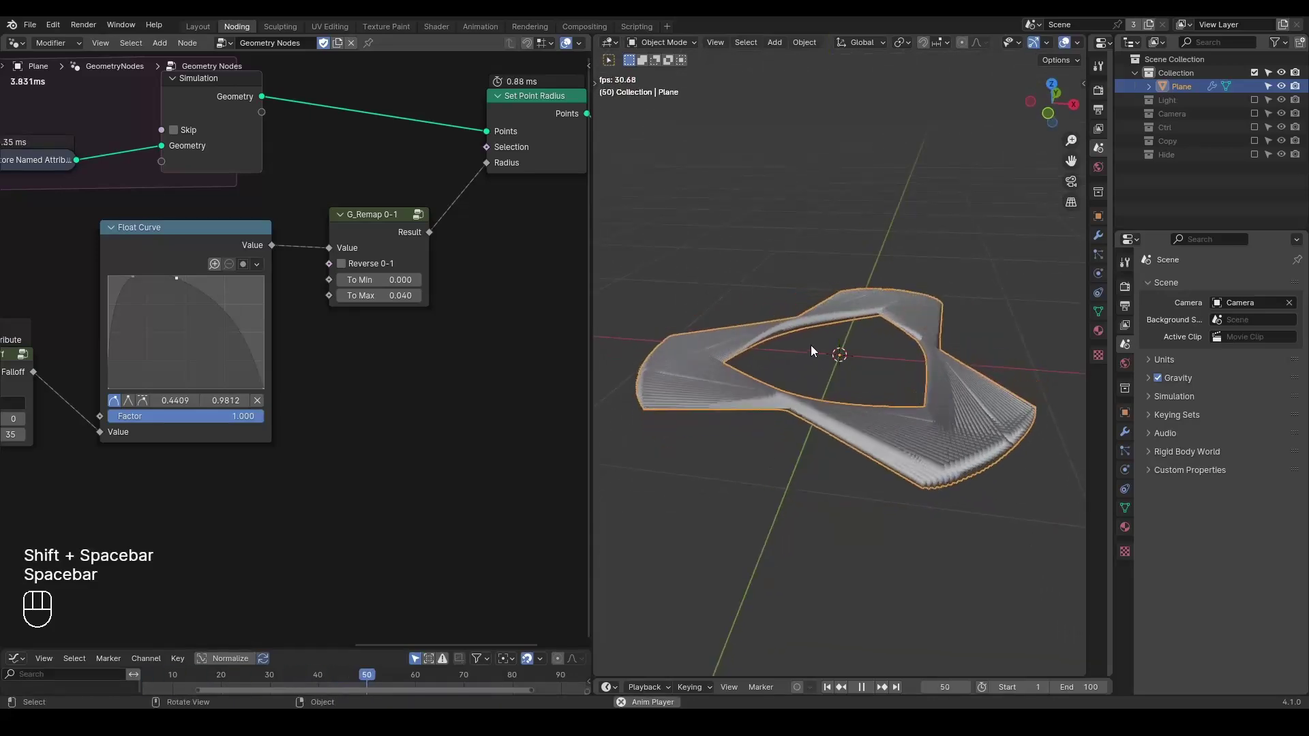
key(space)
Stop playback and rewind the timeline to frame 1.
key(shift+space)
click(8, 225)
click(369, 319)
key(ctrl+shift+alt+w)
key(ctrl+shift+alt+q)
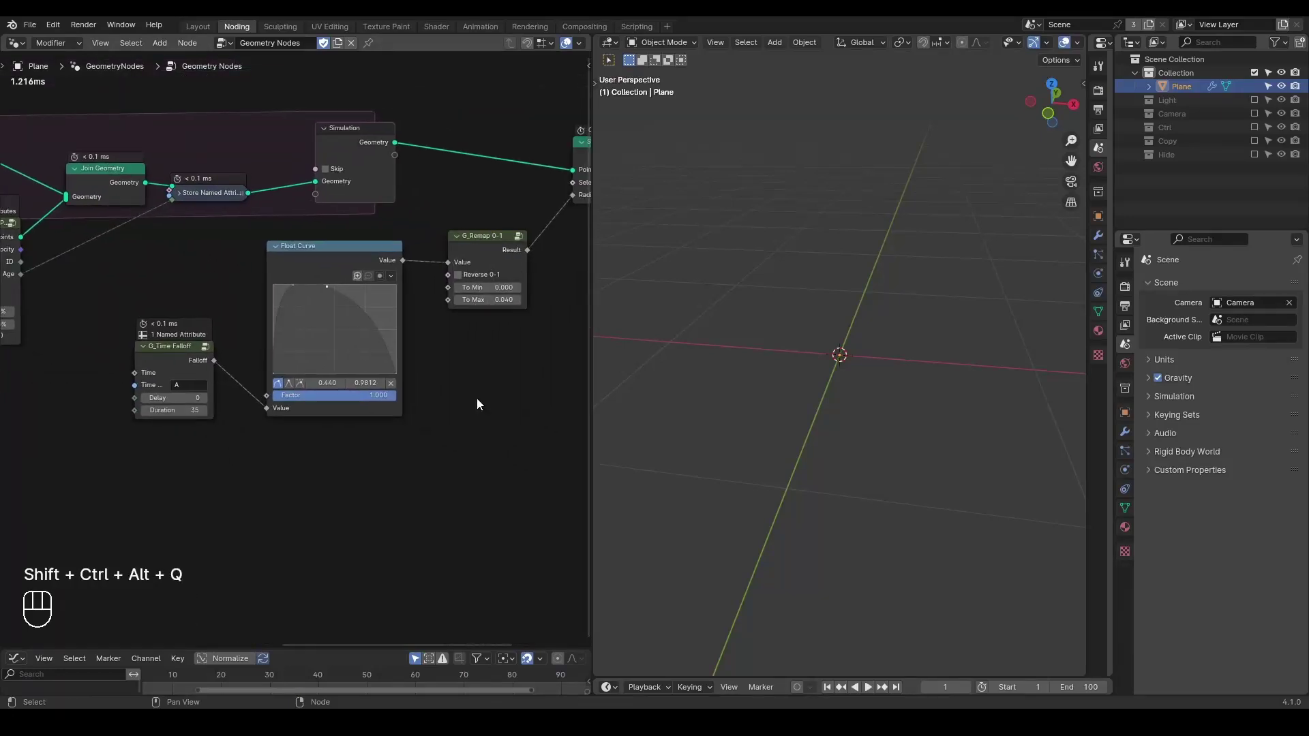
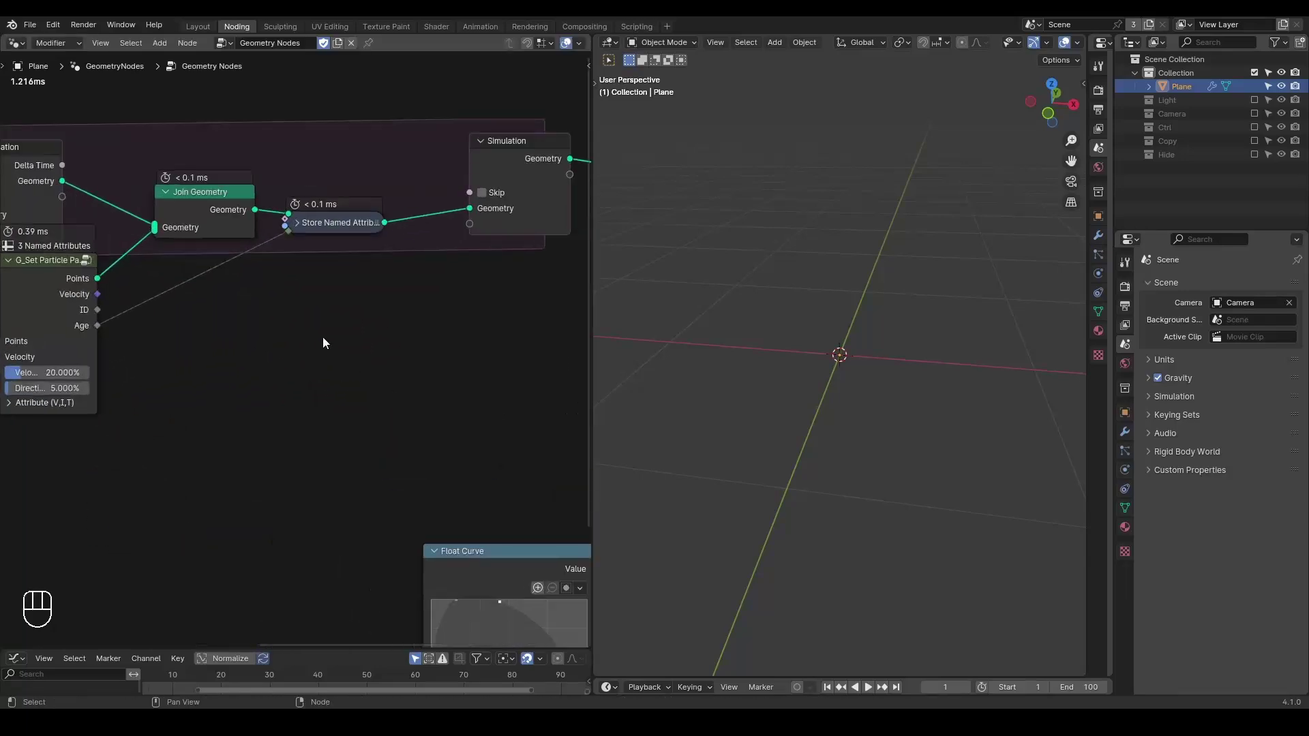
Insert Set Position after Store Named Attribute with a G_Noise 3D offset and preview it.
key(ctrl+a)
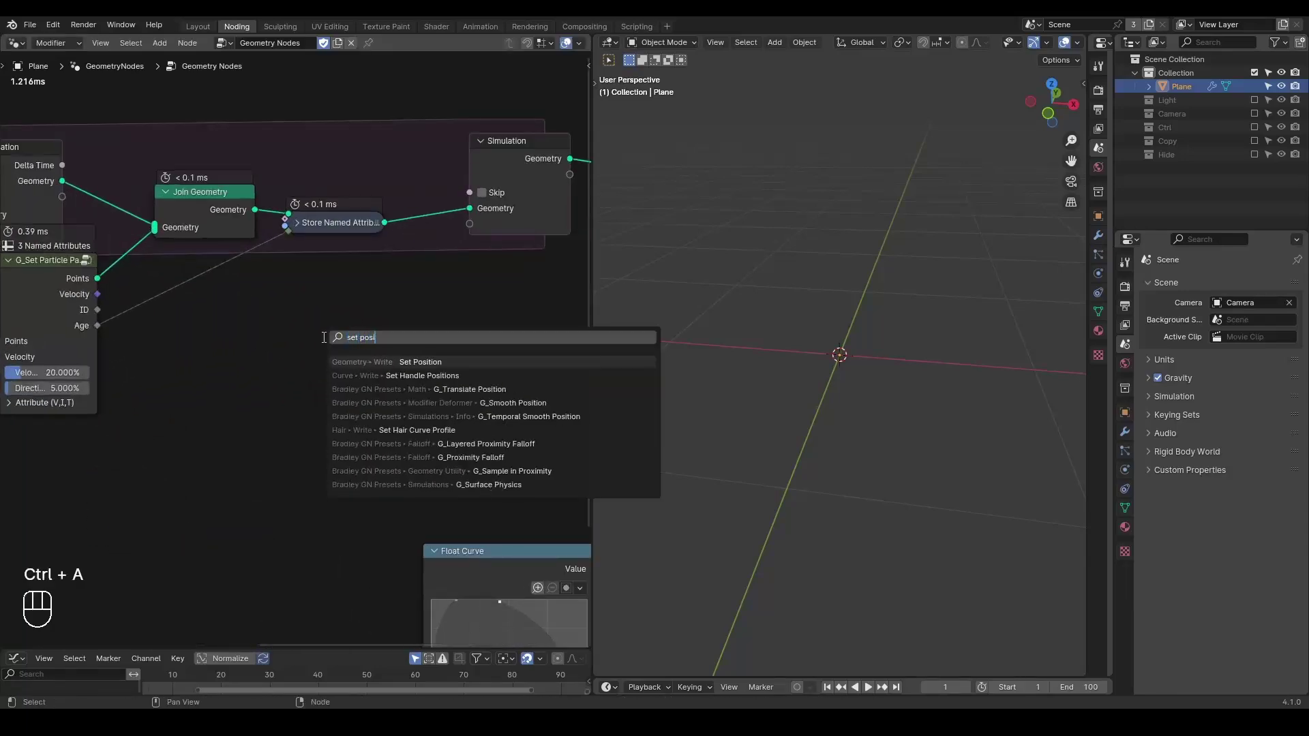
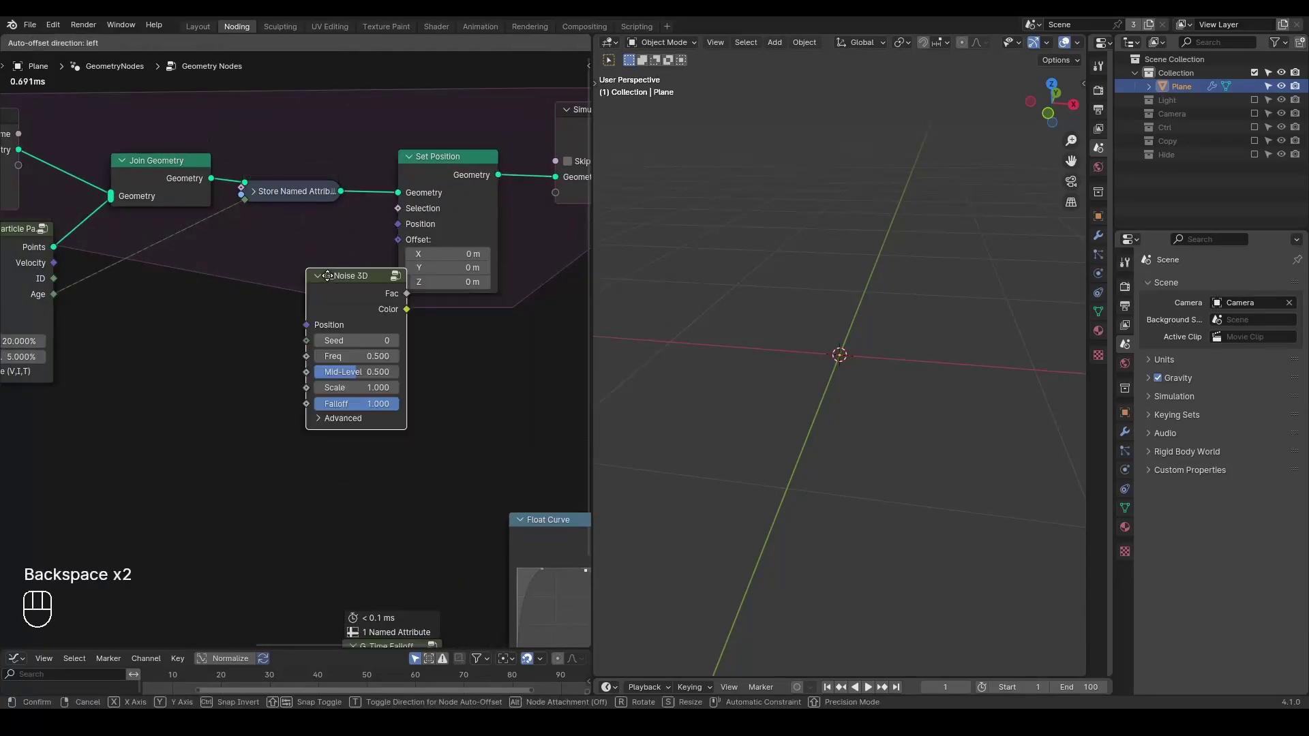
drag(329, 333, 394, 243)
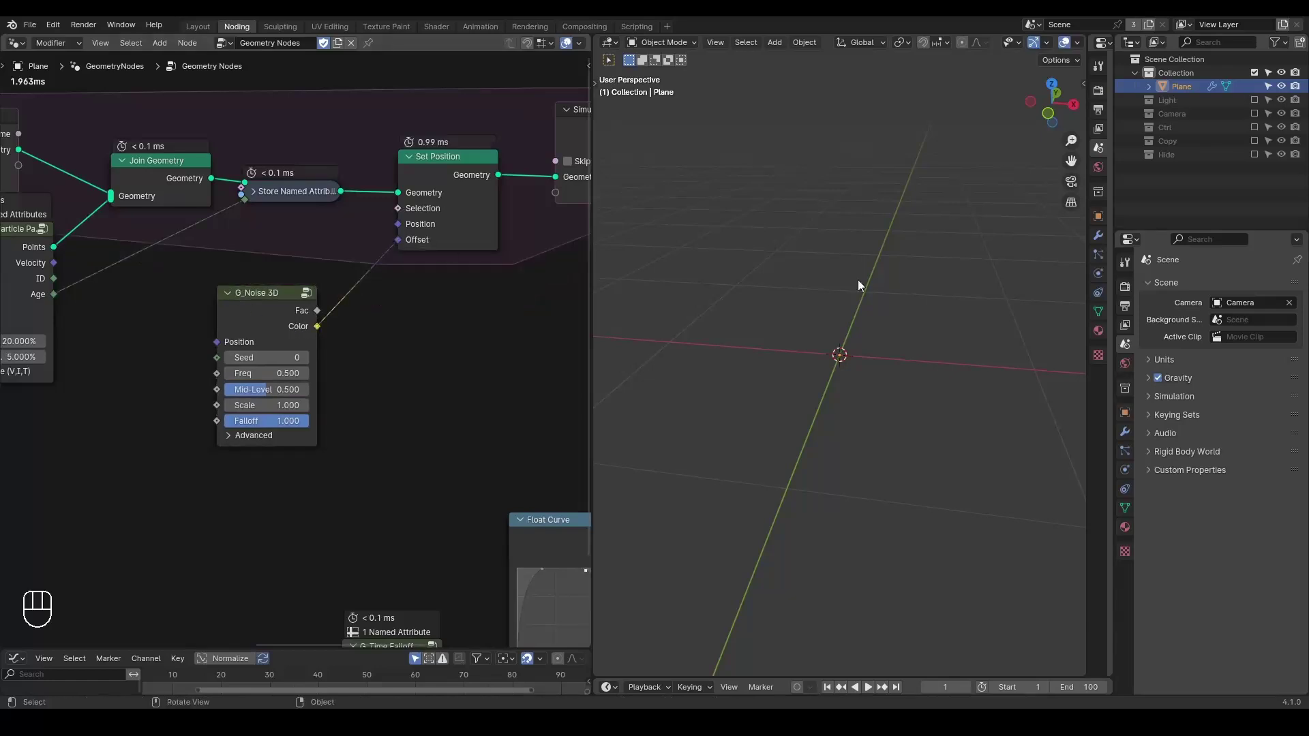
key(shift+space)
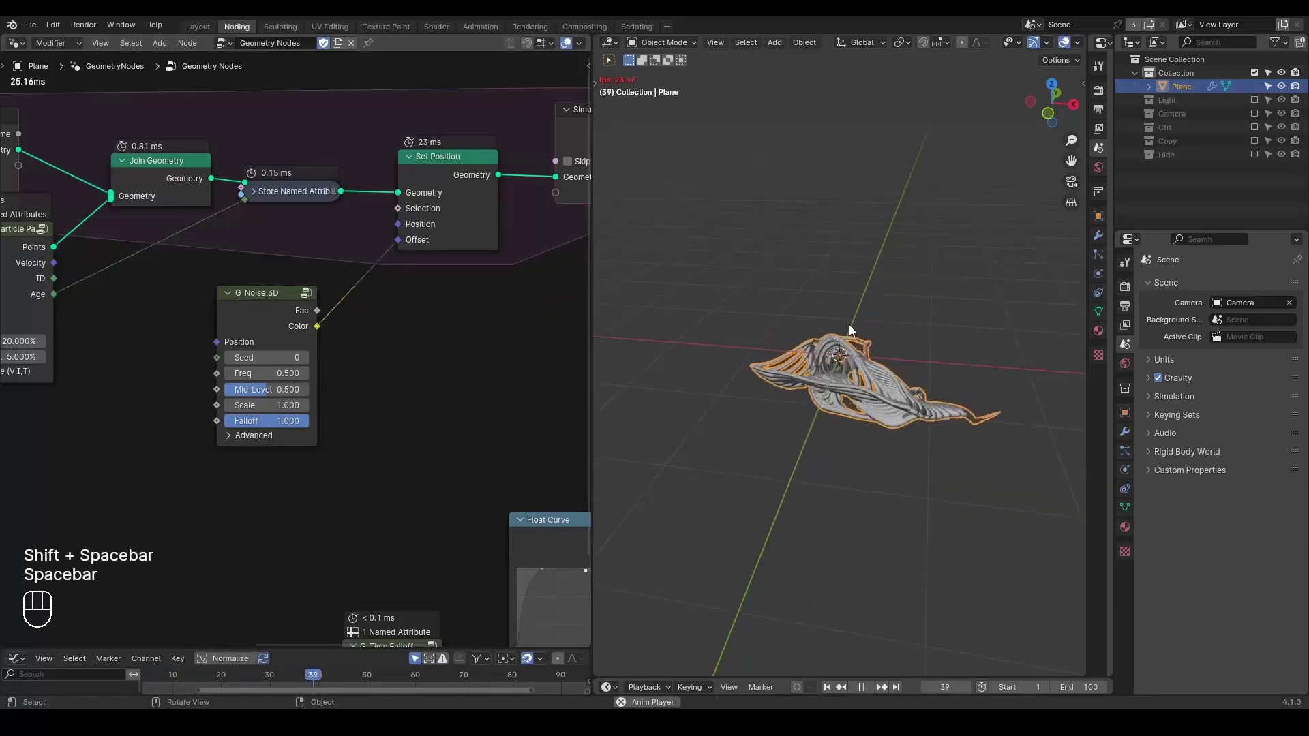
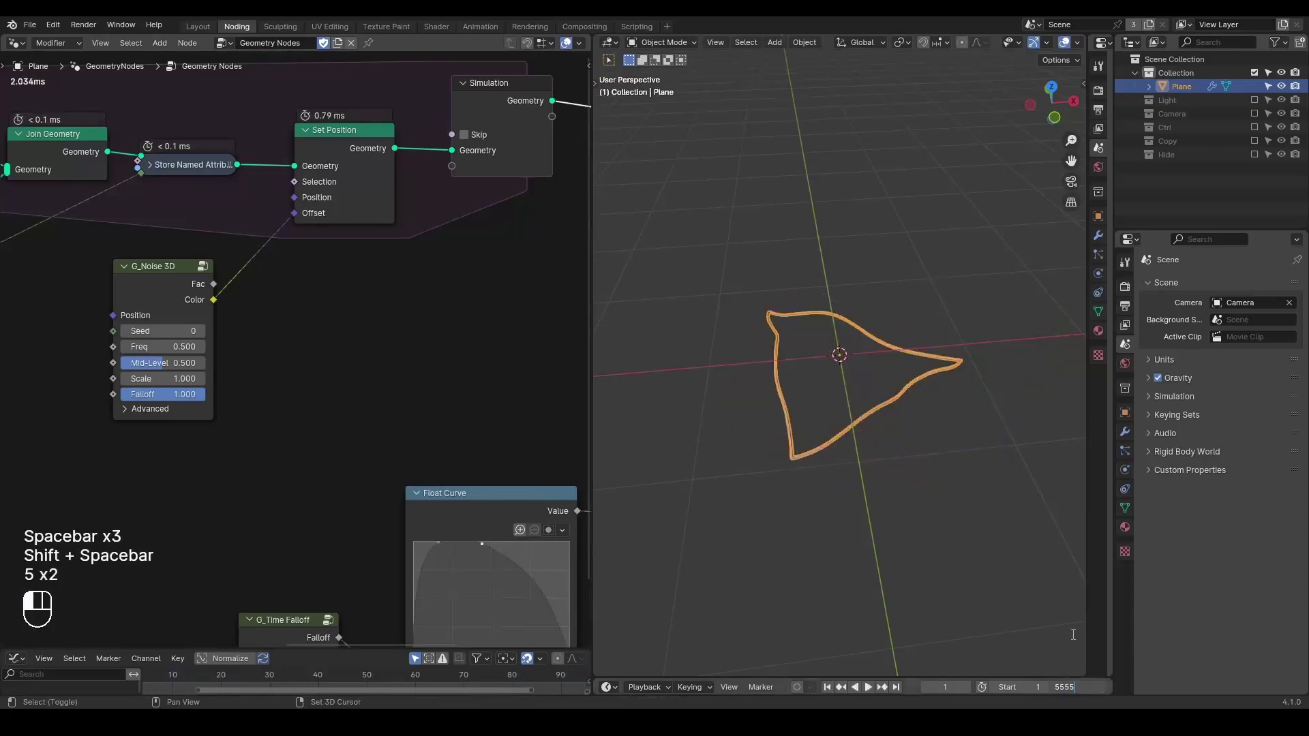
Extend the animation end to frame 5555, play it, and select the Noise 3D node for removal.
drag(855, 427, 756, 450)
key(space)
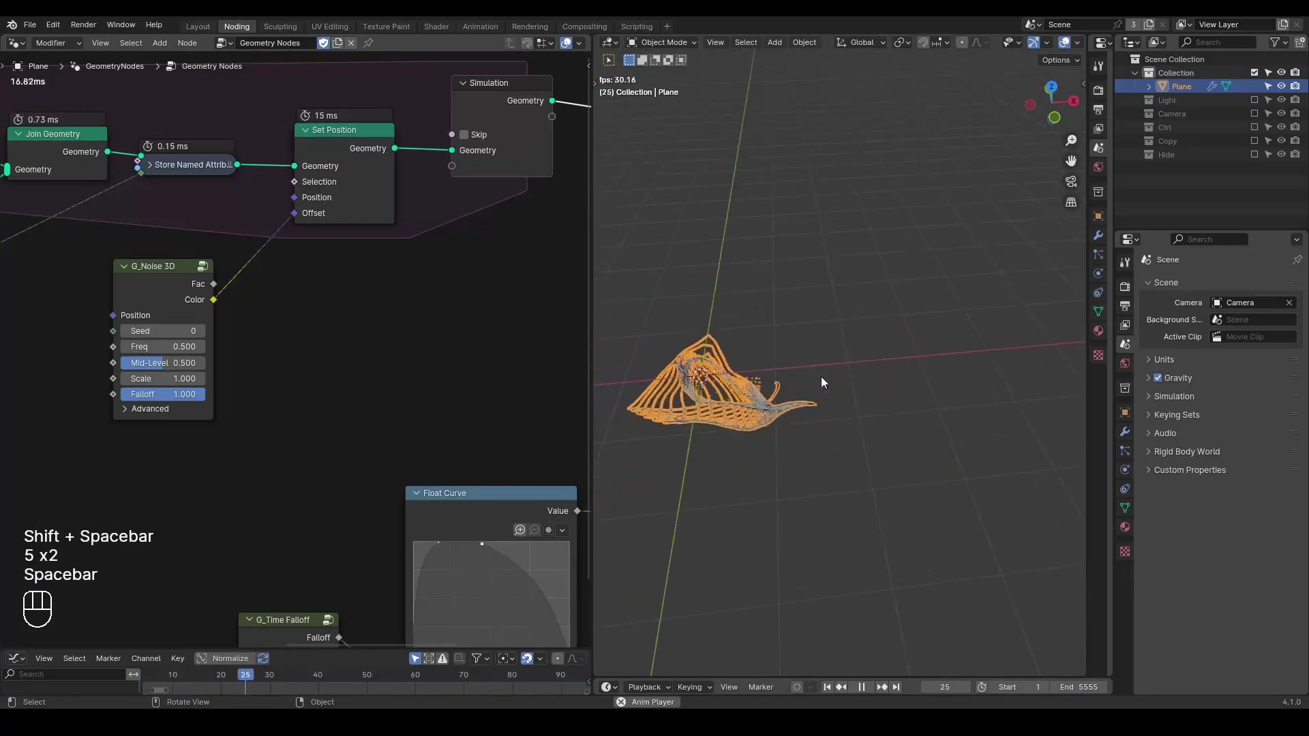
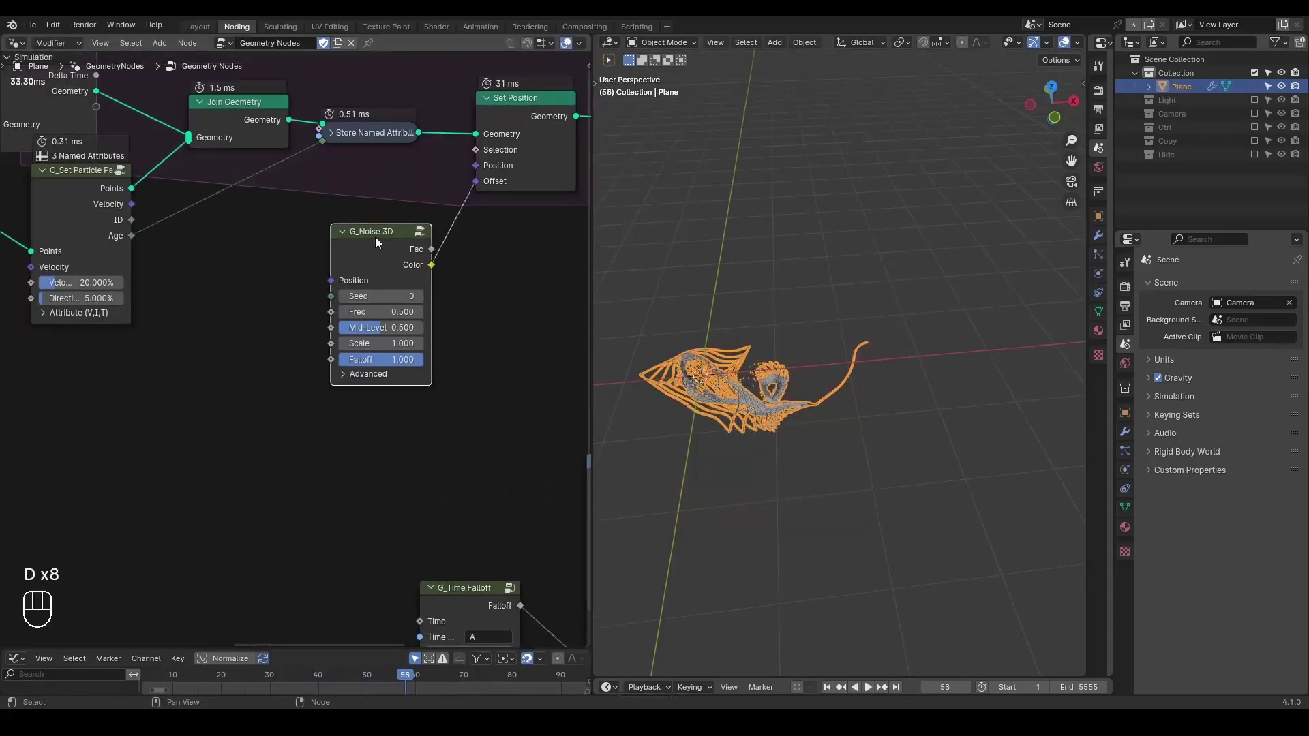
click(349, 236)
Add a G_Curl Noise Turbulence node and feed its Noise into Set Position's Offset at frequency 2.
right_click(349, 236)
key(x)
key(ctrl+a)
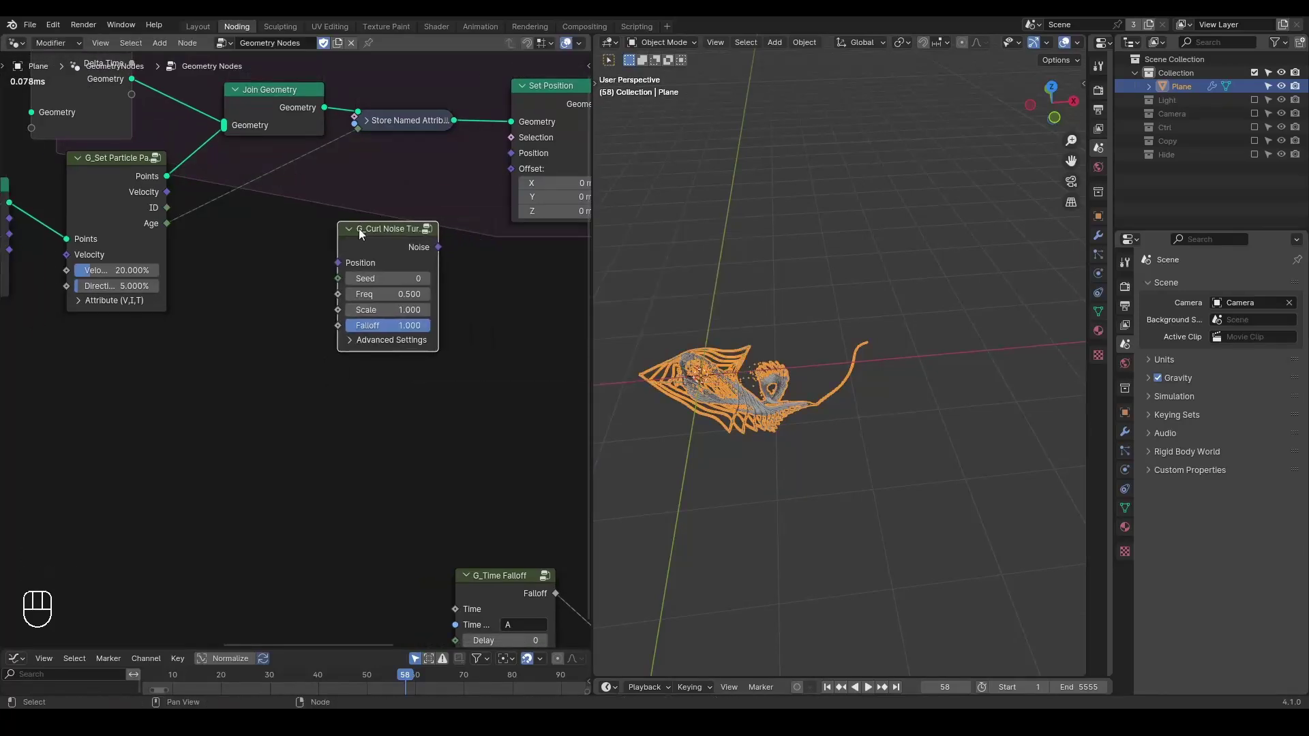
drag(436, 249, 506, 185)
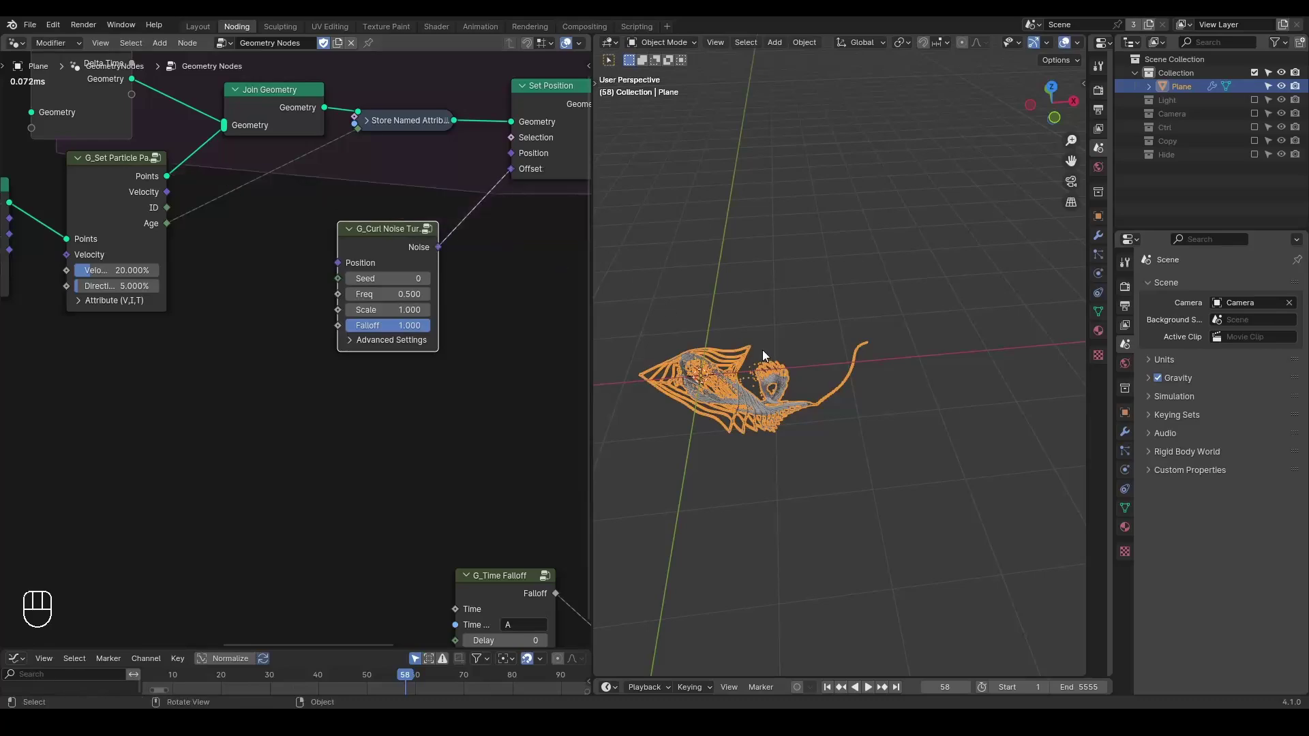
Play the simulation to frame 89 to preview the turbulent swirls, then deselect the plane.
key(shift+space)
click(832, 309)
key(space)
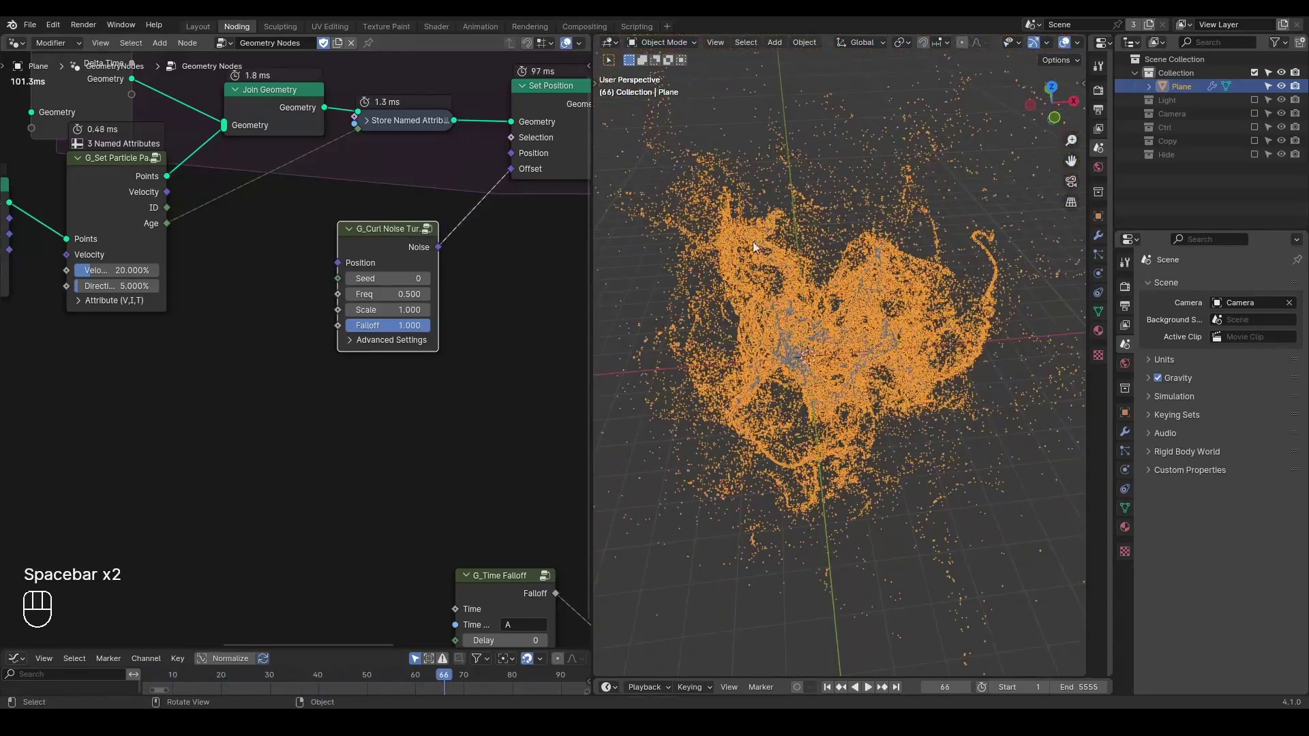
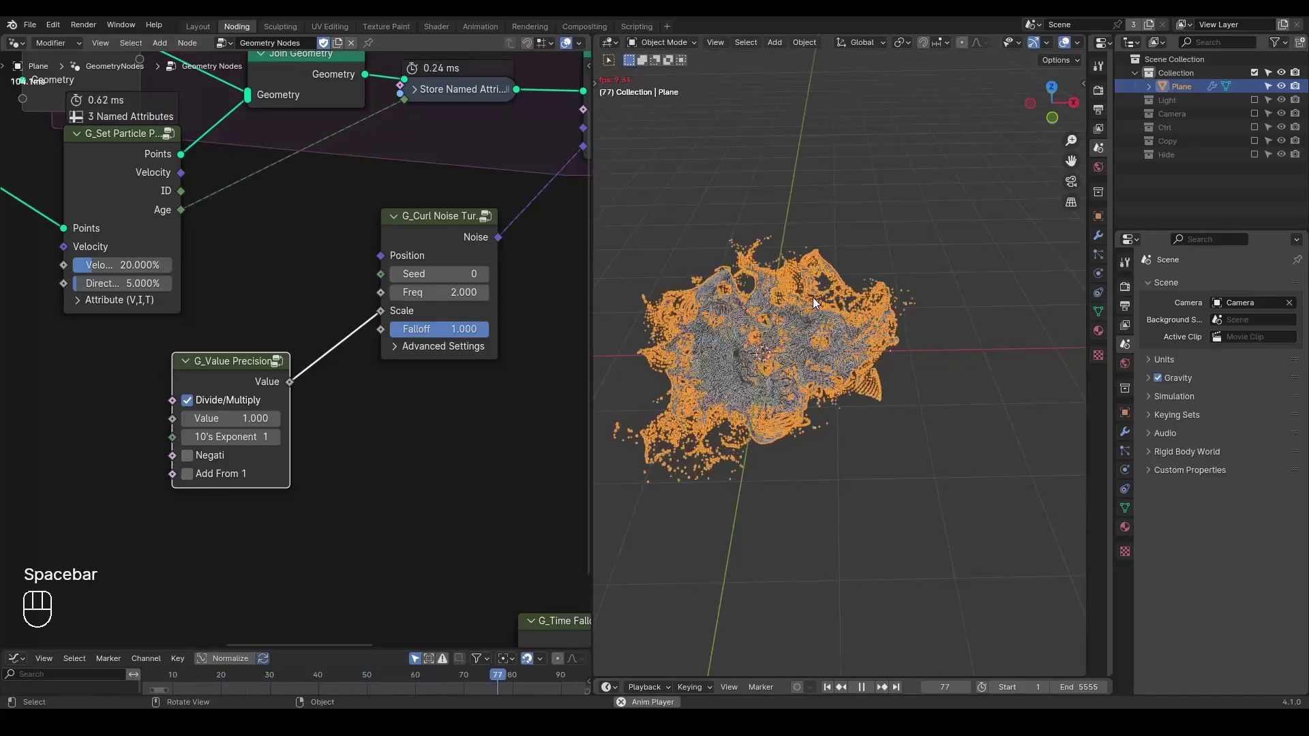
key(space)
drag(833, 294, 837, 338)
click(844, 213)
click(864, 291)
Orbit around the twisted particle trails to inspect them from several angles.
drag(849, 264, 844, 261)
drag(846, 263, 924, 268)
drag(906, 292, 902, 261)
drag(856, 316, 817, 368)
drag(816, 368, 853, 346)
middle_click(838, 343)
drag(827, 287, 366, 353)
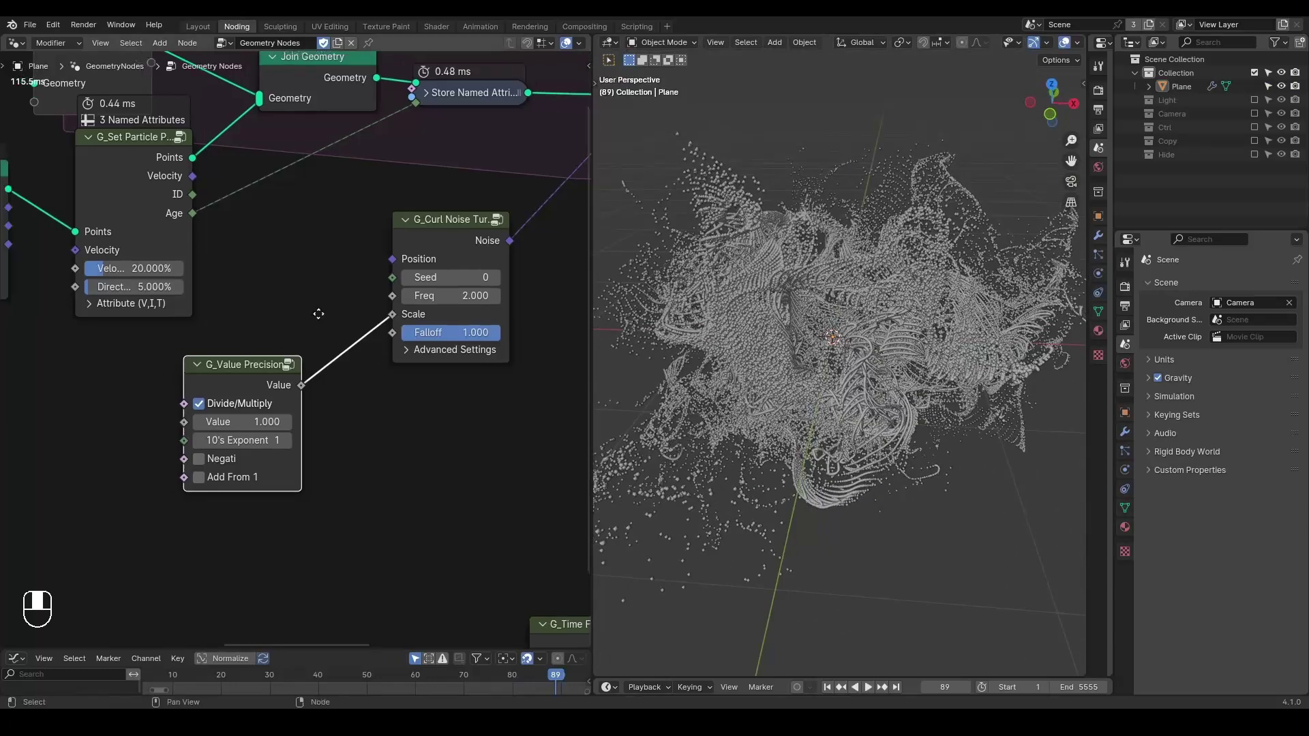
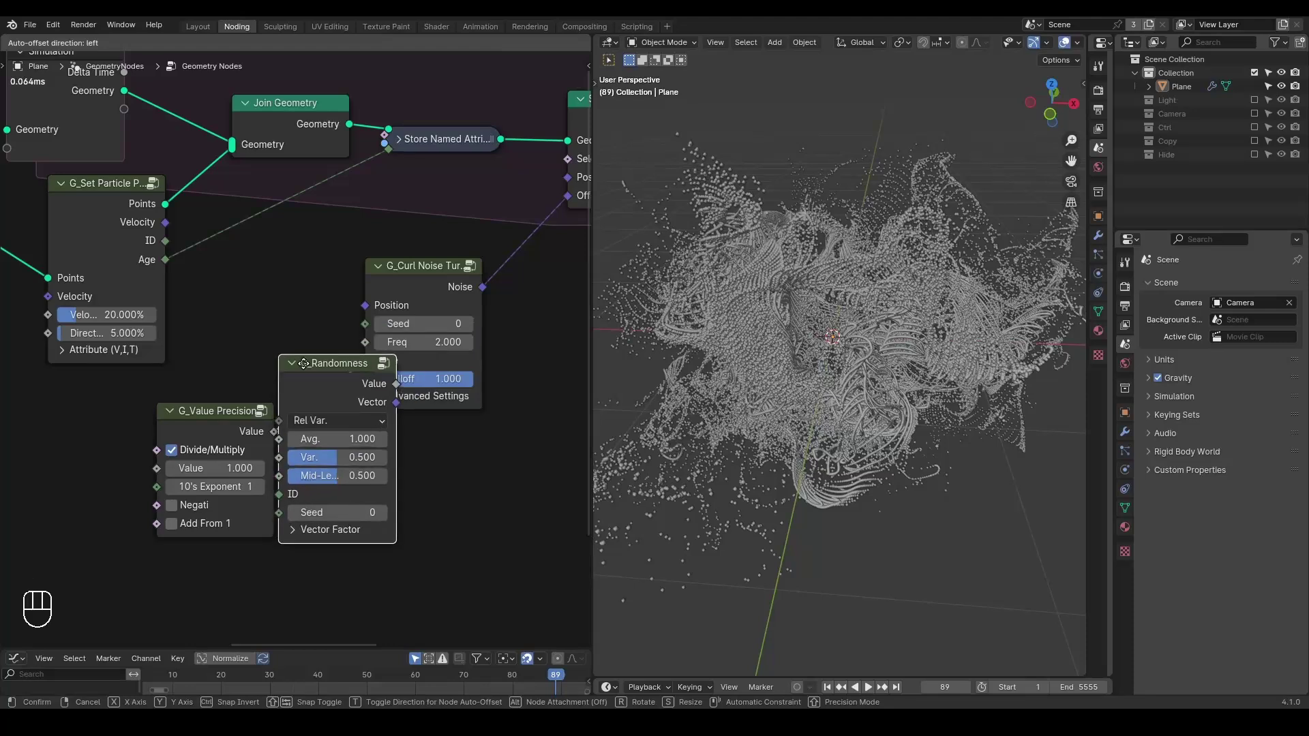
Wire G_Randomness Vector to Curl Noise Scale, Value Precision to Avg., and particle ID to its ID.
drag(114, 443, 181, 439)
click(245, 361)
click(266, 352)
click(233, 393)
click(402, 296)
double_click(276, 363)
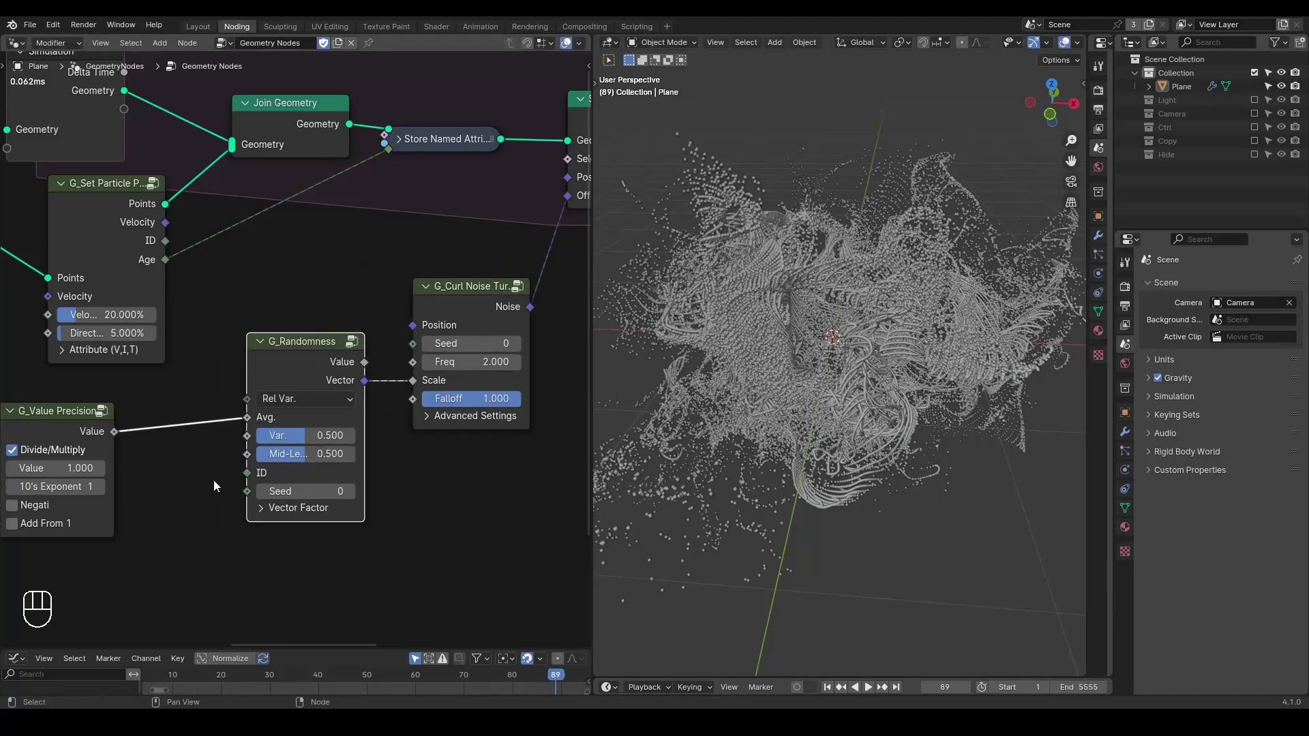
drag(165, 239, 249, 483)
Replay the simulation from the start to frame 166, viewing the dense swirling cloud.
middle_click(266, 272)
click(237, 197)
key(shift+space)
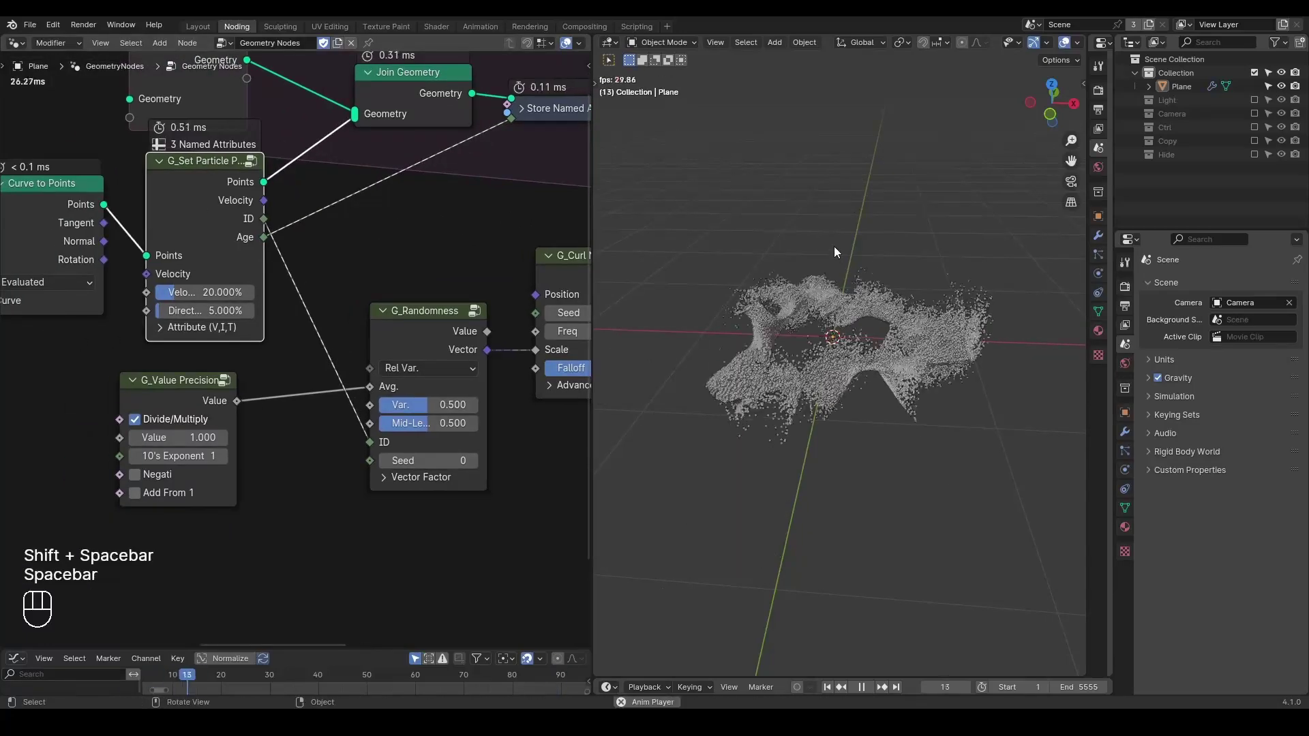
key(space)
drag(879, 248, 917, 226)
key(shift+space)
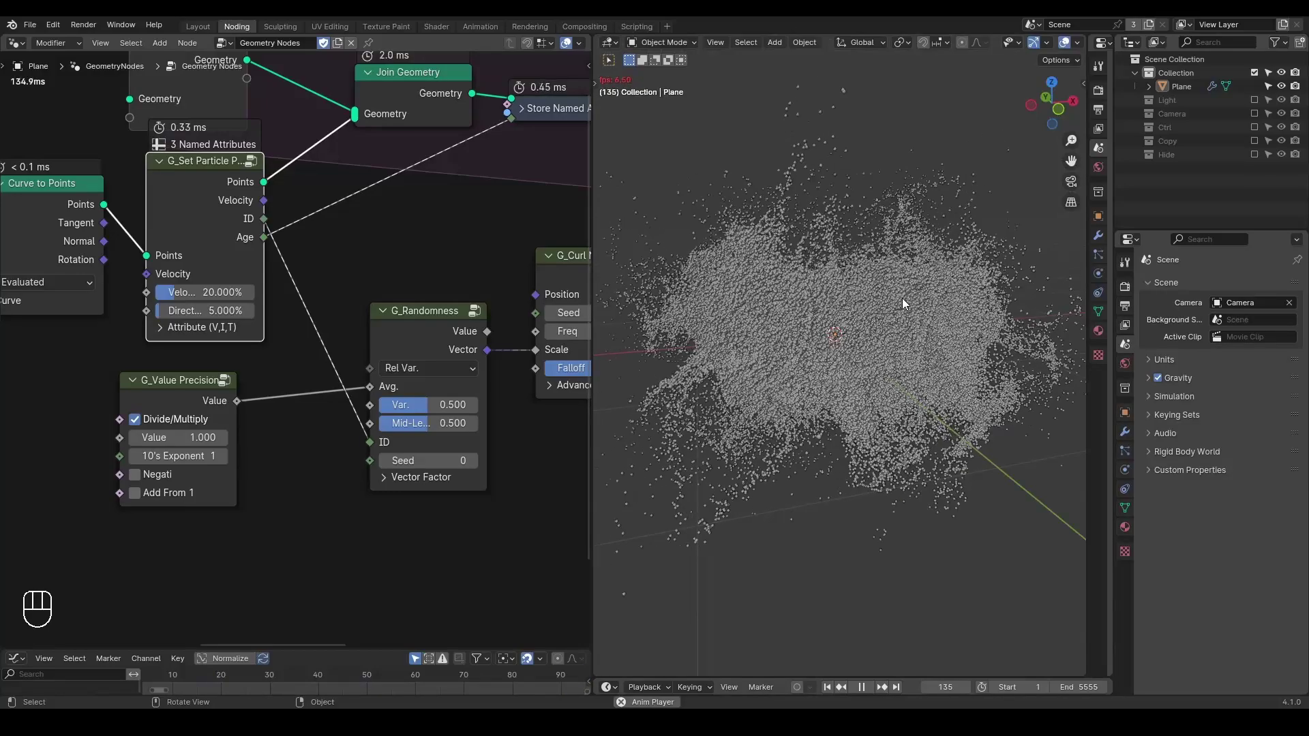
key(space)
drag(856, 338, 828, 412)
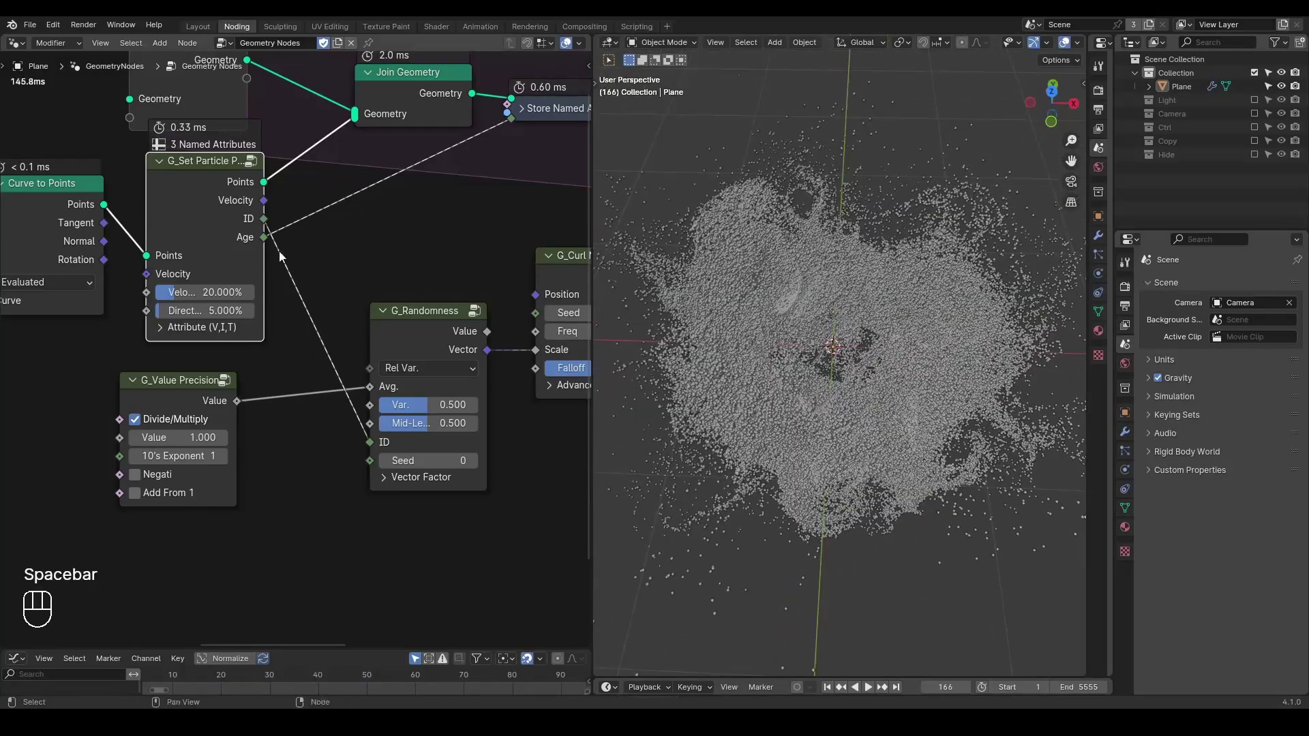
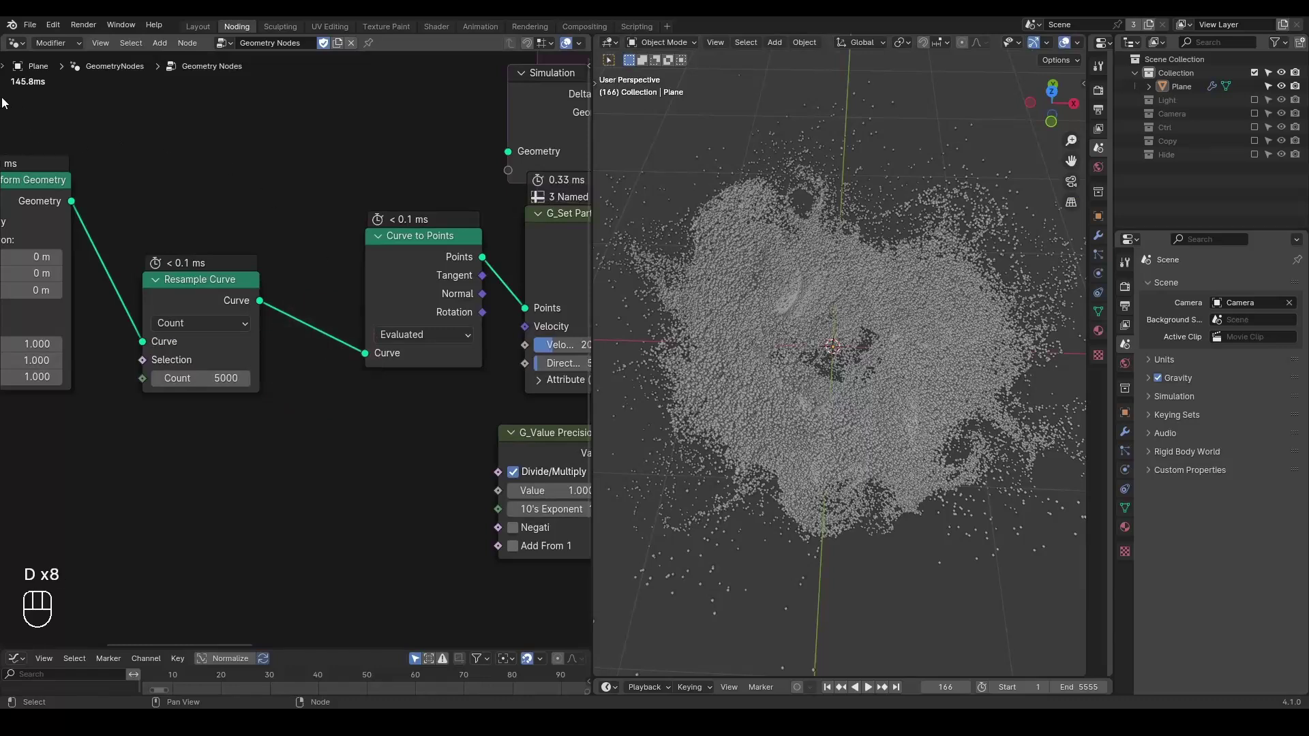
key(d)
drag(4, 103, 9, 101)
key(d)
key(d)
key(space)
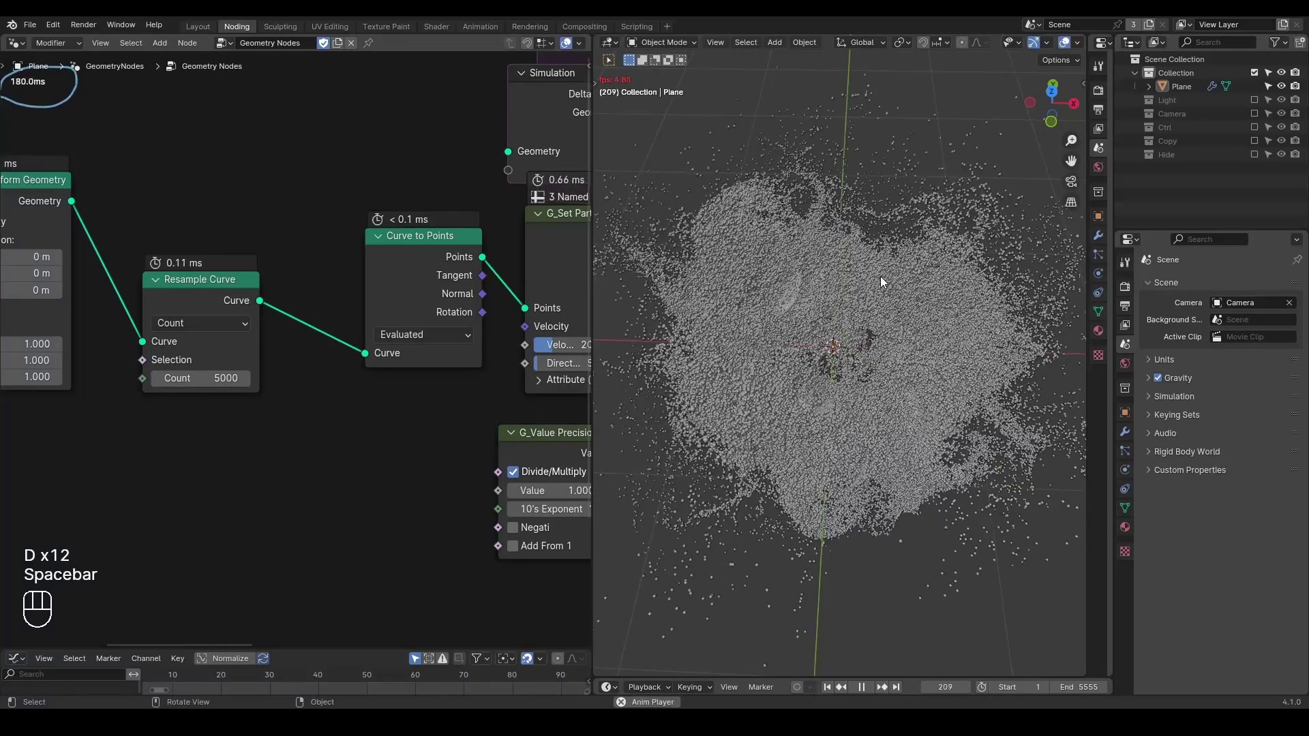
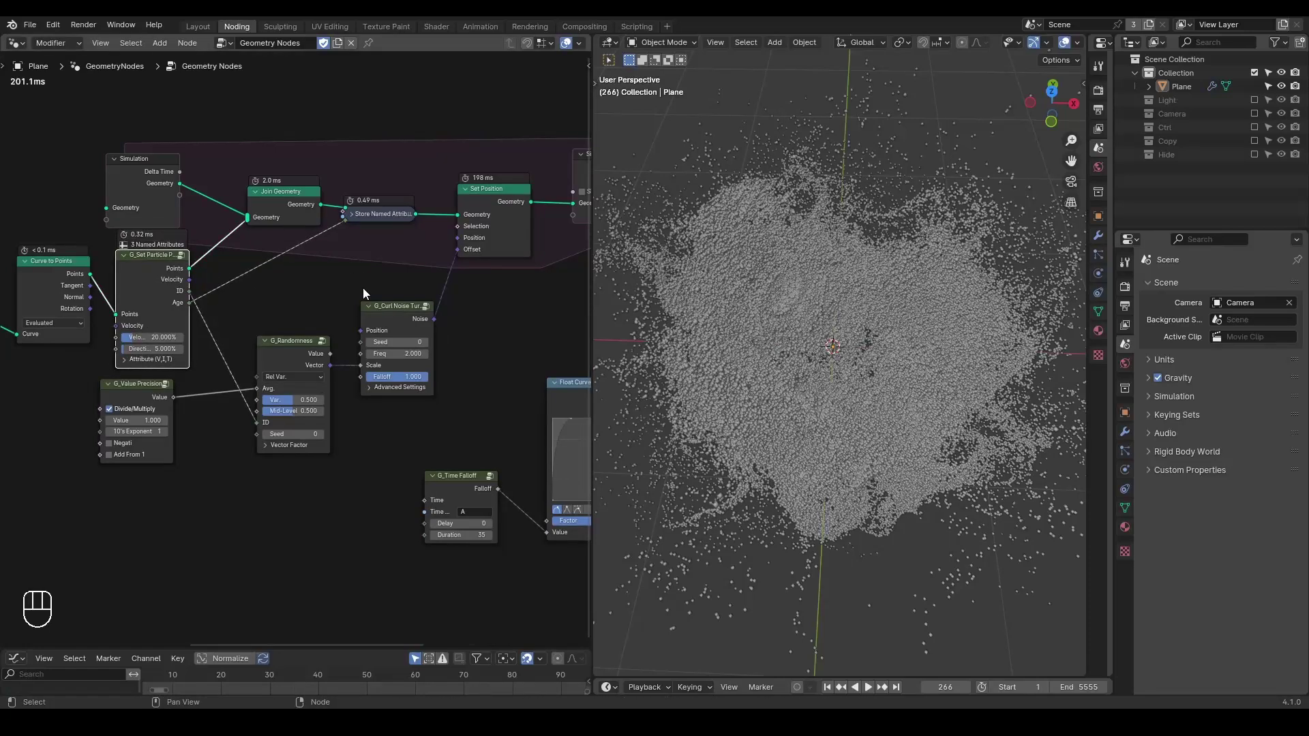
click(366, 294)
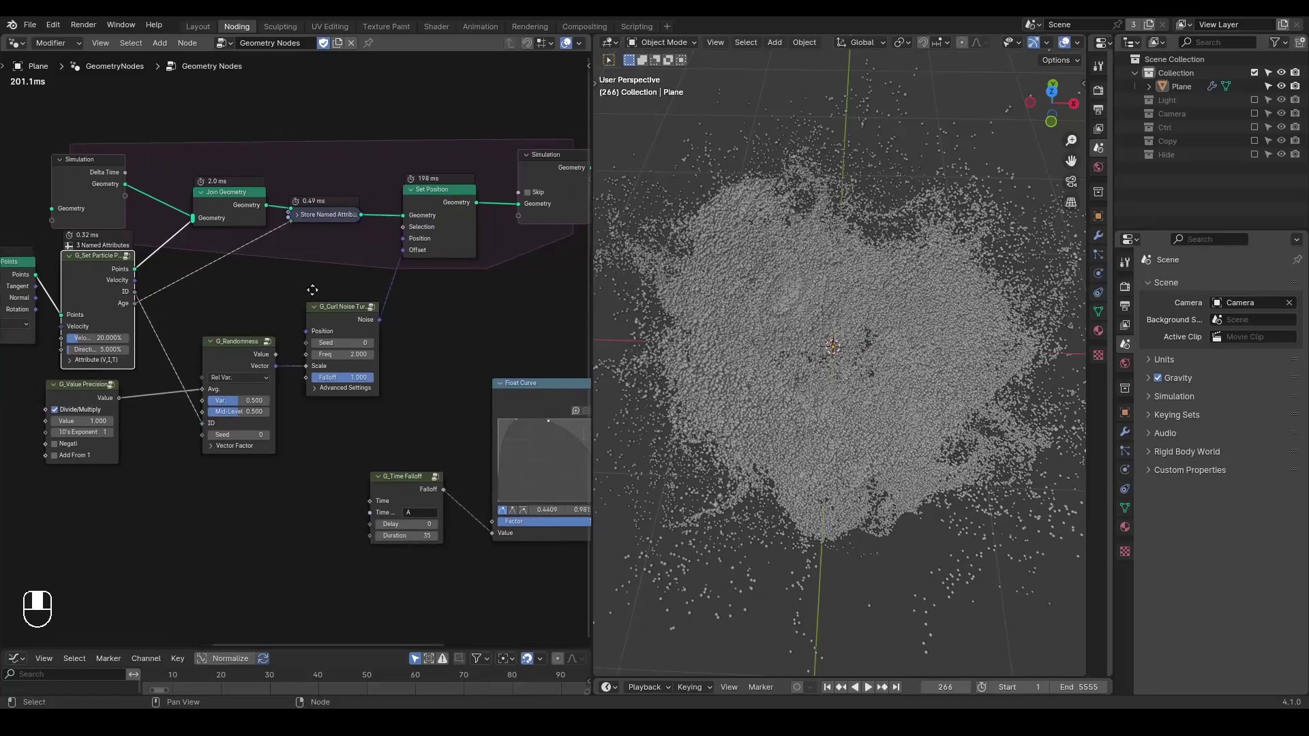
click(277, 294)
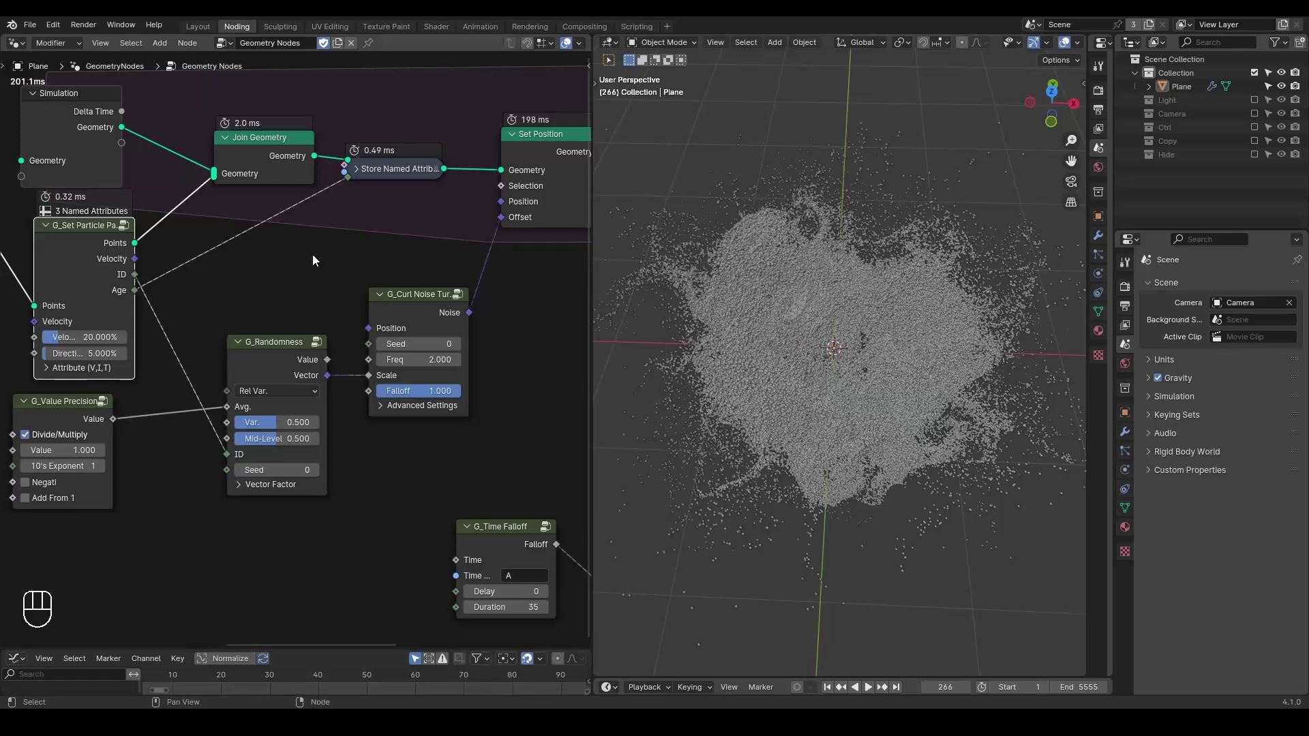
click(270, 235)
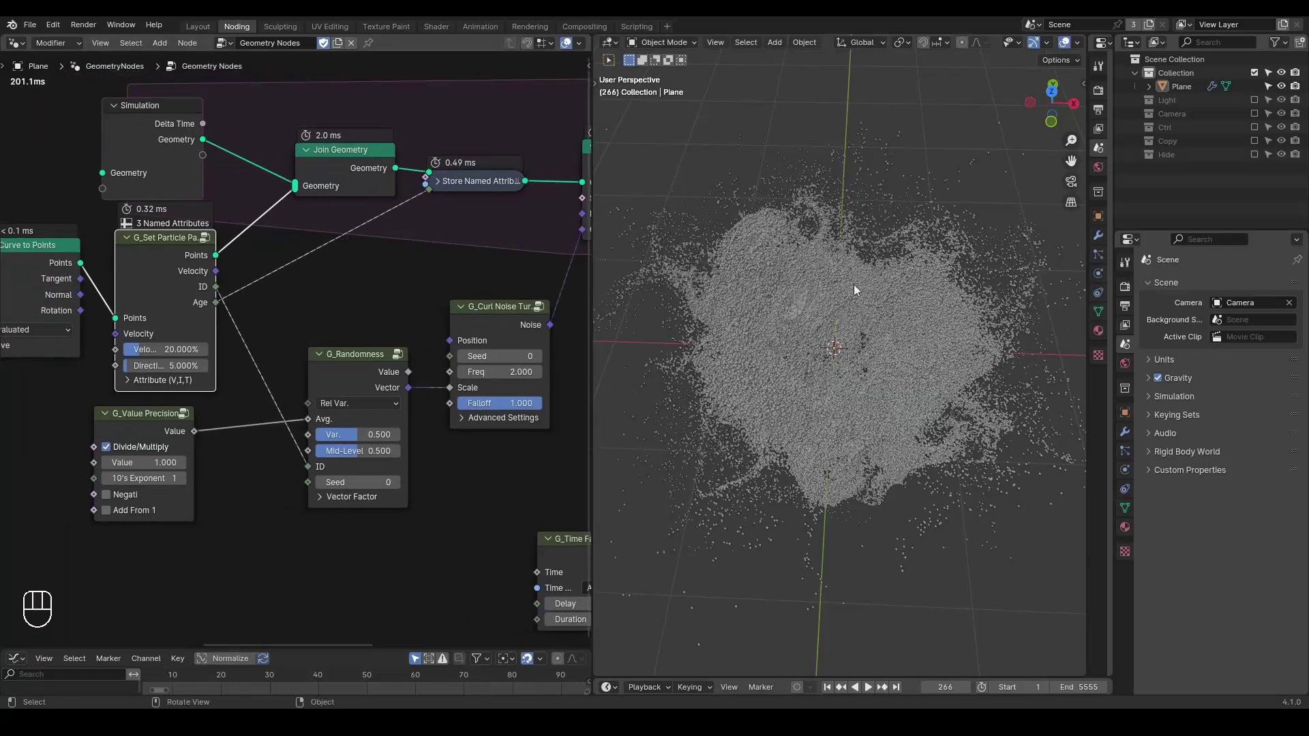
Jump back to frame 1 and move the Set Point Radius node beside the Group Output.
key(shift+space)
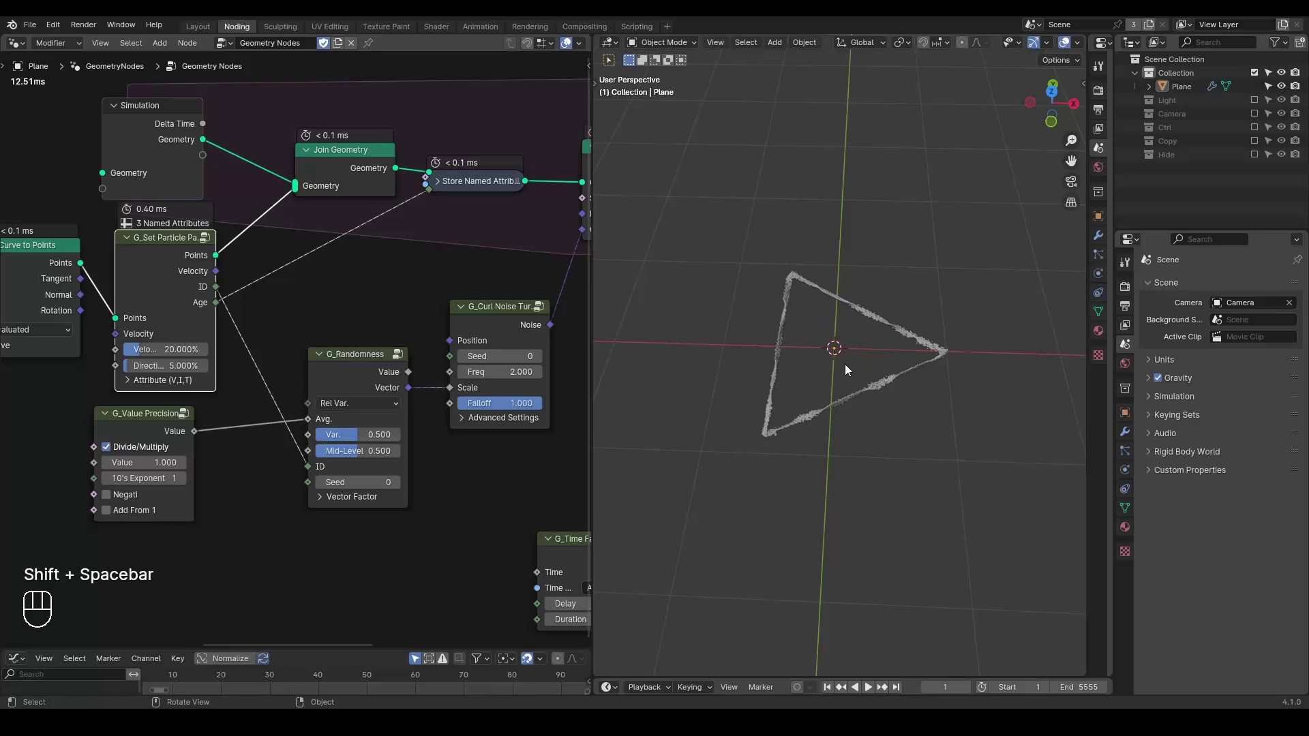
key(ctrl+shift+alt+q)
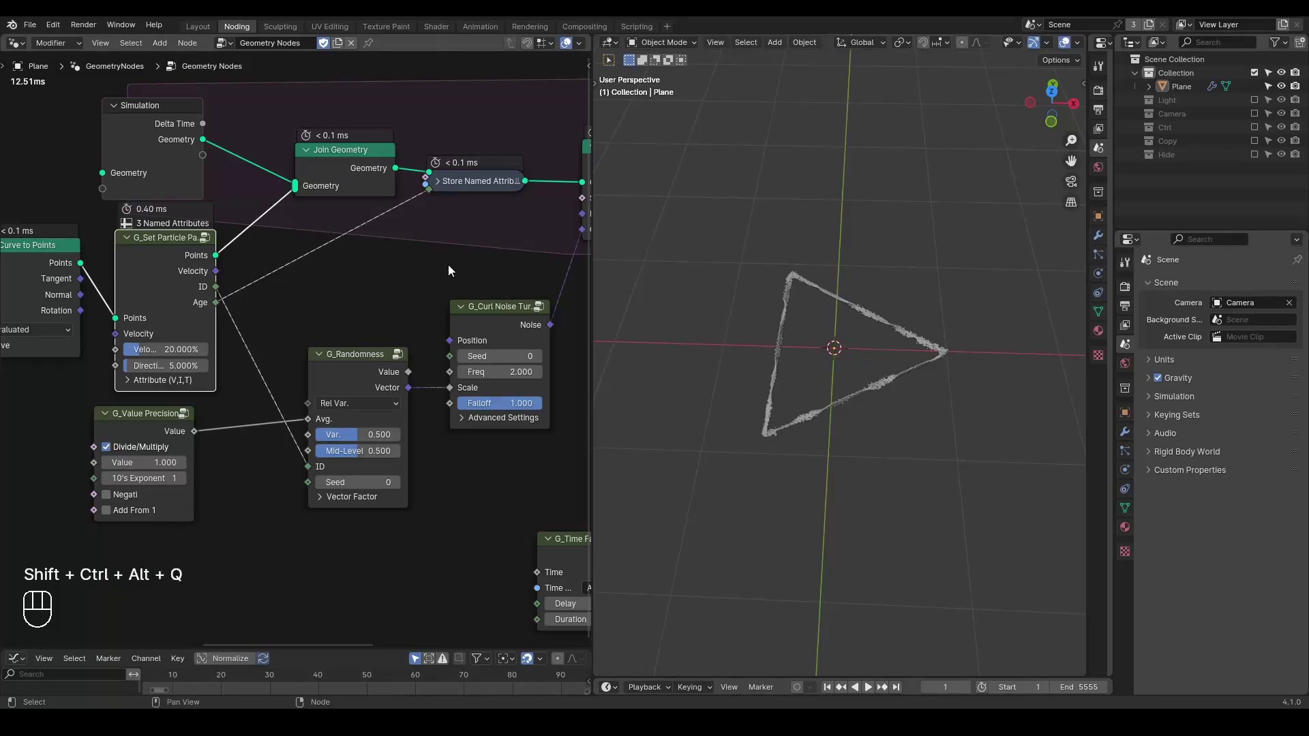
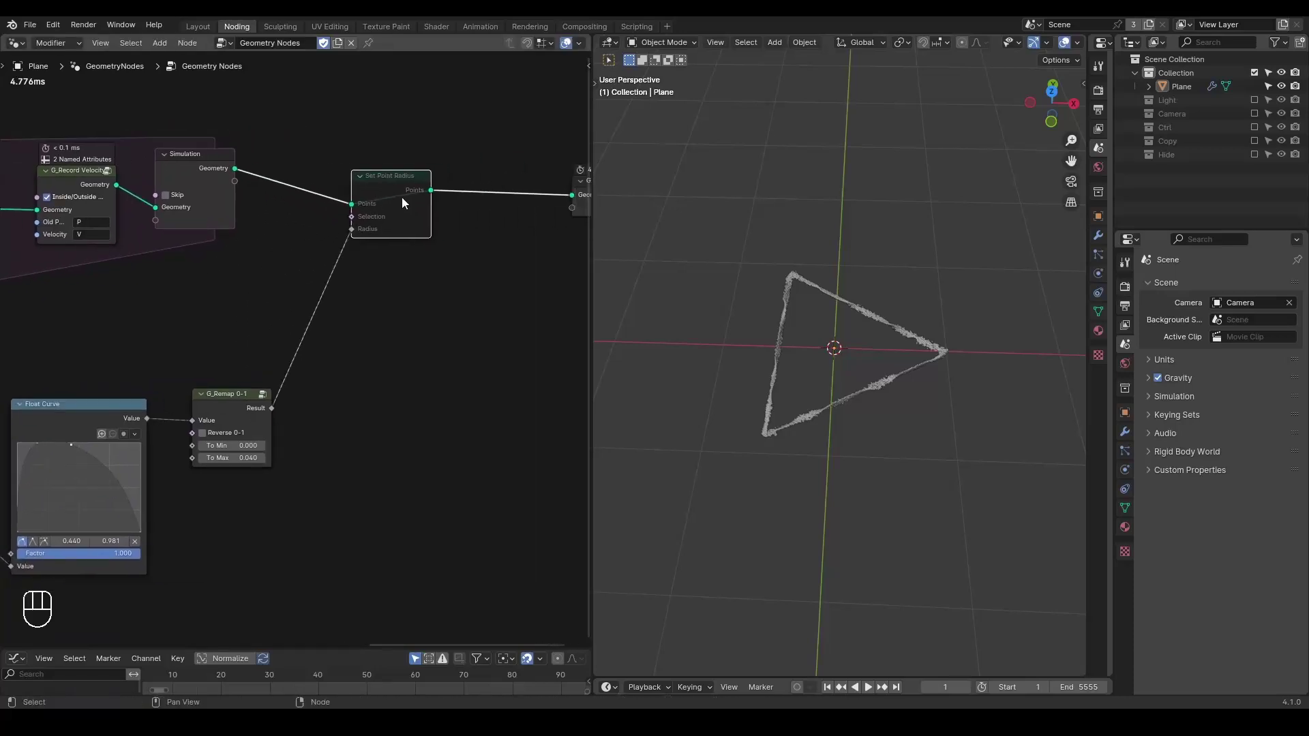
Instance a Z-axis G_Curve Linear line of length 1 with 2 points via Instance on Points.
click(395, 199)
key(ctrl+x)
key(ctrl+a)
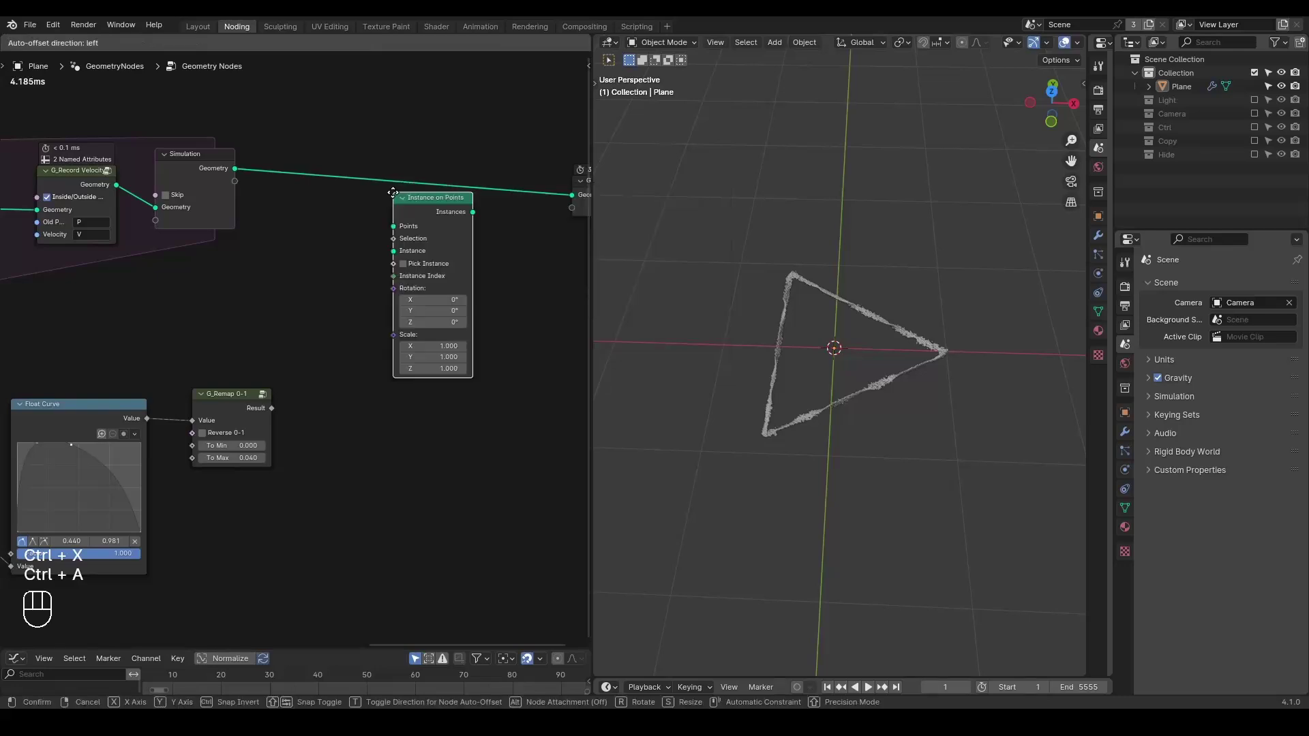
key(ctrl+a)
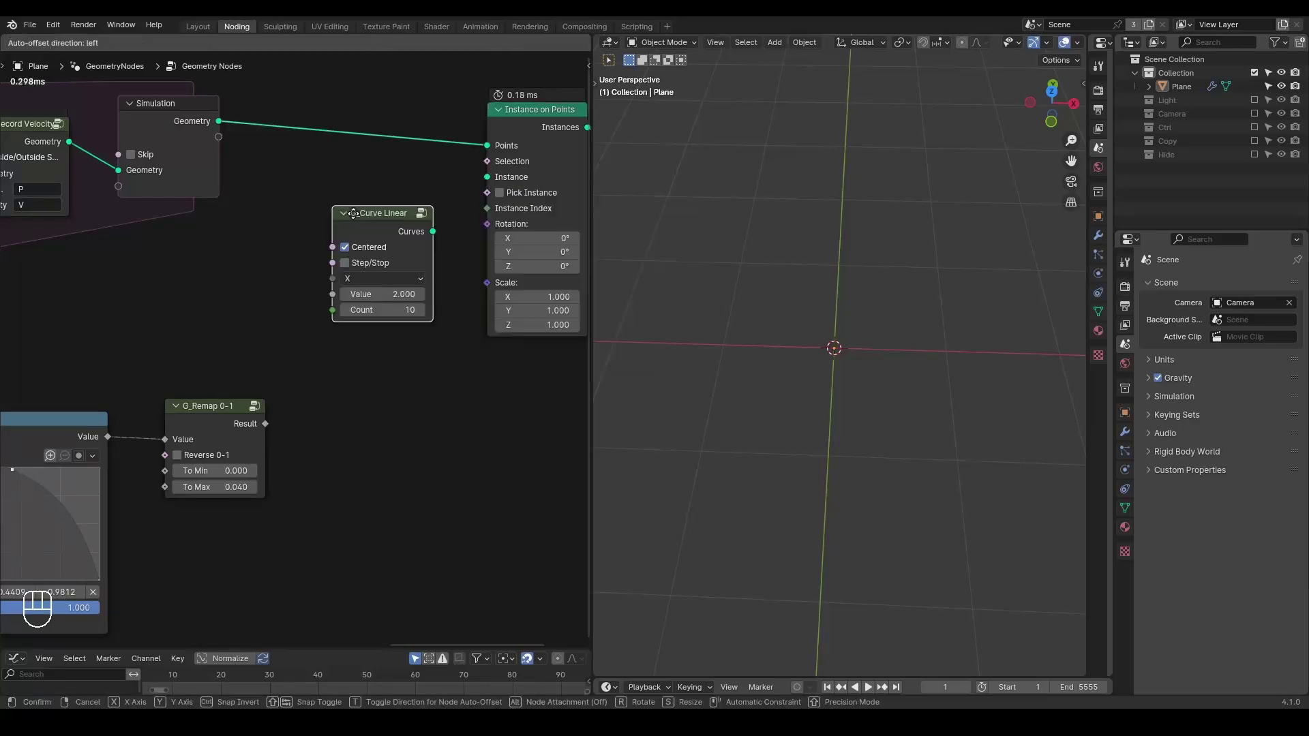
drag(395, 221, 402, 255)
click(345, 270)
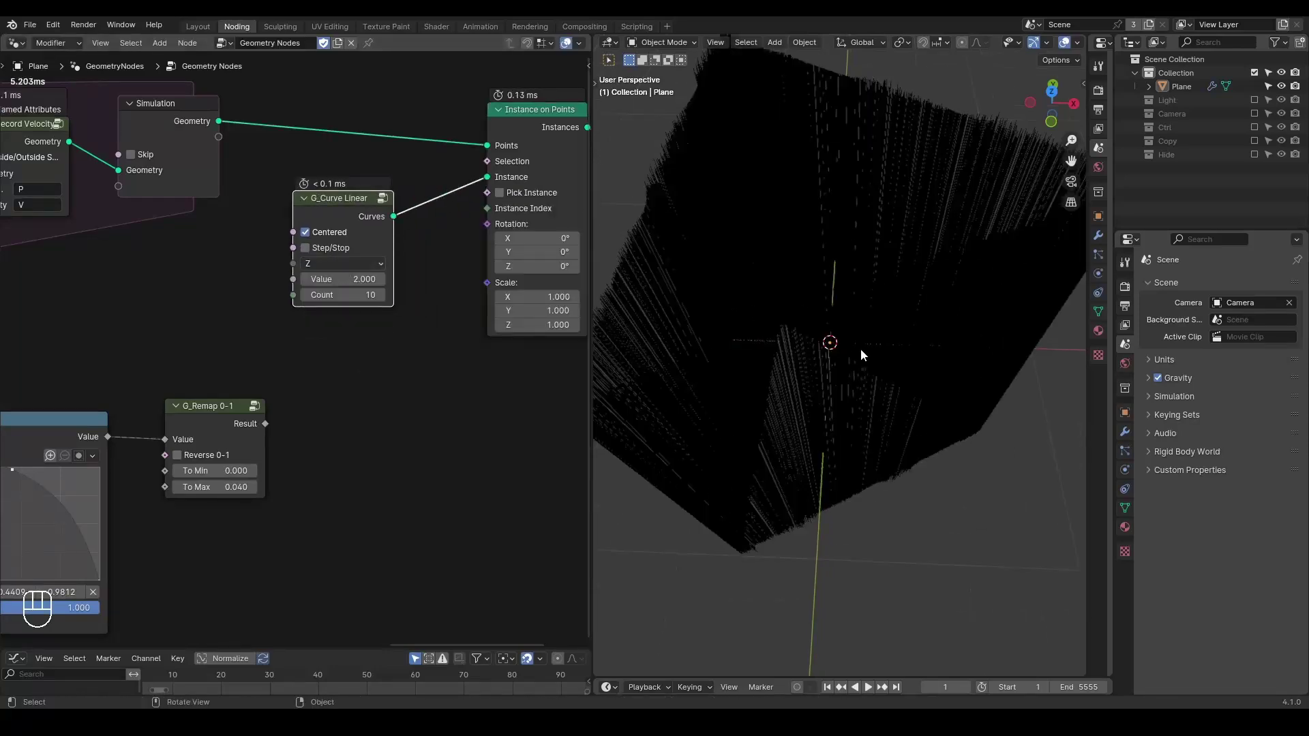
Frame the node chain and search for the G_Value Precision node group.
drag(880, 328, 891, 300)
middle_click(851, 280)
click(818, 241)
key(ctrl+a)
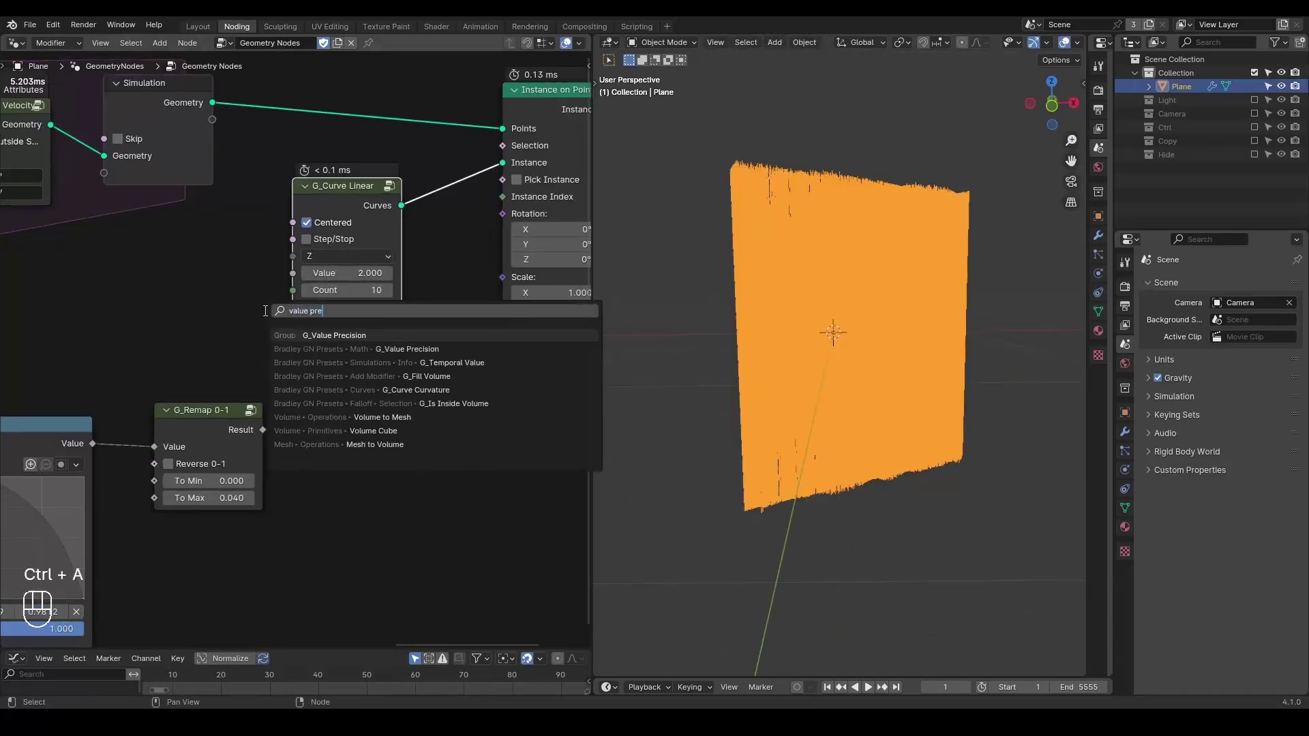
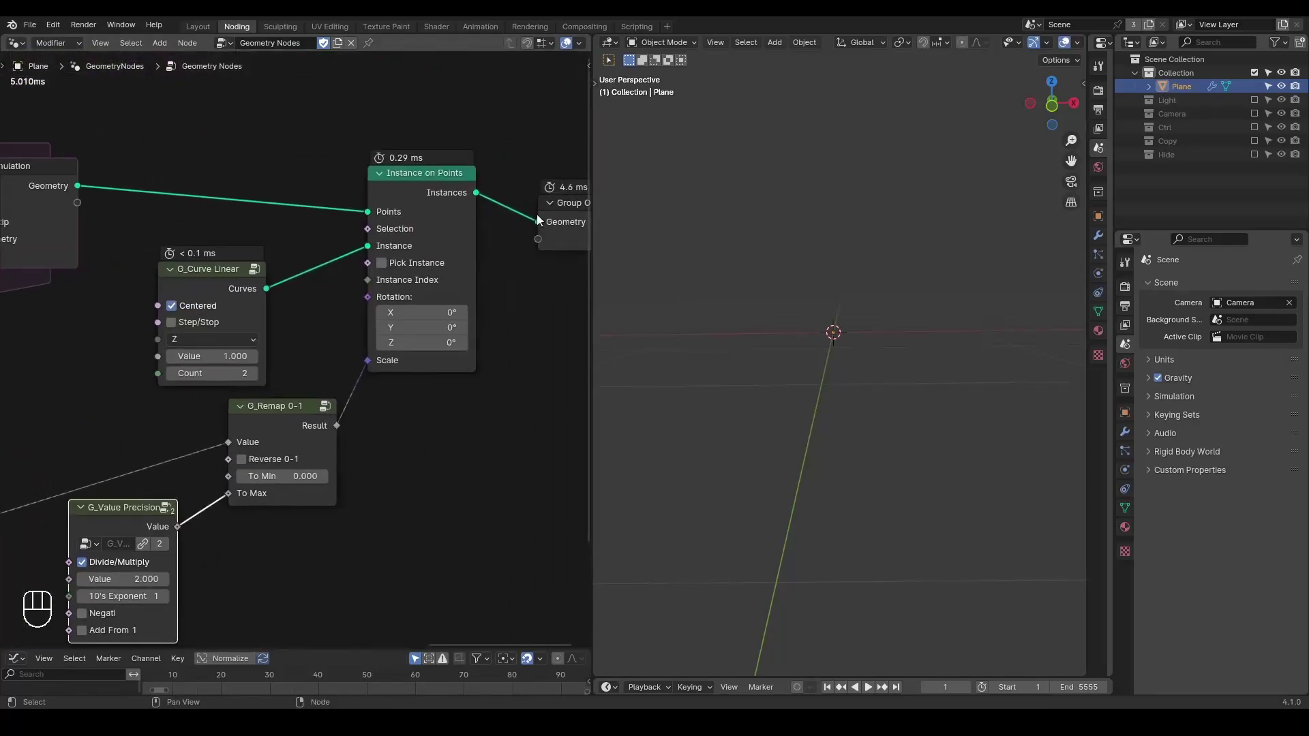
Play the simulation to frame 27 to preview the fuzzy orange instanced trails.
key(z)
key(alt+q)
key(alt+q)
middle_click(340, 336)
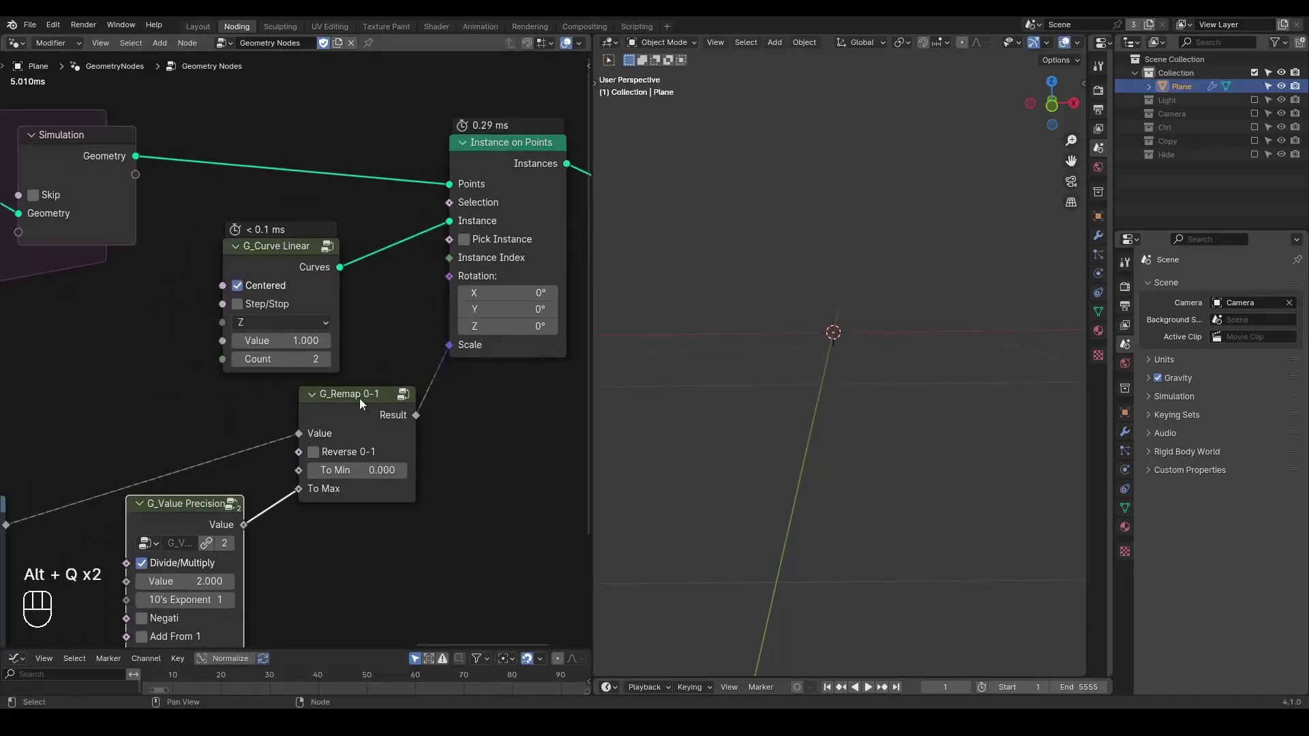
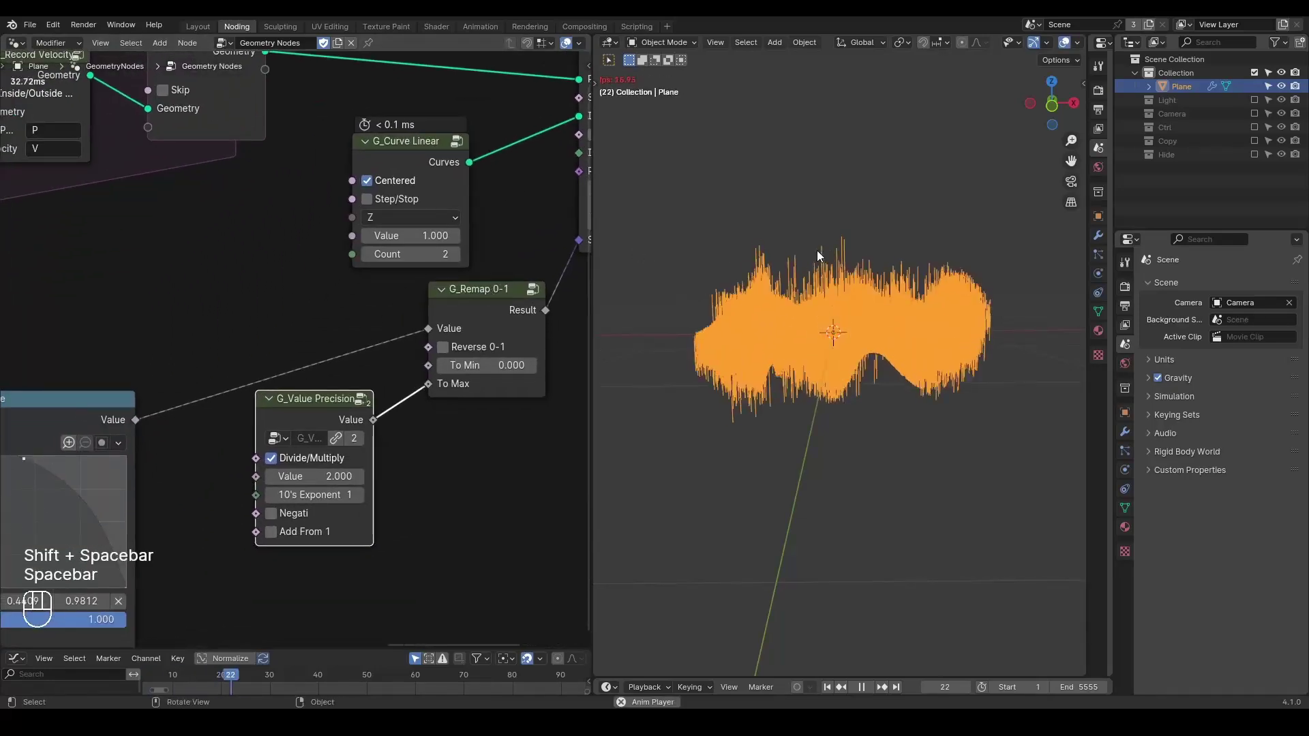
key(space)
Orbit around the trails, collapse G_Curve Linear and search 'align rotat'.
drag(850, 246, 889, 302)
drag(890, 302, 710, 298)
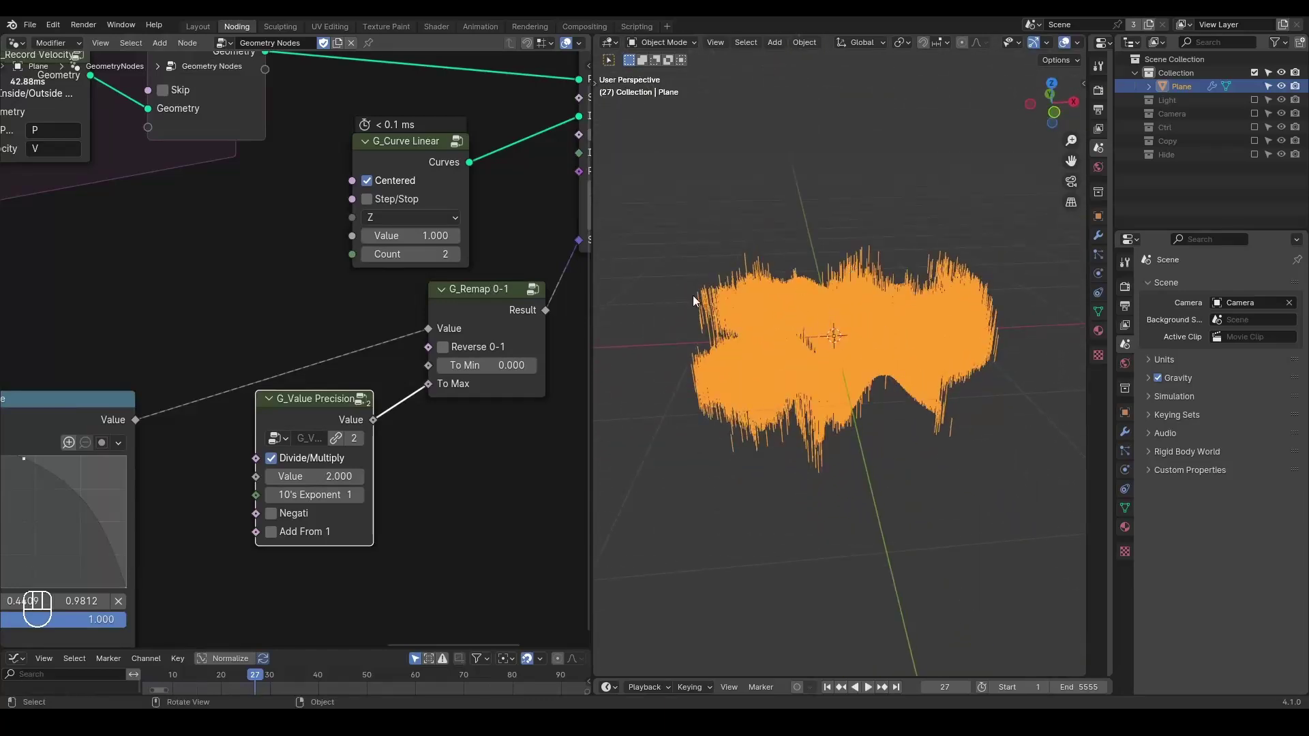
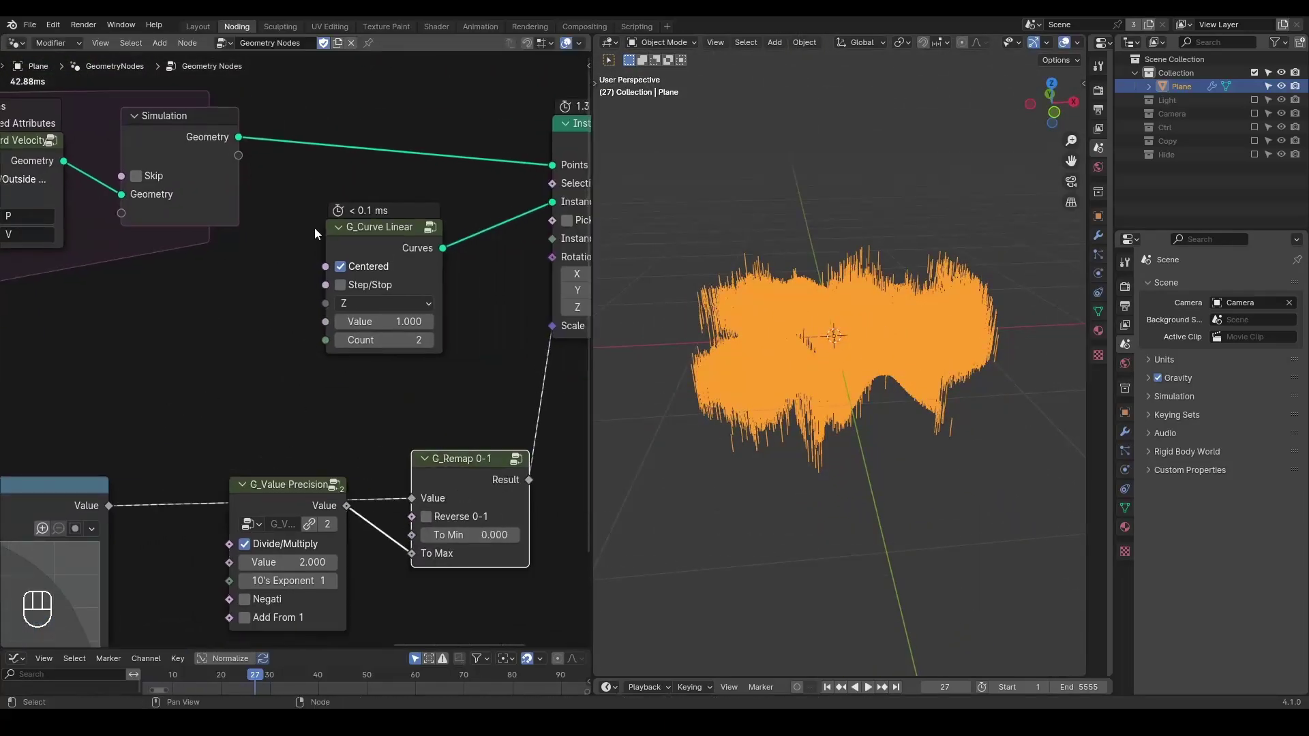
drag(343, 234, 376, 215)
Feed G_Align Rotation to Velocity into Instance on Points' Rotation and play to frame 86.
key(ctrl+a)
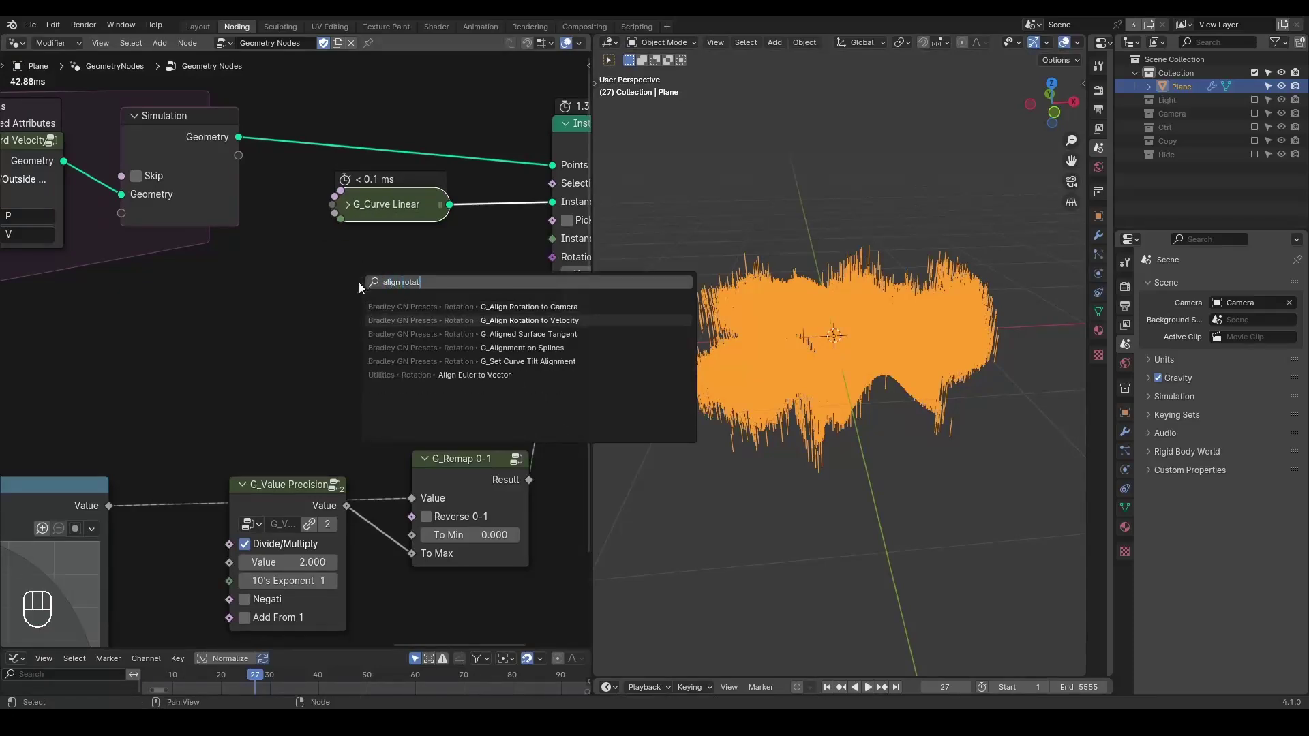
middle_click(303, 316)
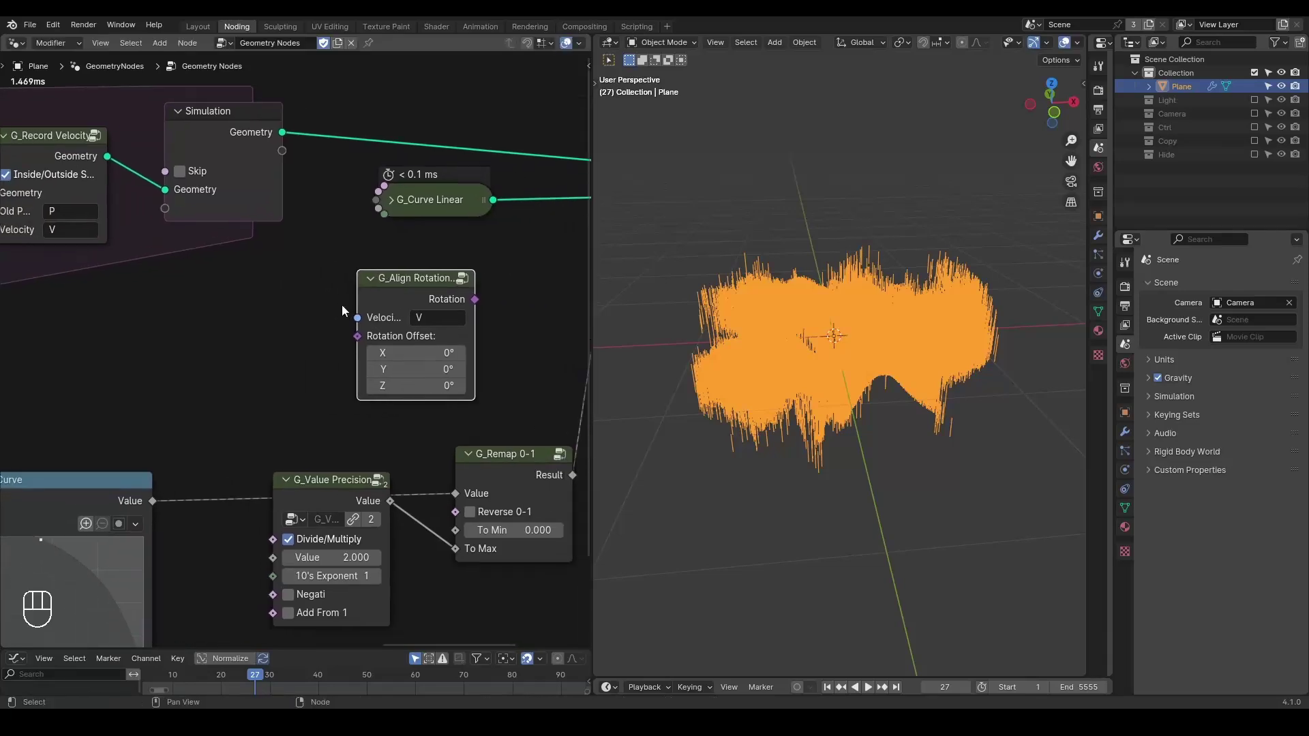
key(ctrl+a)
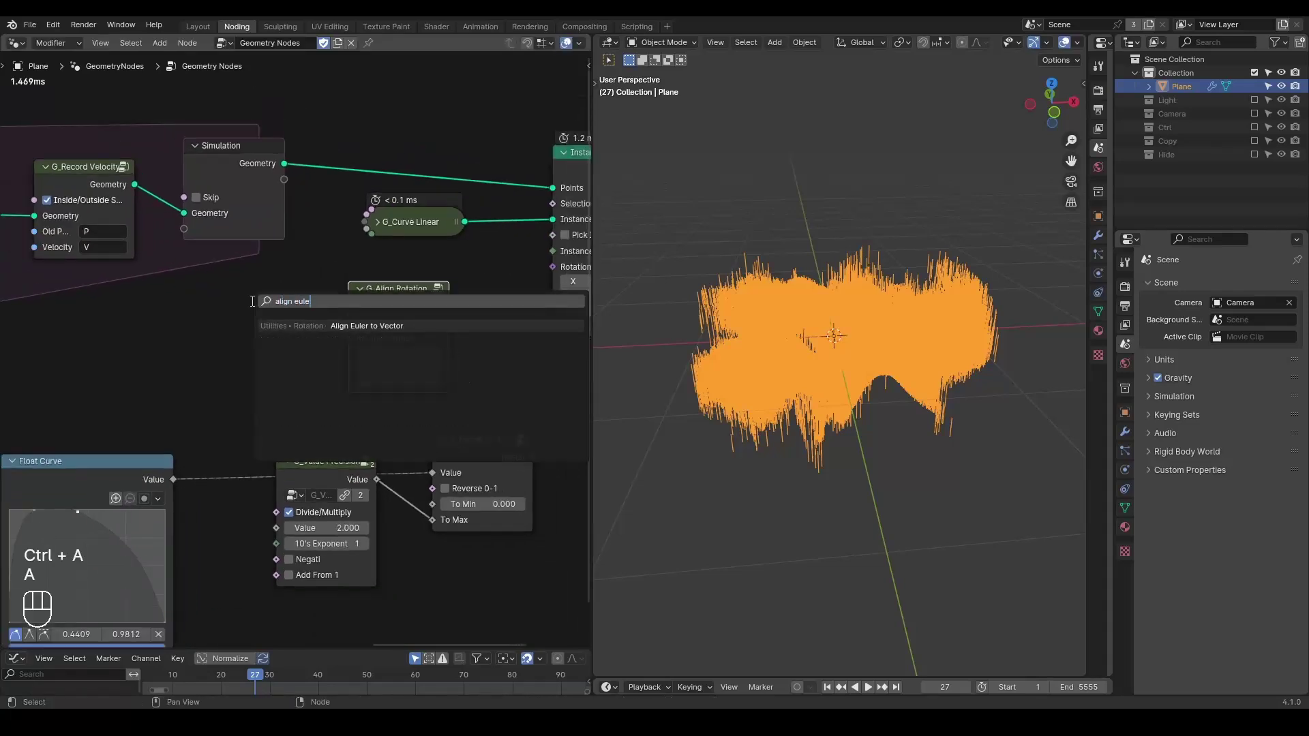
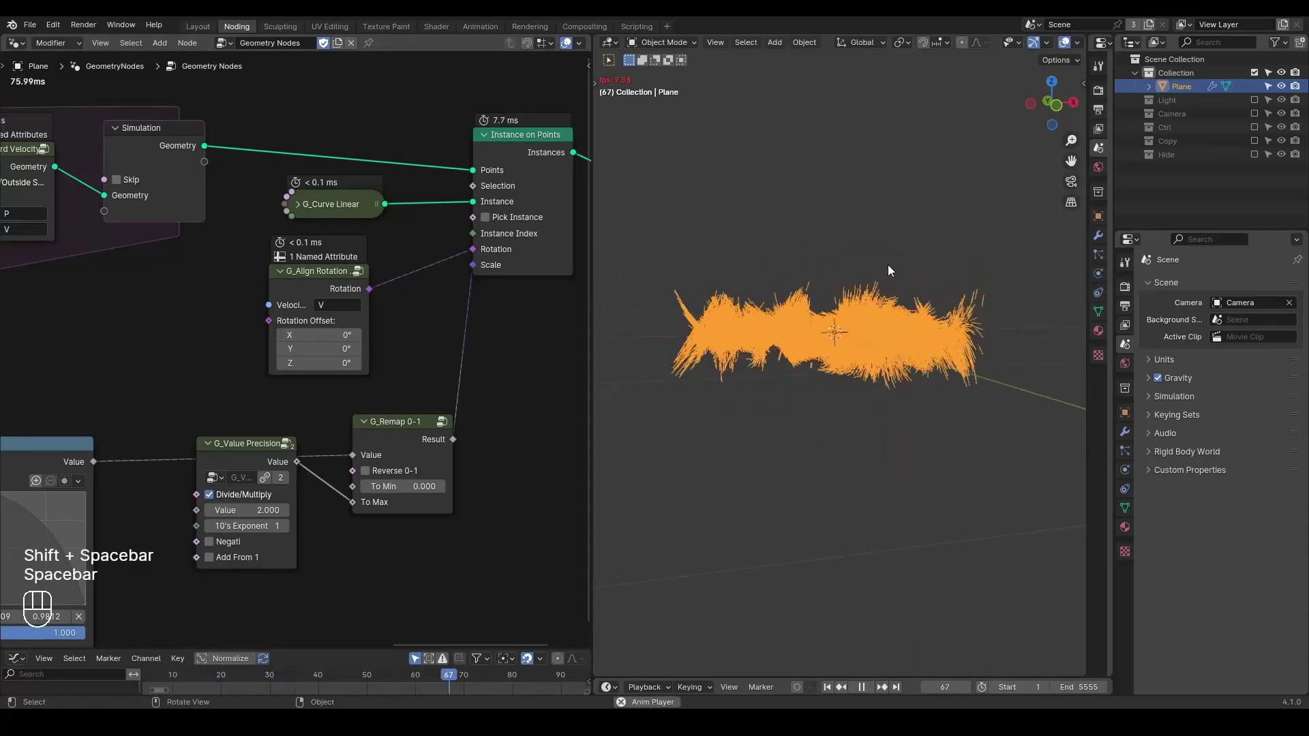
key(space)
drag(888, 338, 891, 374)
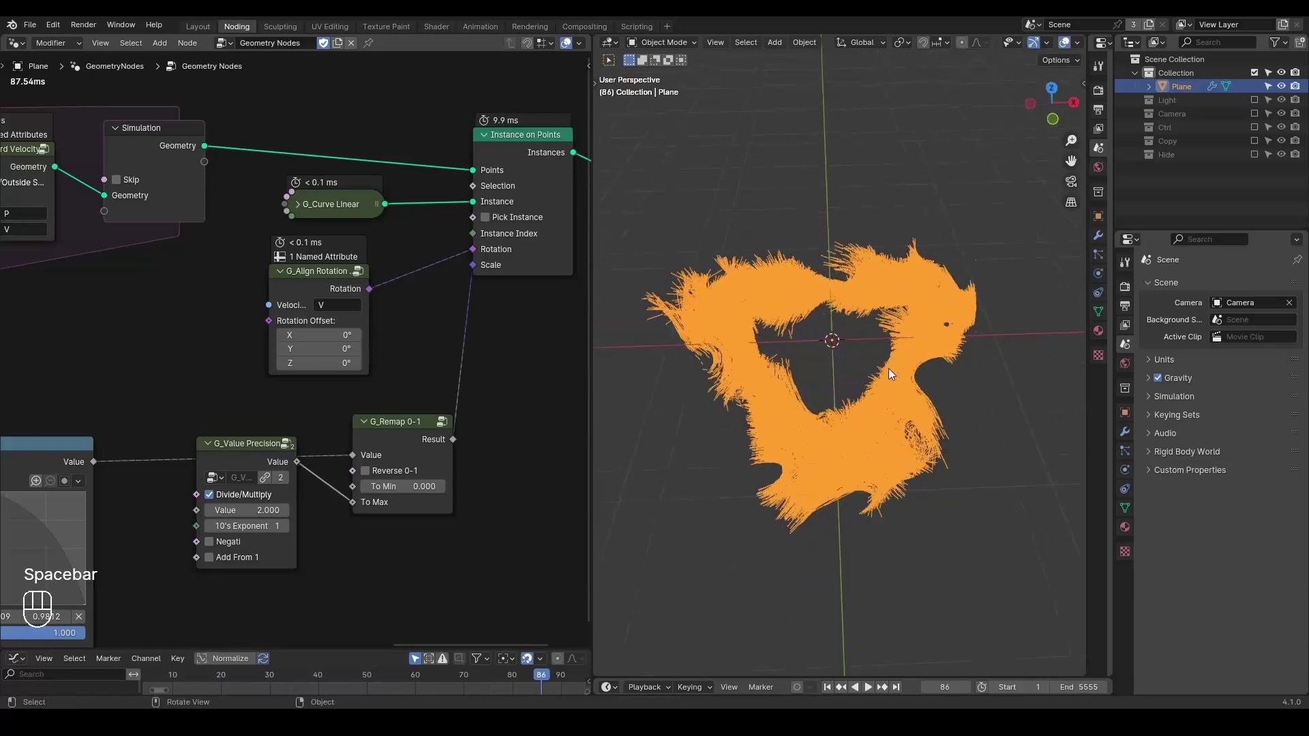
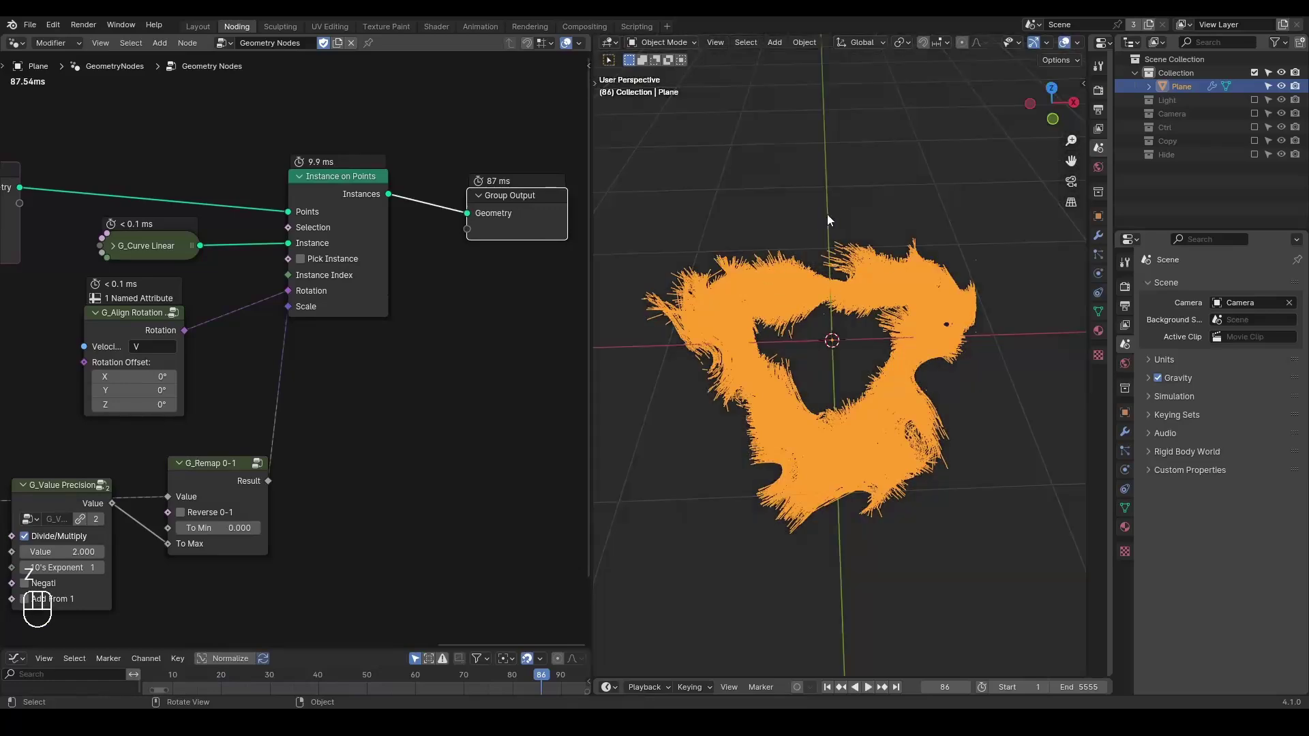
Add an Empty Hair curves object on the plane and clear its parent.
key(alt+q)
drag(863, 301, 919, 277)
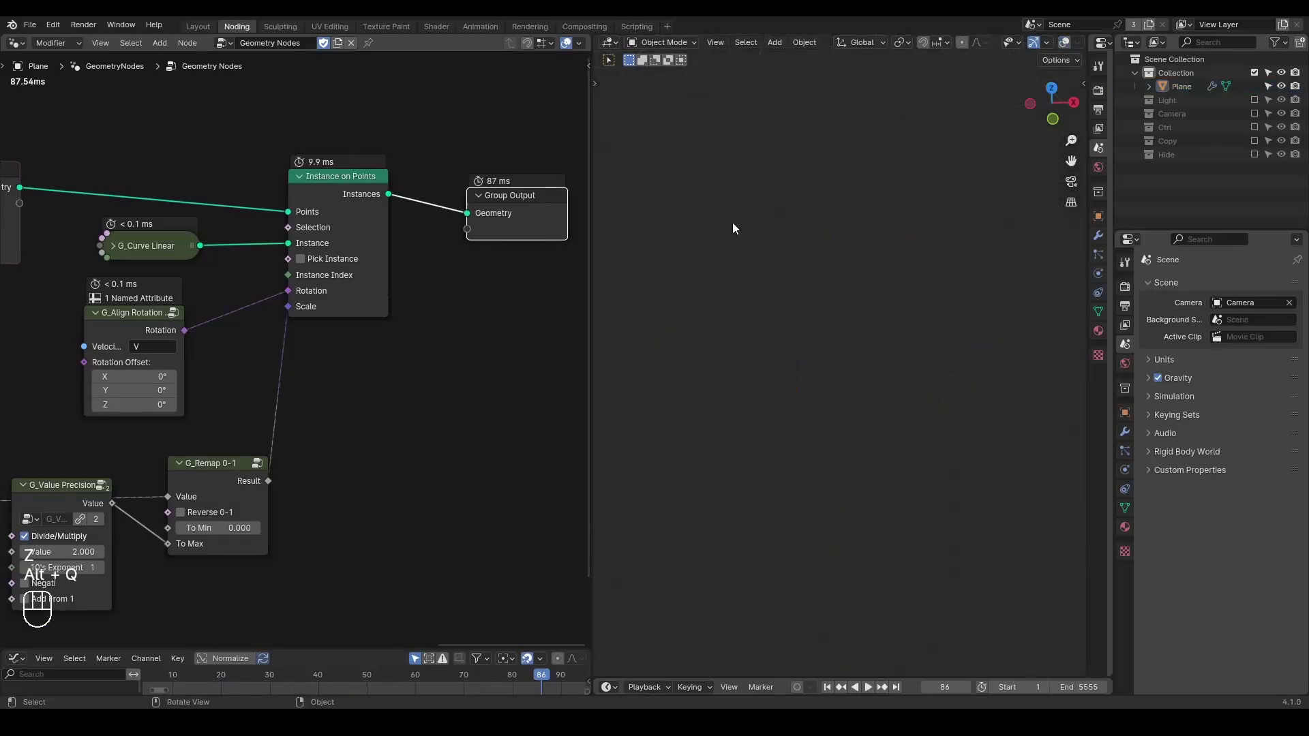
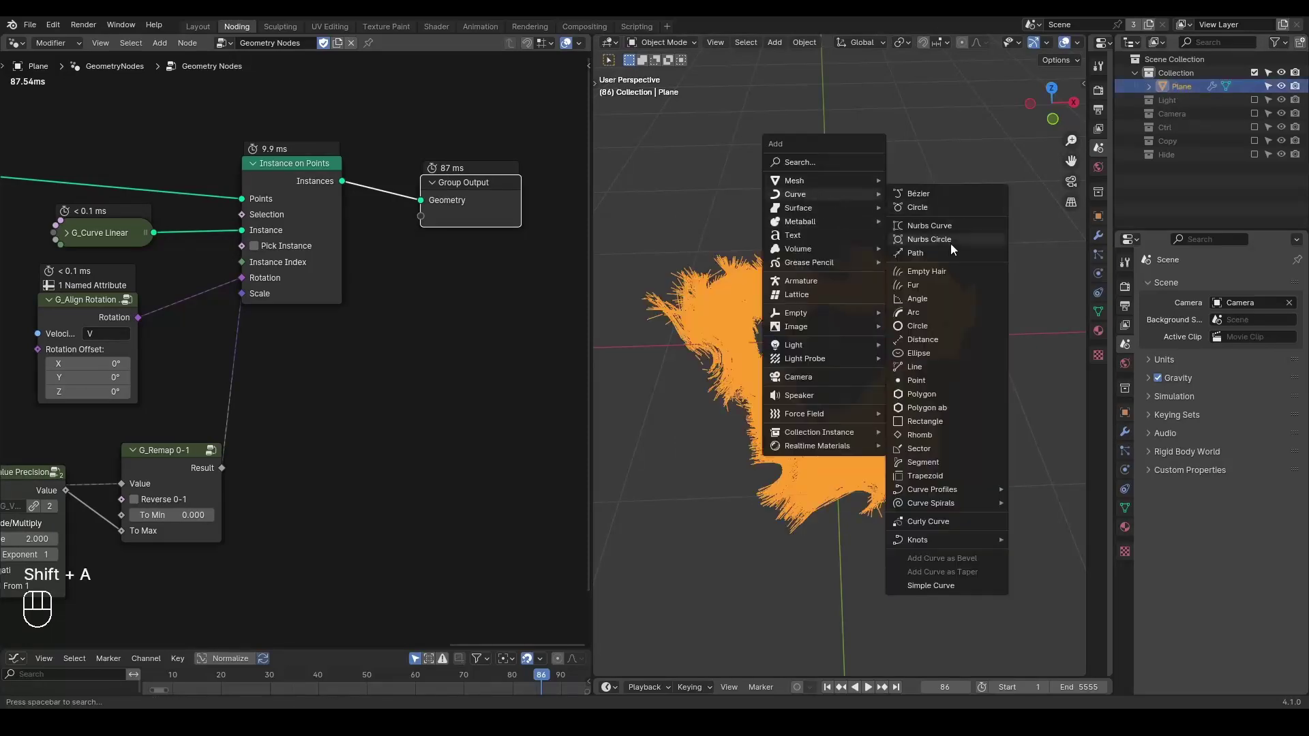
click(1160, 93)
key(alt+p)
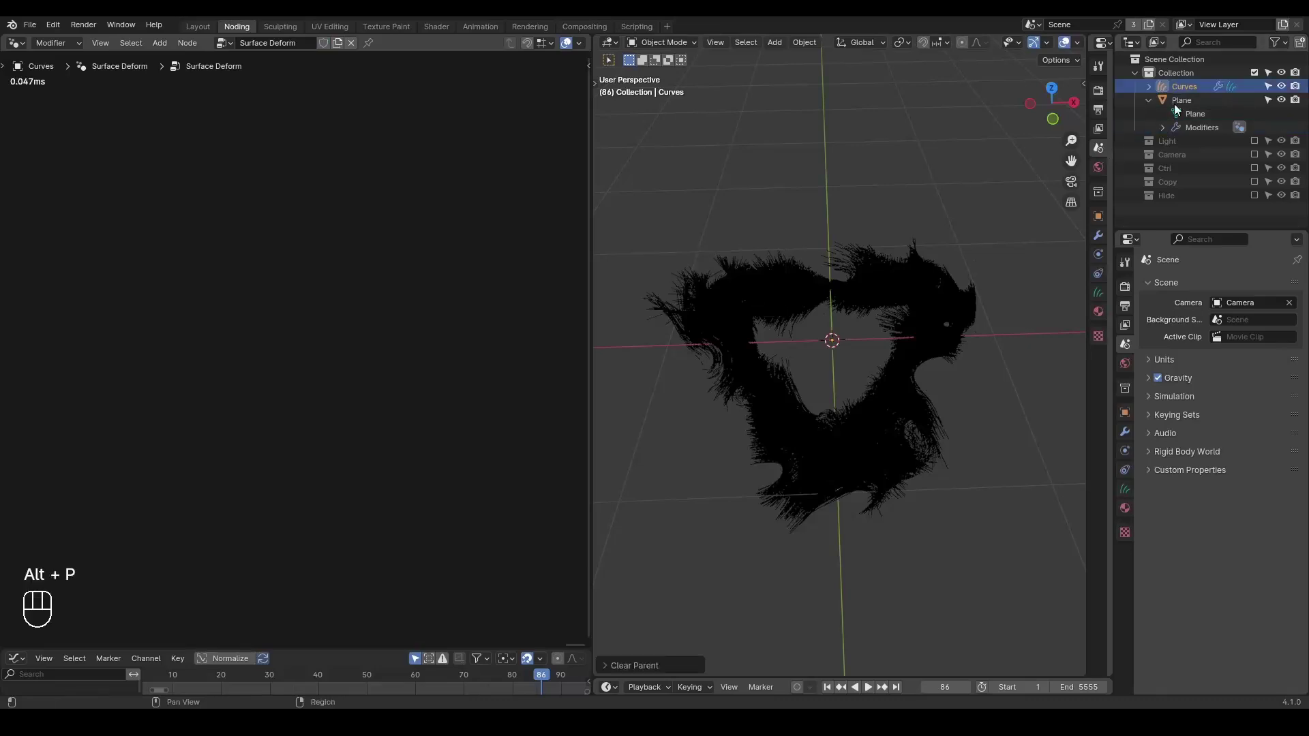
Assign the Plane's Geometry Nodes tree to the Curves object's modifier, giving it two users.
click(1184, 108)
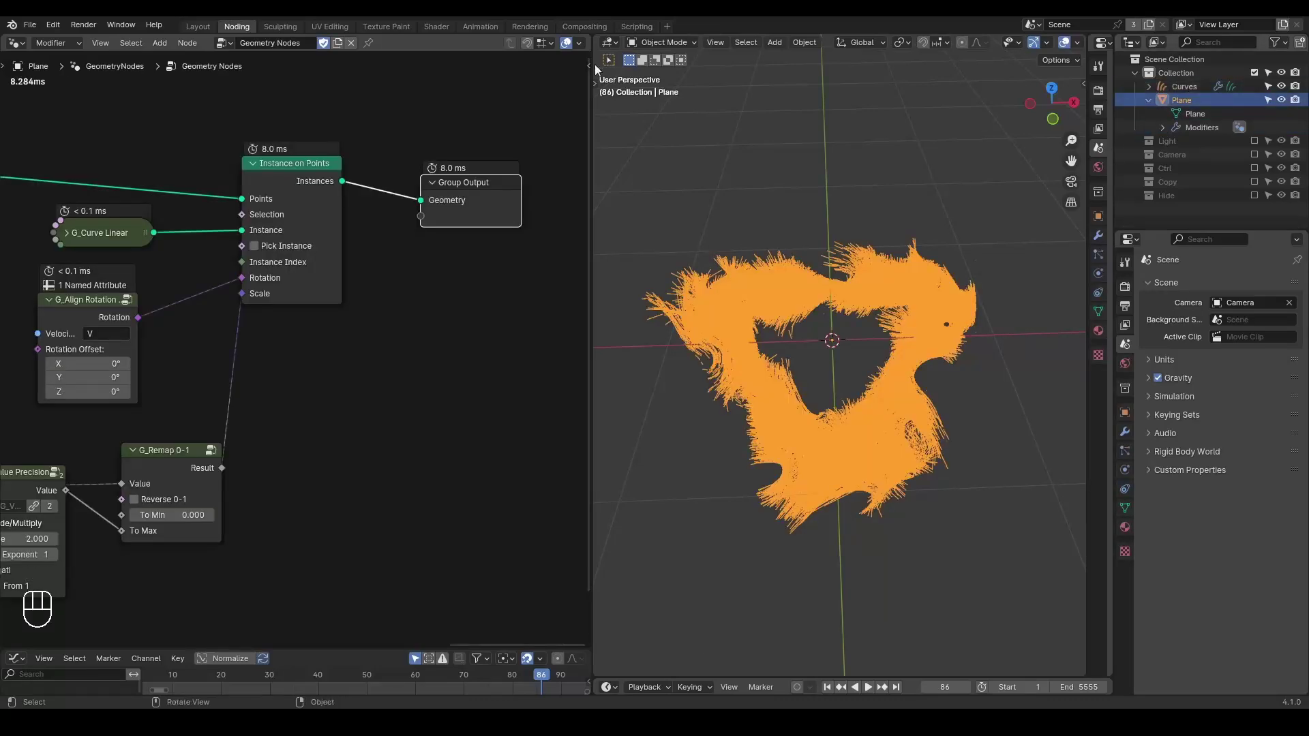
click(1201, 95)
click(1127, 439)
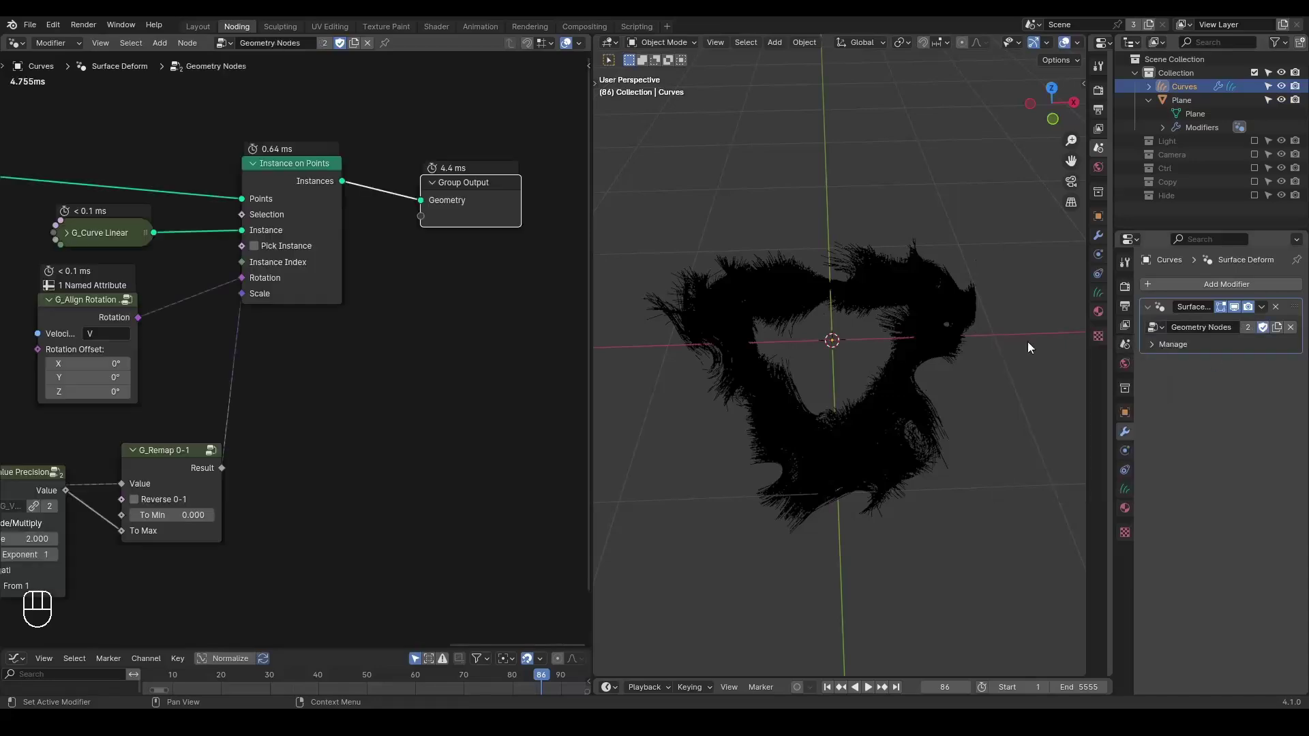
drag(364, 297, 817, 164)
click(1202, 109)
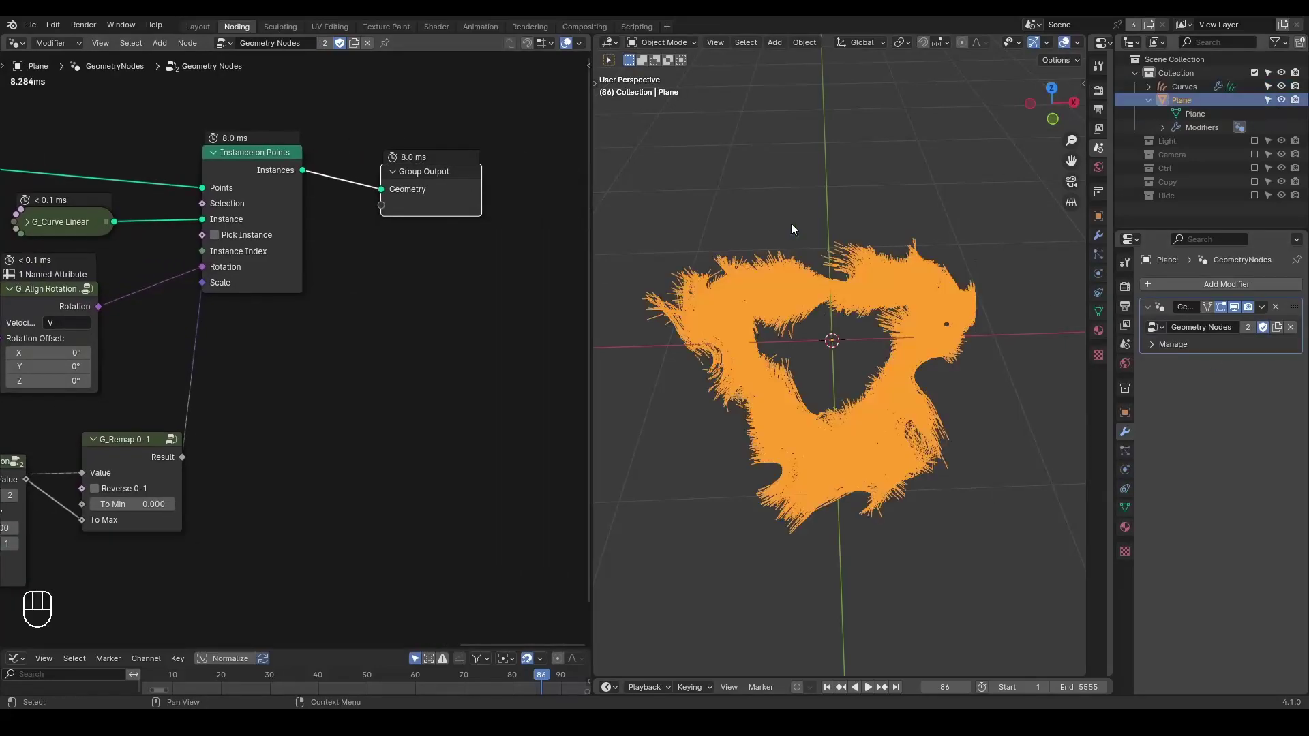
Insert a Realize Instances node before the Group Output and play the simulation.
click(1204, 213)
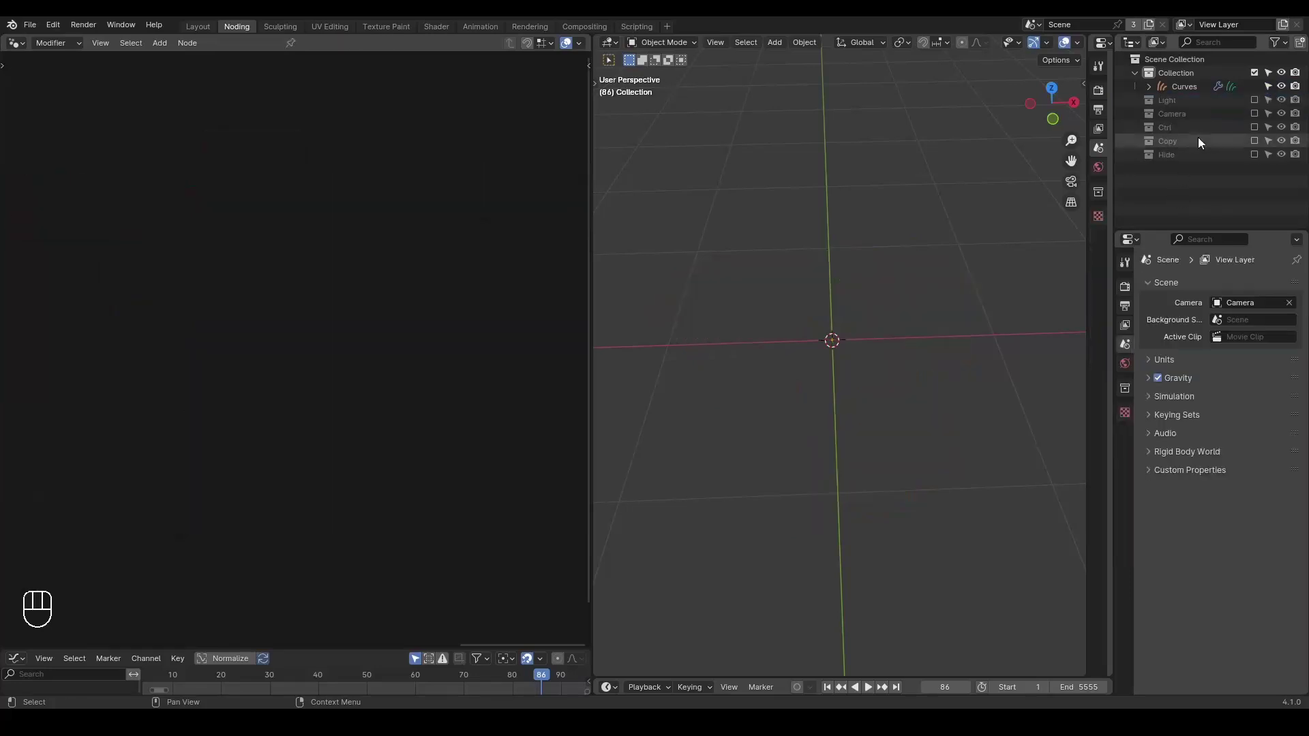
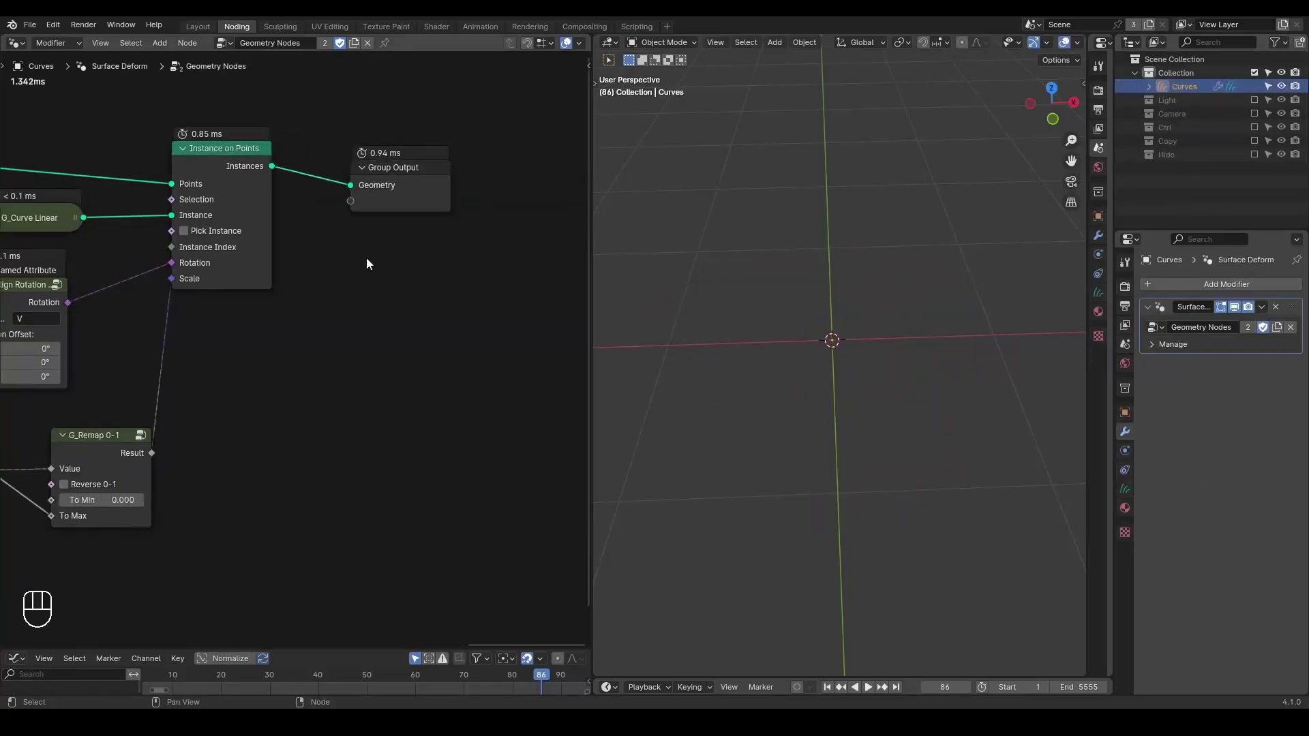
key(ctrl+a)
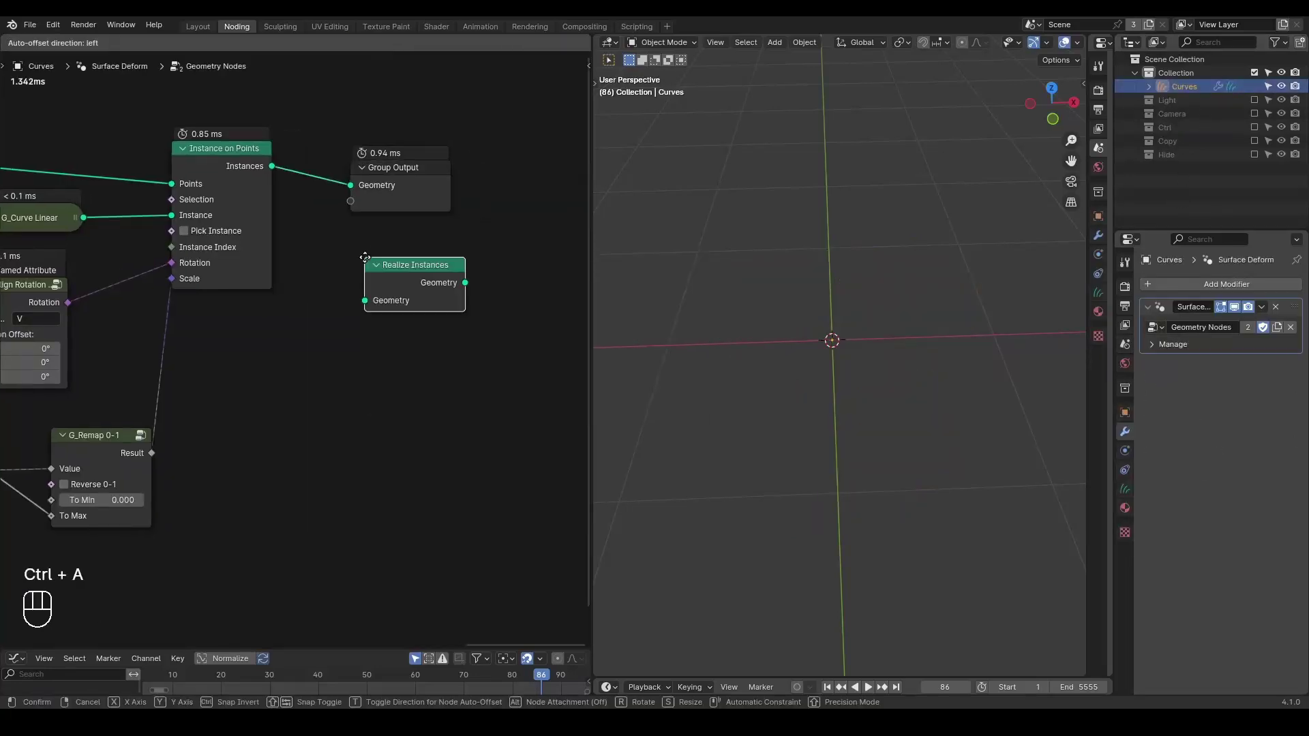
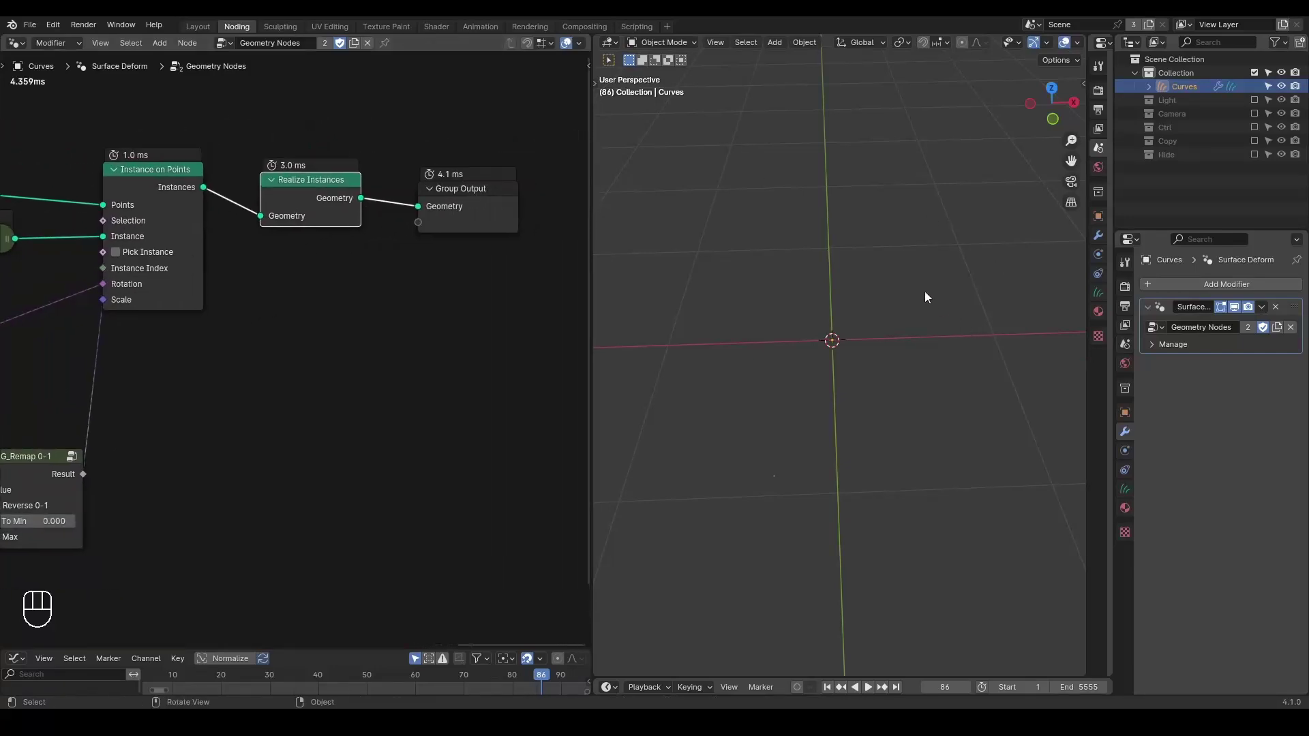
key(shift+space)
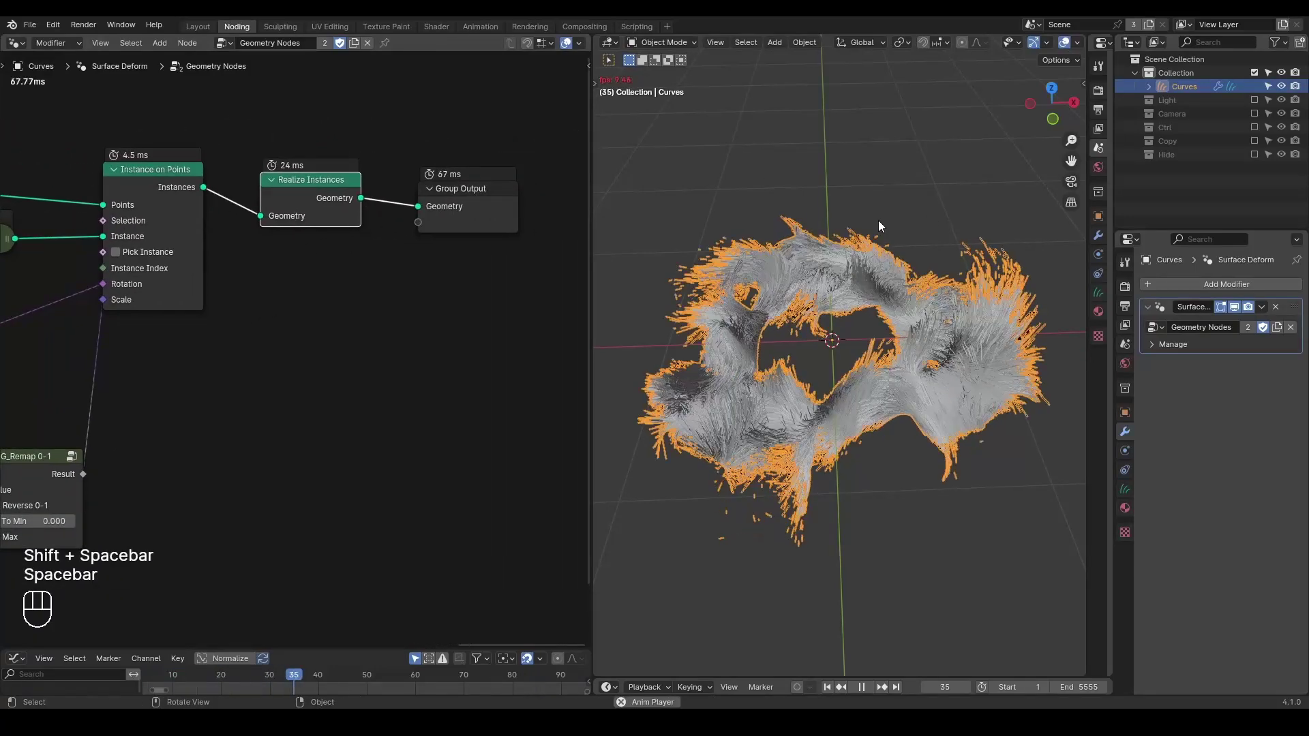
key(space)
Switch the viewport to Rendered shading so the trails show as orange curves.
click(846, 294)
key(z)
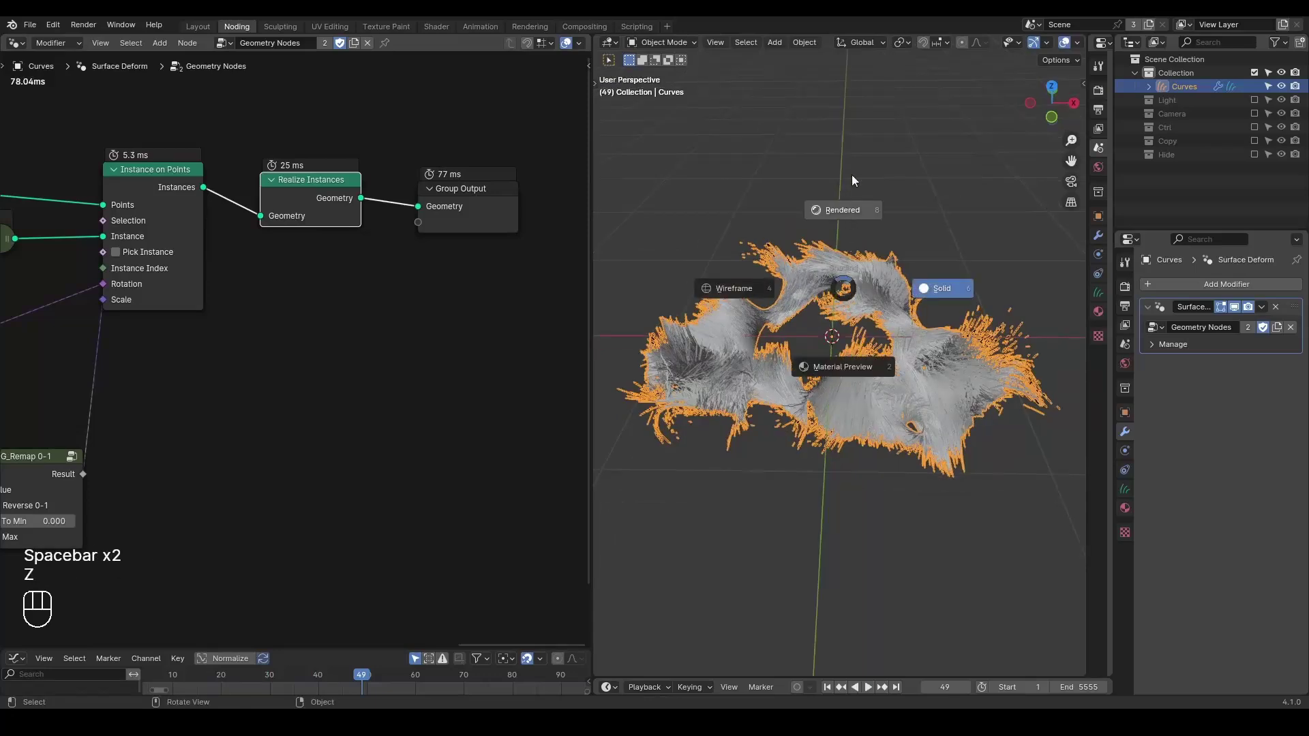
click(866, 206)
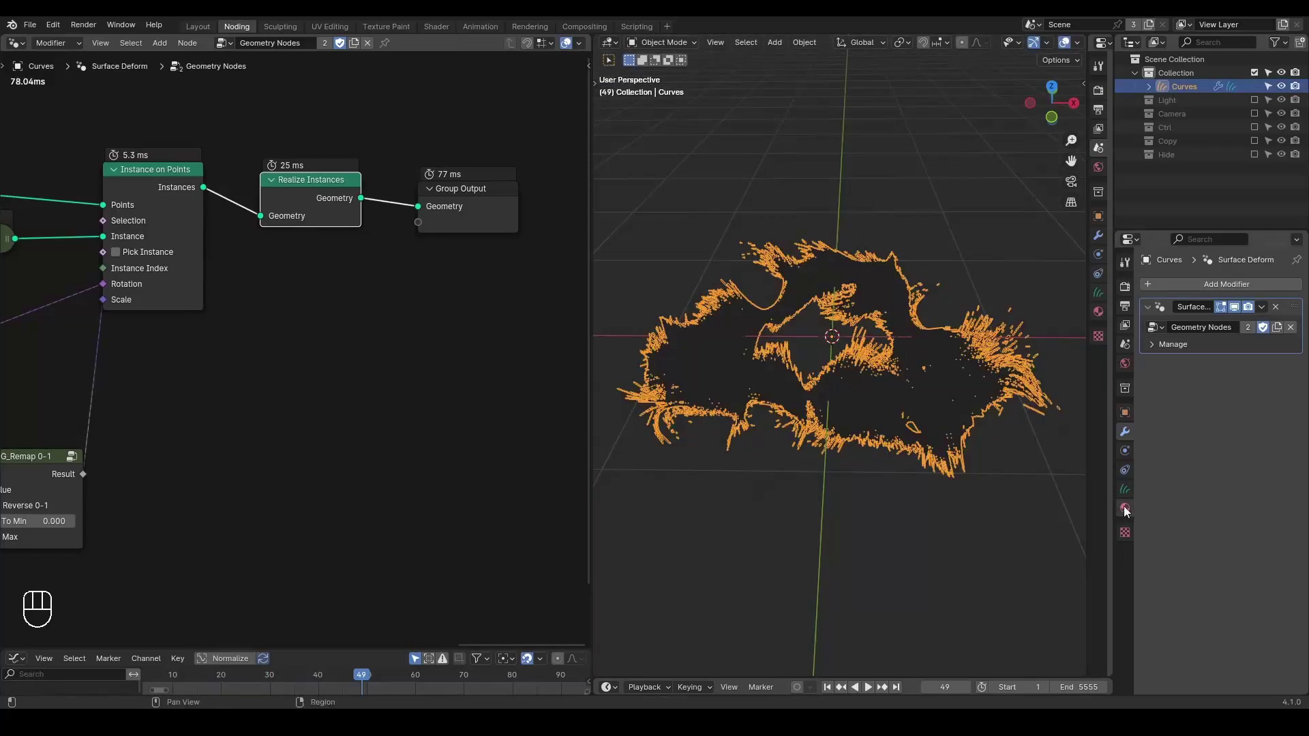
Route the realized instances through a Set Material node using the white Emission material.
drag(1198, 350, 1222, 383)
click(1249, 428)
click(347, 231)
key(ctrl+a)
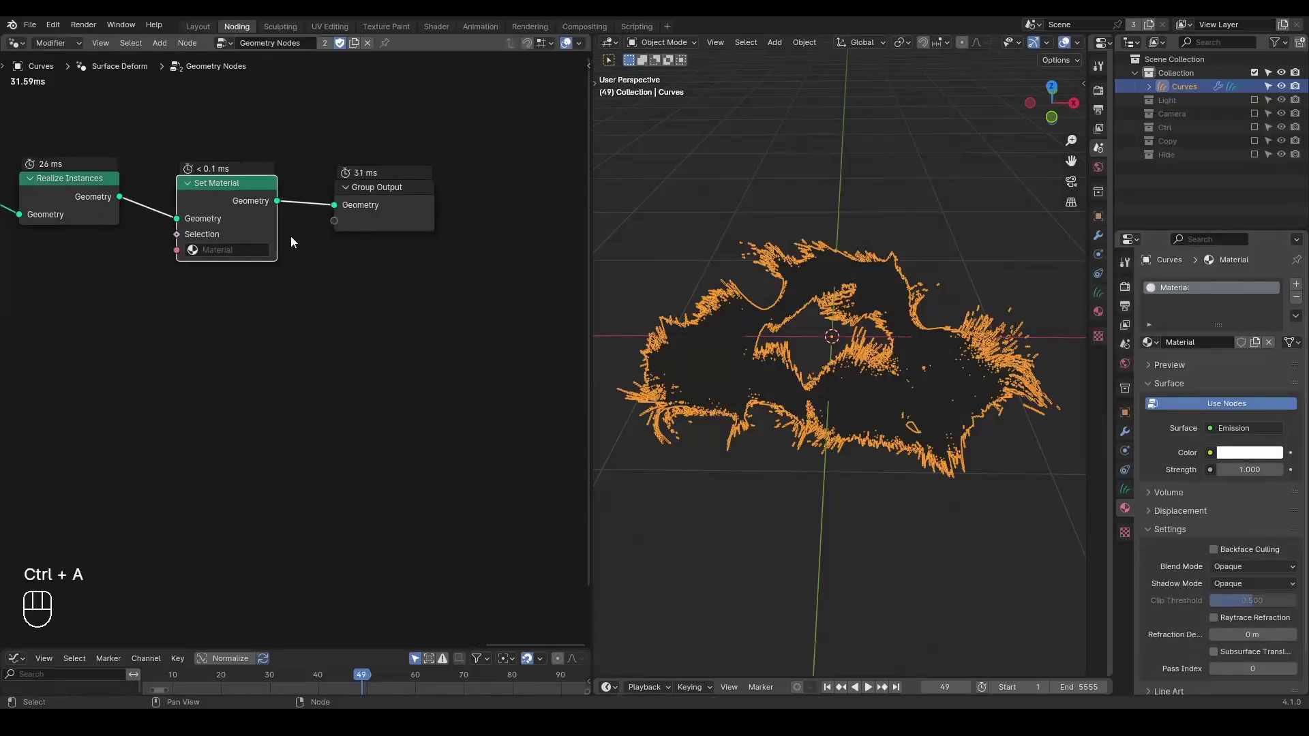
click(254, 264)
click(783, 194)
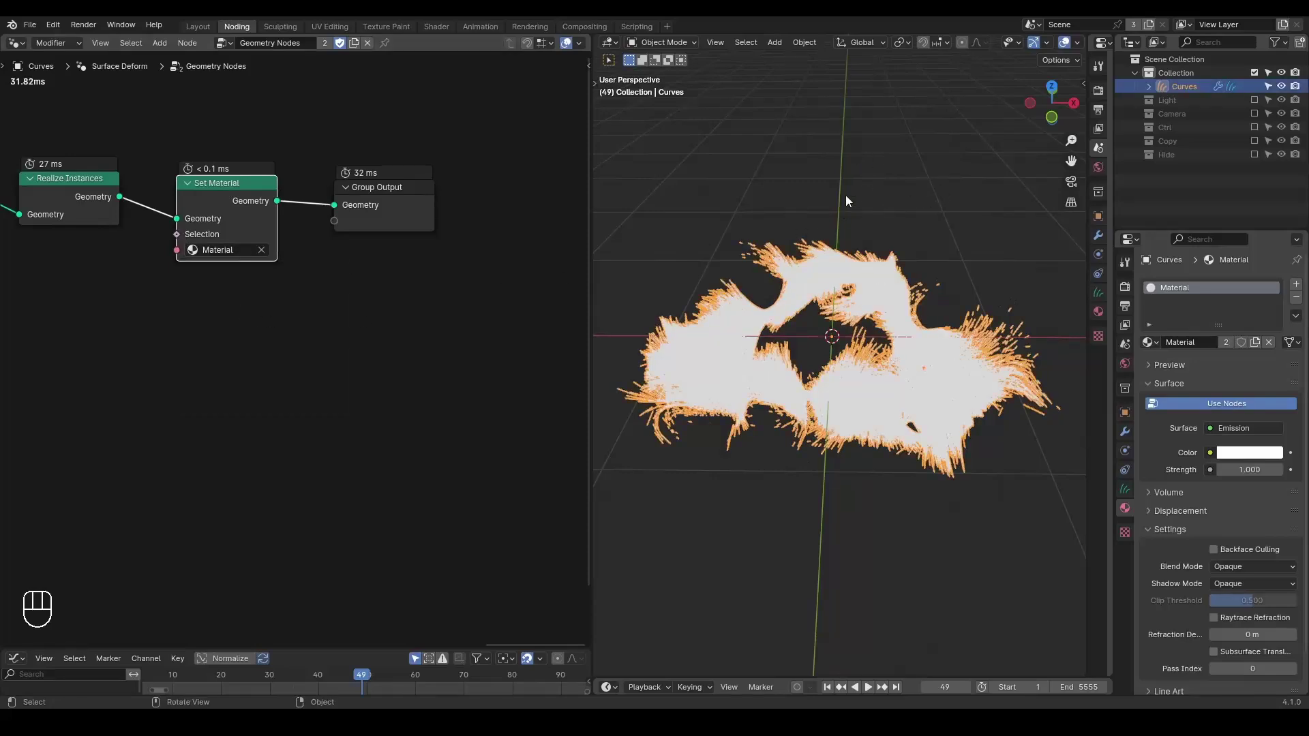
Select the Plane hair object in the Outliner and hide it.
key(z)
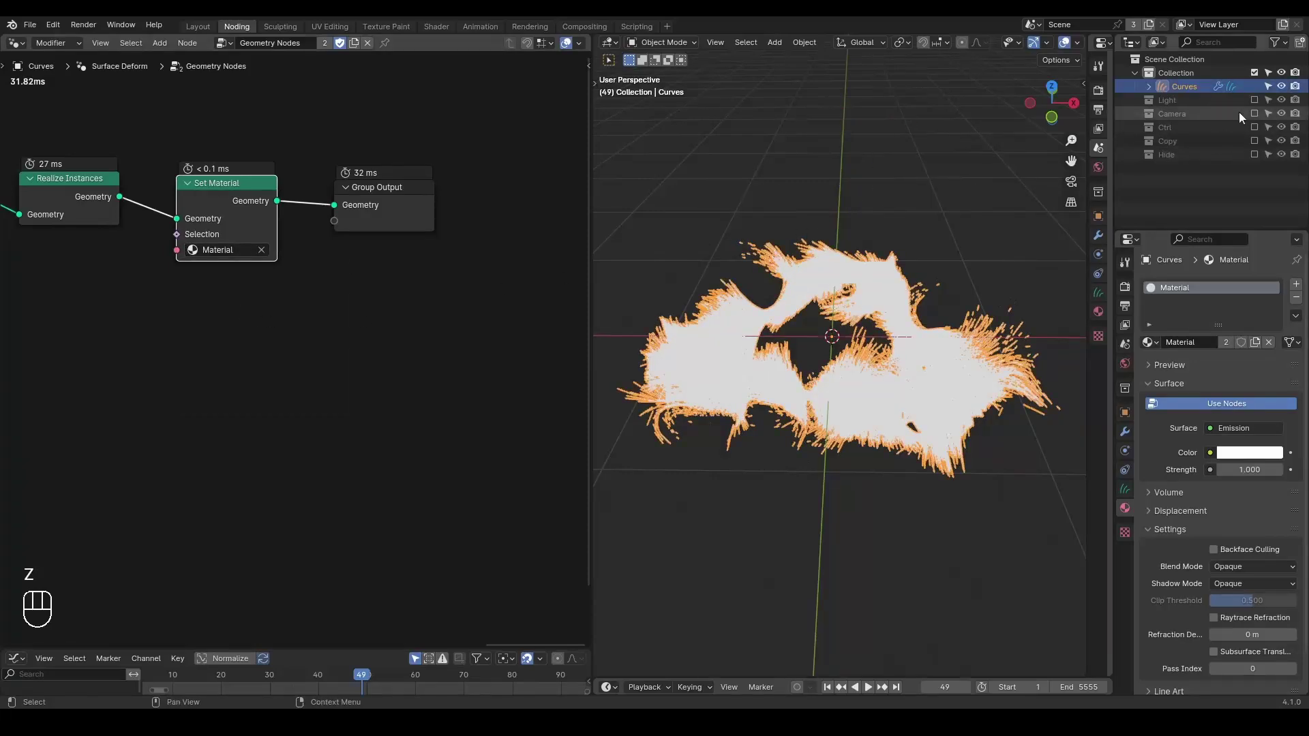
click(1257, 78)
drag(1258, 147, 1237, 155)
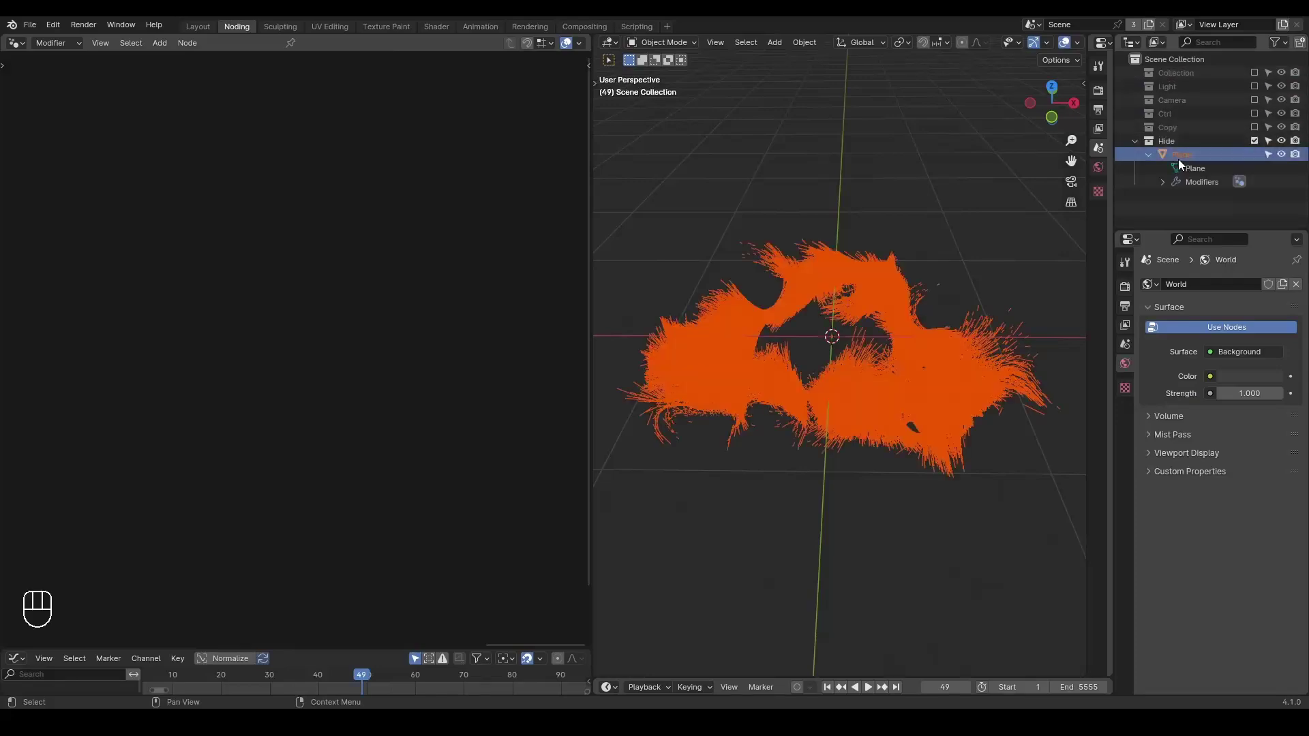
key(z)
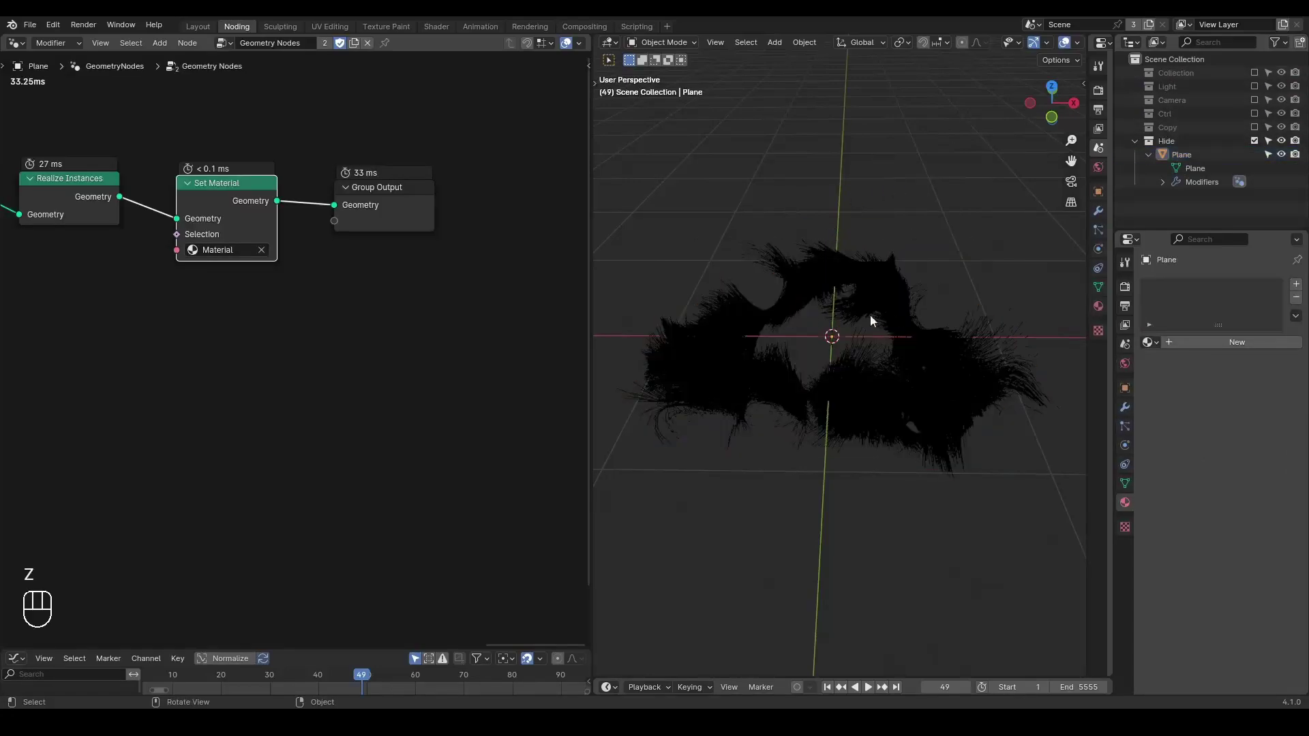
middle_click(98, 427)
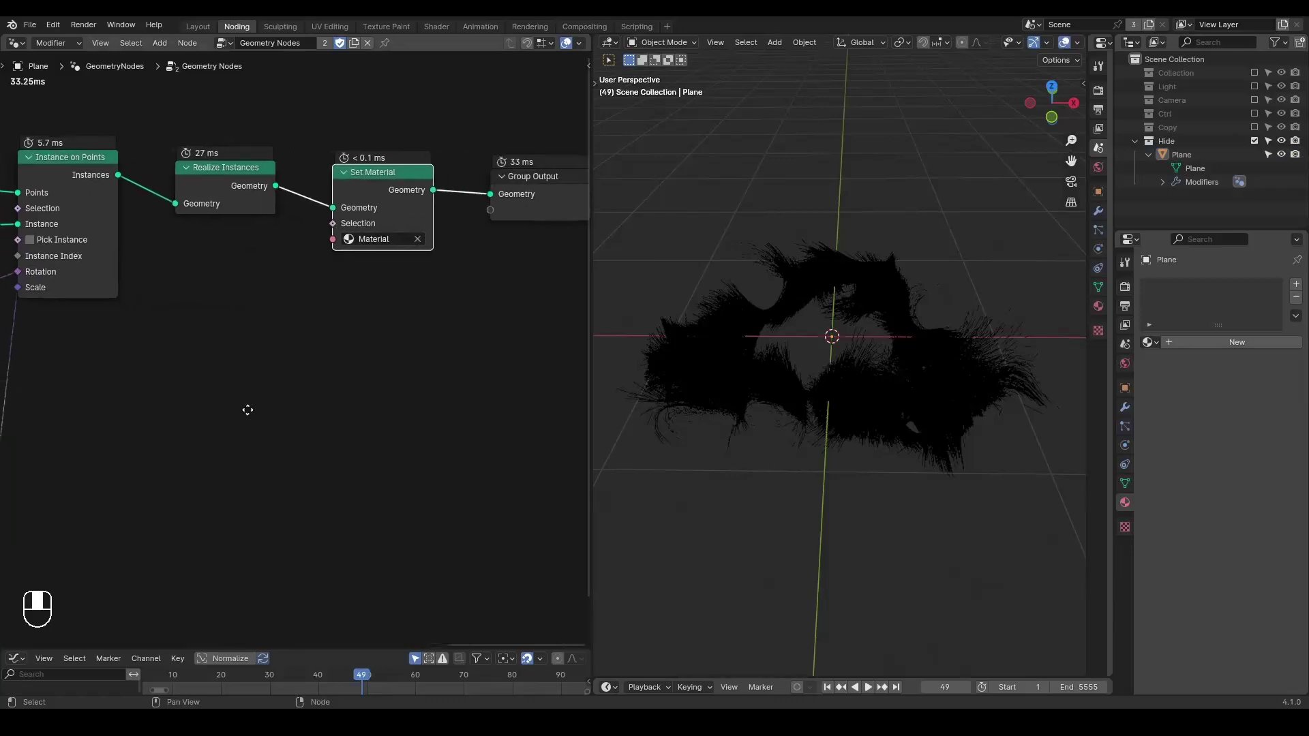
key(alt+q)
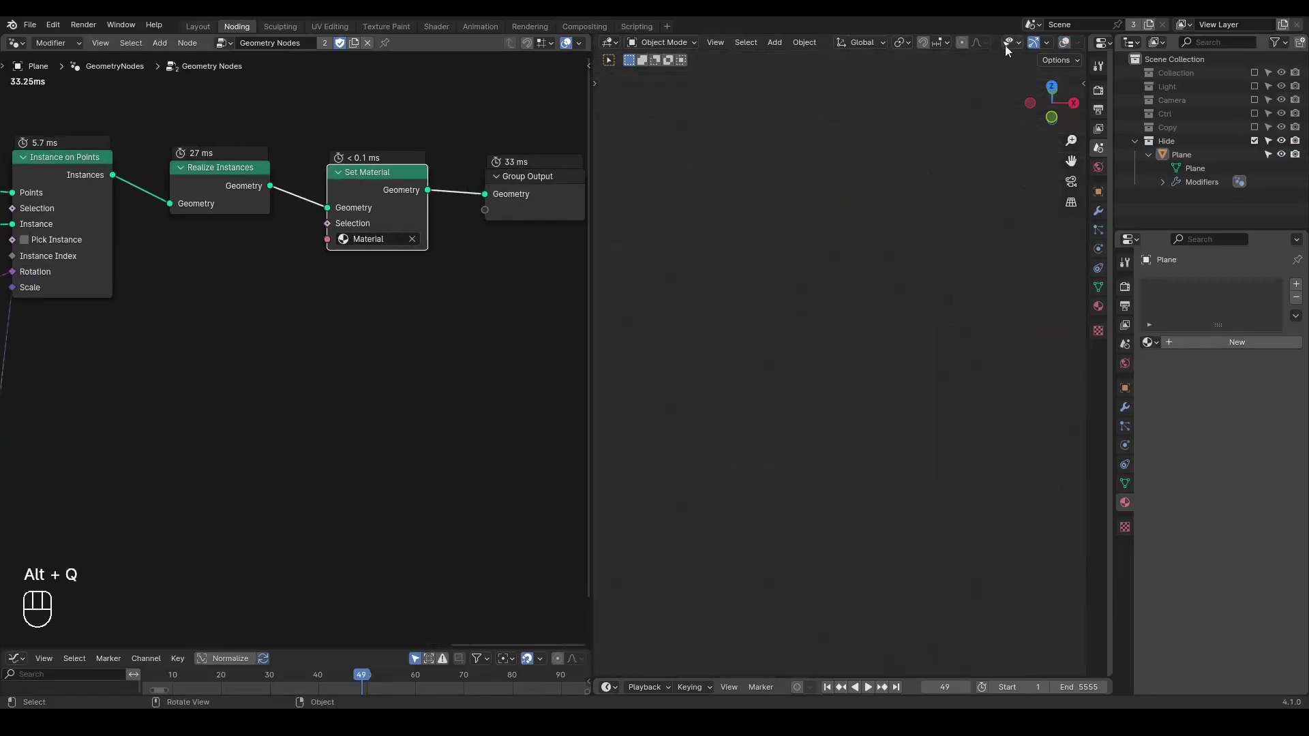
Collapse the Hide collection and enable Collection so the Curves object appears.
middle_click(1008, 49)
click(981, 43)
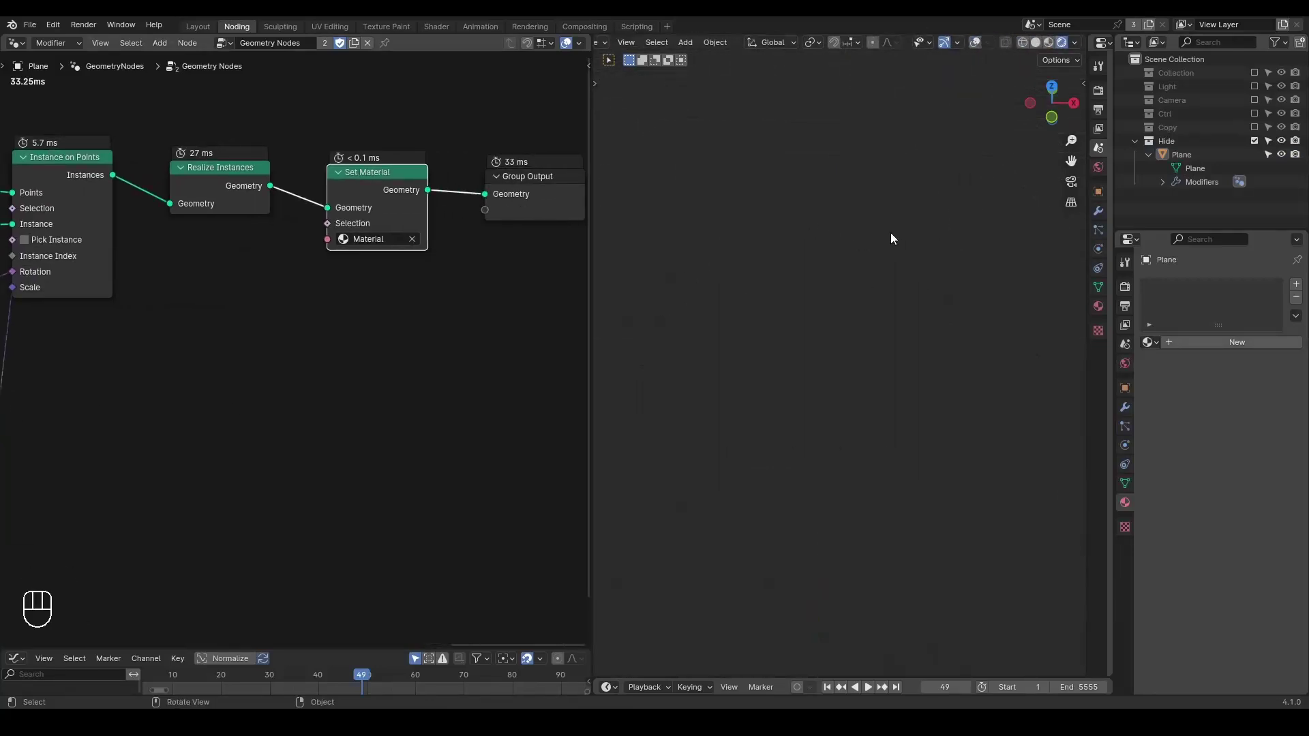
click(1262, 149)
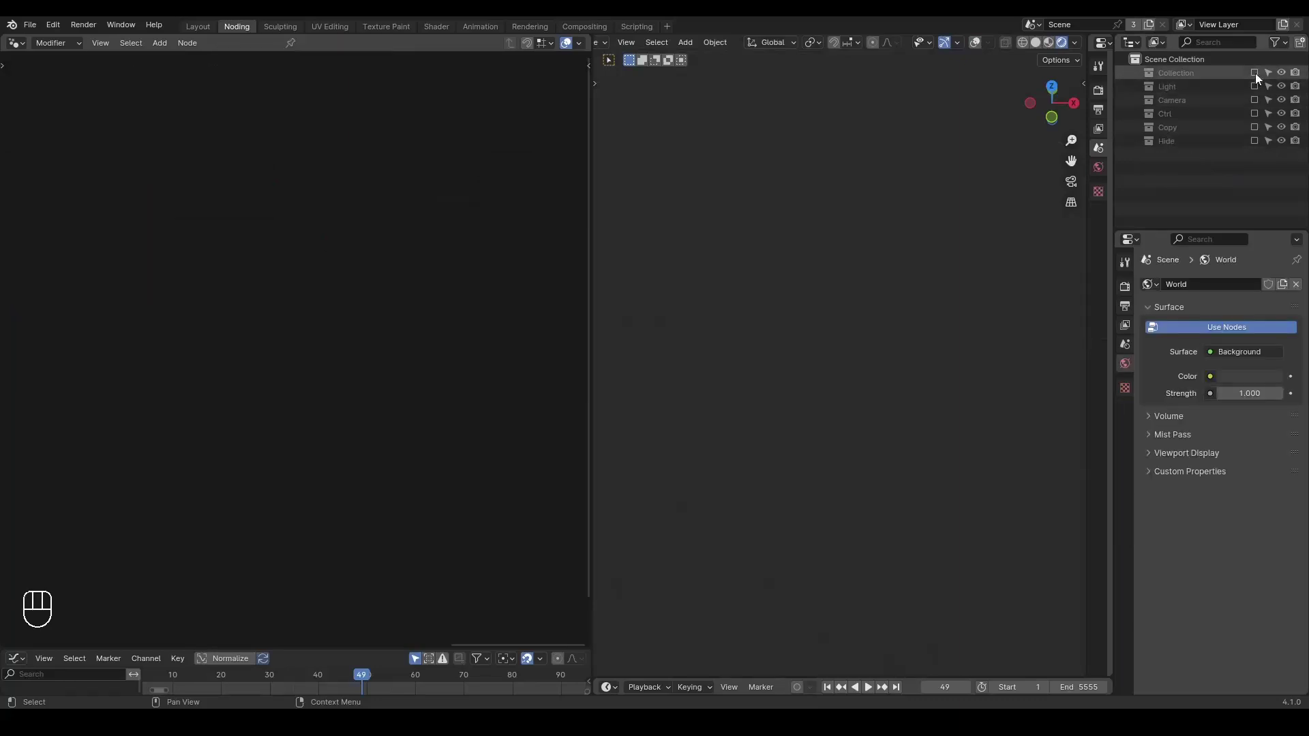
click(1186, 98)
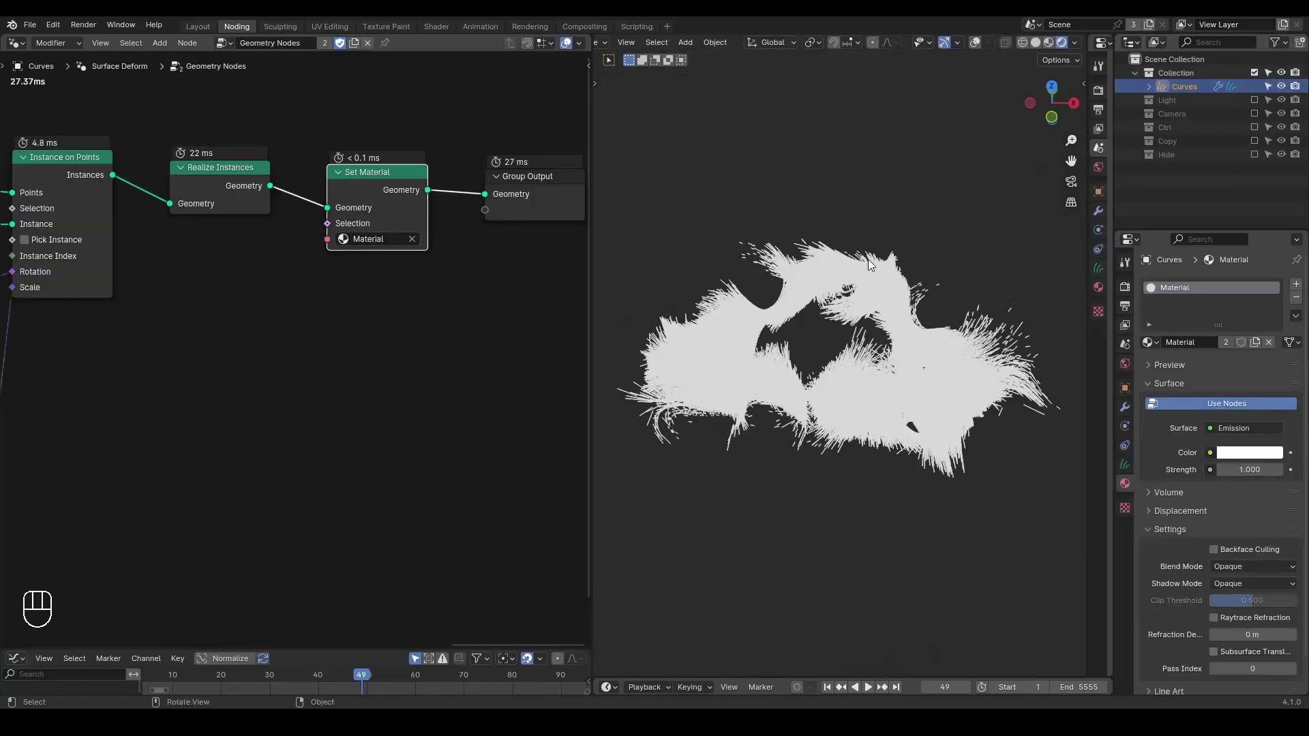
Collapse the G_Align Rotation group and bring the lower part of the graph into view.
key(z)
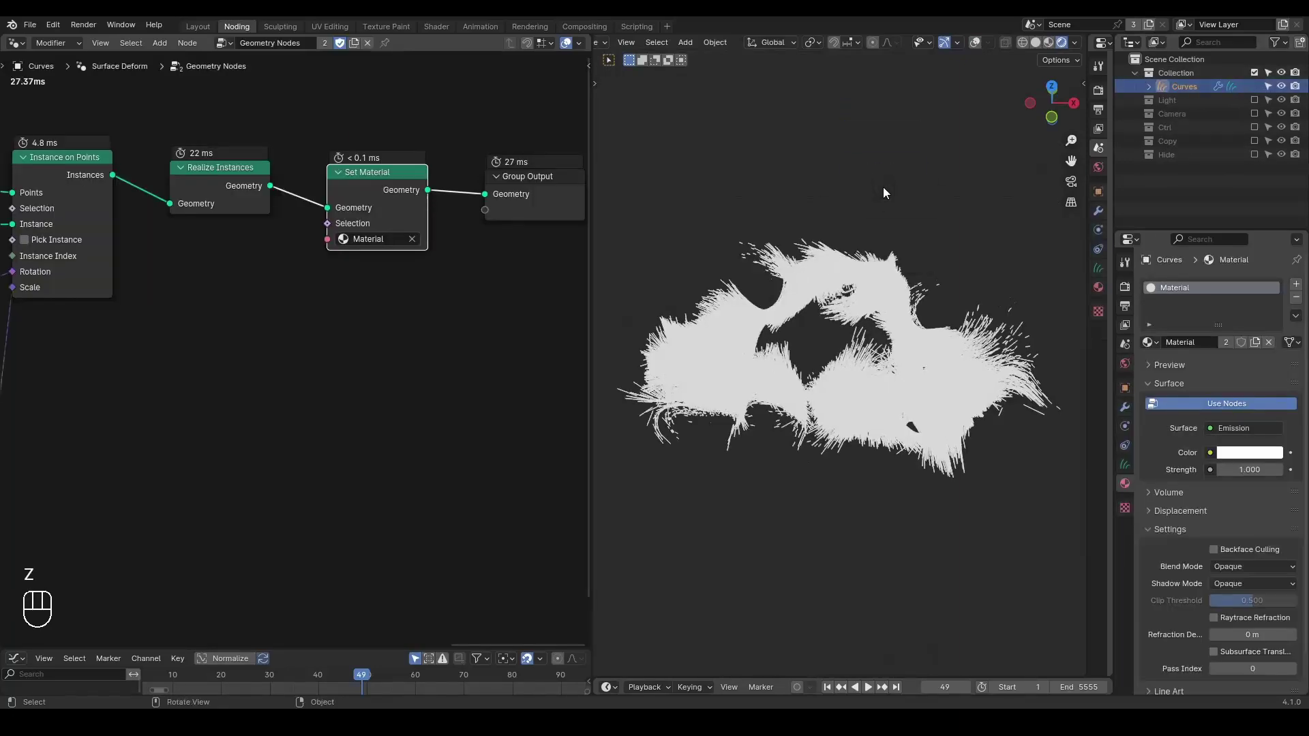
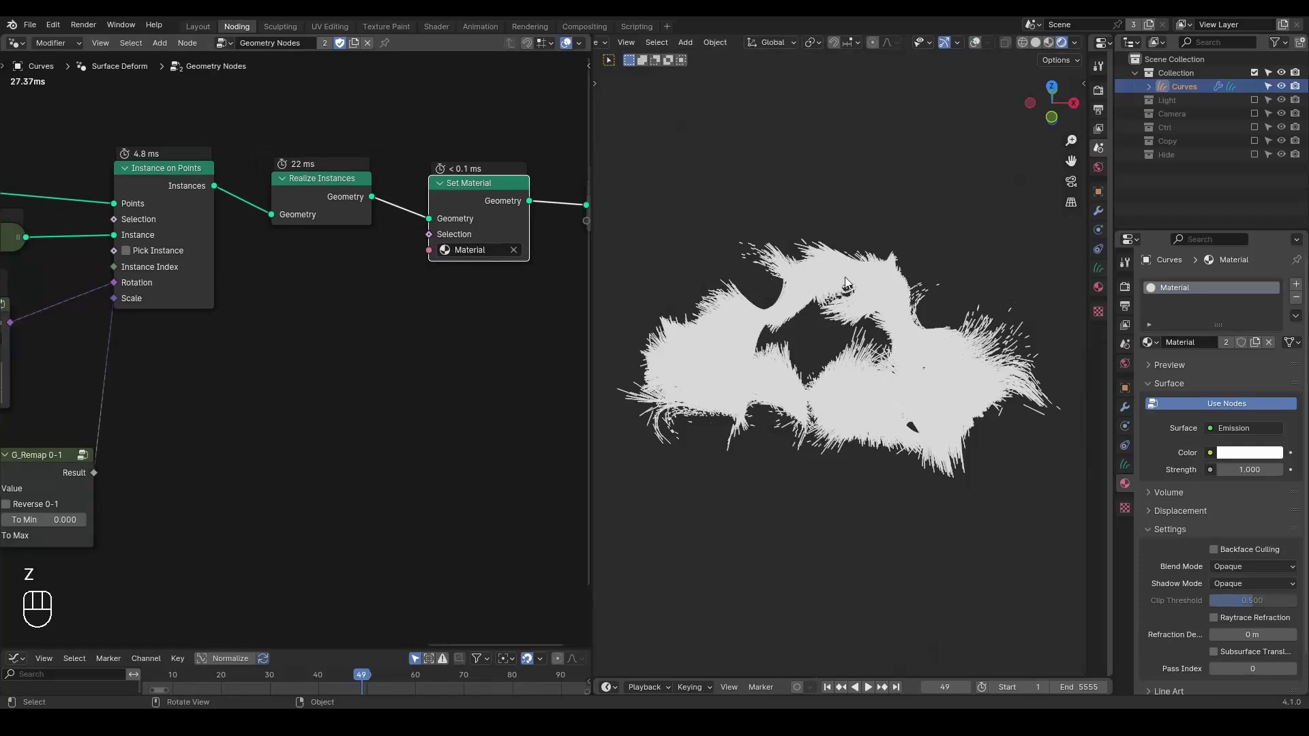
key(ctrl+a)
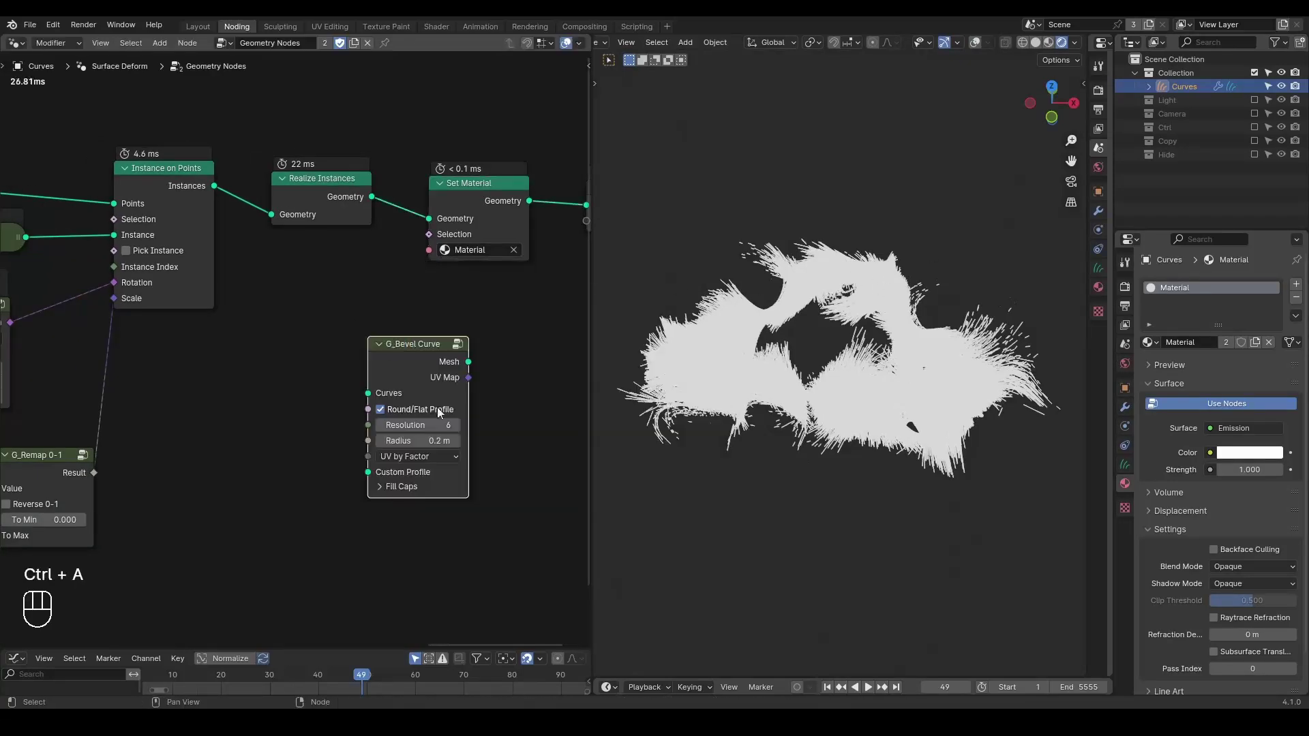
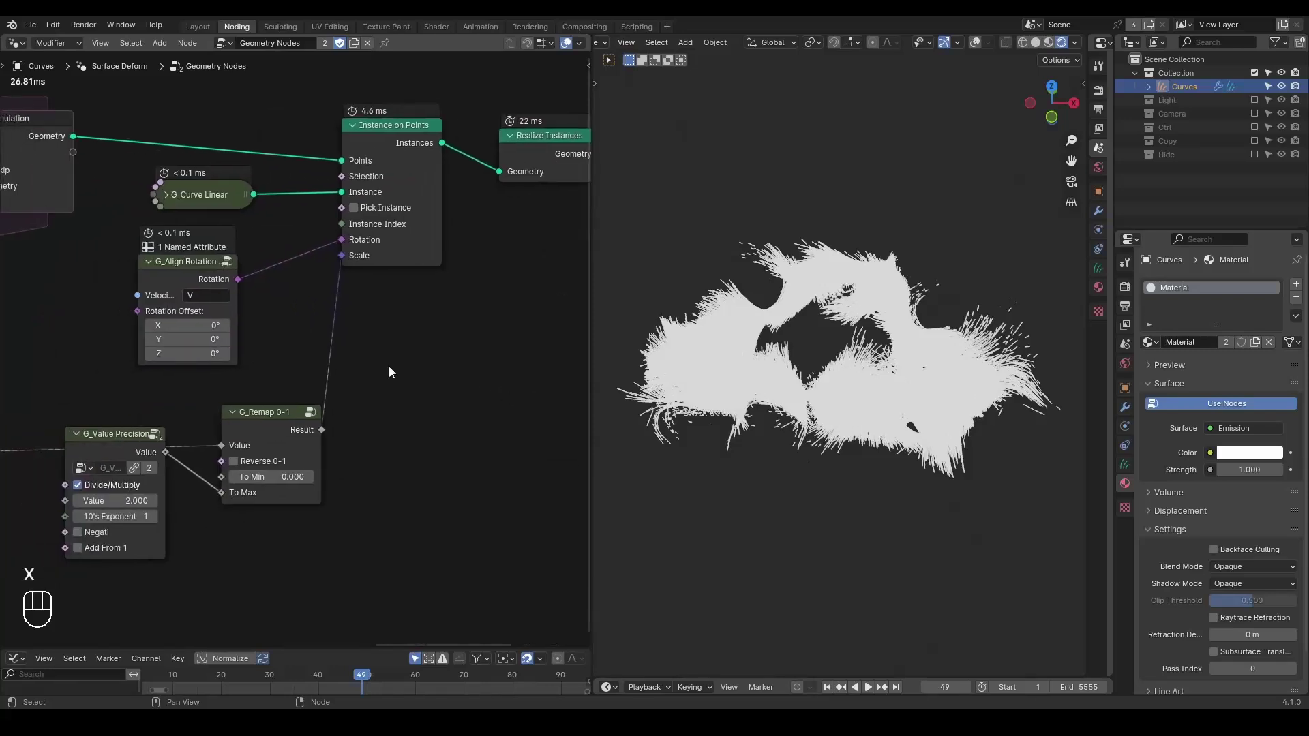
click(158, 273)
click(177, 268)
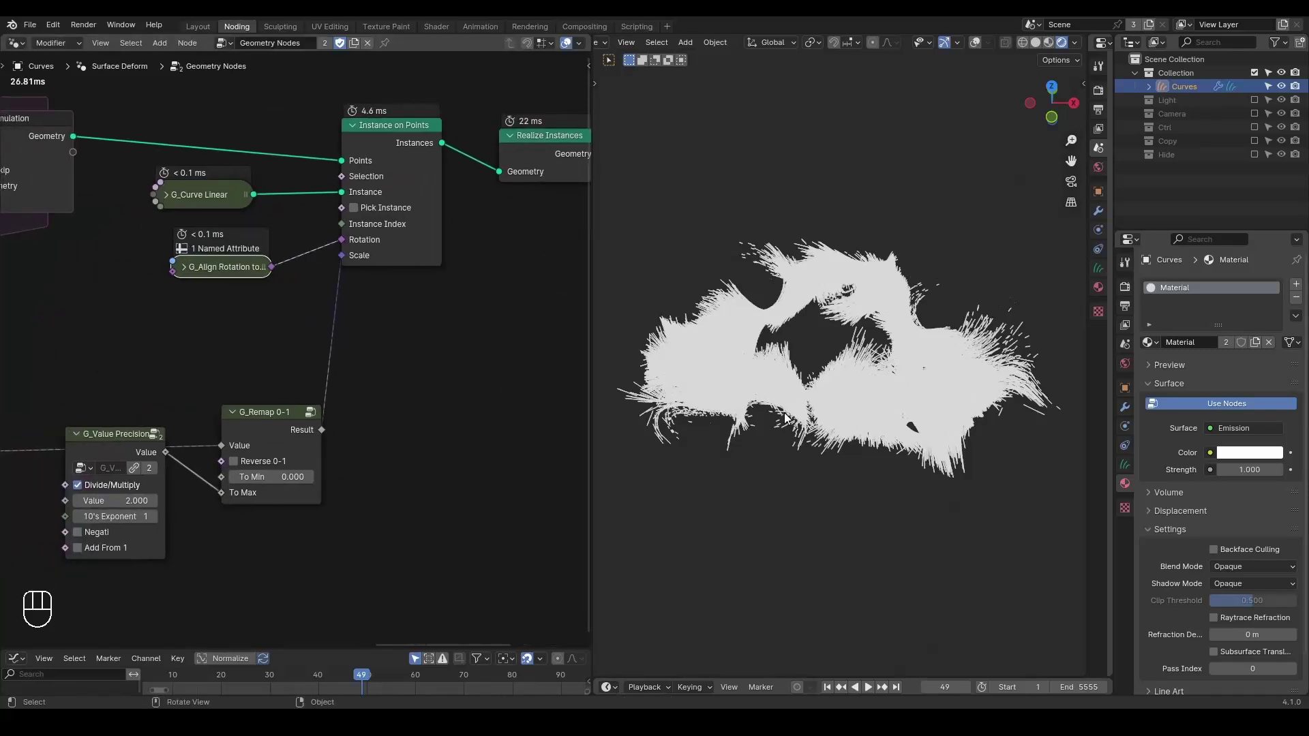
middle_click(265, 382)
click(445, 343)
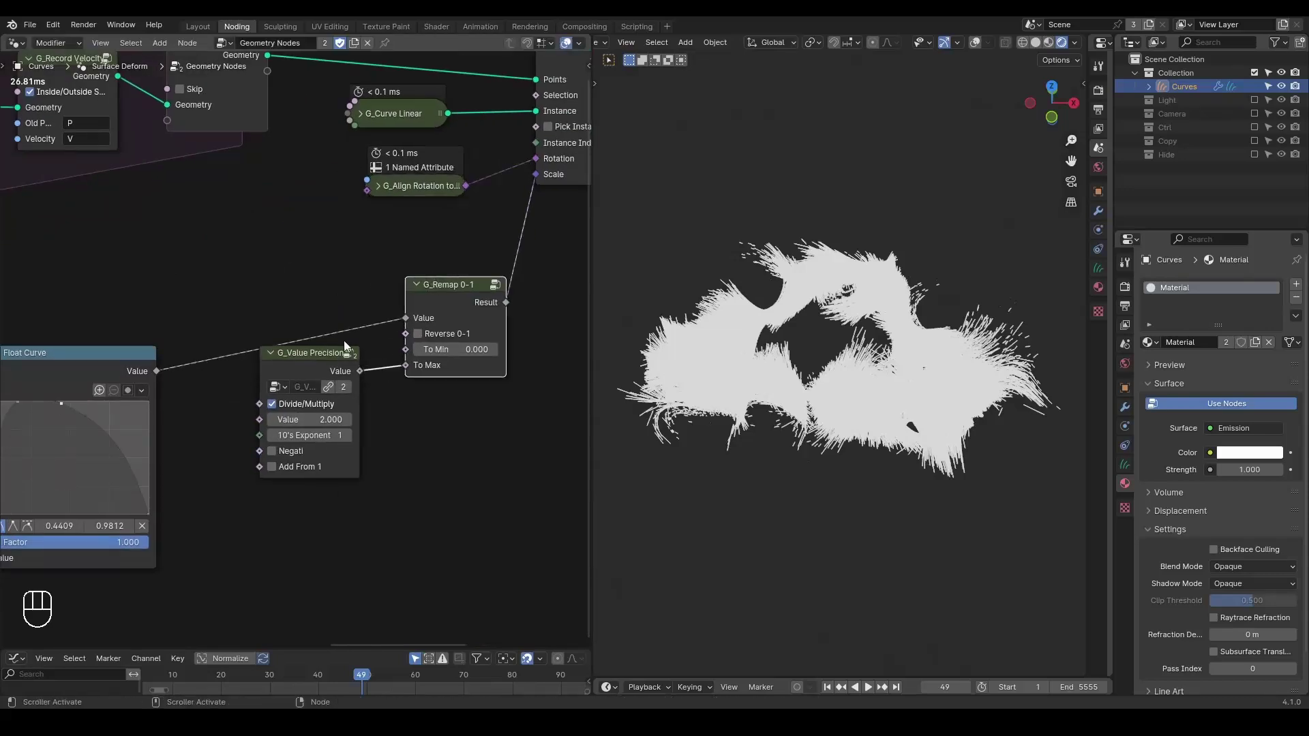
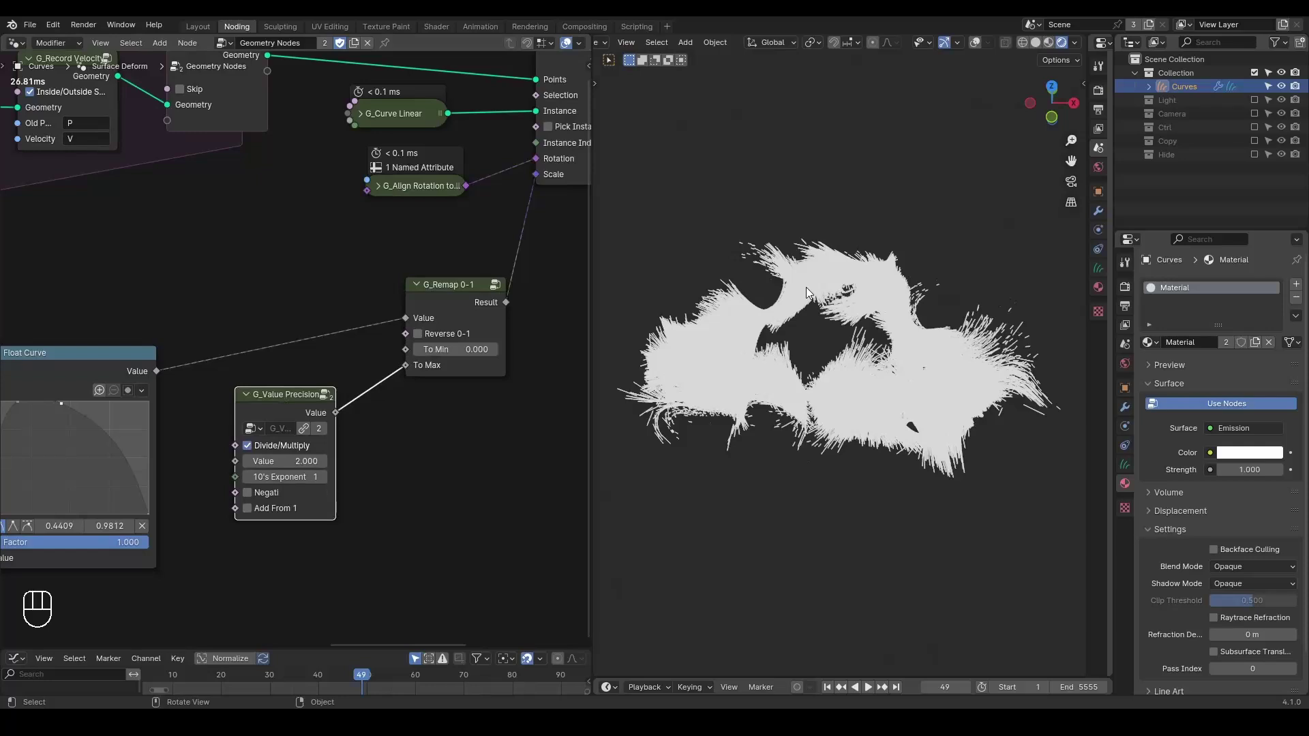
Expand G_Curve Linear, lower G_Value Precision from 2 to 1 and play the trail simulation.
click(369, 114)
click(382, 122)
drag(270, 184, 306, 229)
key(shift+space)
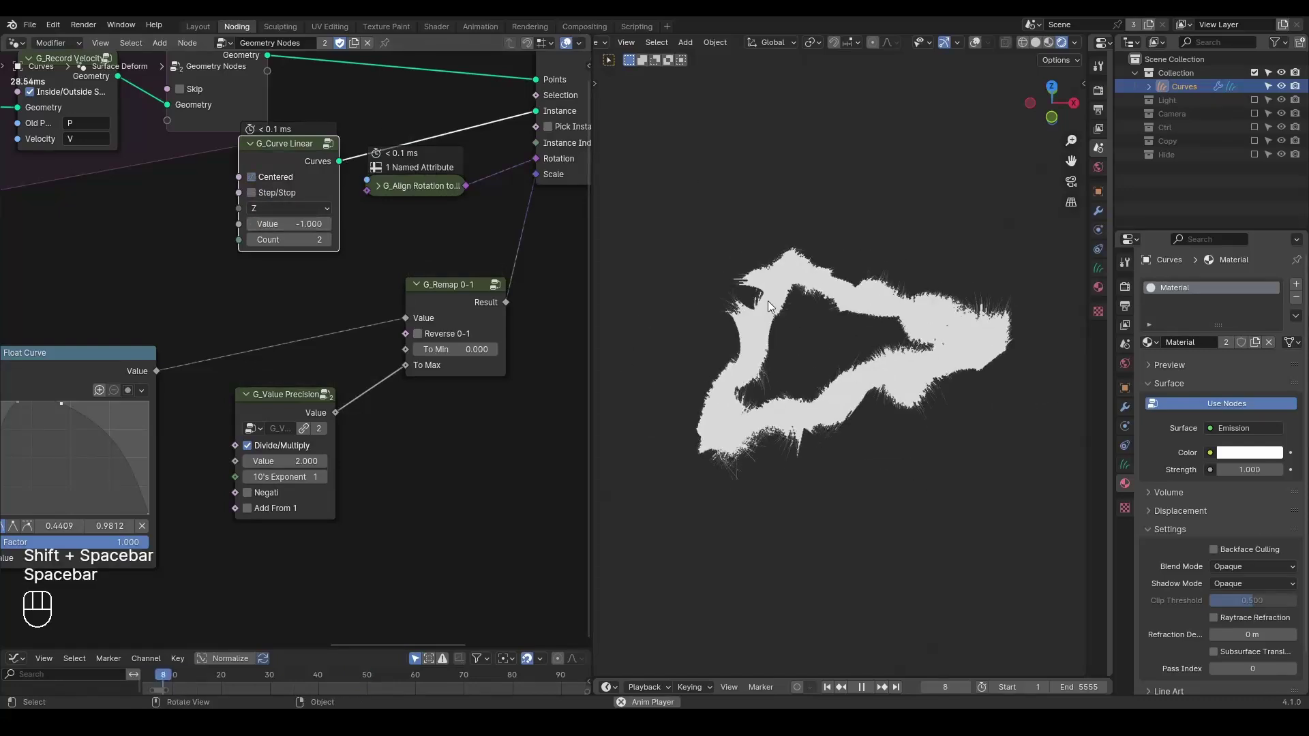
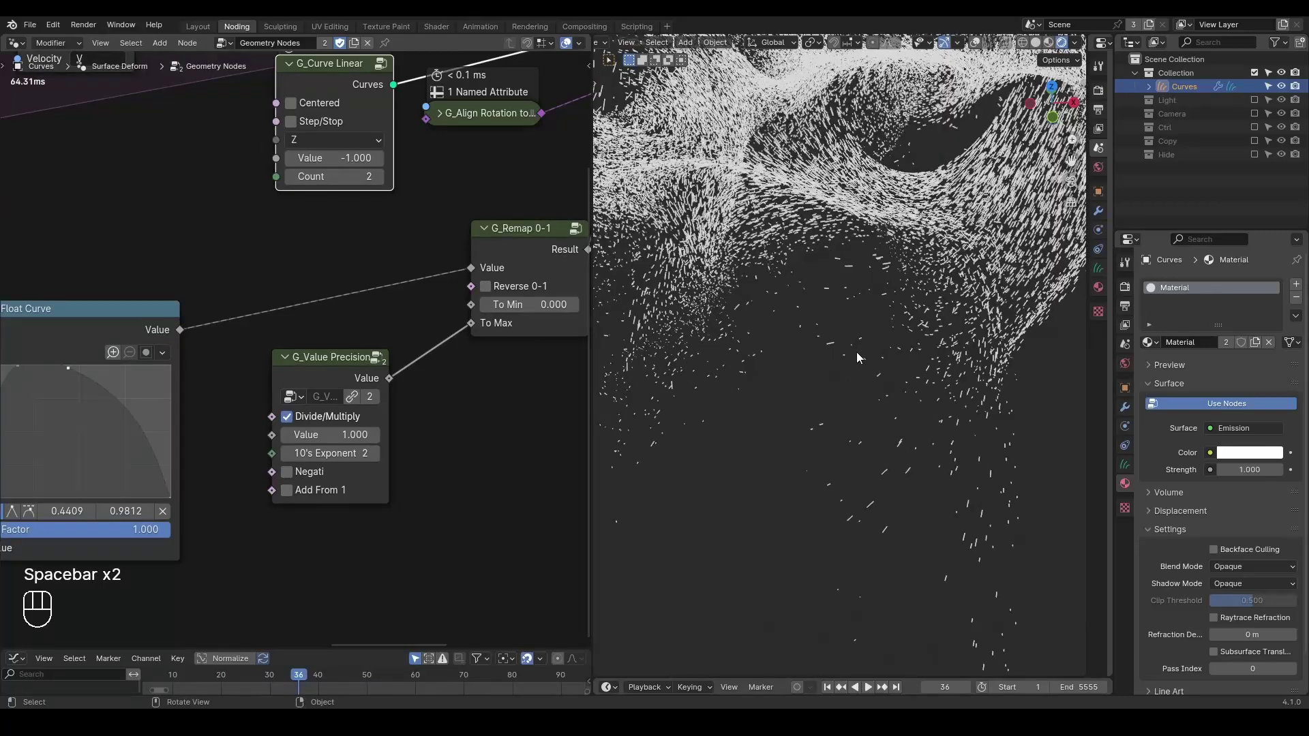
Zoom into the viewport and return to solid shading on the dense trail cloud at frame 36.
key(d)
key(d)
key(d)
key(d)
click(837, 360)
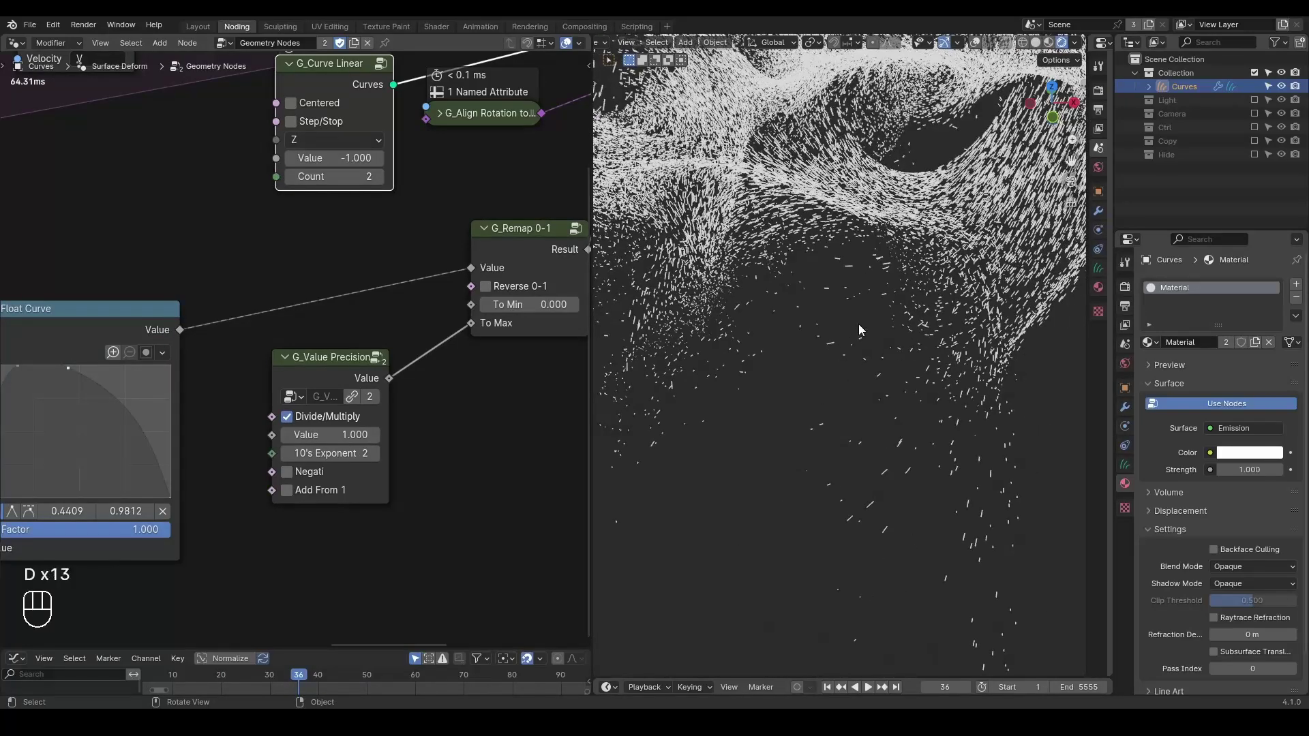
key(alt+q)
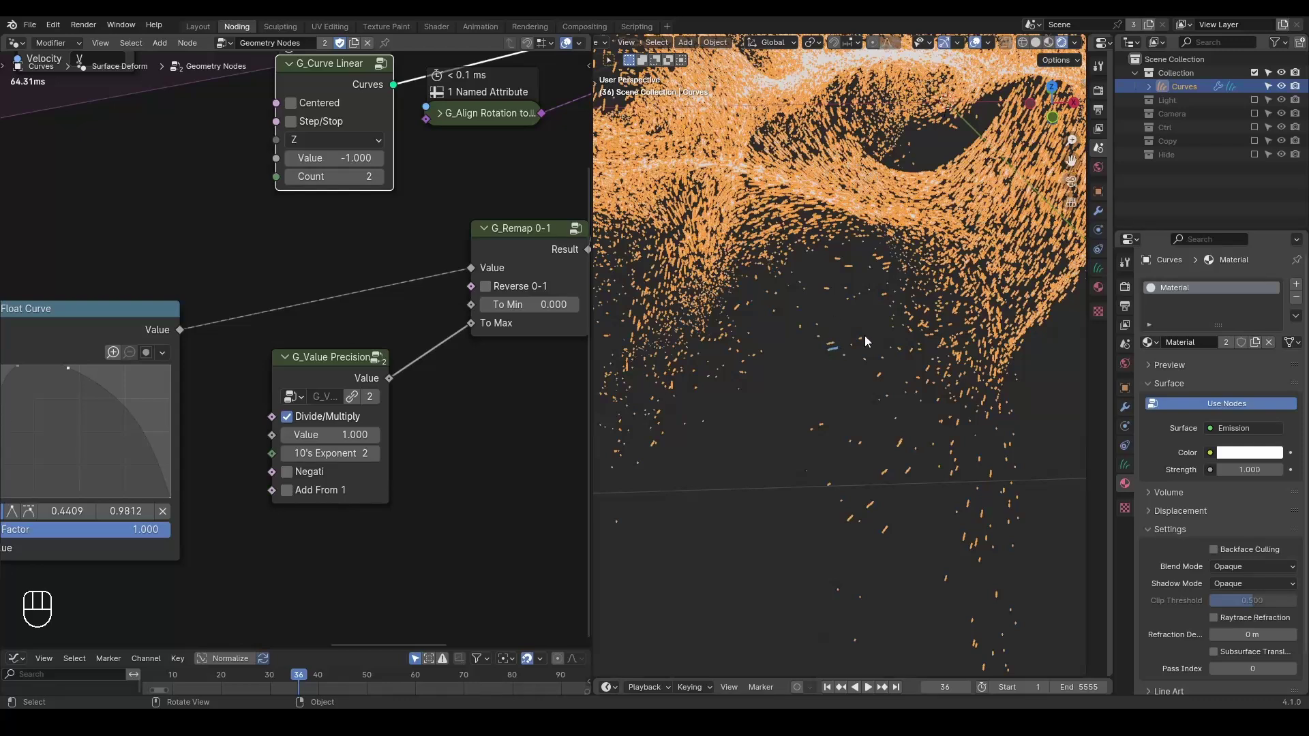
Pull back and orbit the viewport to see the whole particle trail cloud from above.
key(d)
drag(876, 279, 833, 381)
key(d)
key(d)
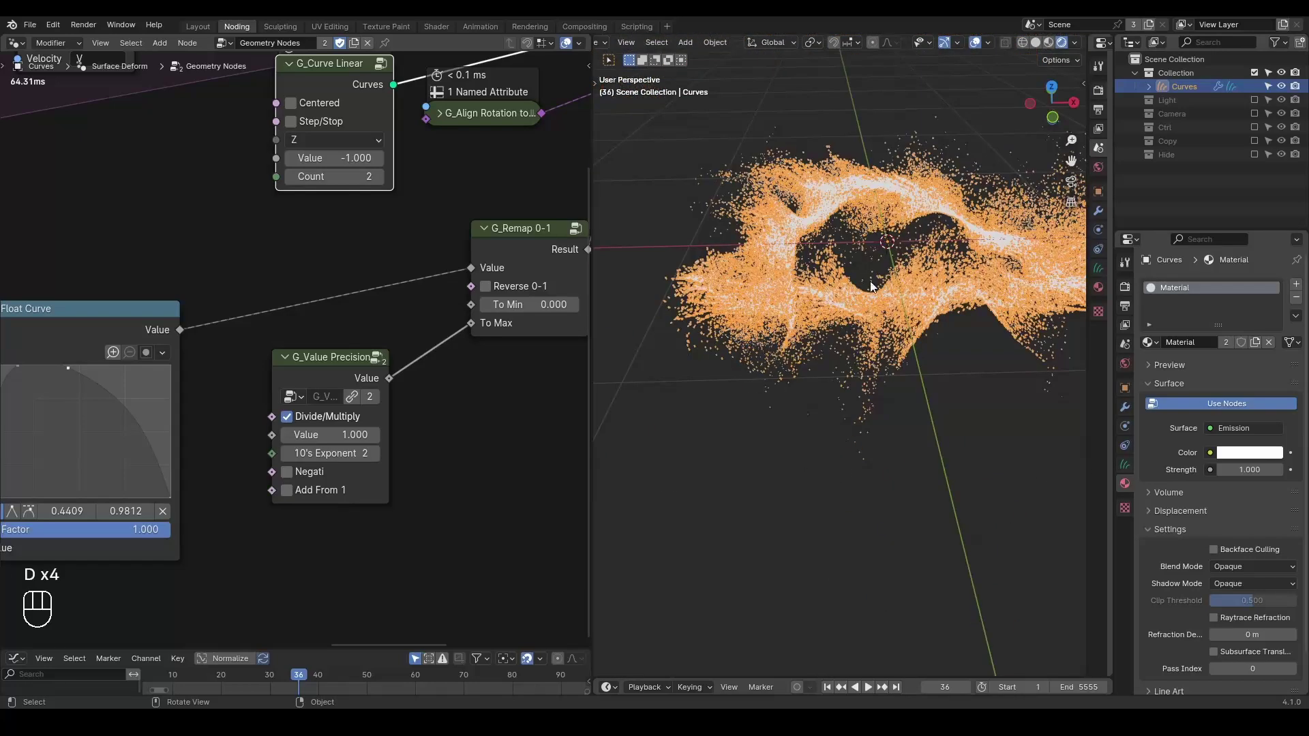
click(900, 109)
drag(920, 292, 894, 294)
drag(895, 271, 860, 148)
click(858, 136)
drag(864, 304, 864, 336)
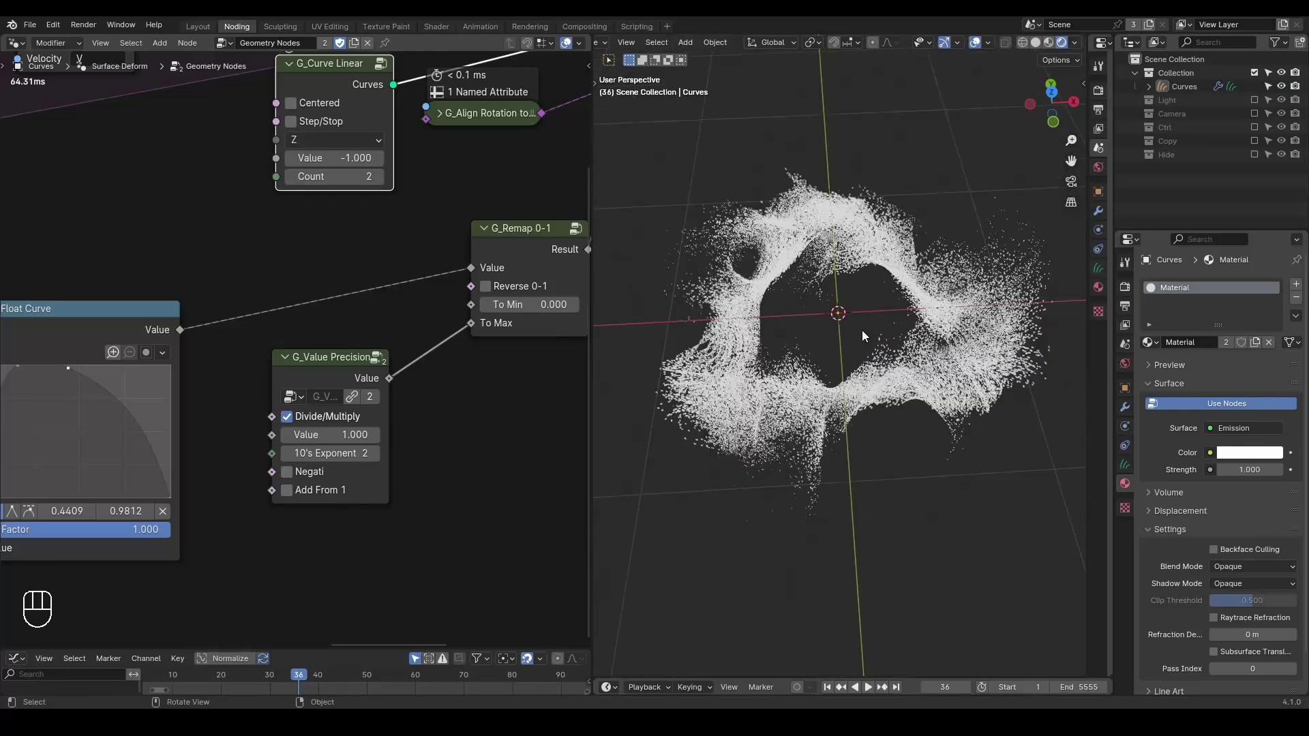
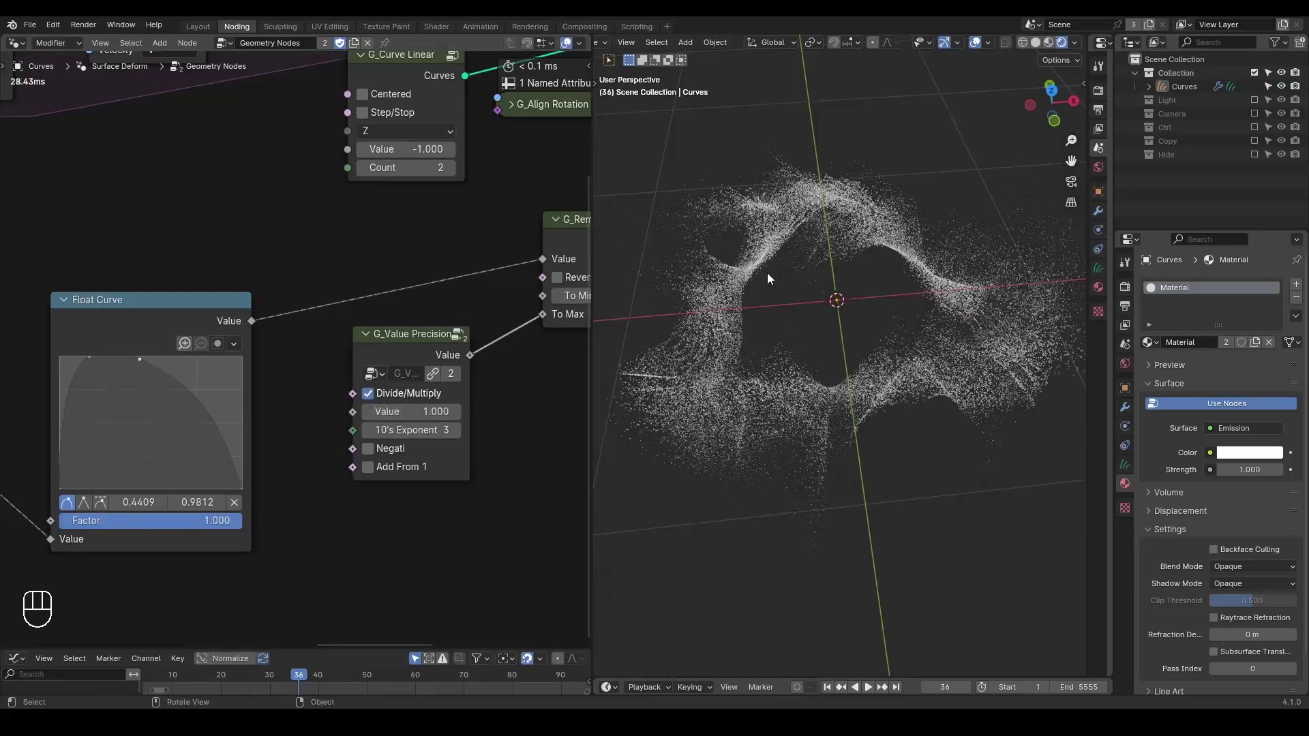
click(887, 142)
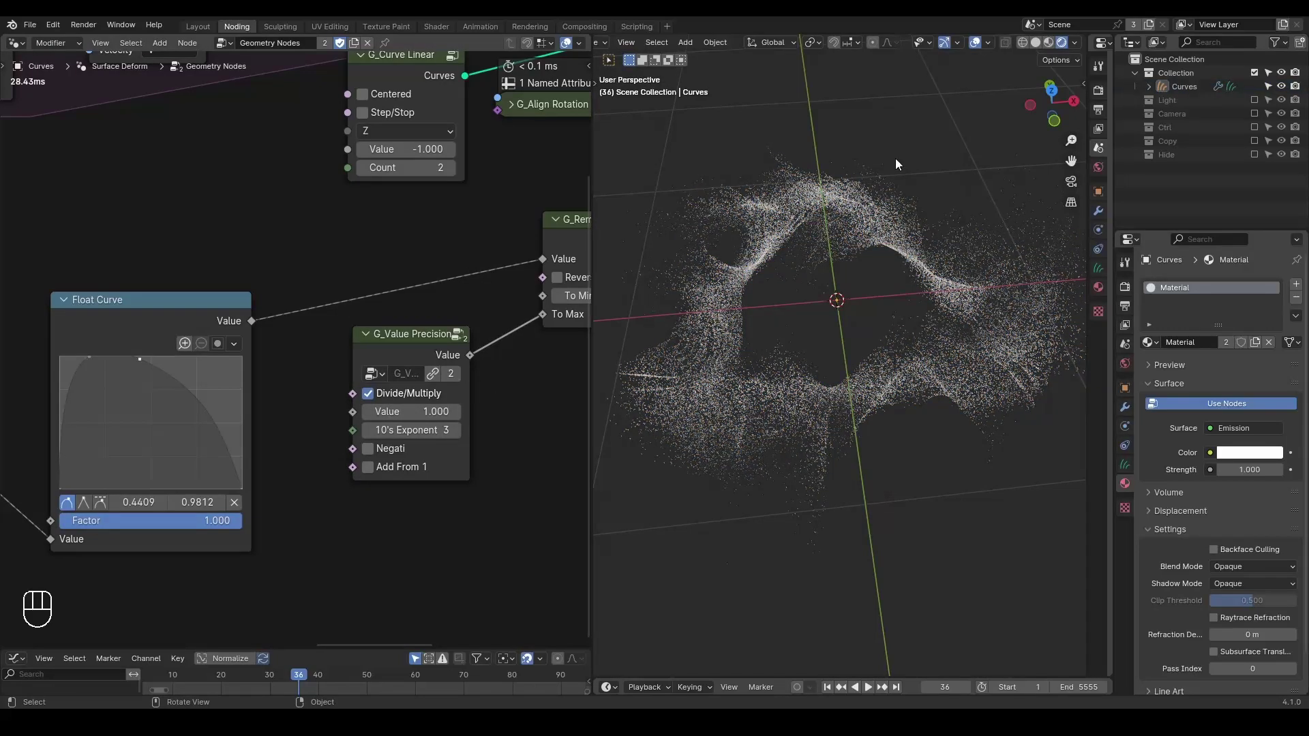
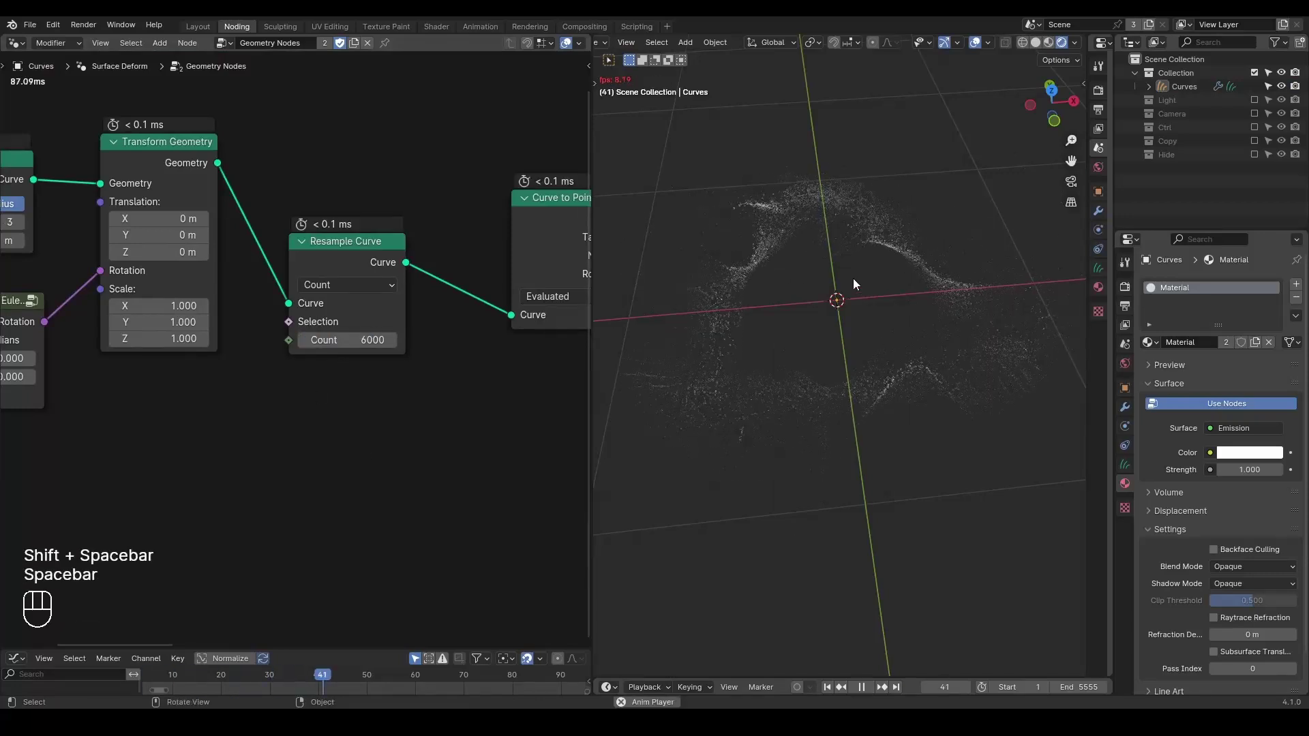
Replay the trail simulation and pan the node editor to the curl noise nodes.
key(space)
key(space)
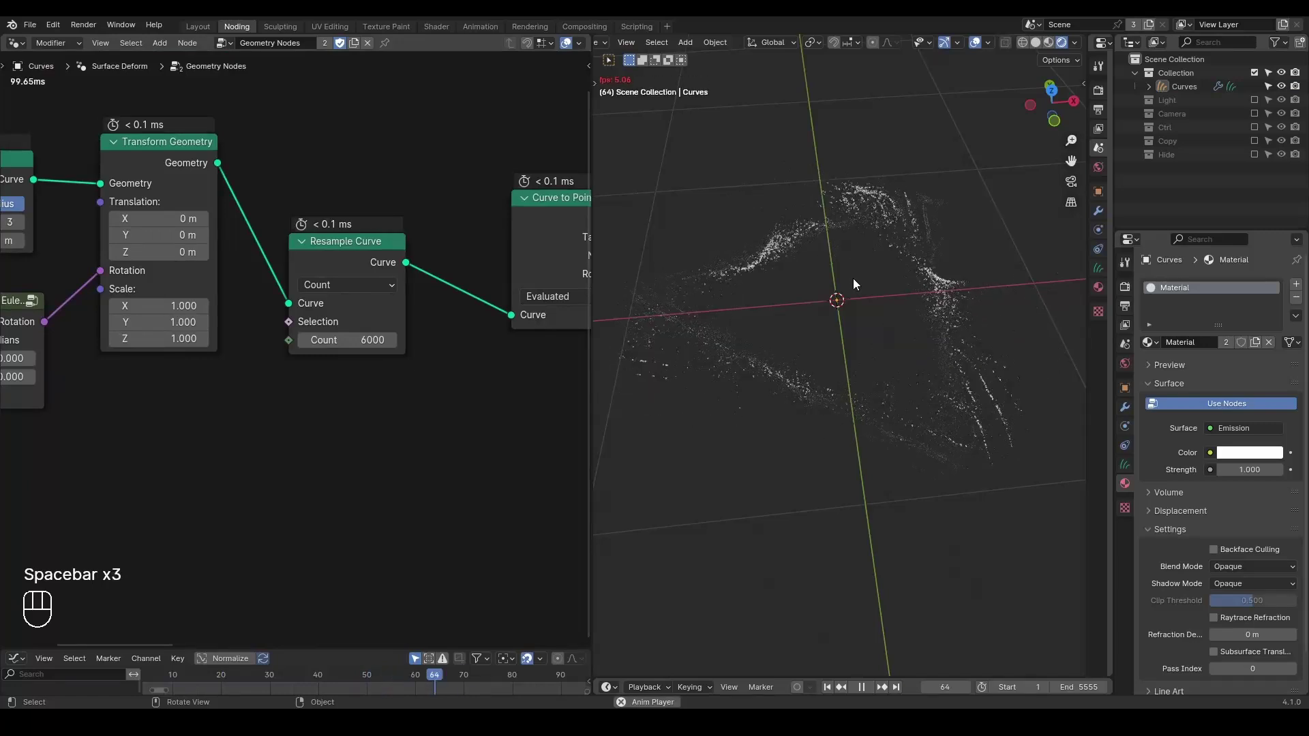
key(space)
drag(466, 374, 184, 332)
middle_click(118, 381)
click(156, 366)
middle_click(160, 373)
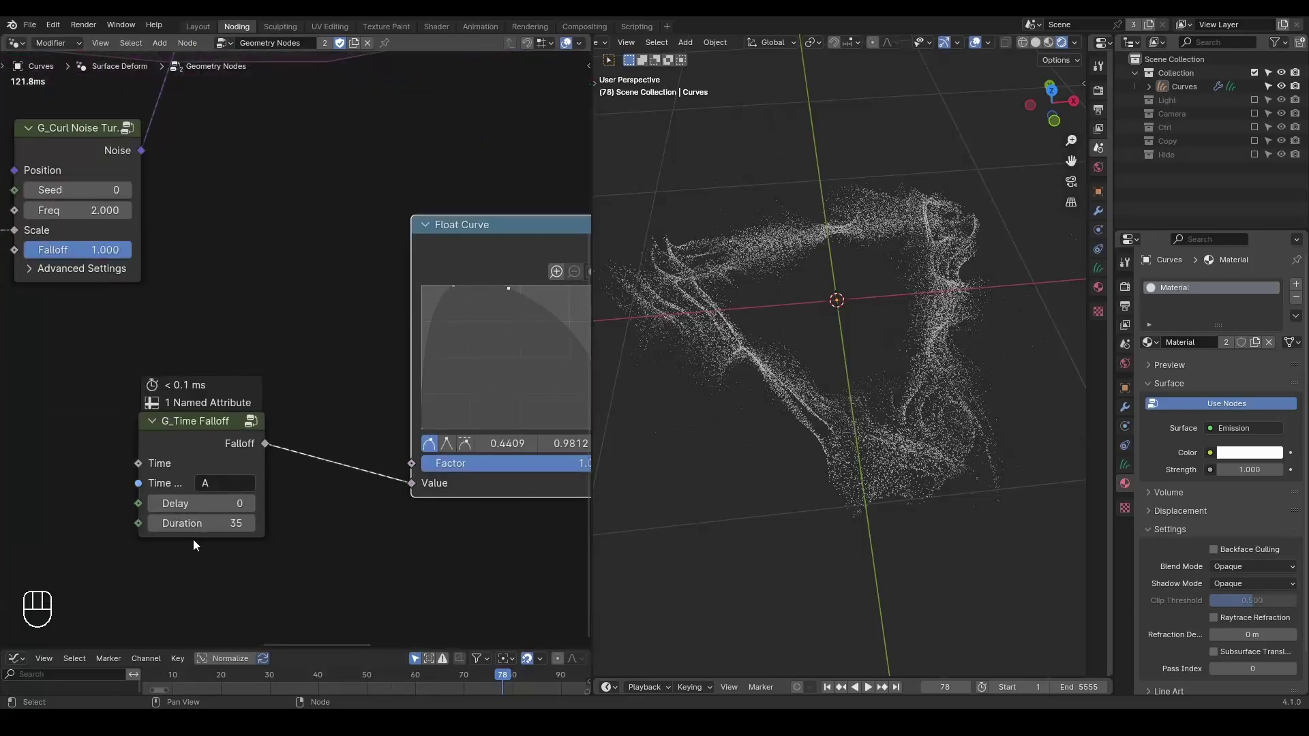
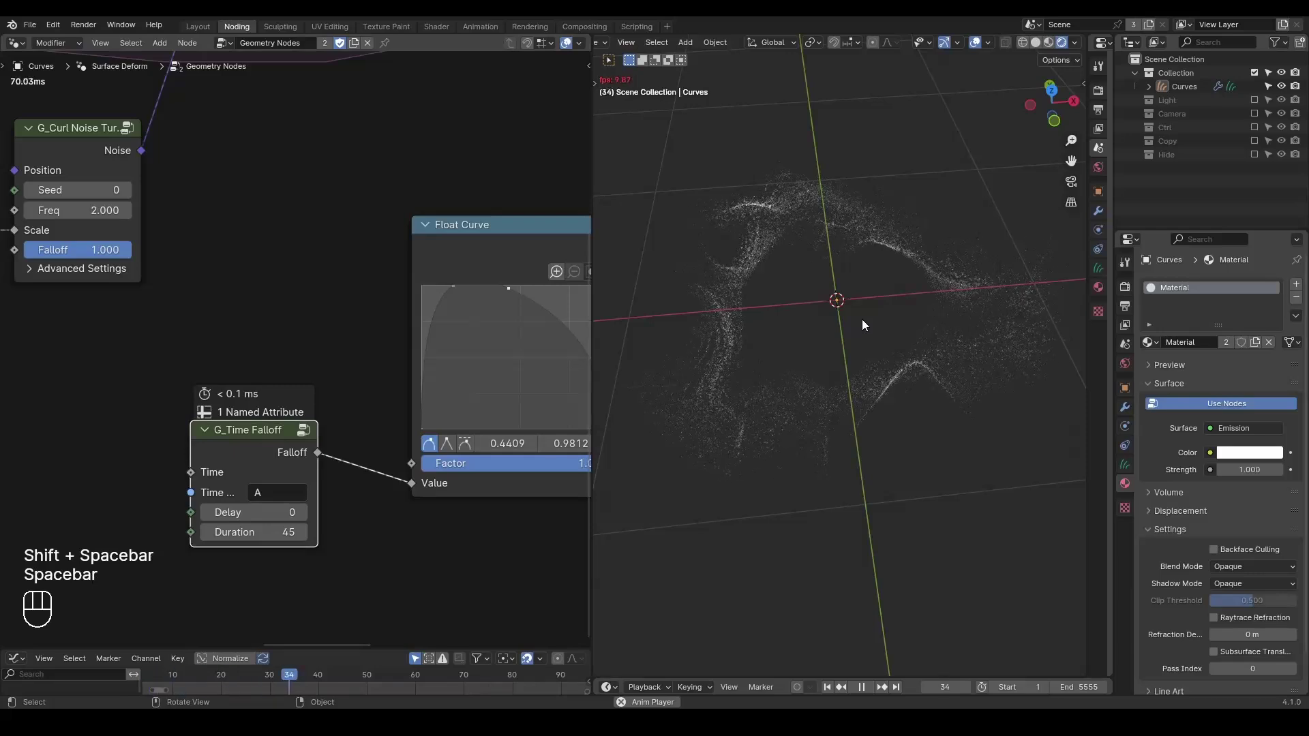
key(space)
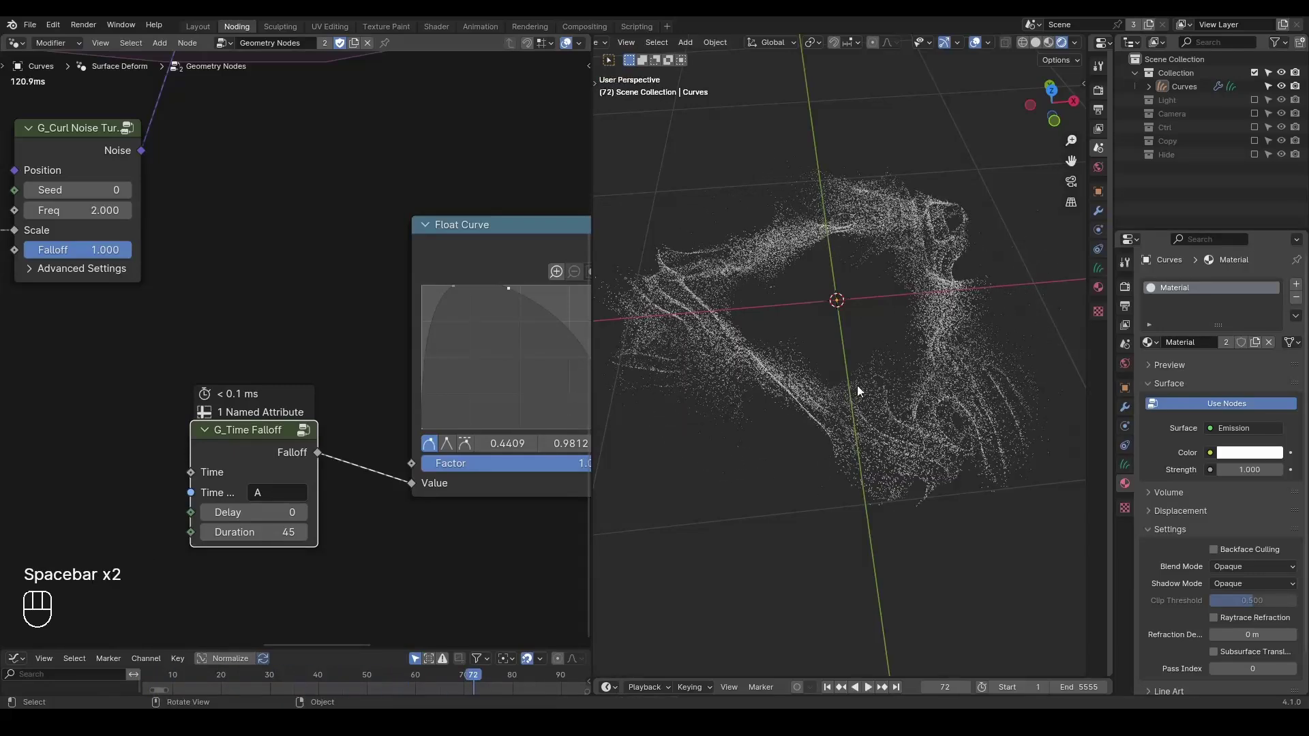
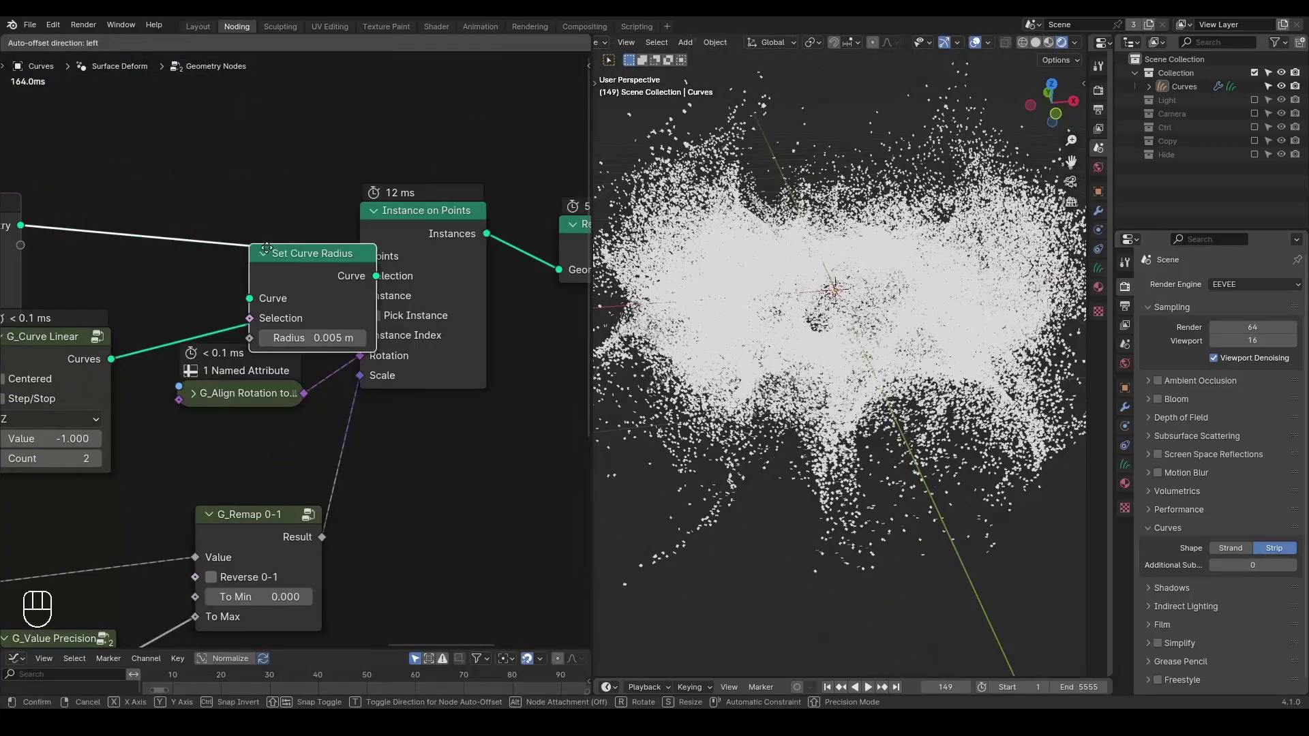
Set the EEVEE curves shape to Strand and replay the trail simulation.
key(x)
click(1250, 558)
middle_click(799, 336)
middle_click(800, 342)
drag(799, 334, 799, 350)
key(shift+space)
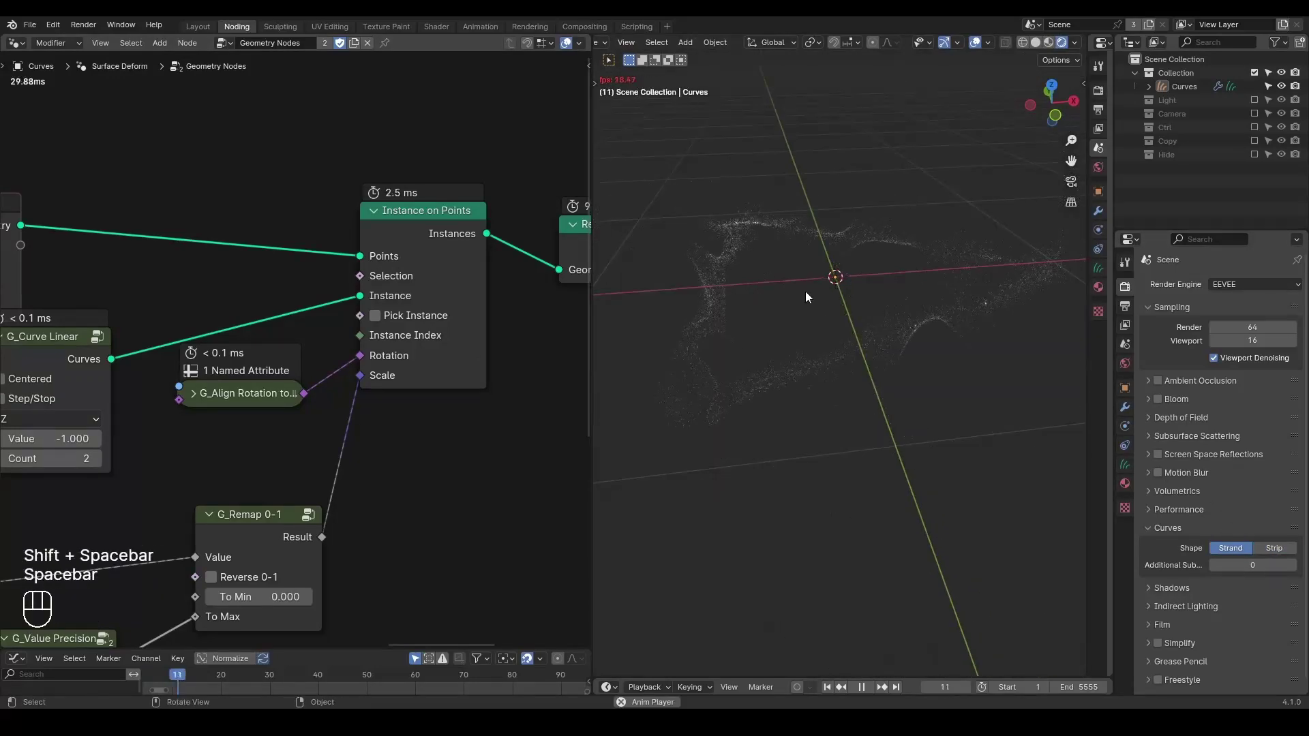
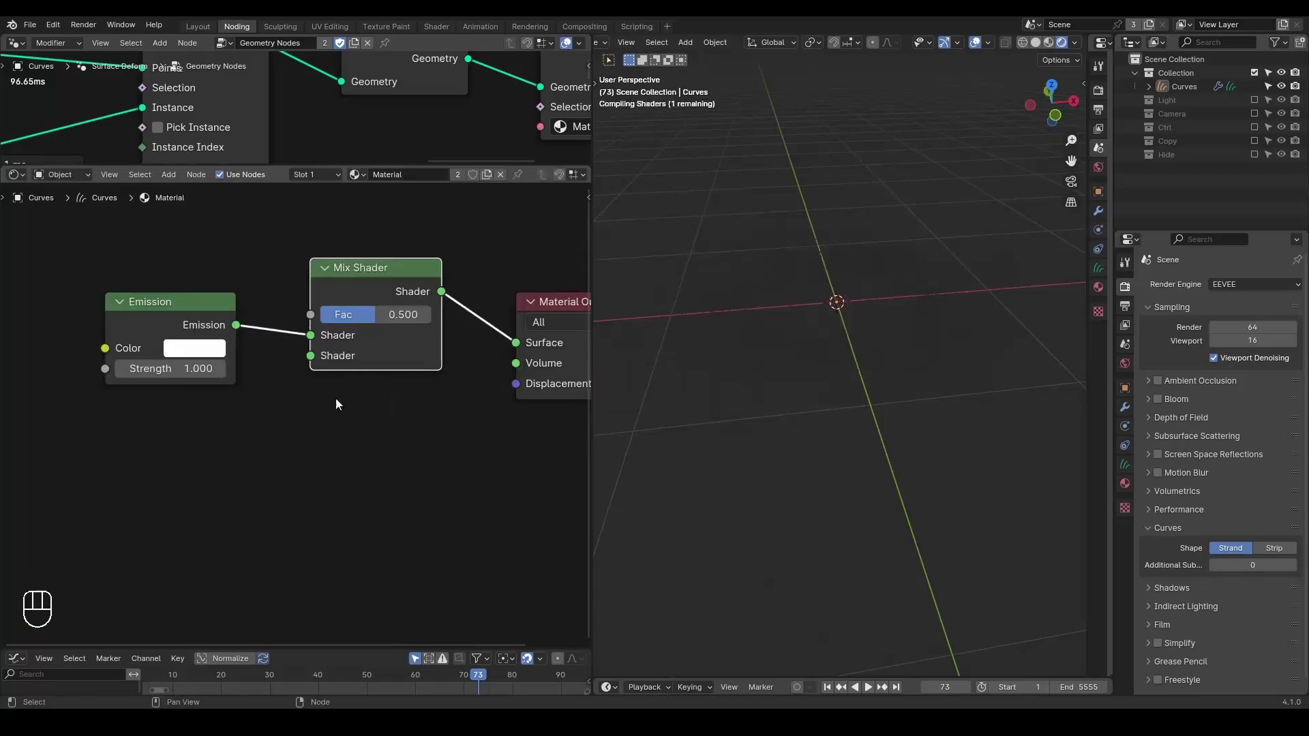
Add a Transparent BSDF into the Mix Shader's second input and set Blend Mode to Alpha Blend.
key(ctrl+a)
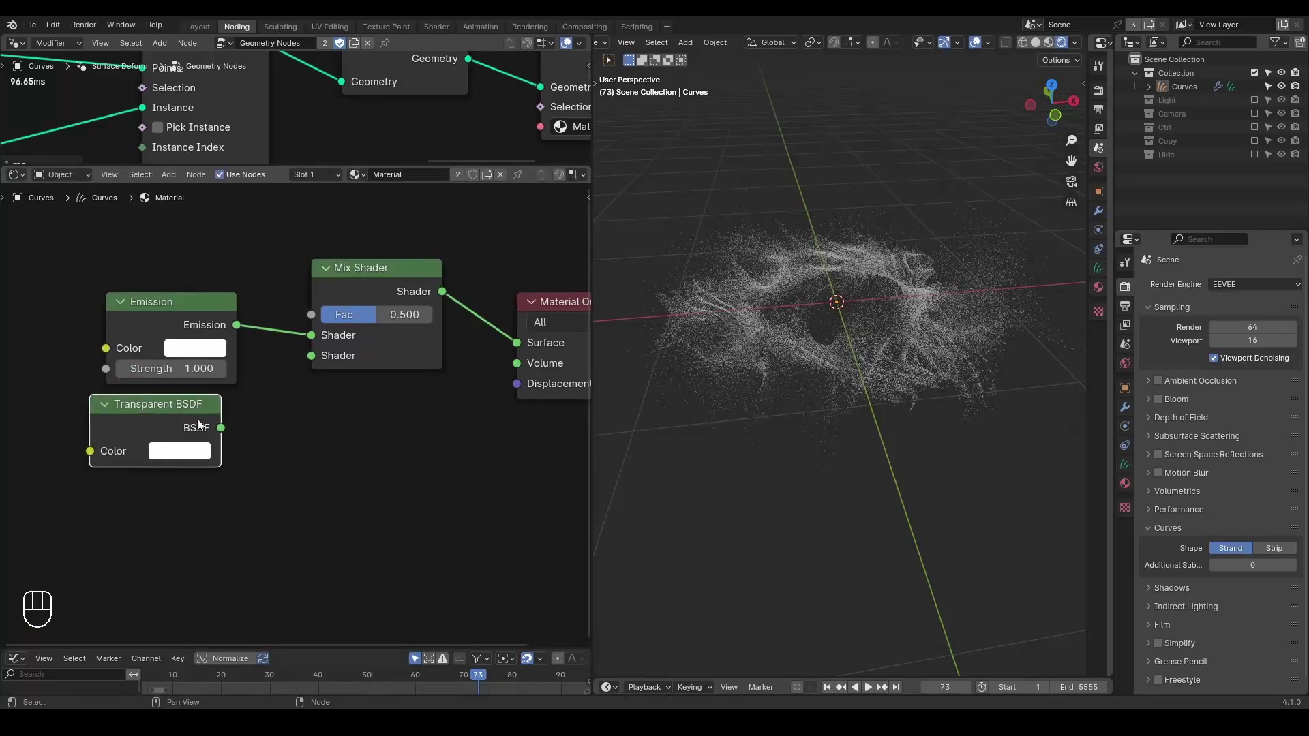
drag(326, 379, 357, 437)
key(n)
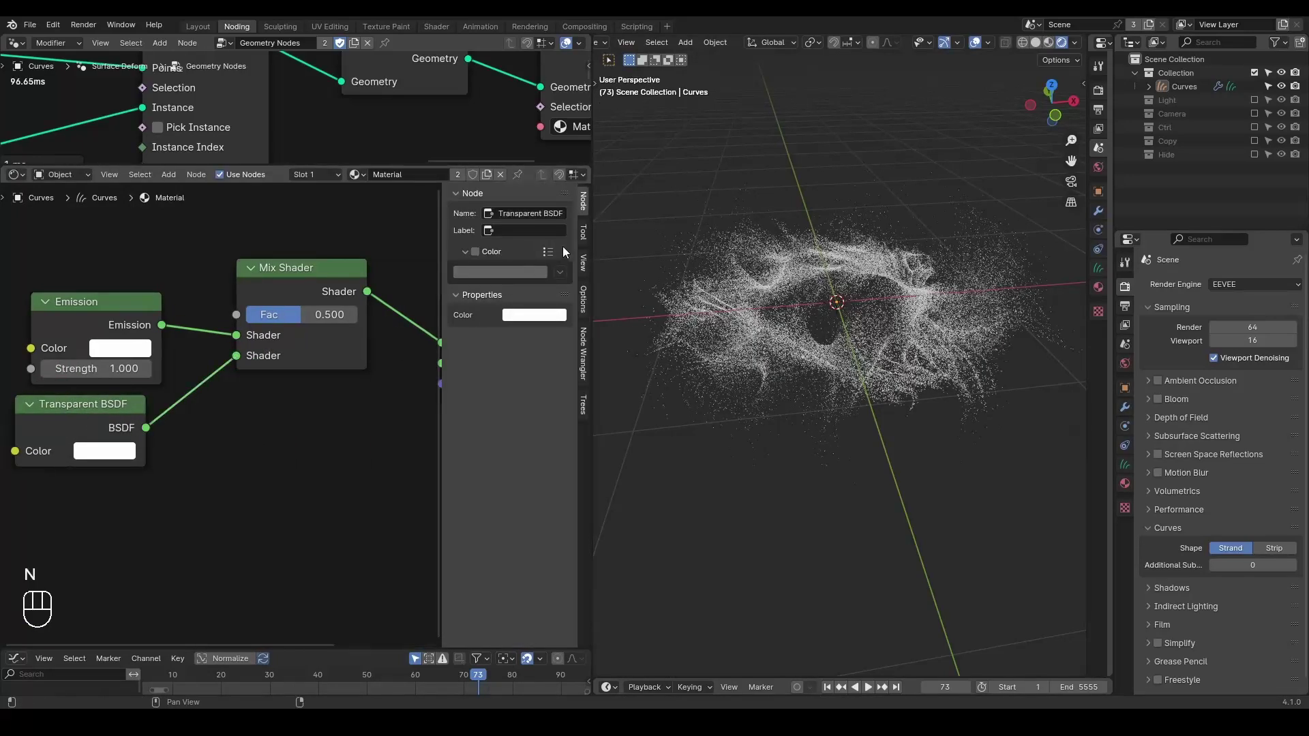
drag(517, 239, 530, 285)
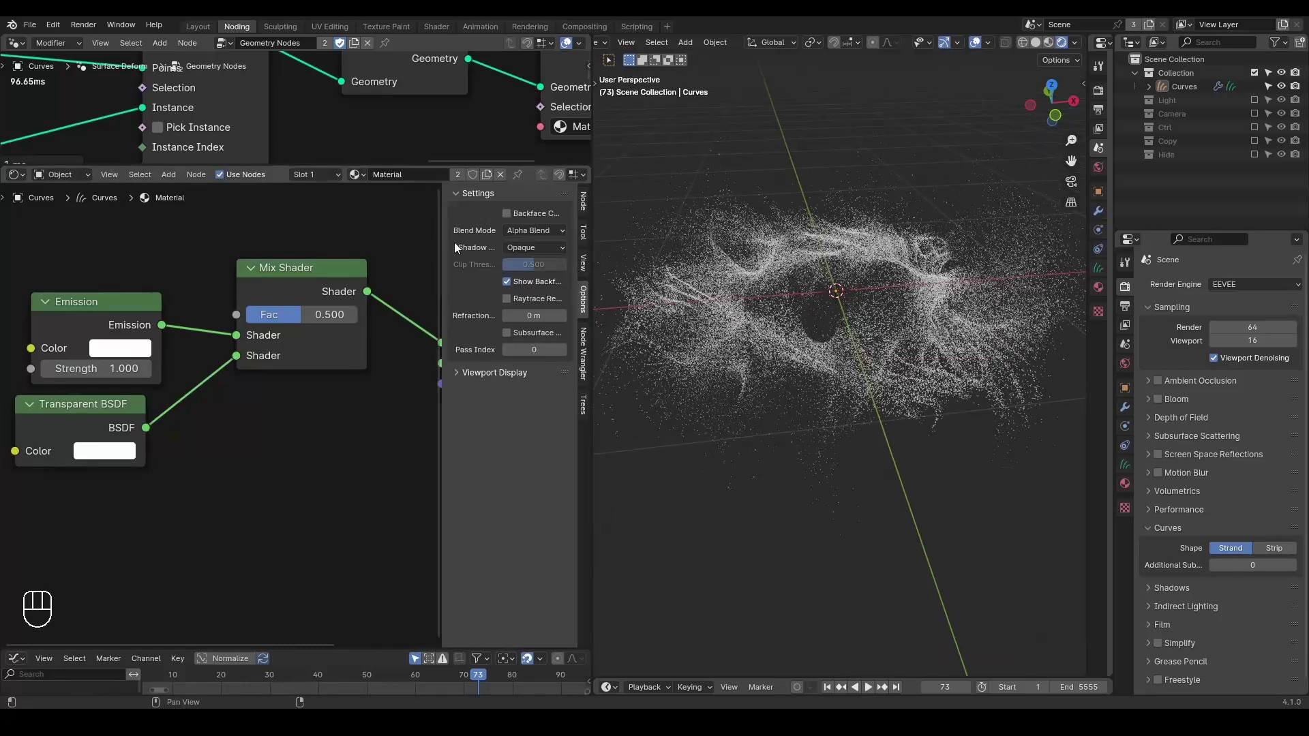
click(519, 240)
Raise the Mix Shader factor to about 0.9 and hide the node properties panel.
drag(300, 315, 349, 320)
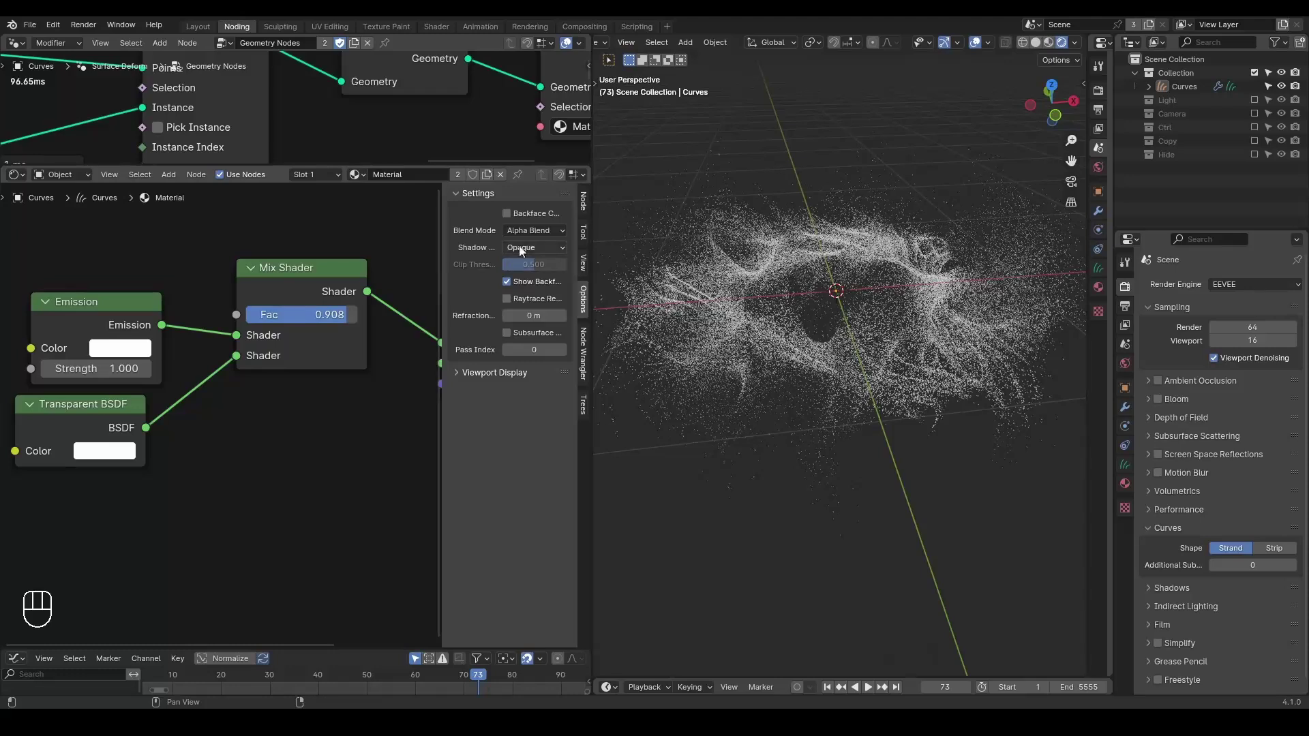
key(n)
key(n)
key(n)
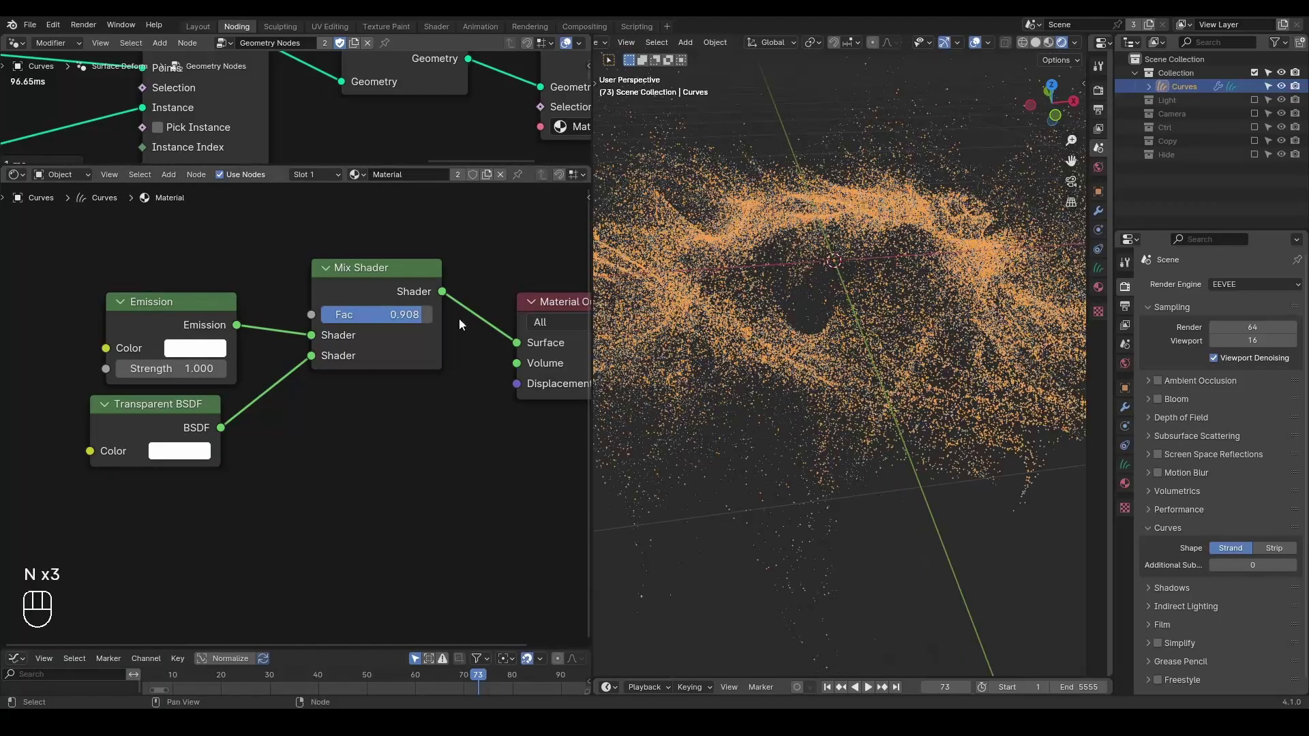
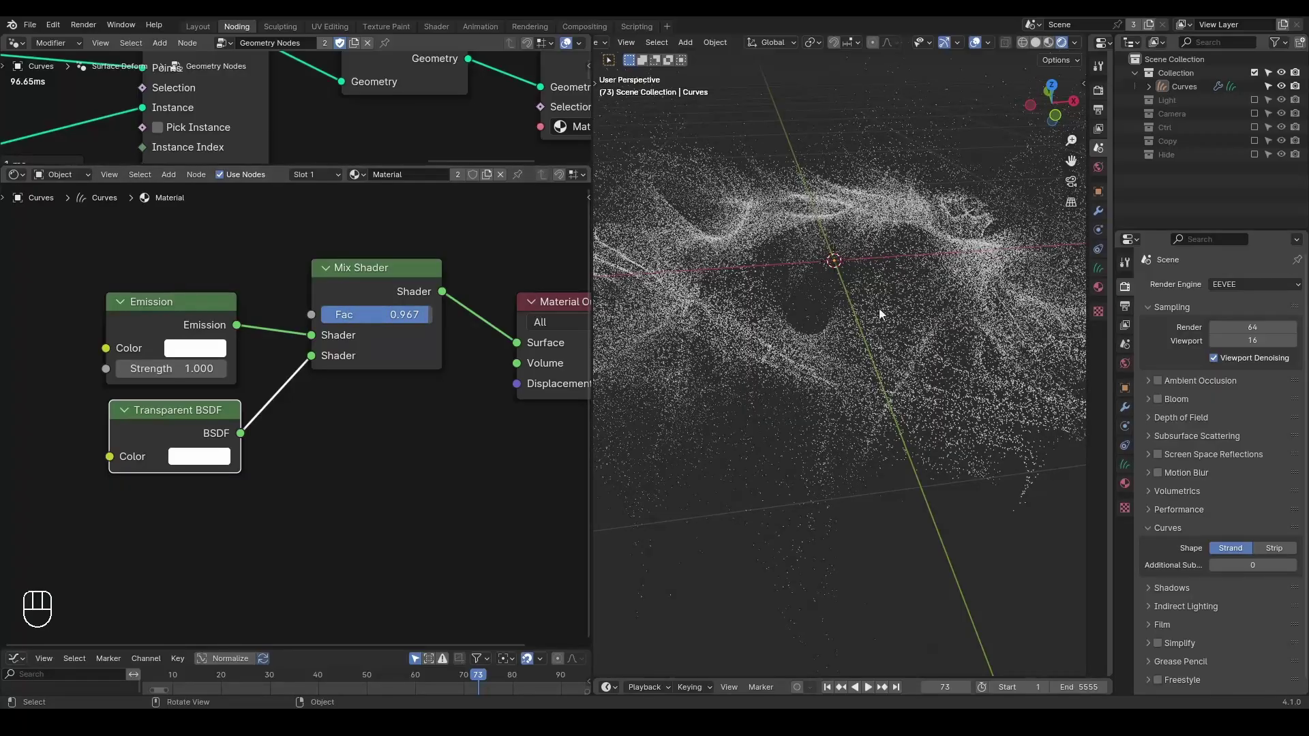
Enable Ambient Occlusion and Screen Space Reflections, and ease the mix factor to 0.942.
drag(863, 274, 854, 324)
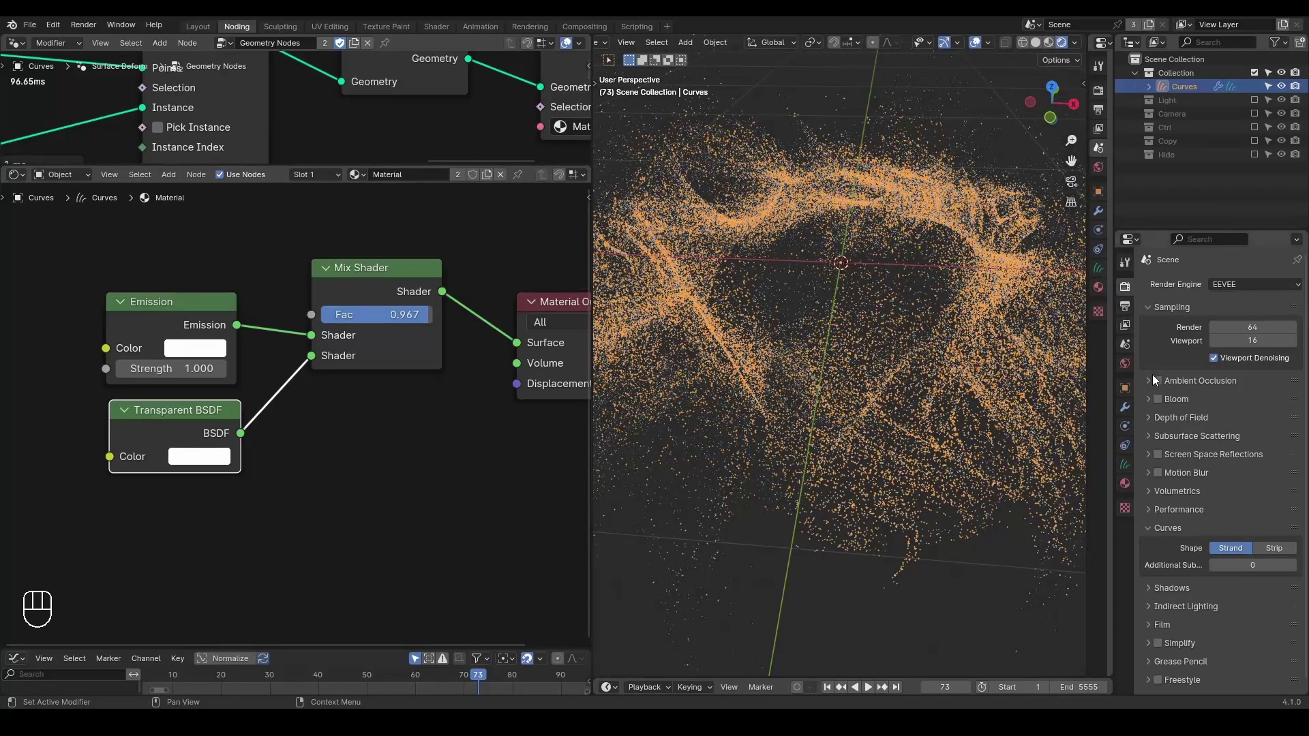
click(1160, 386)
click(1161, 459)
click(966, 175)
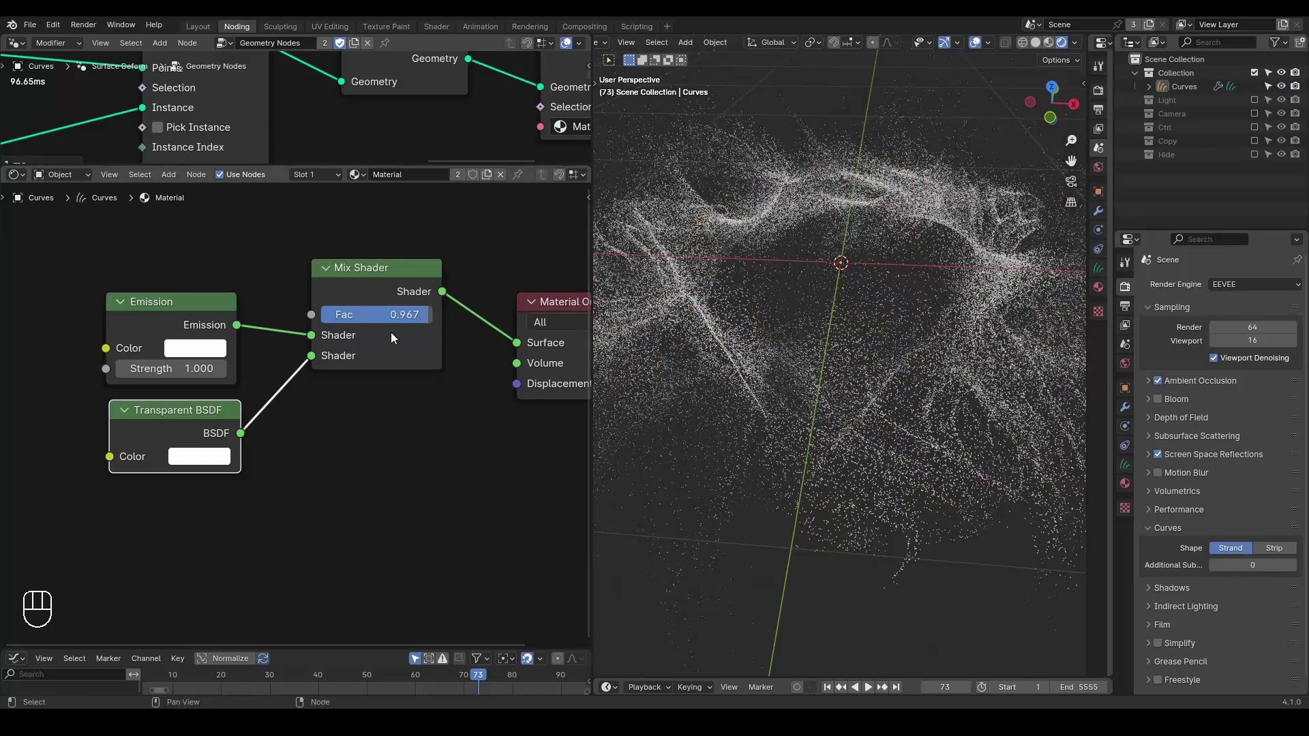
drag(416, 325, 435, 324)
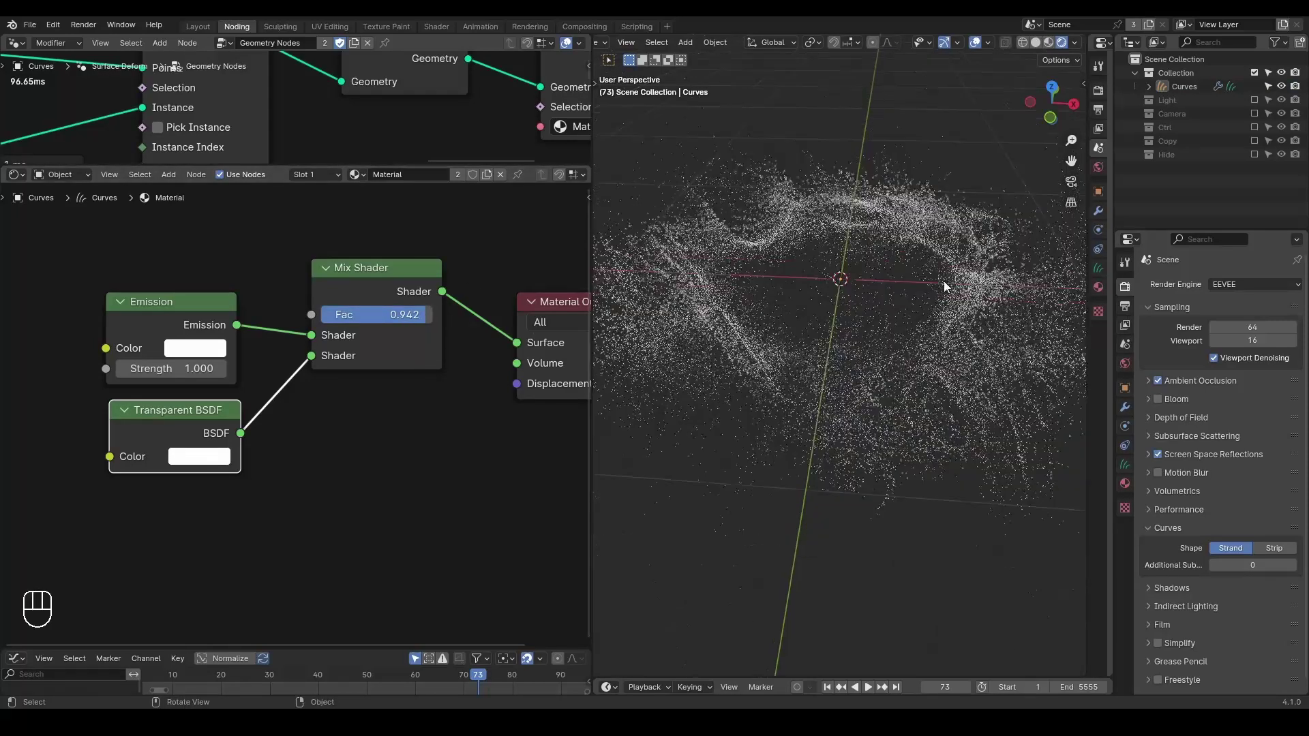
Preview the animation, then enable Bloom and expand its settings.
key(shift+space)
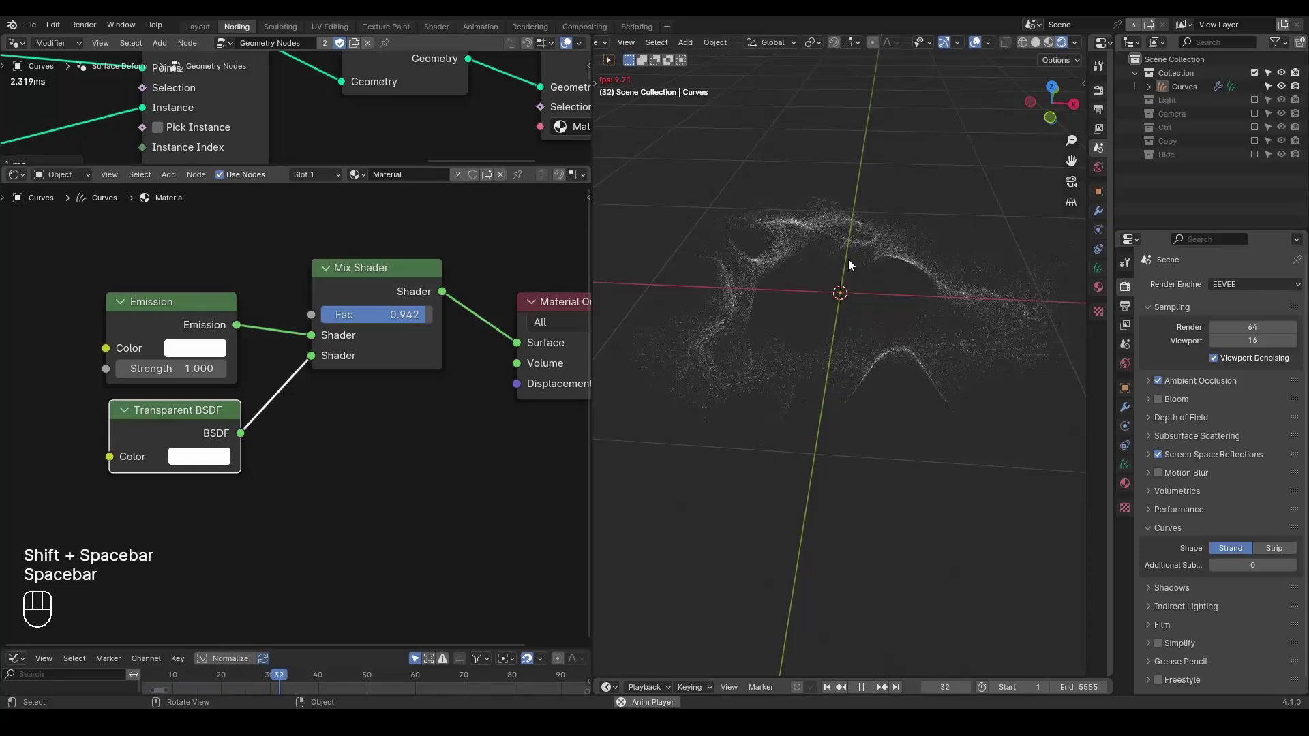
key(space)
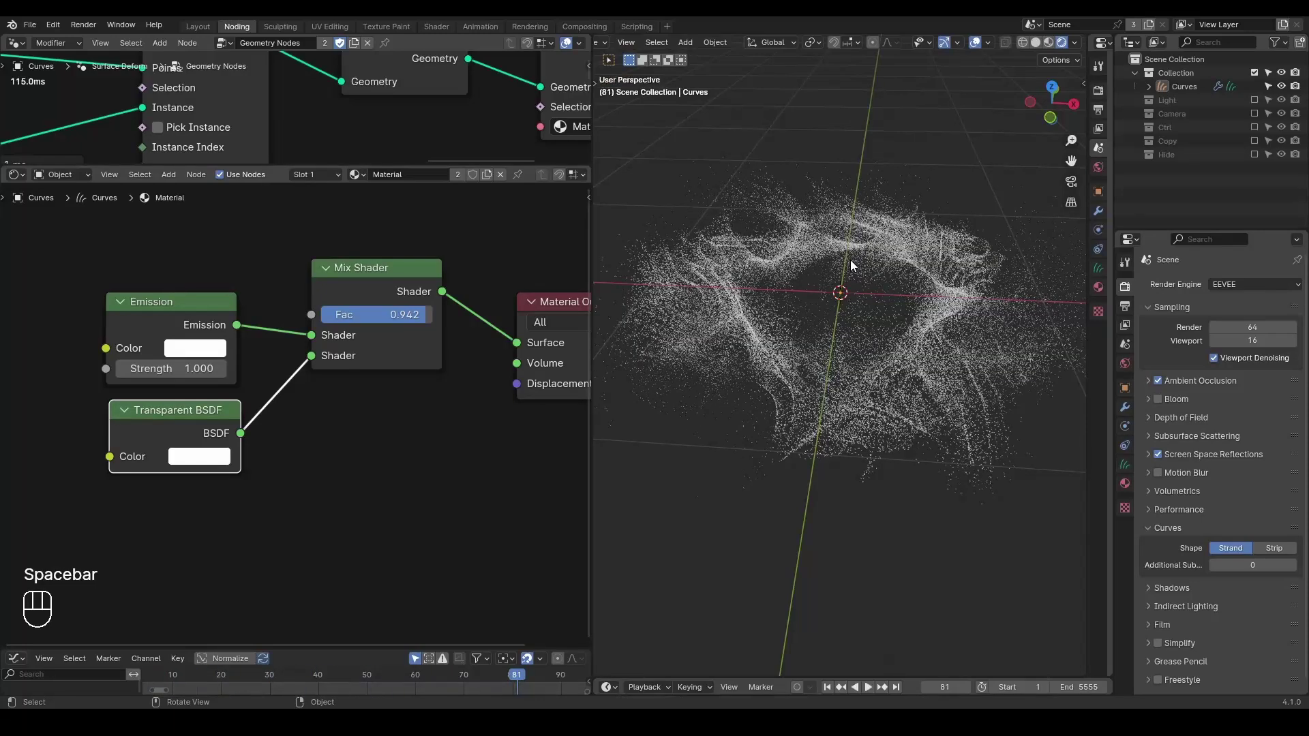
click(1156, 406)
click(1150, 403)
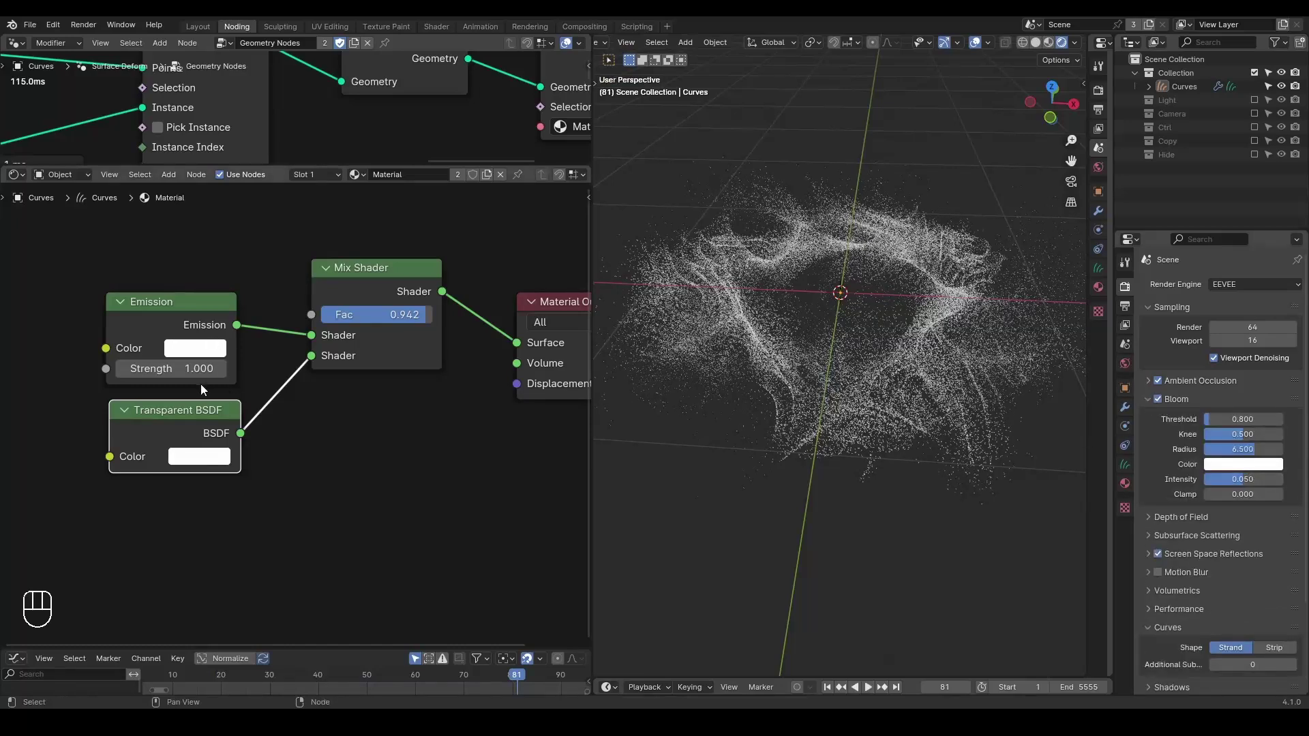
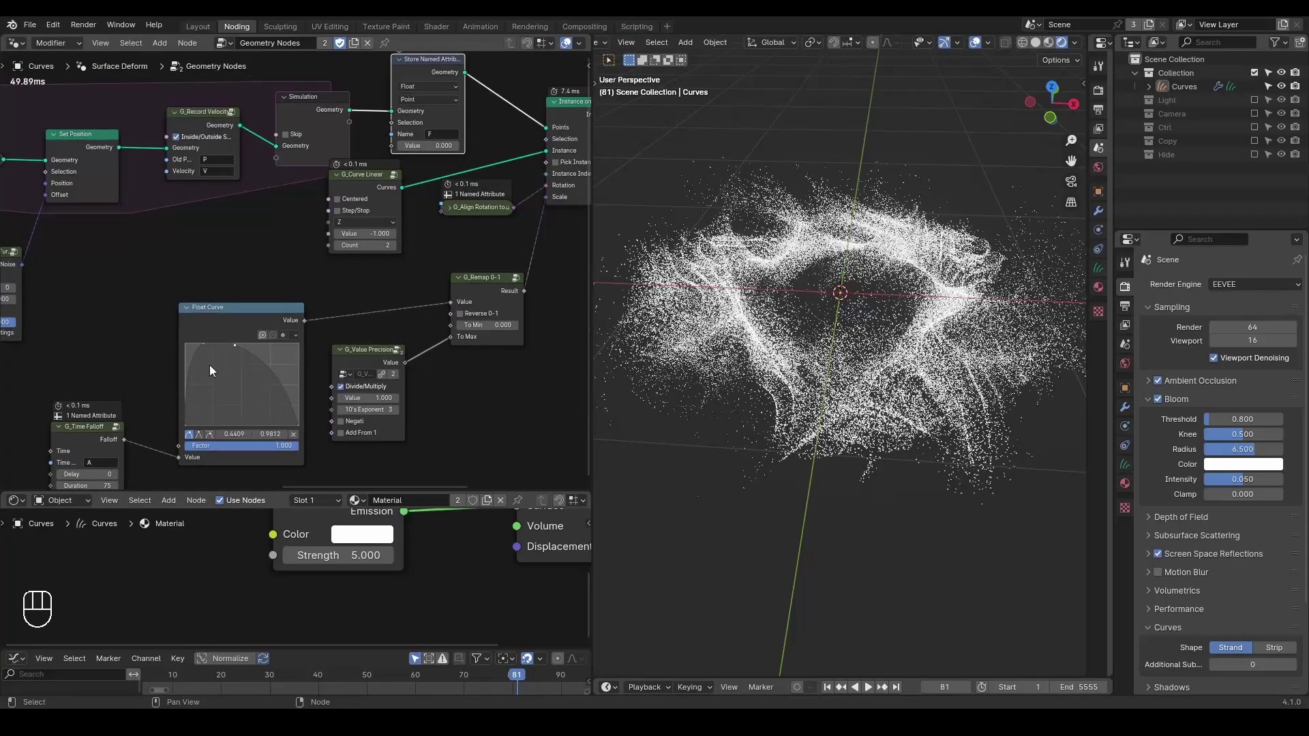
Connect the Attribute node's Color output to the Emission shader's Color input.
drag(128, 450, 343, 169)
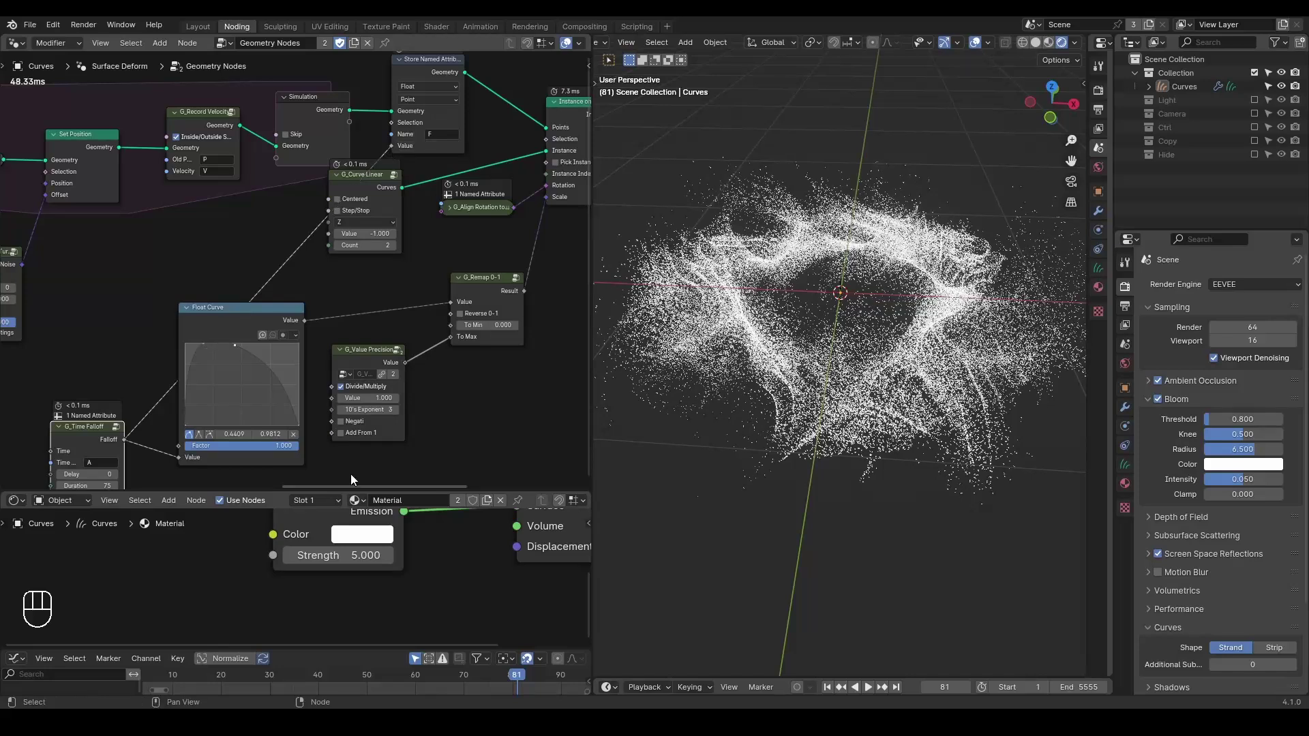
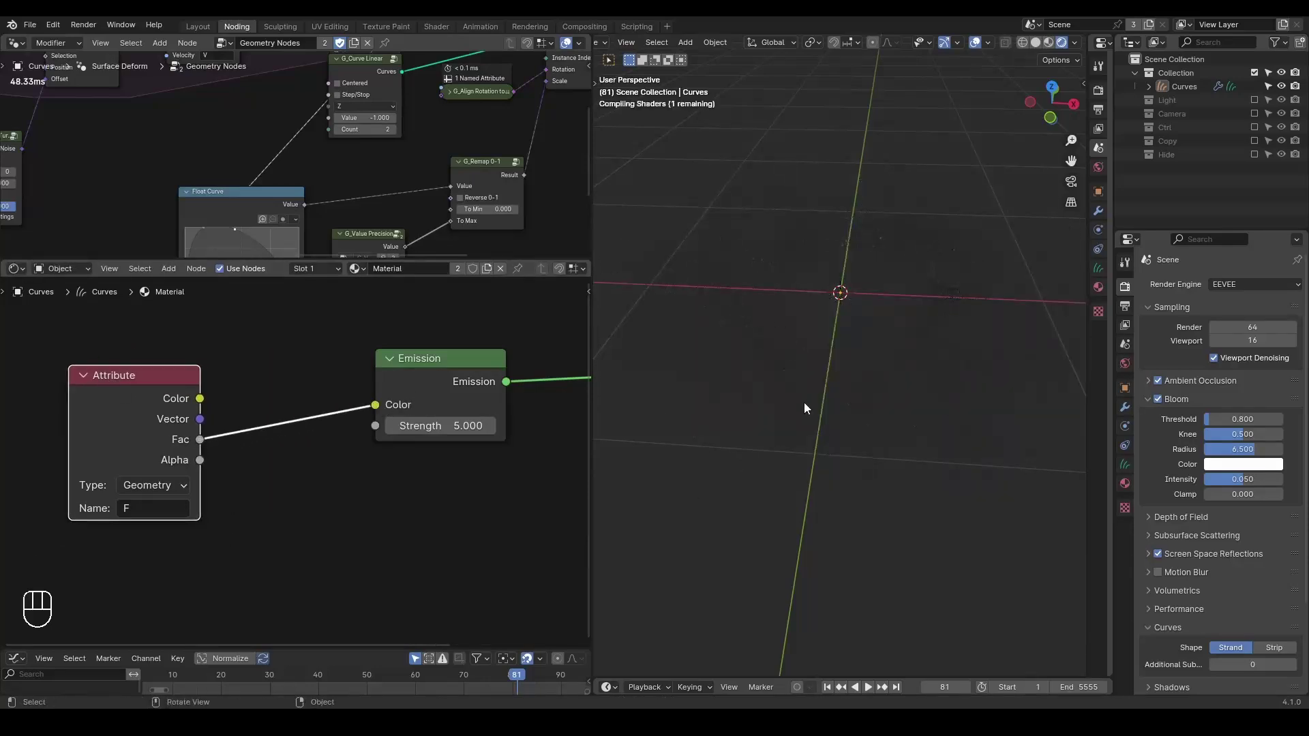
Insert a Color Ramp node between the Attribute node and the Emission shader.
click(815, 396)
key(ctrl+a)
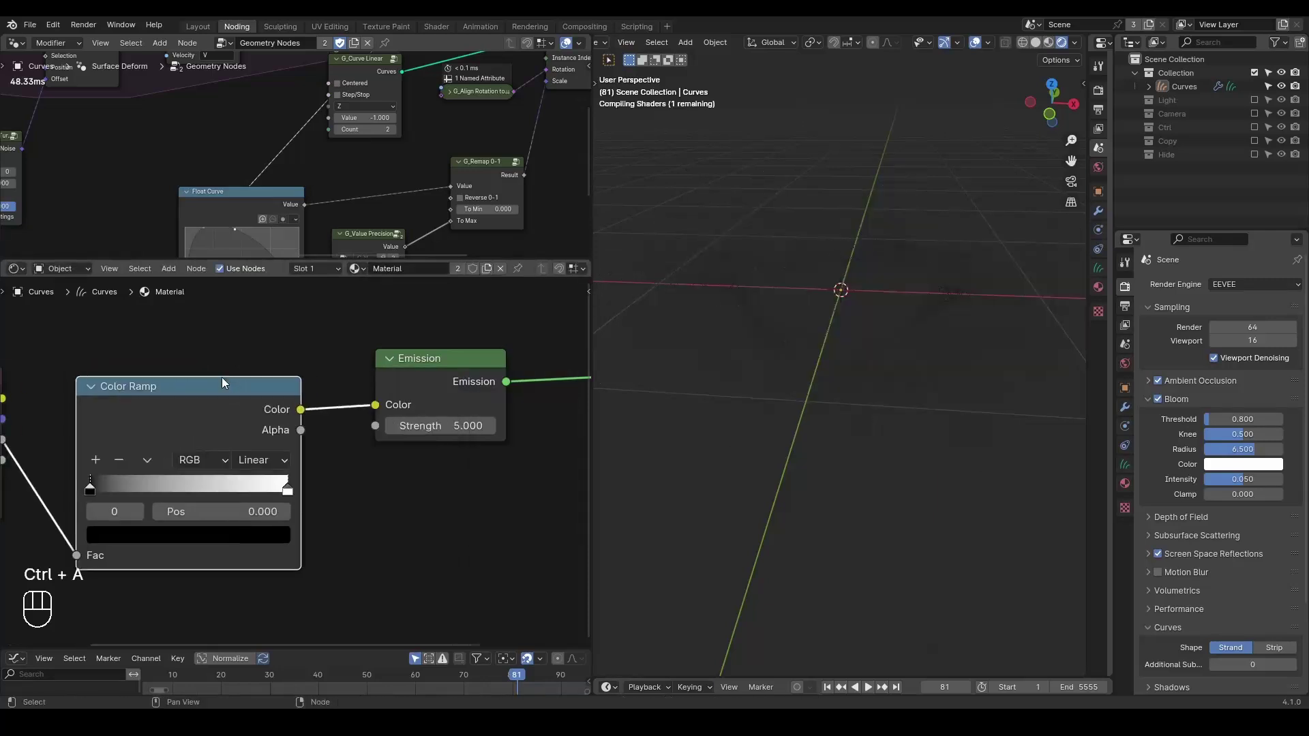
middle_click(182, 494)
click(133, 476)
double_click(369, 477)
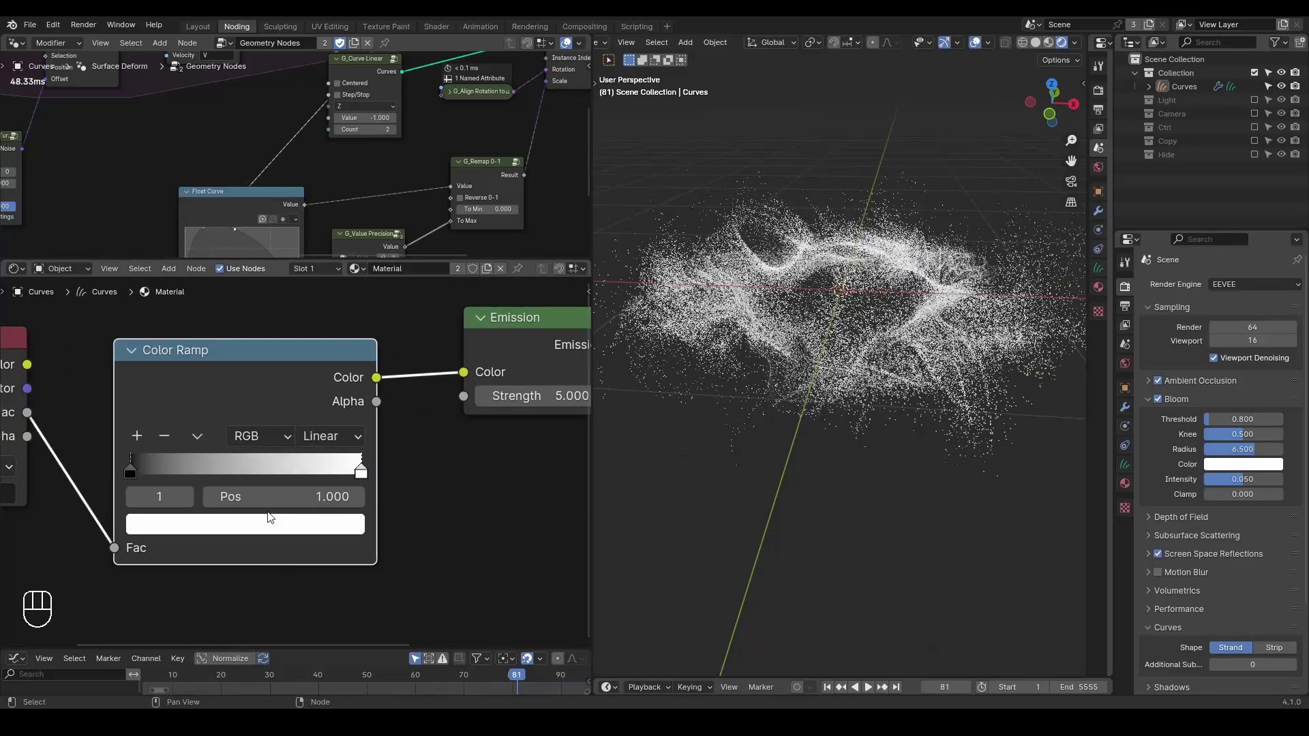
Tint a Color Ramp stop orange-red so the trails glow that colour.
drag(136, 440, 232, 475)
click(241, 535)
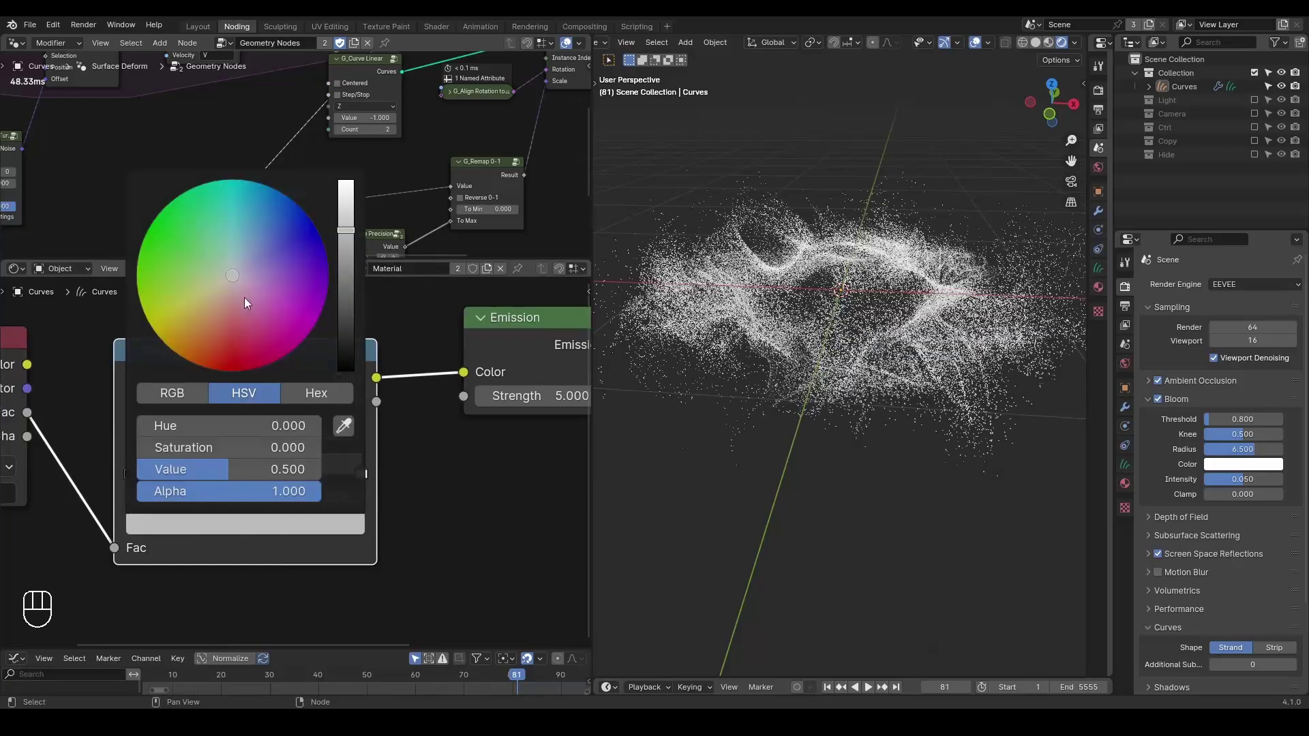
click(427, 439)
drag(243, 479, 289, 473)
click(236, 522)
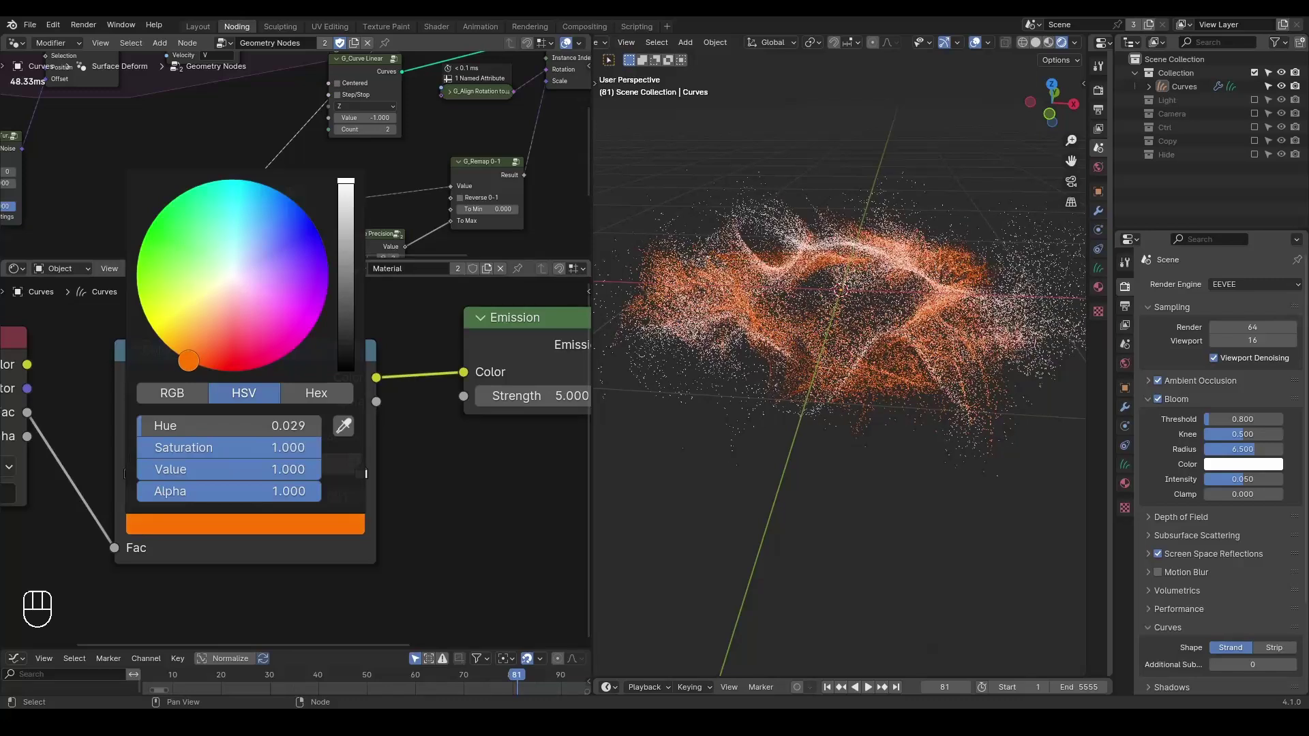
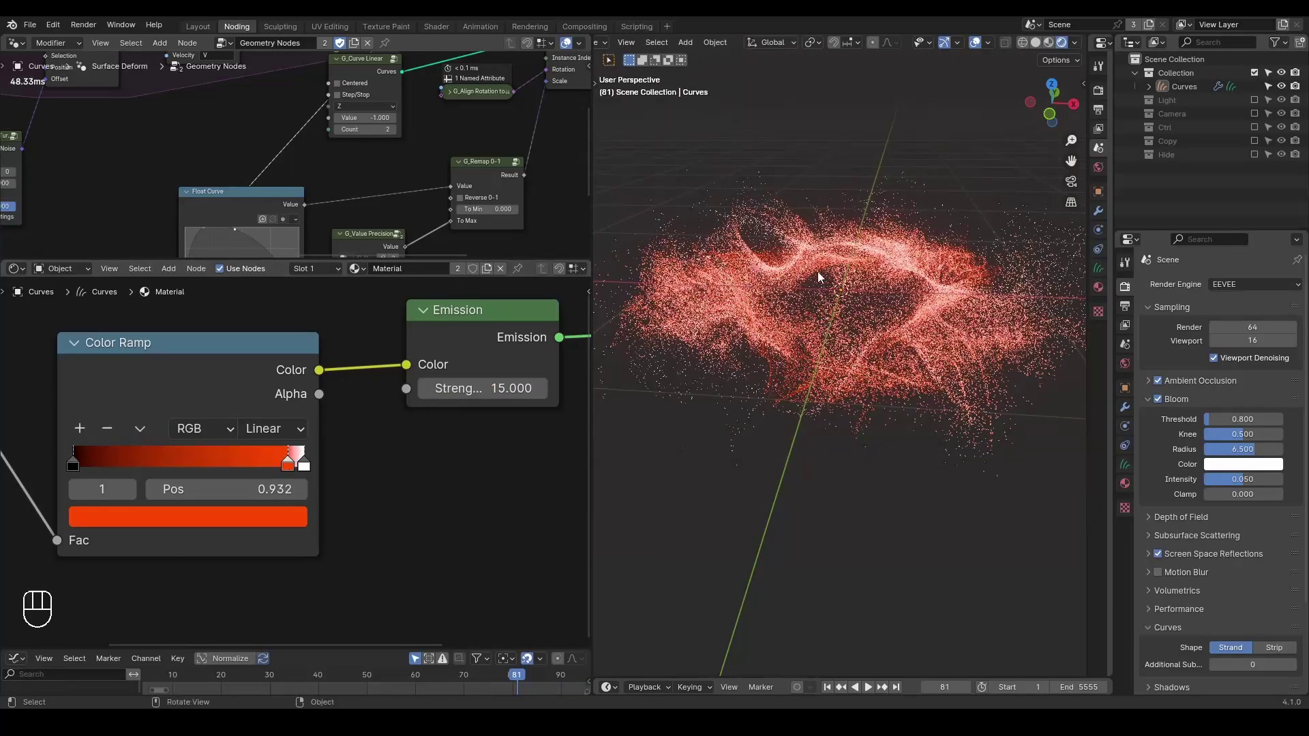
Play the orange-red trail animation, then return the timeline to frame 1.
key(shift+space)
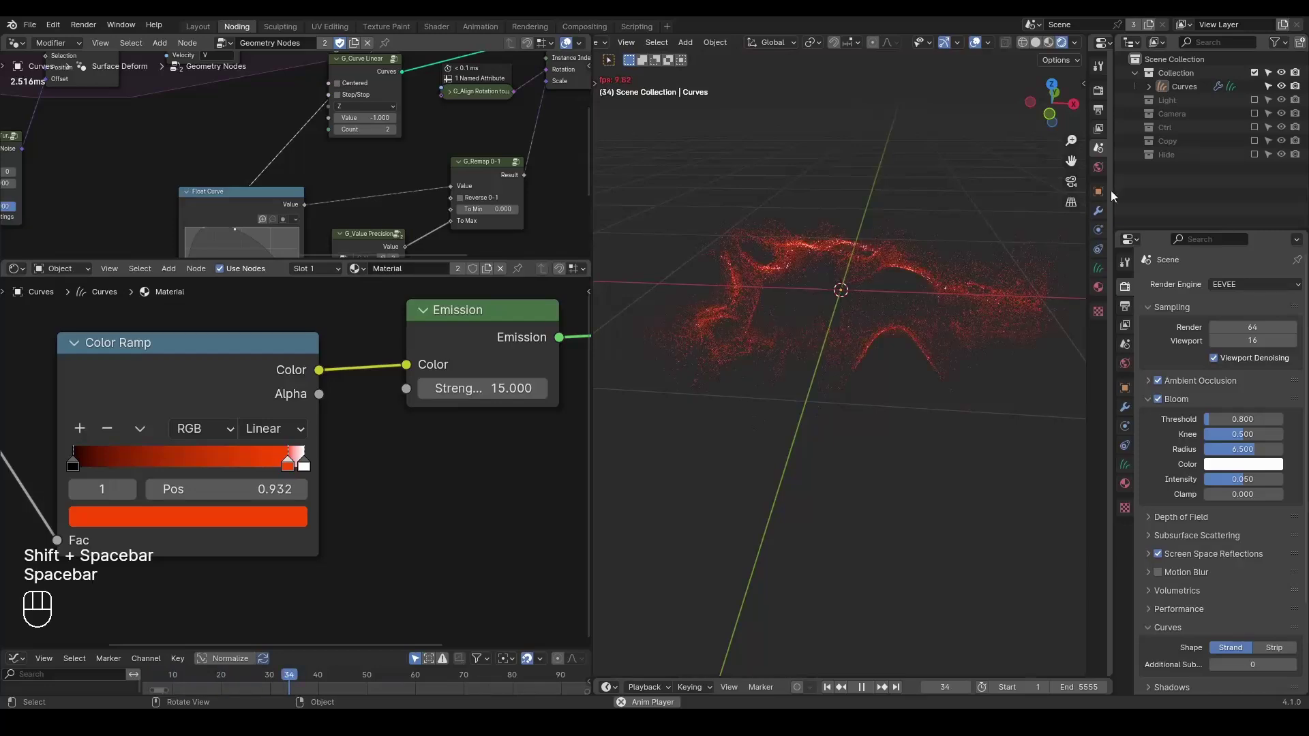
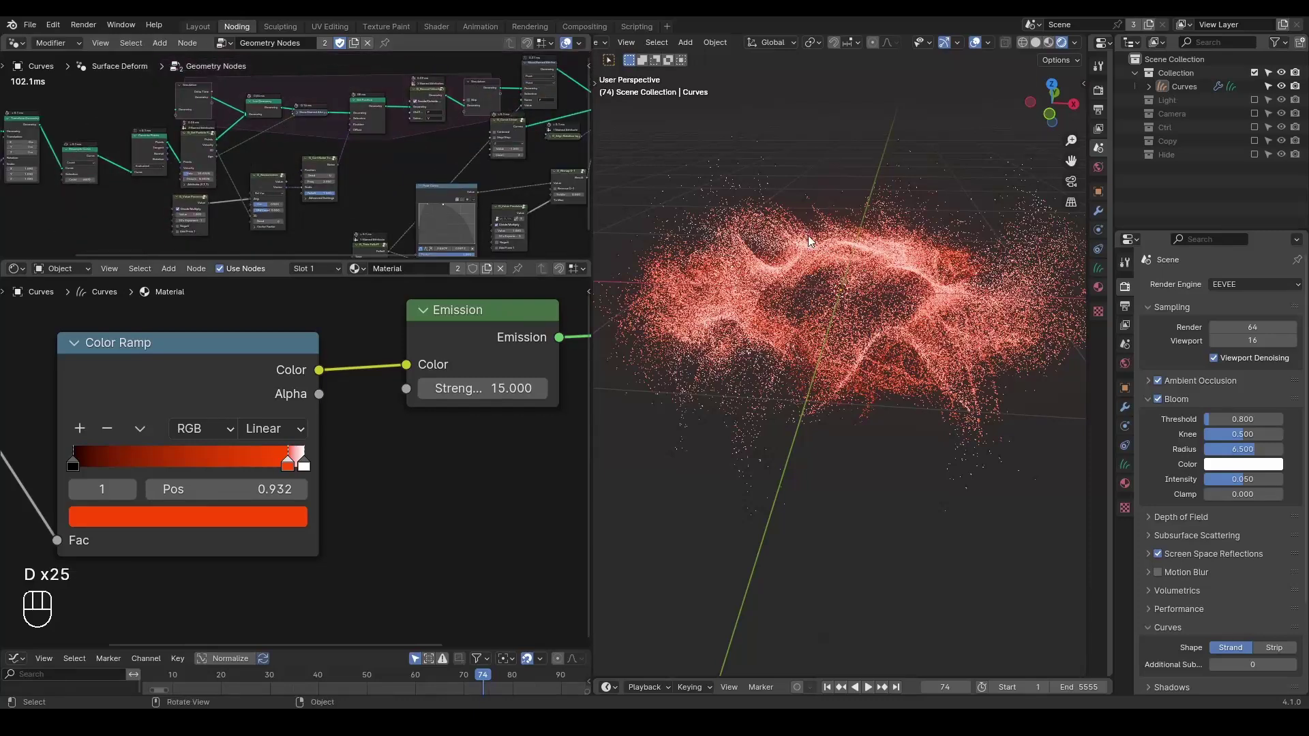
key(shift+space)
middle_click(360, 344)
click(340, 449)
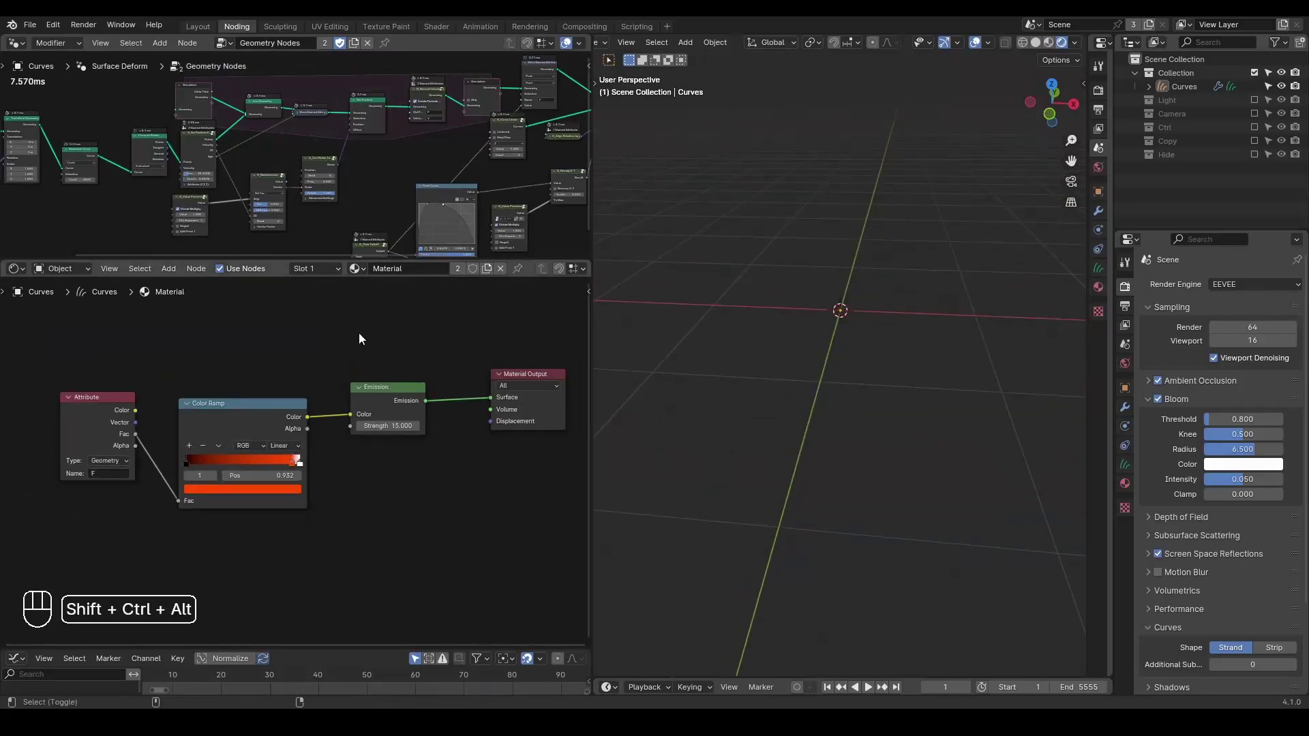